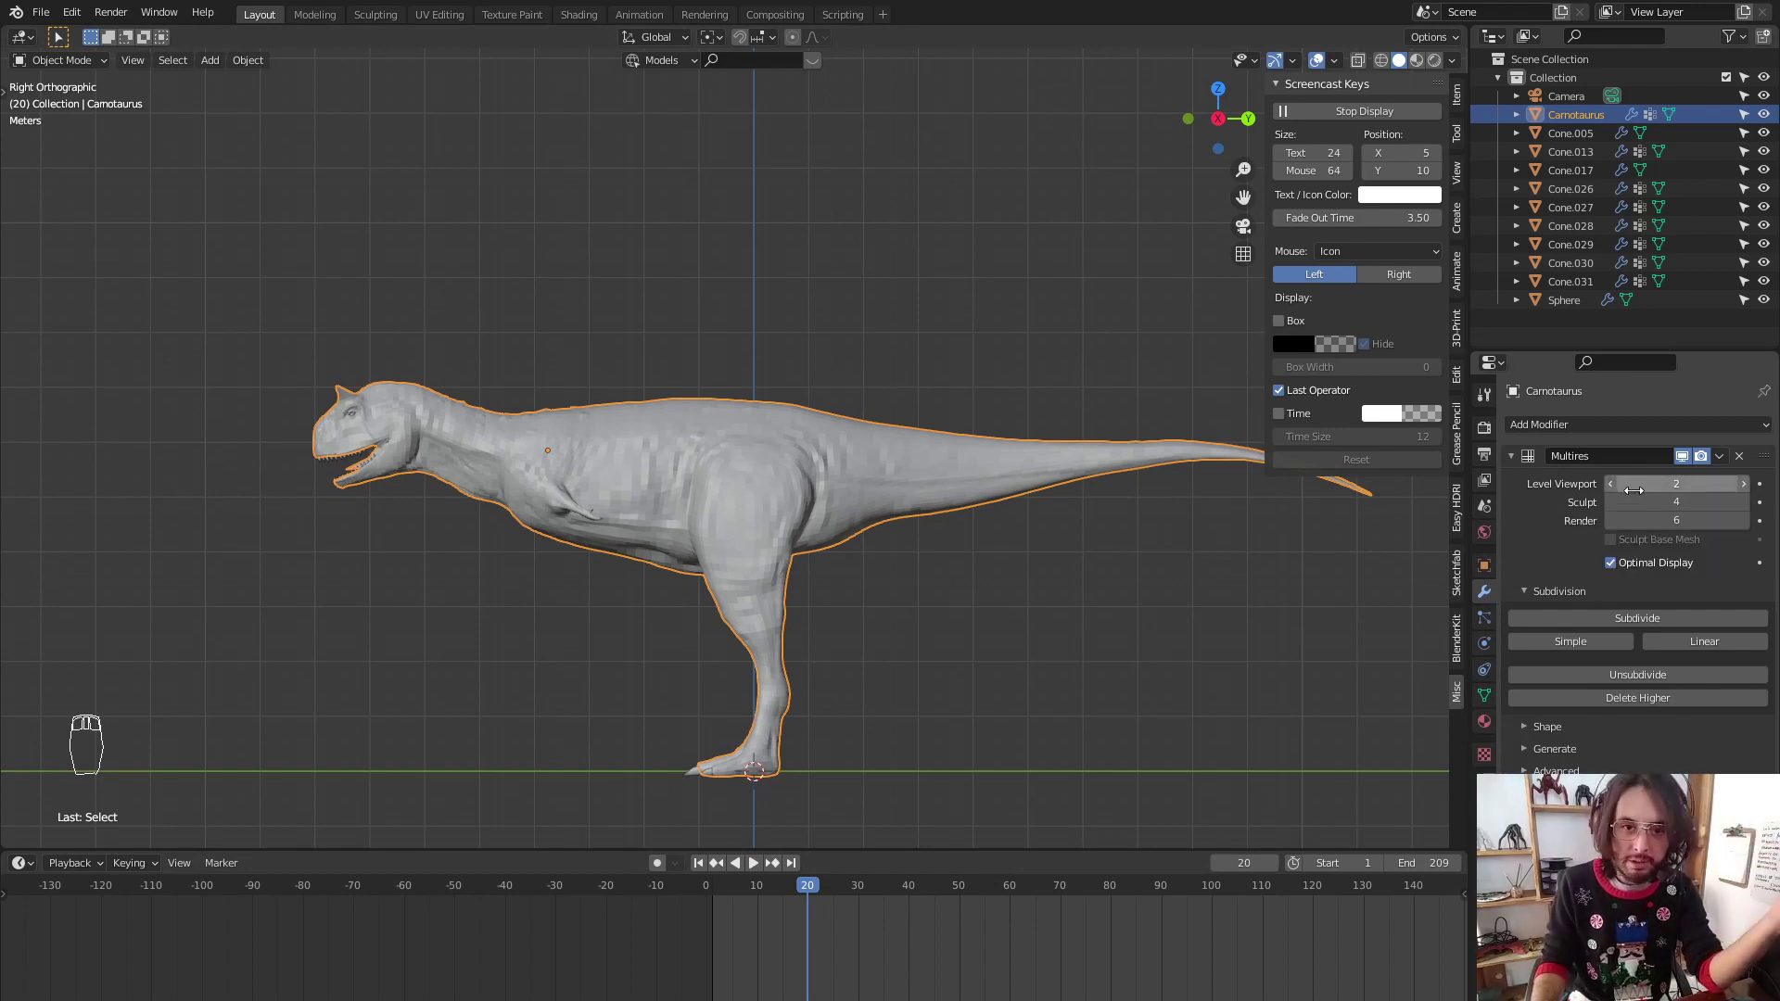
Add an armature bone inside the dinosaur's thigh, shown in front, and split the viewport
{"action": "left_click_drag", "start_coordinate": [1283, 619], "coordinate": [1077, 801]}
{"action": "key", "text": "shift+a"}
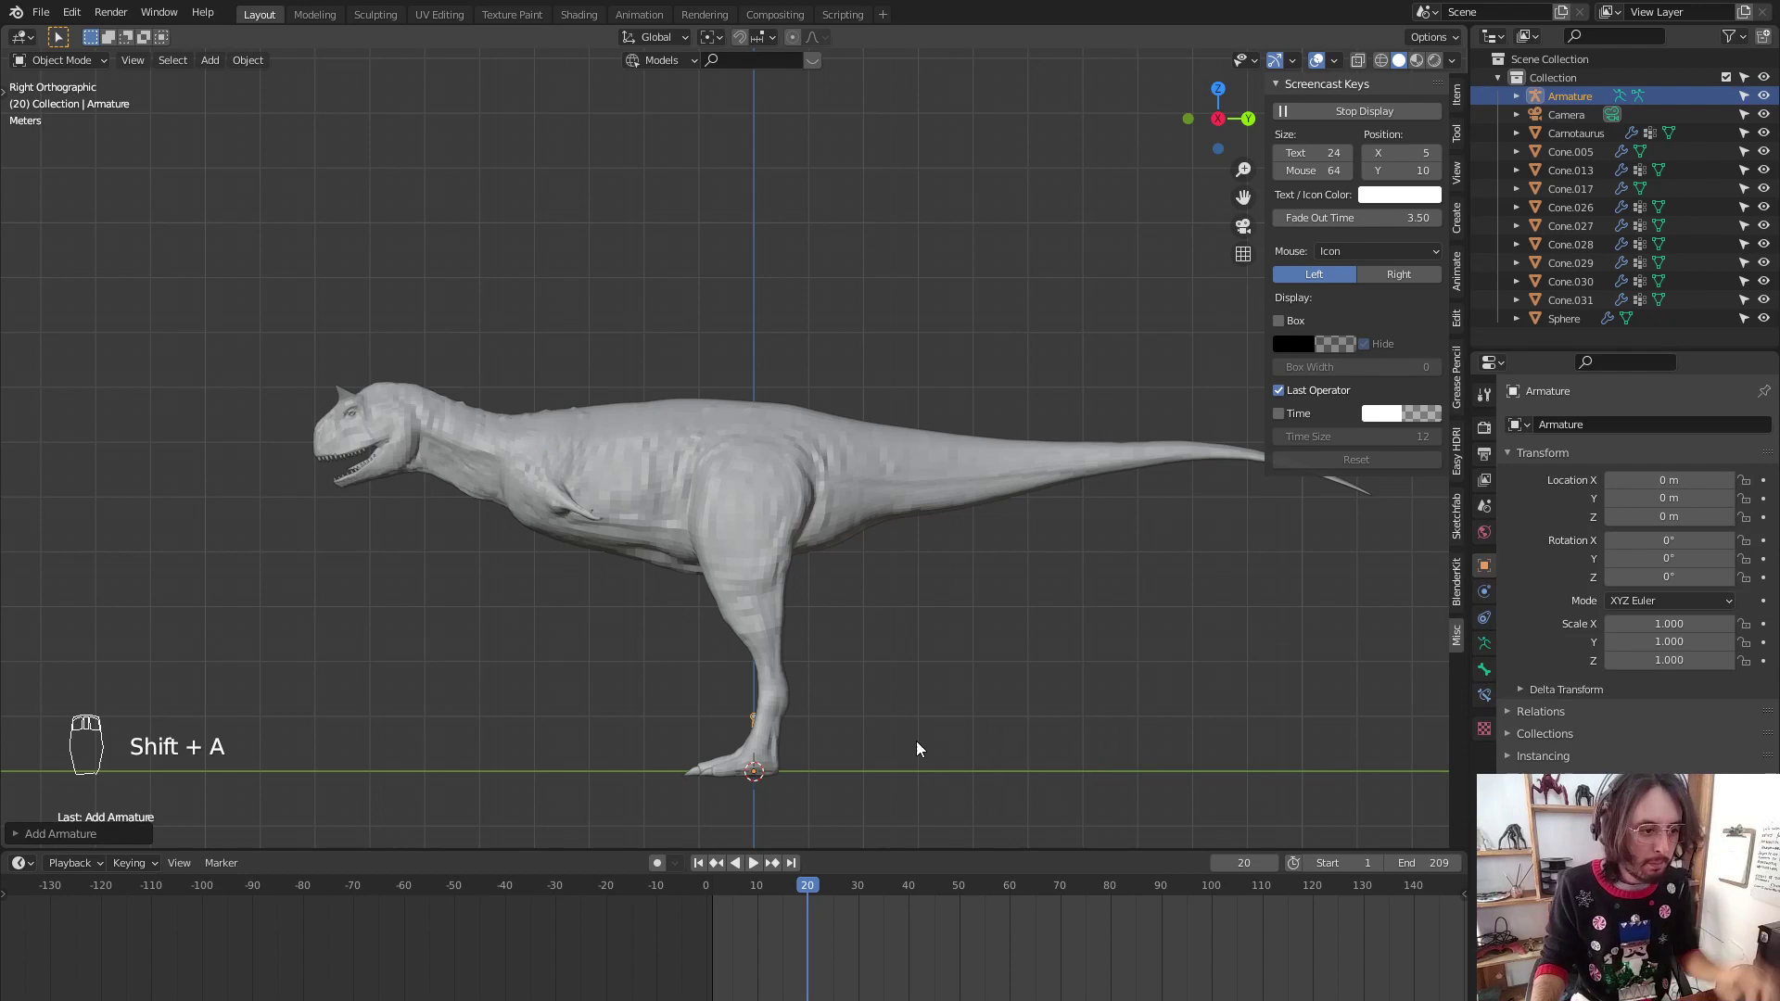
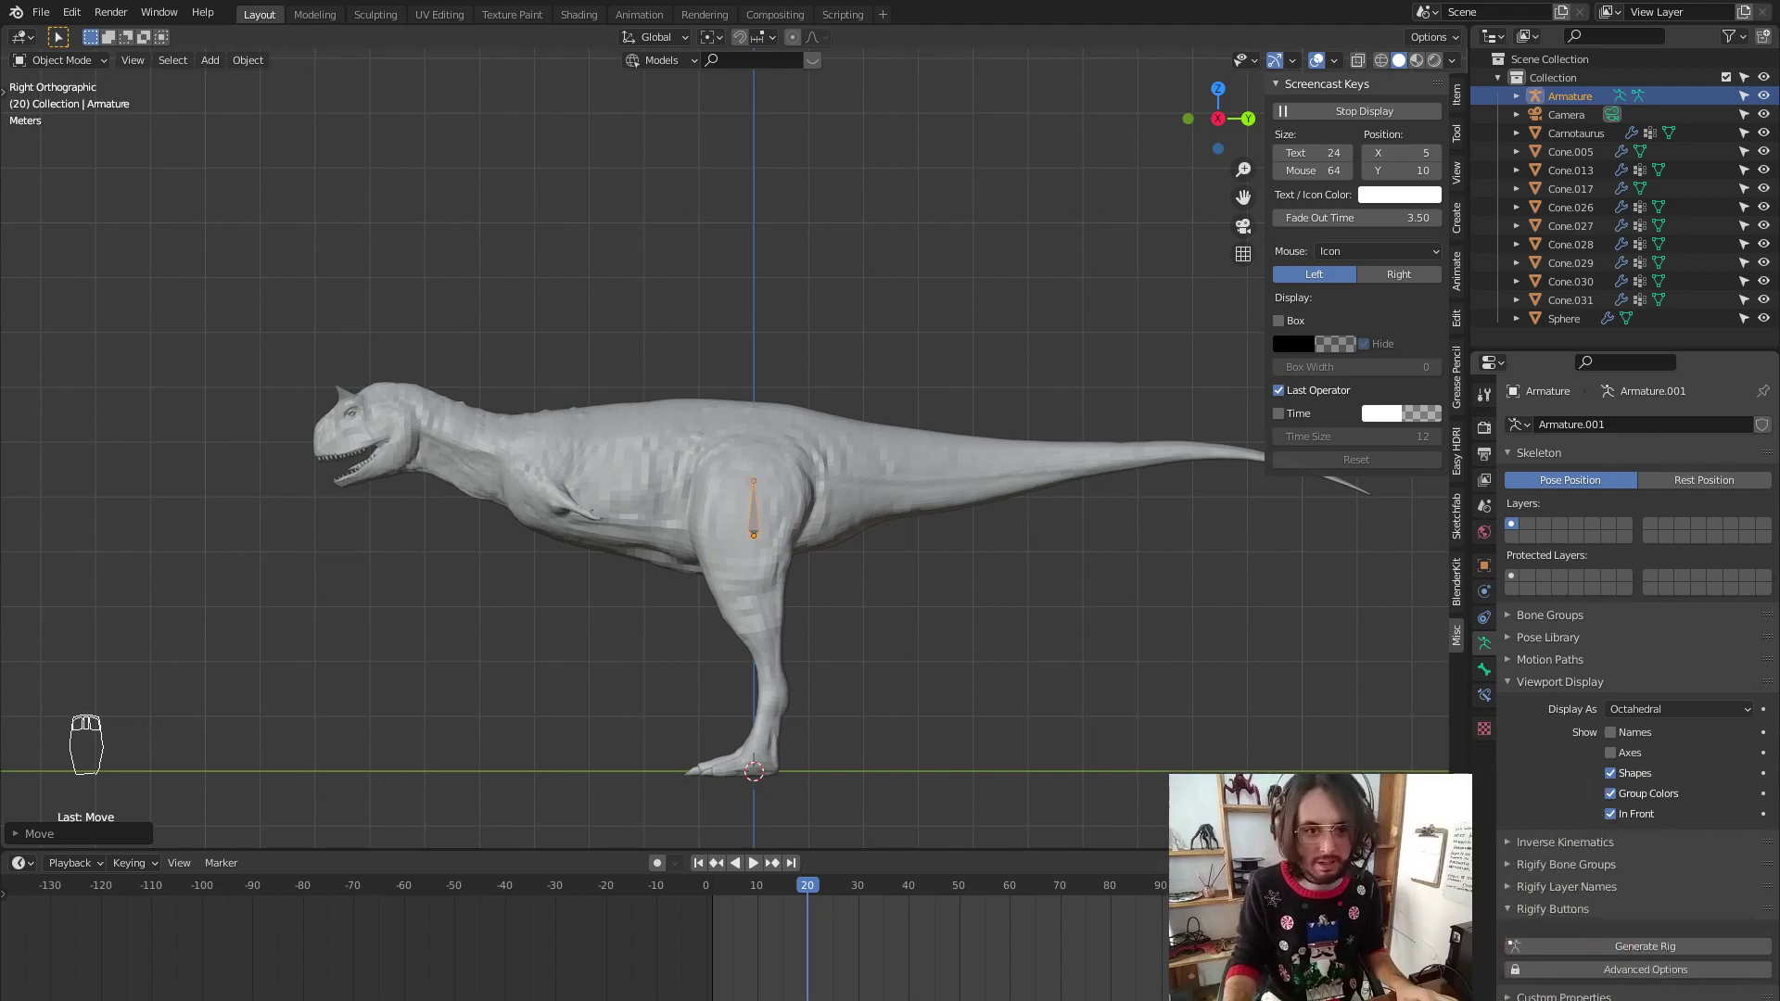
{"action": "left_click_drag", "start_coordinate": [1623, 816], "coordinate": [1568, 716]}
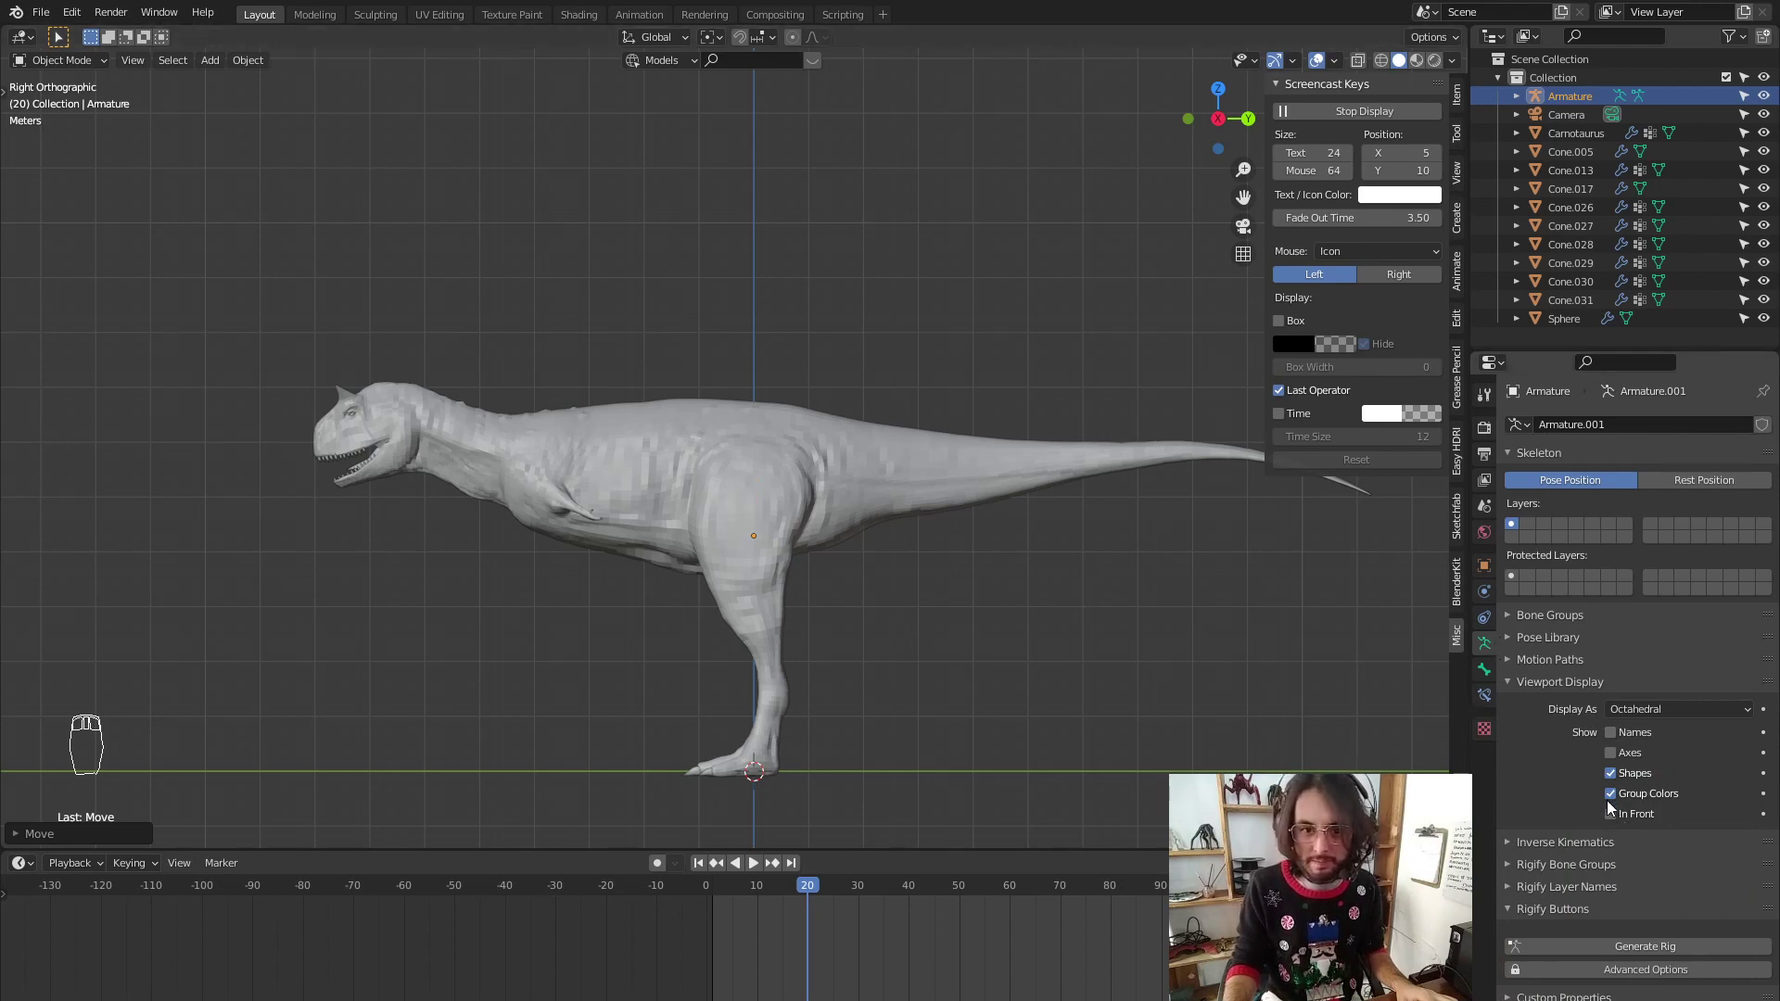
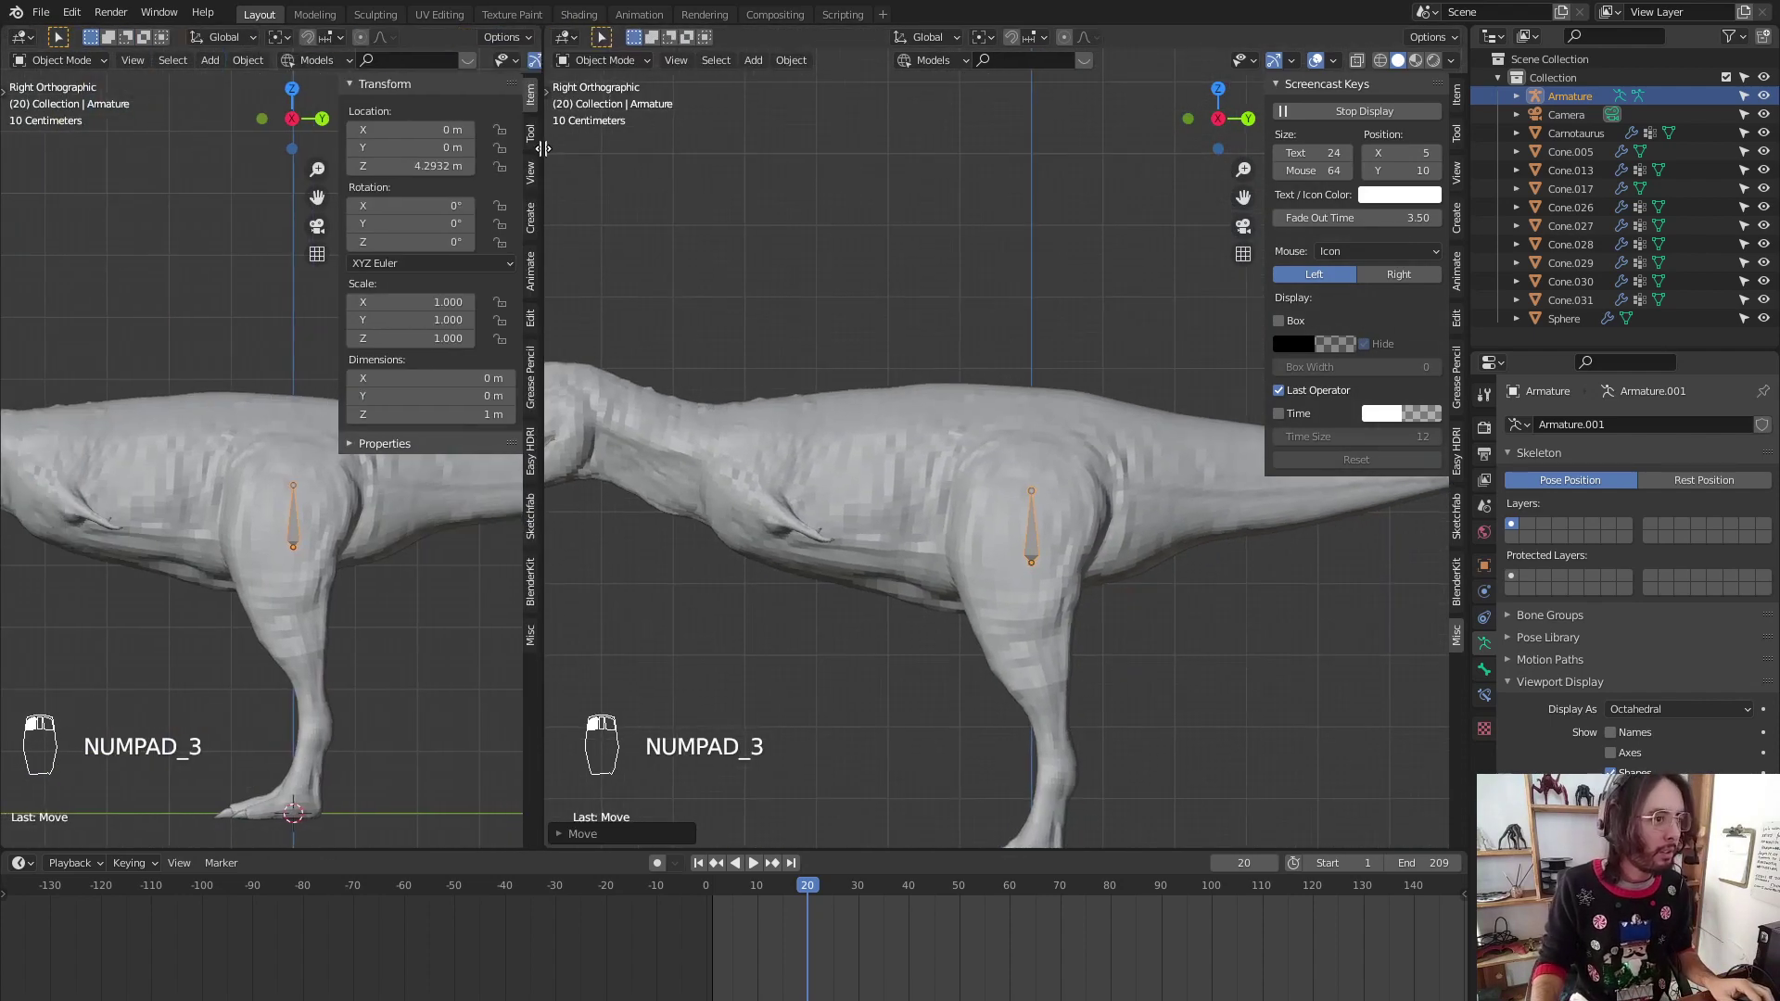
Set the left view to Front on the dinosaur and enter Edit Mode on the armature
{"action": "key", "text": "n"}
{"action": "key", "text": "KP_1"}
{"action": "middle_click", "coordinate": [450, 527]}
{"action": "middle_click", "coordinate": [235, 457]}
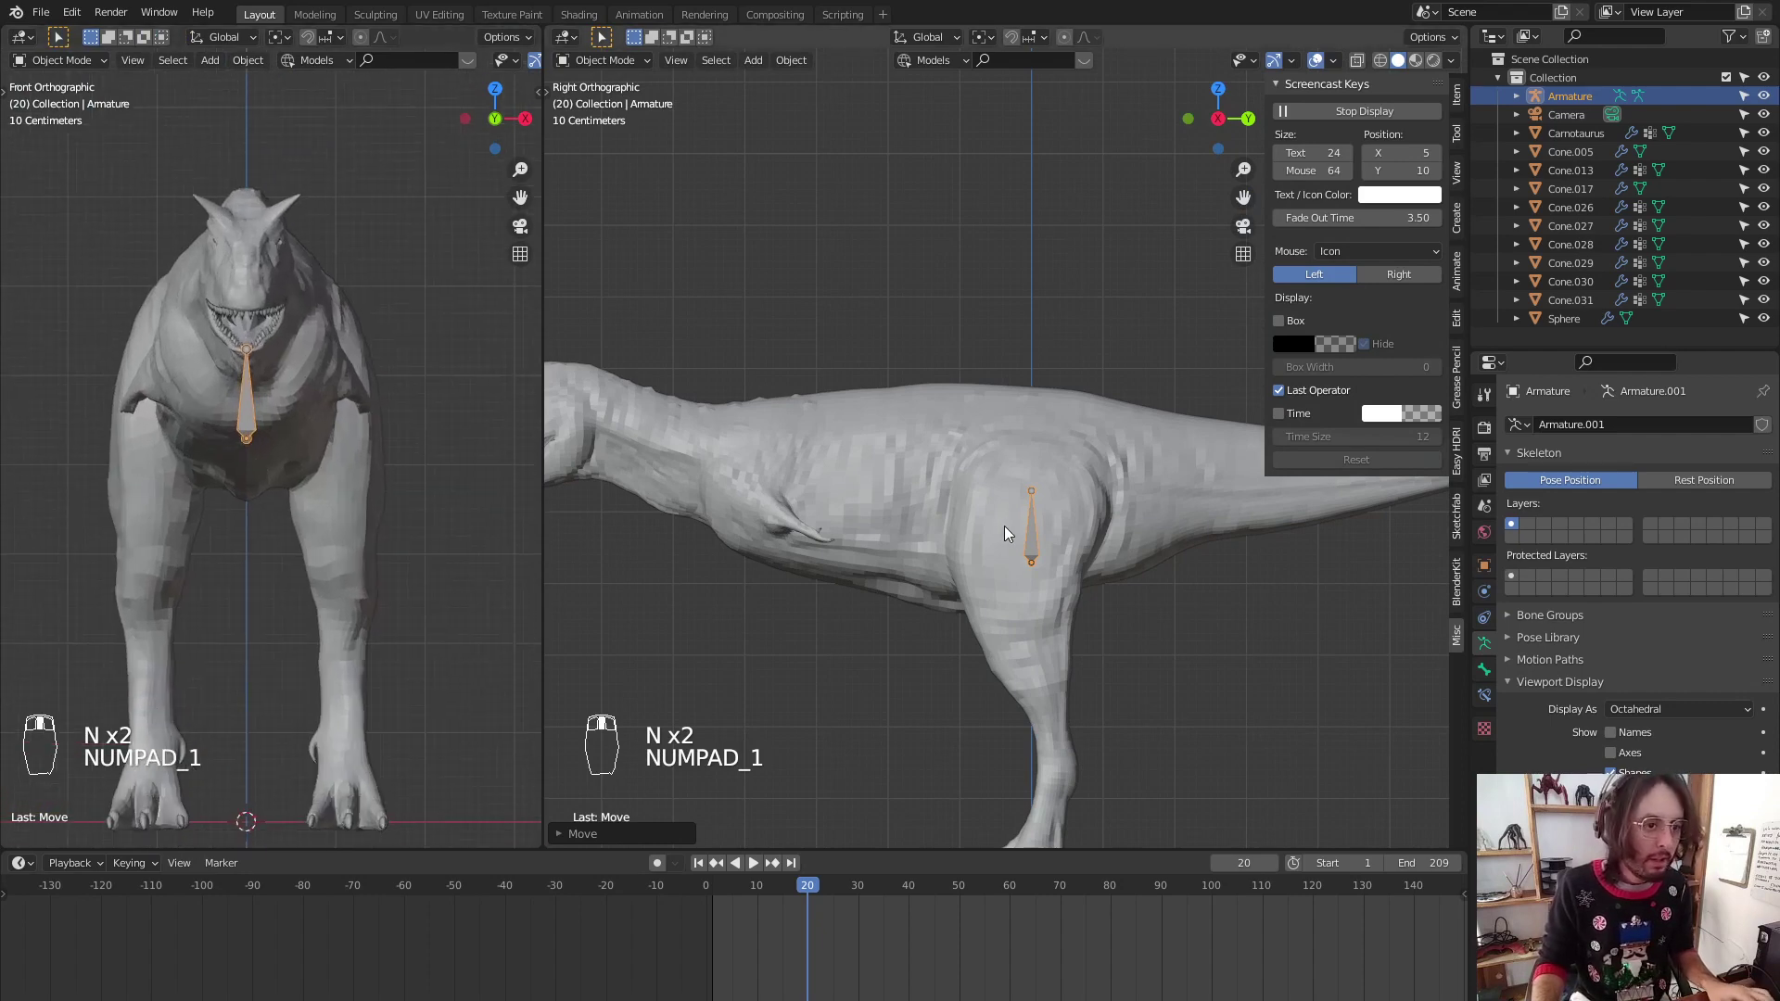
{"action": "key", "text": "Tab"}
Run the first bone horizontally through the body to the shoulder and extrude the next spine bone
{"action": "key", "text": "g"}
{"action": "key", "text": "g"}
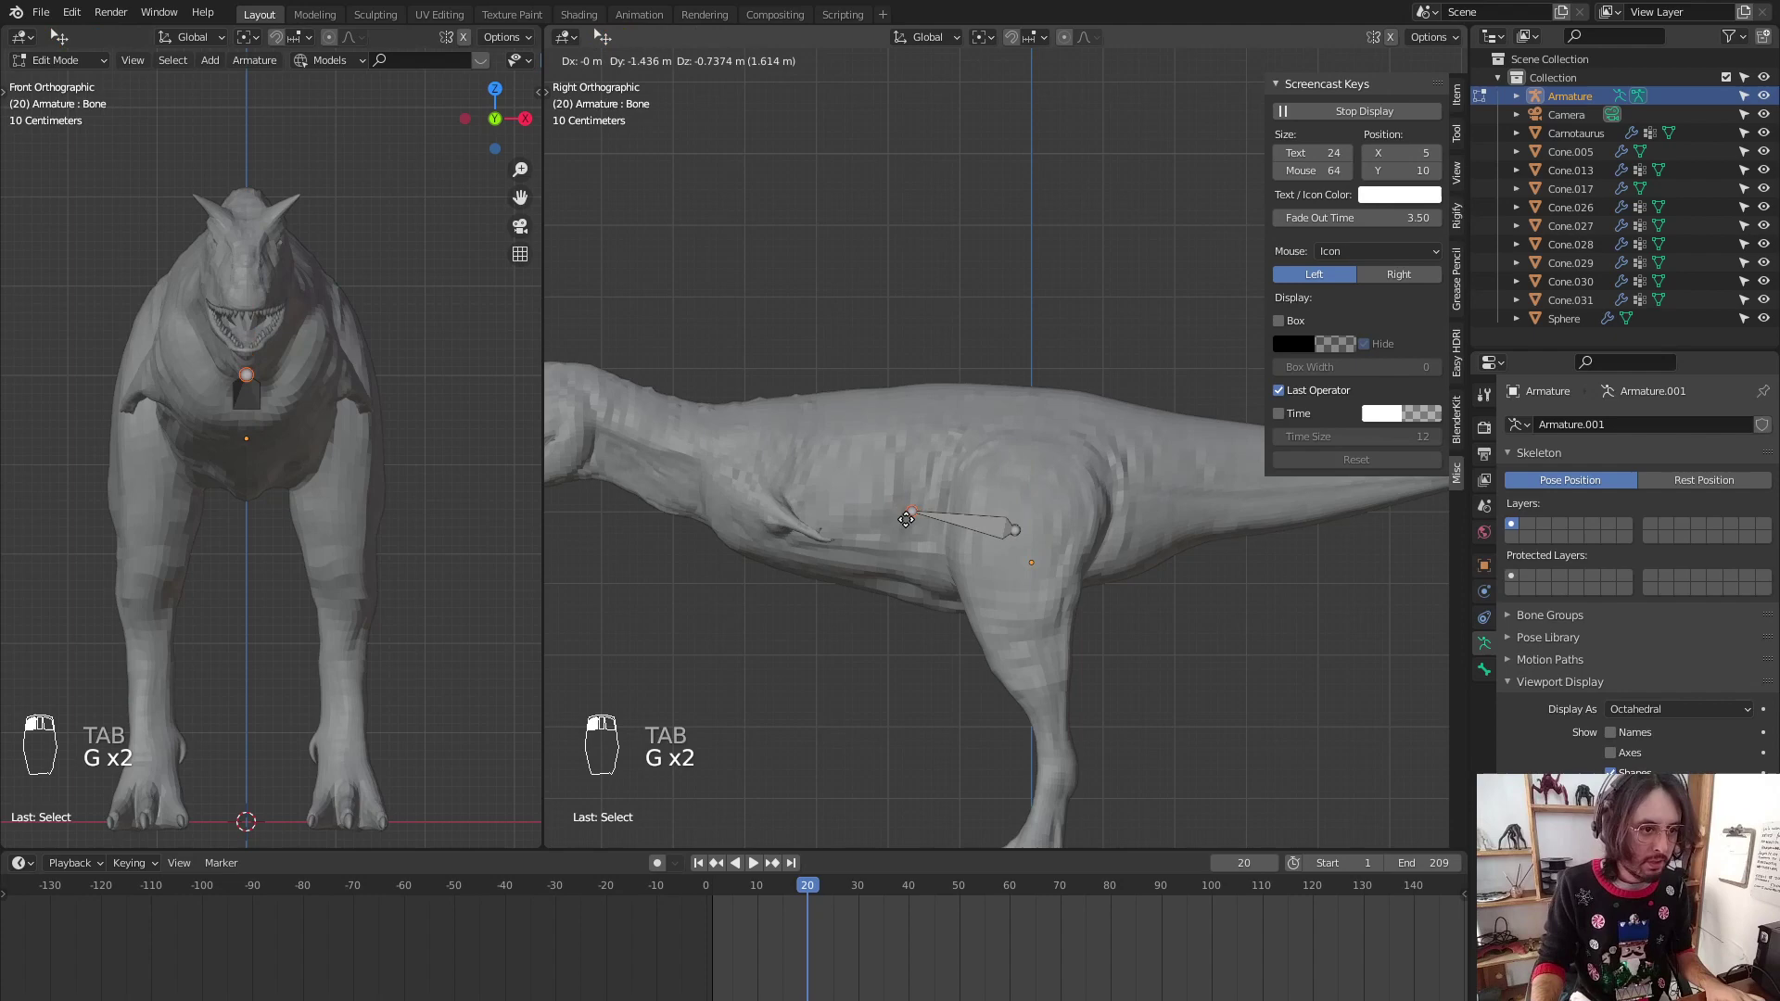
{"action": "left_click_drag", "start_coordinate": [897, 520], "coordinate": [914, 511]}
{"action": "key", "text": "g"}
{"action": "key", "text": "g"}
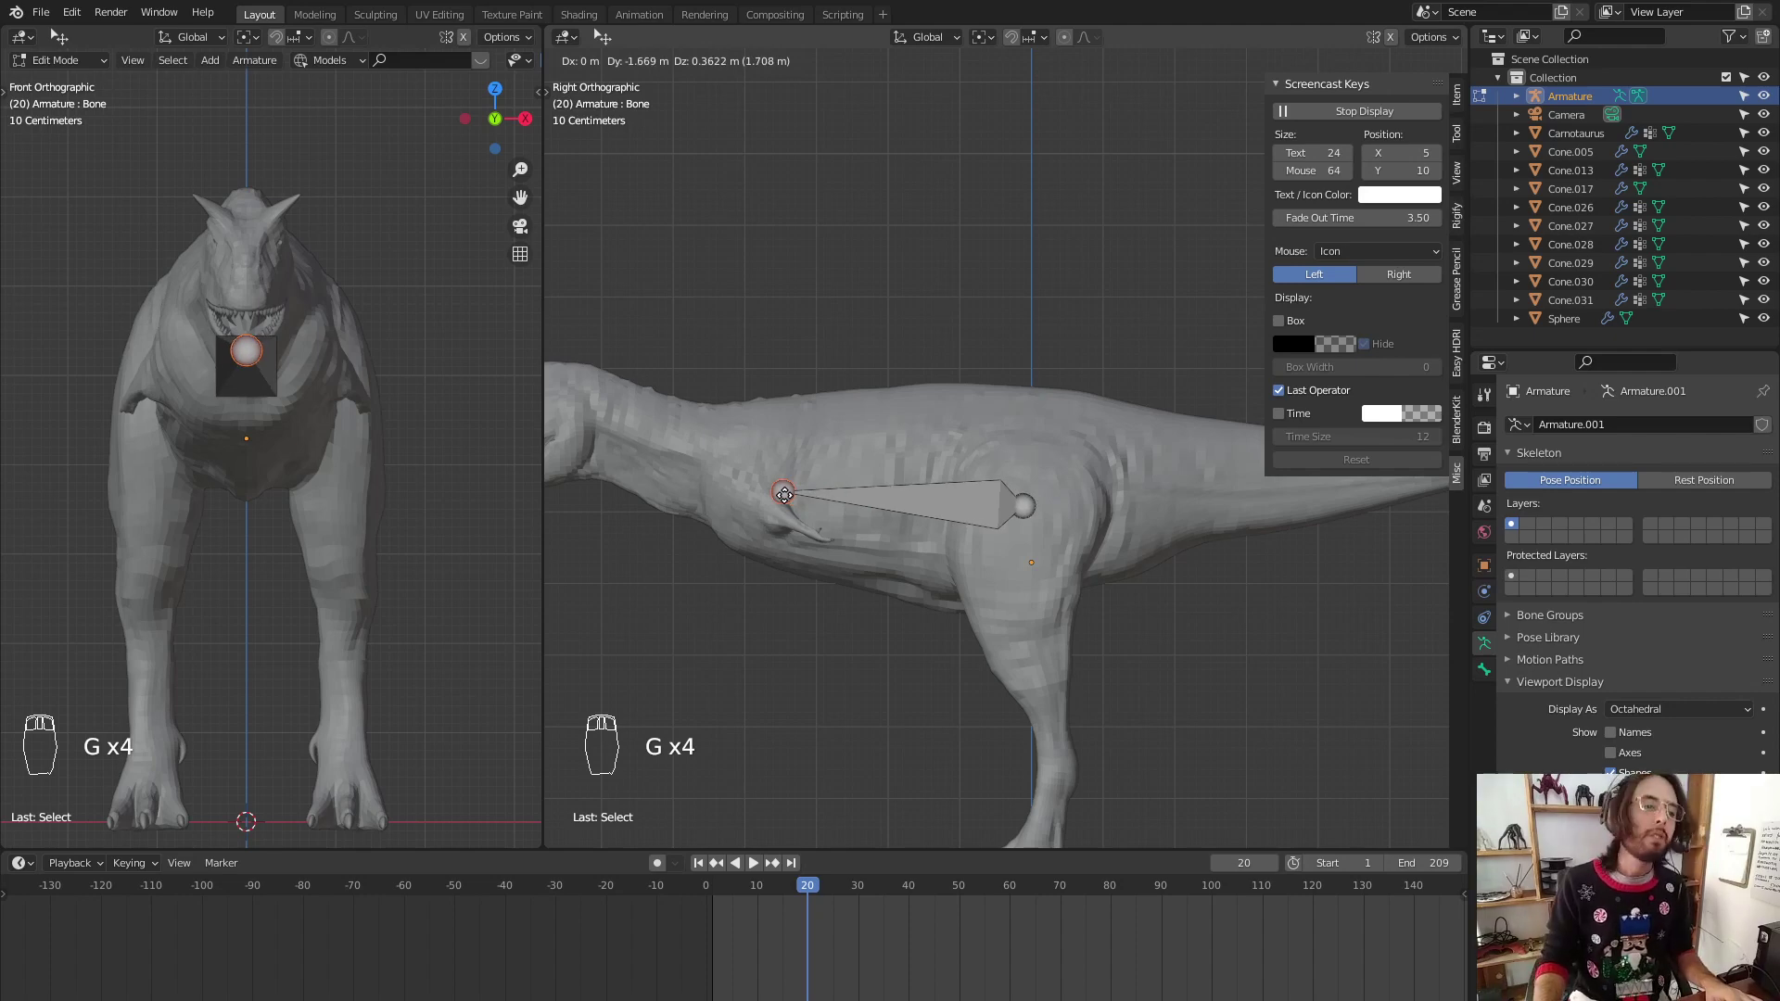
{"action": "key", "text": "e"}
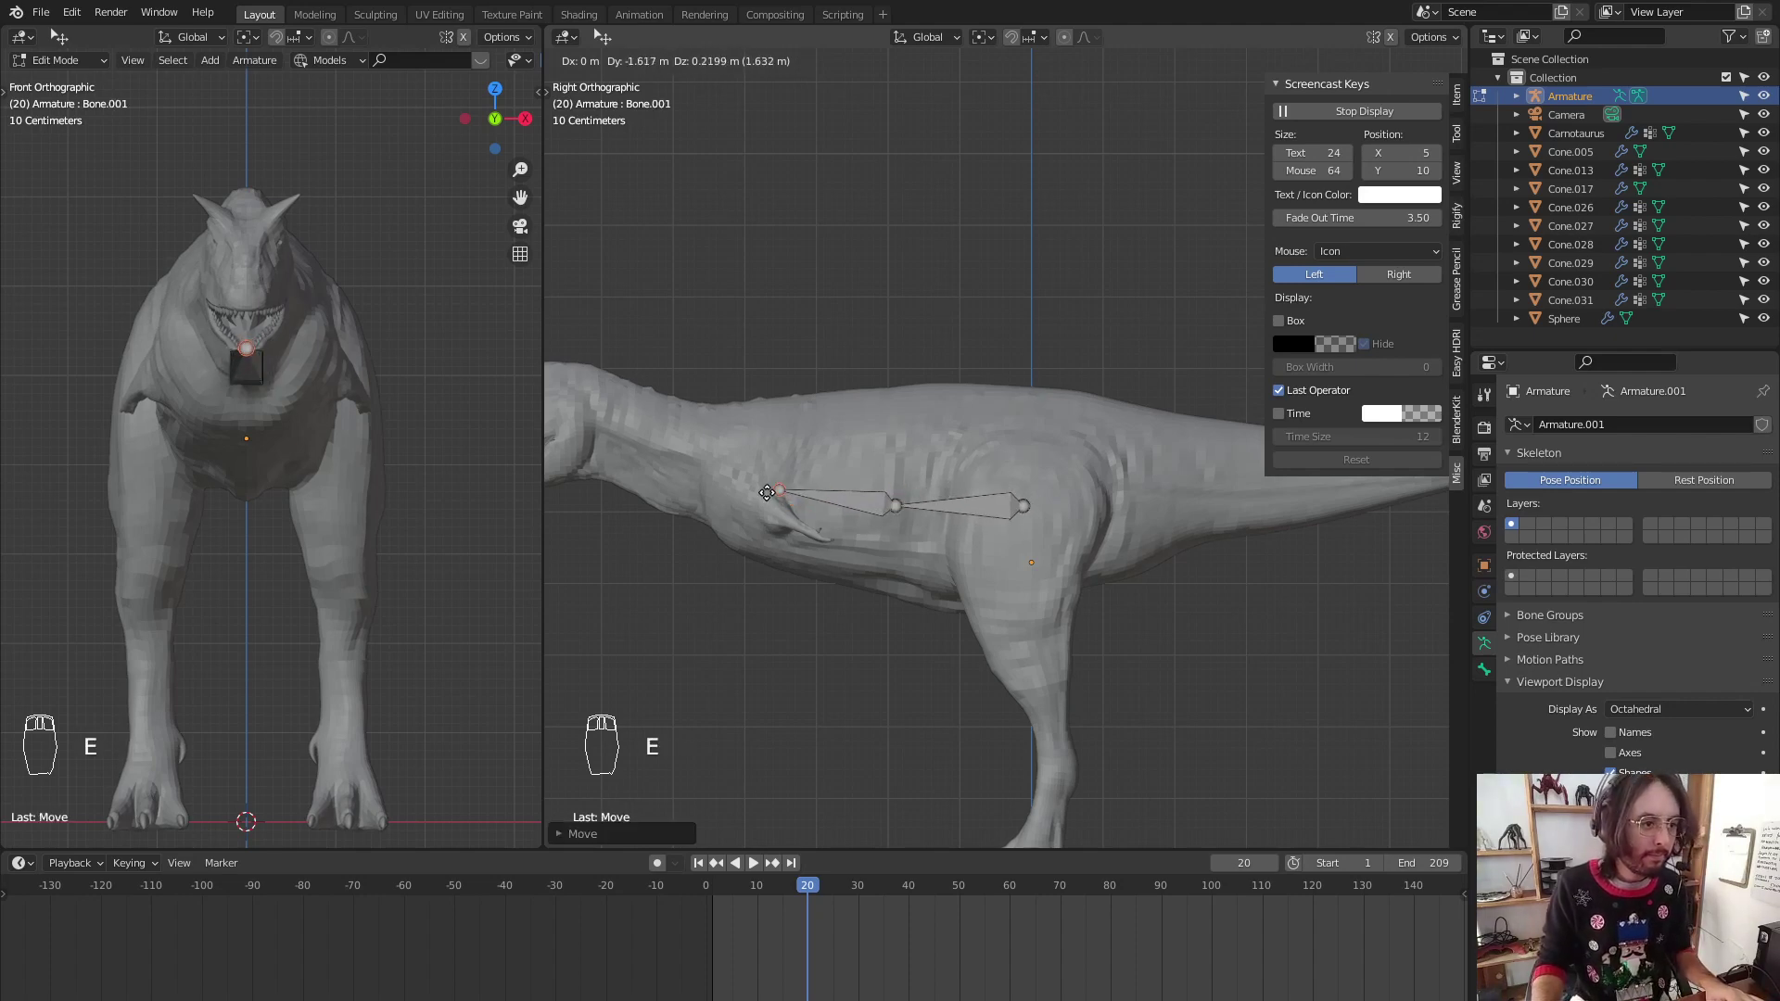
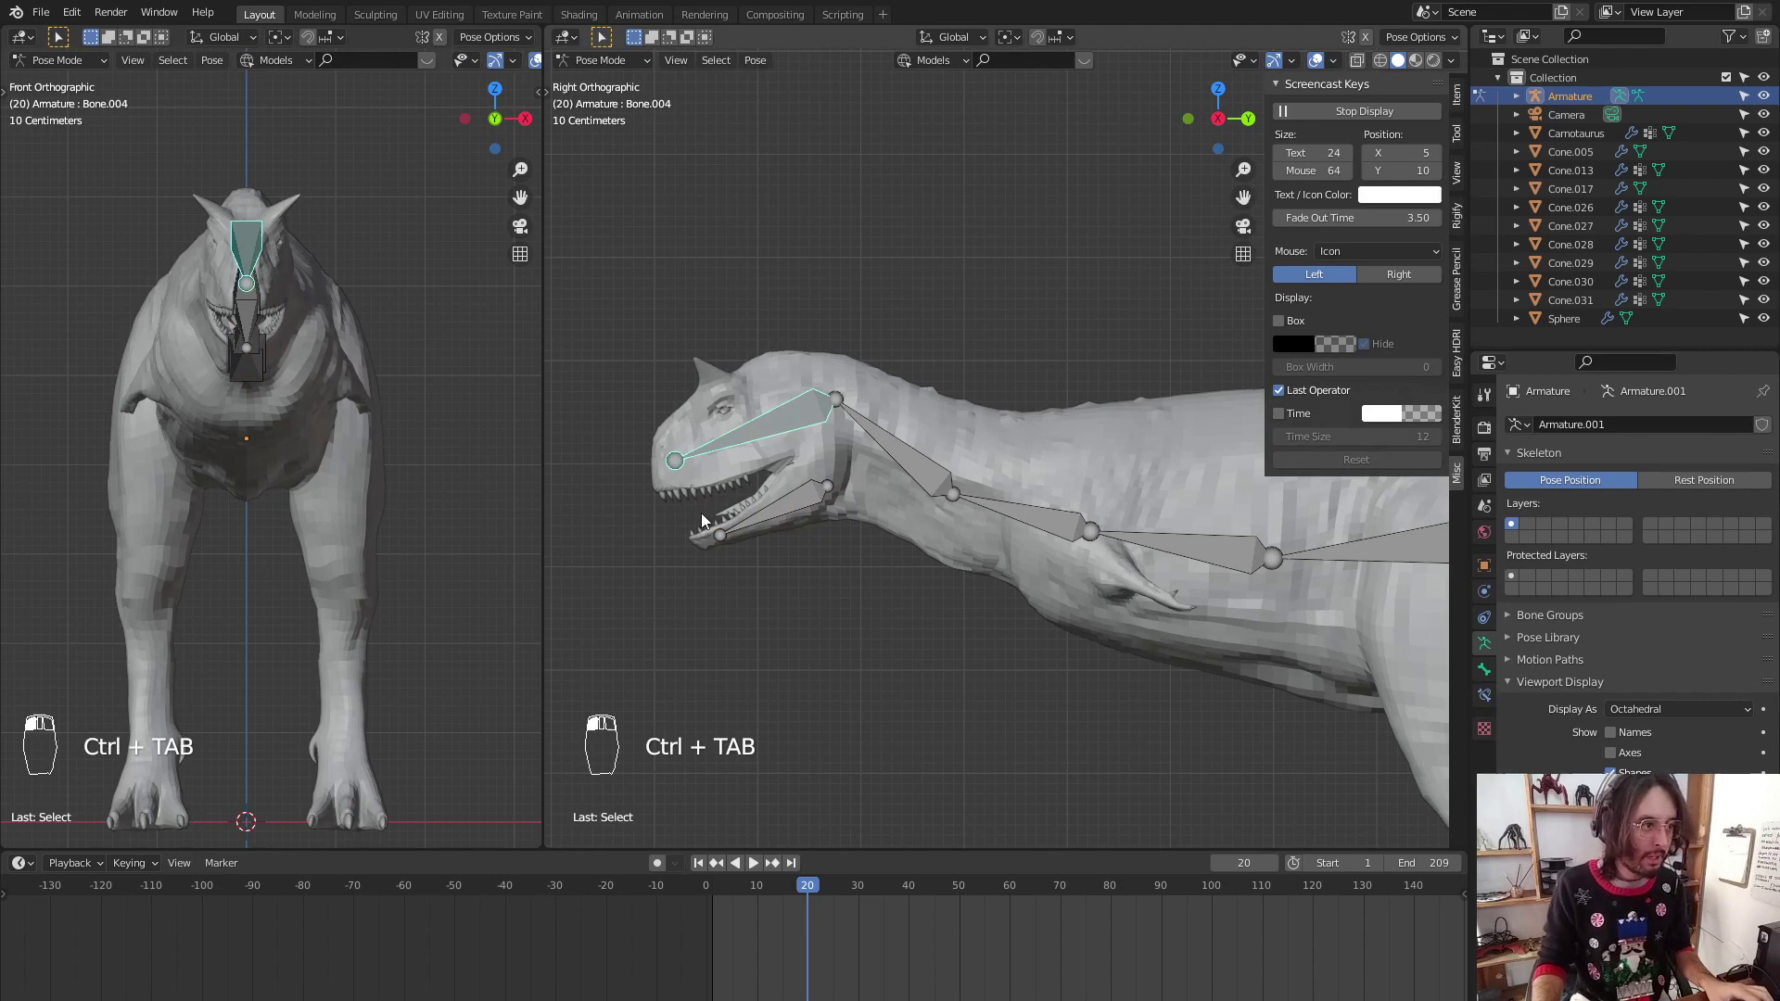
Test-rotate the head bone, reset its pose and switch to editing the bones
{"action": "key", "text": "r"}
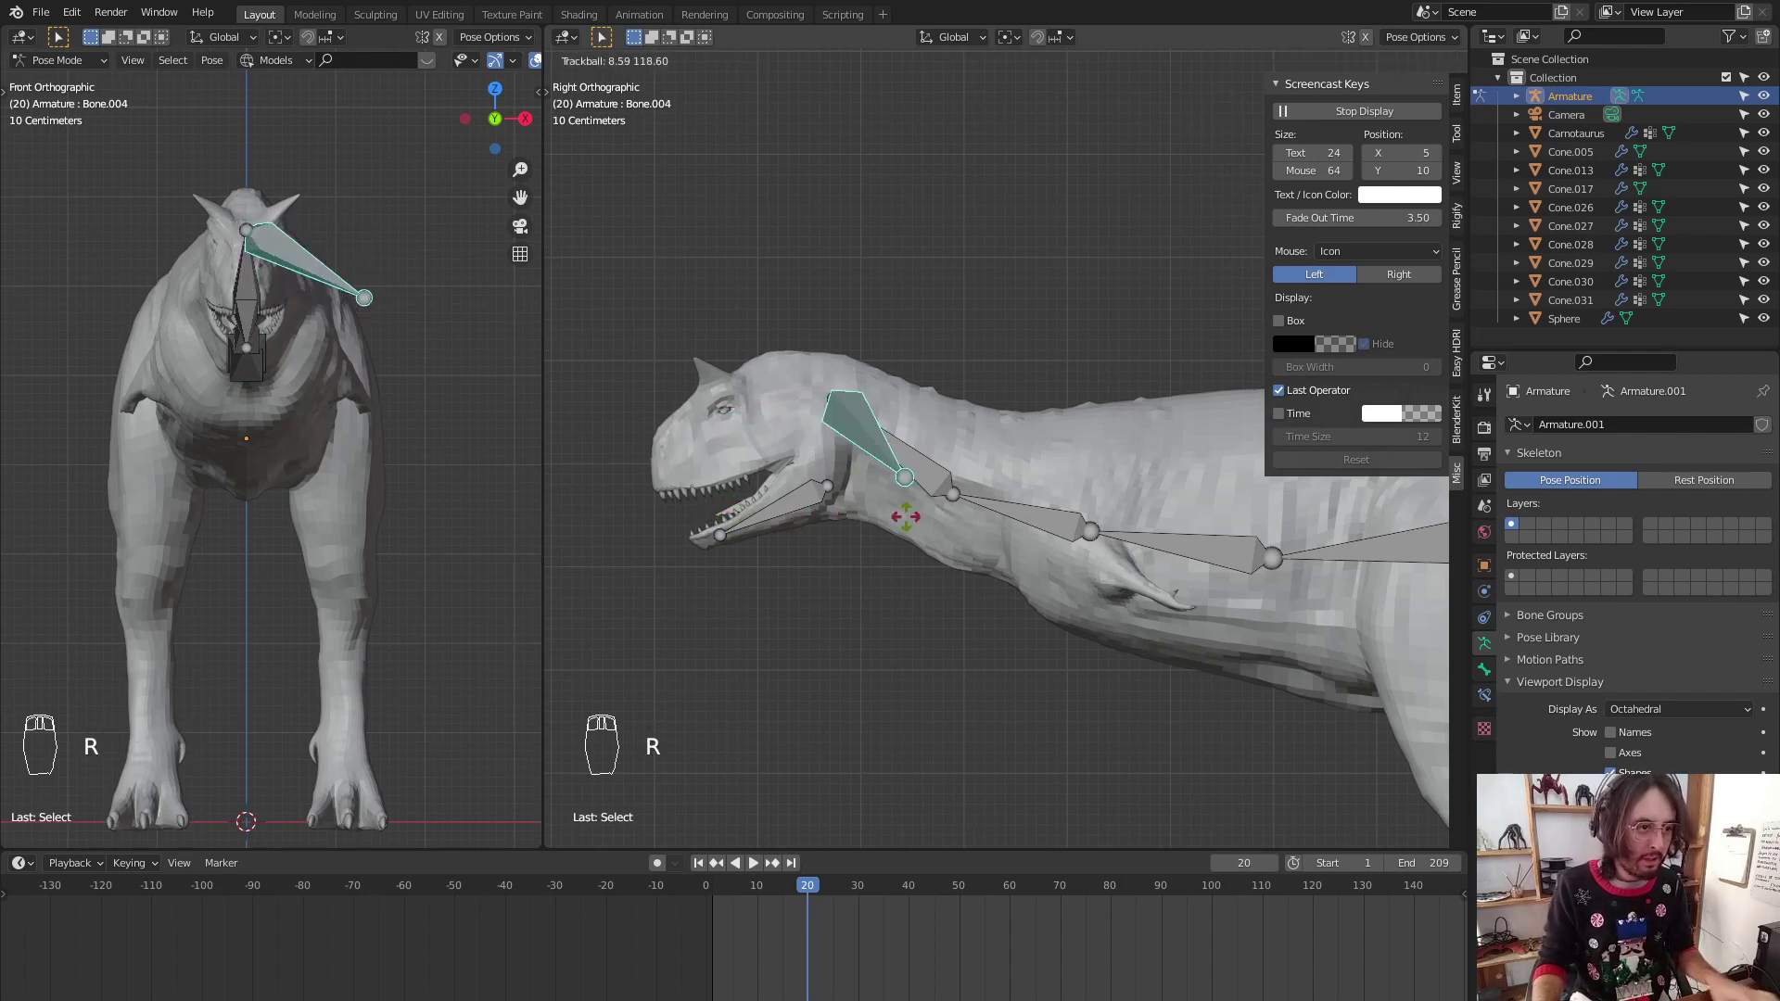
{"action": "key", "text": "Escape"}
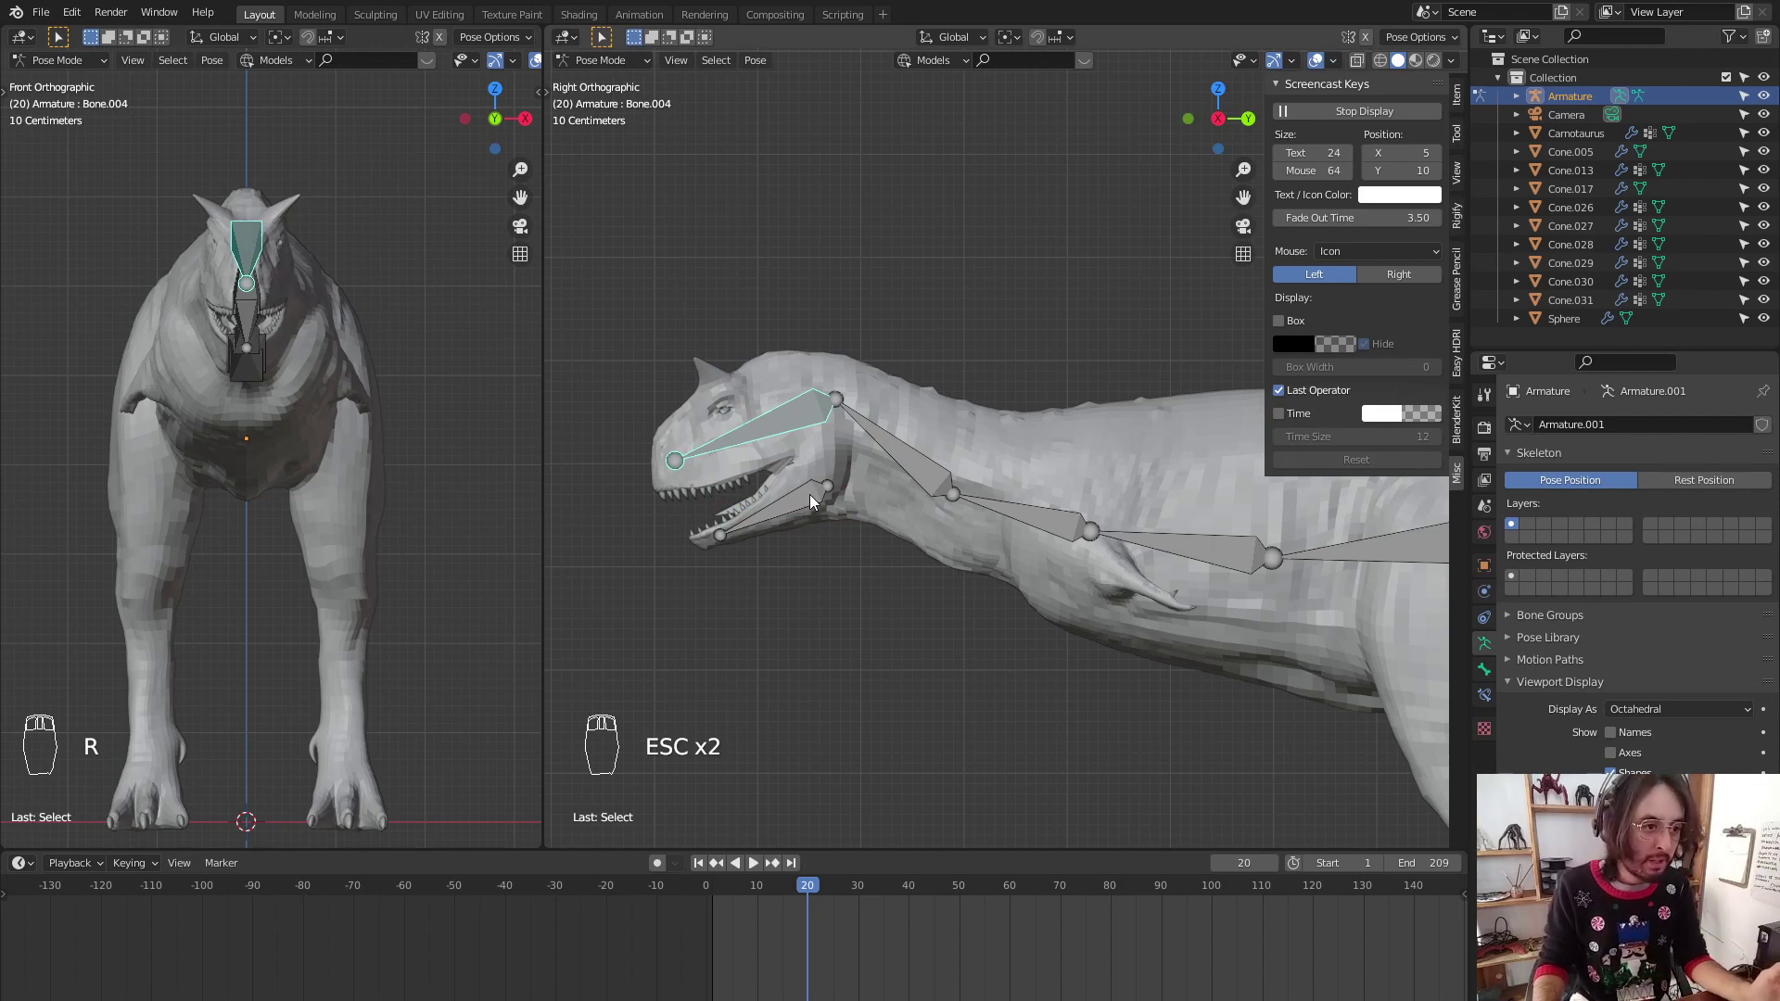
{"action": "left_click", "coordinate": [885, 430]}
{"action": "key", "text": "r"}
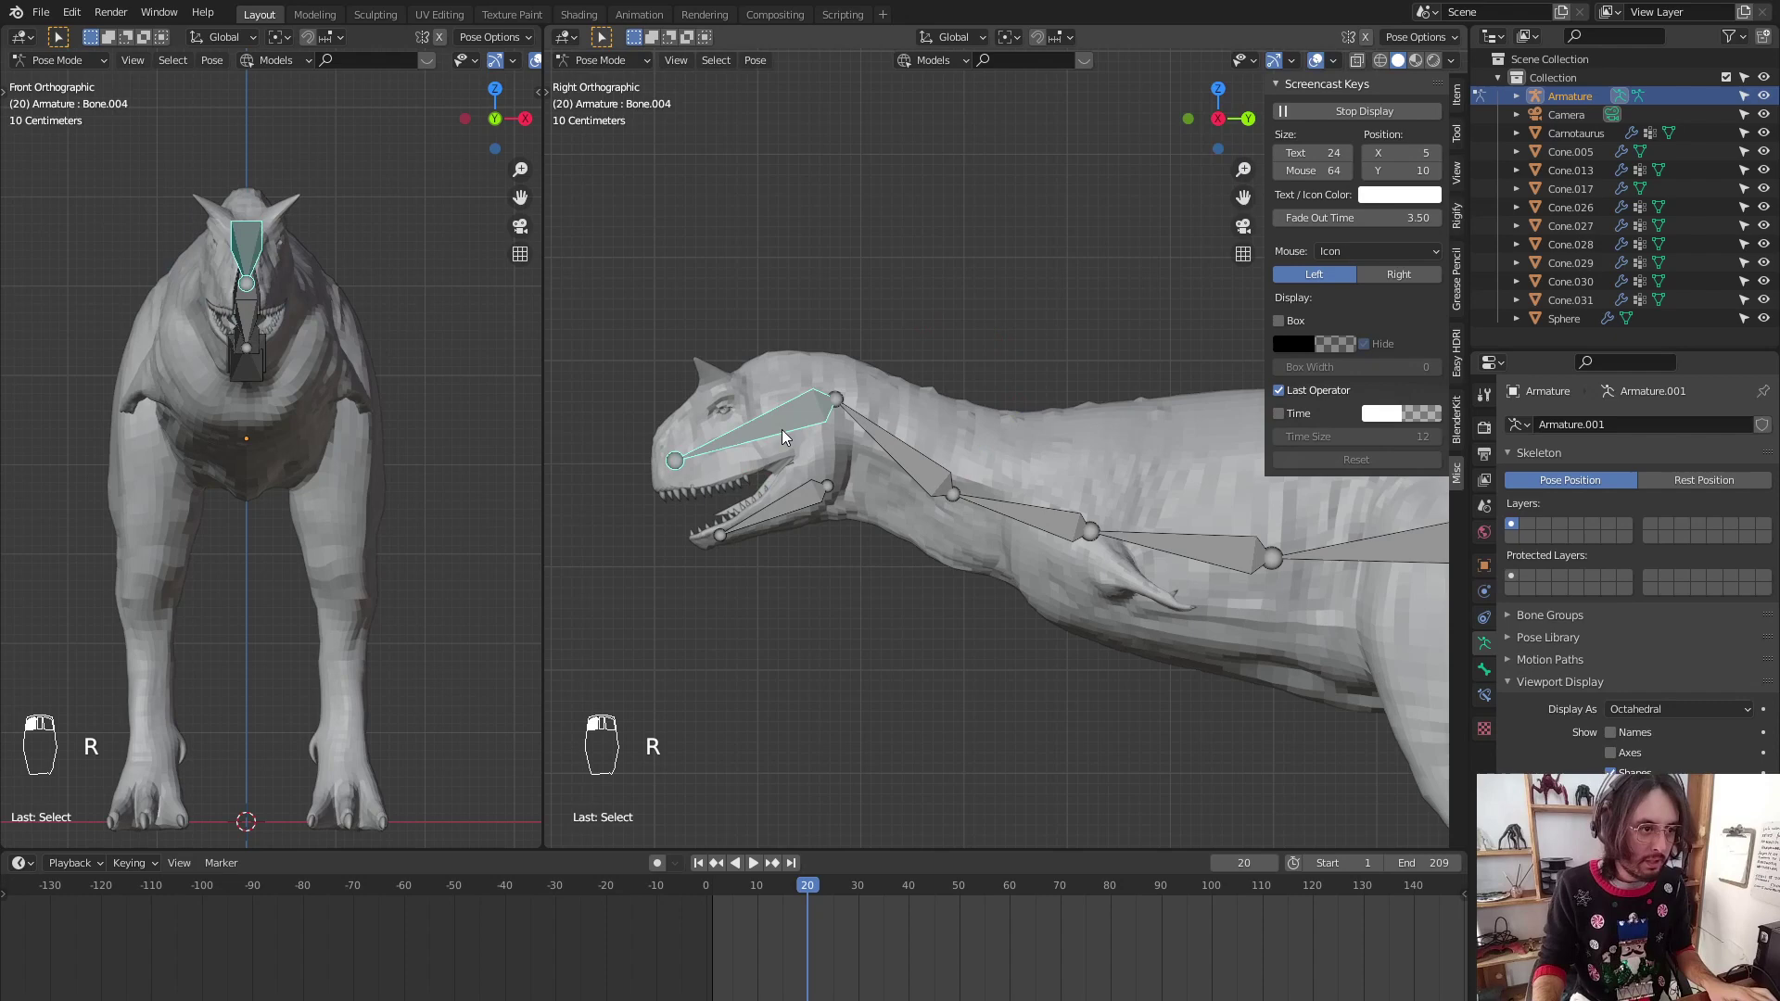
{"action": "key", "text": "ctrl+Tab"}
Parent the lower-jaw bone to the head bone with Ctrl+P and return to posing
{"action": "key", "text": "ctrl+Tab"}
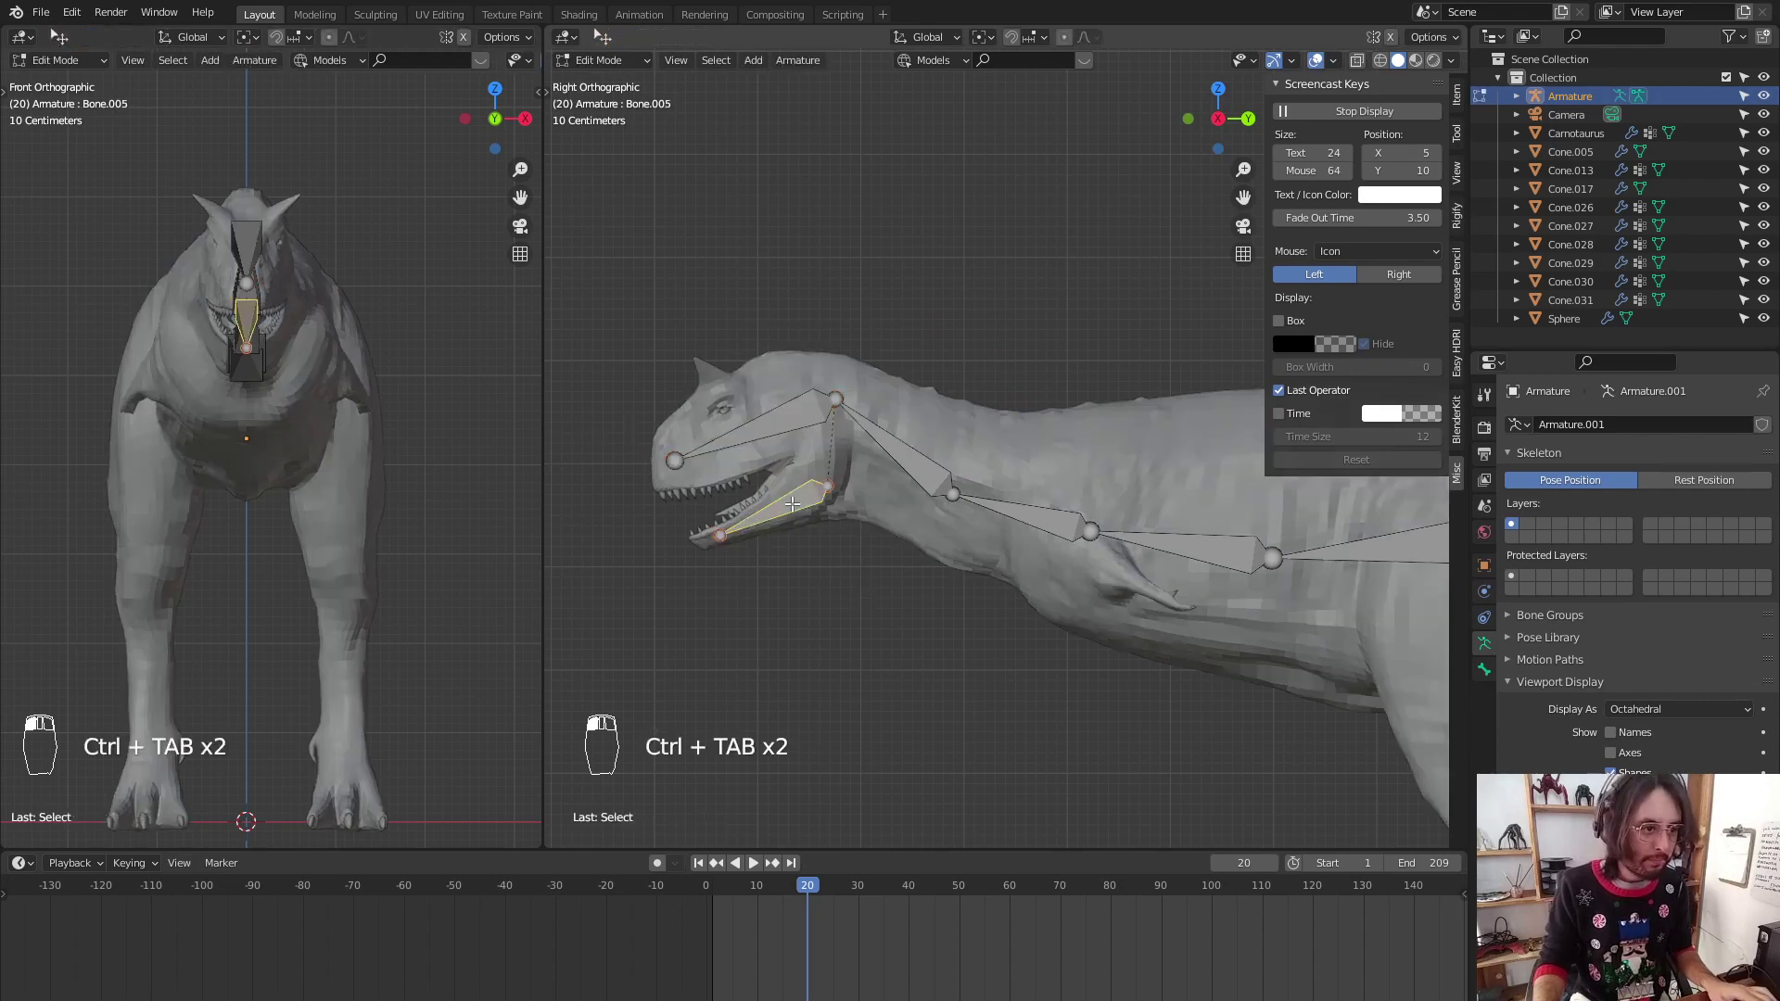
{"action": "key", "text": "y"}
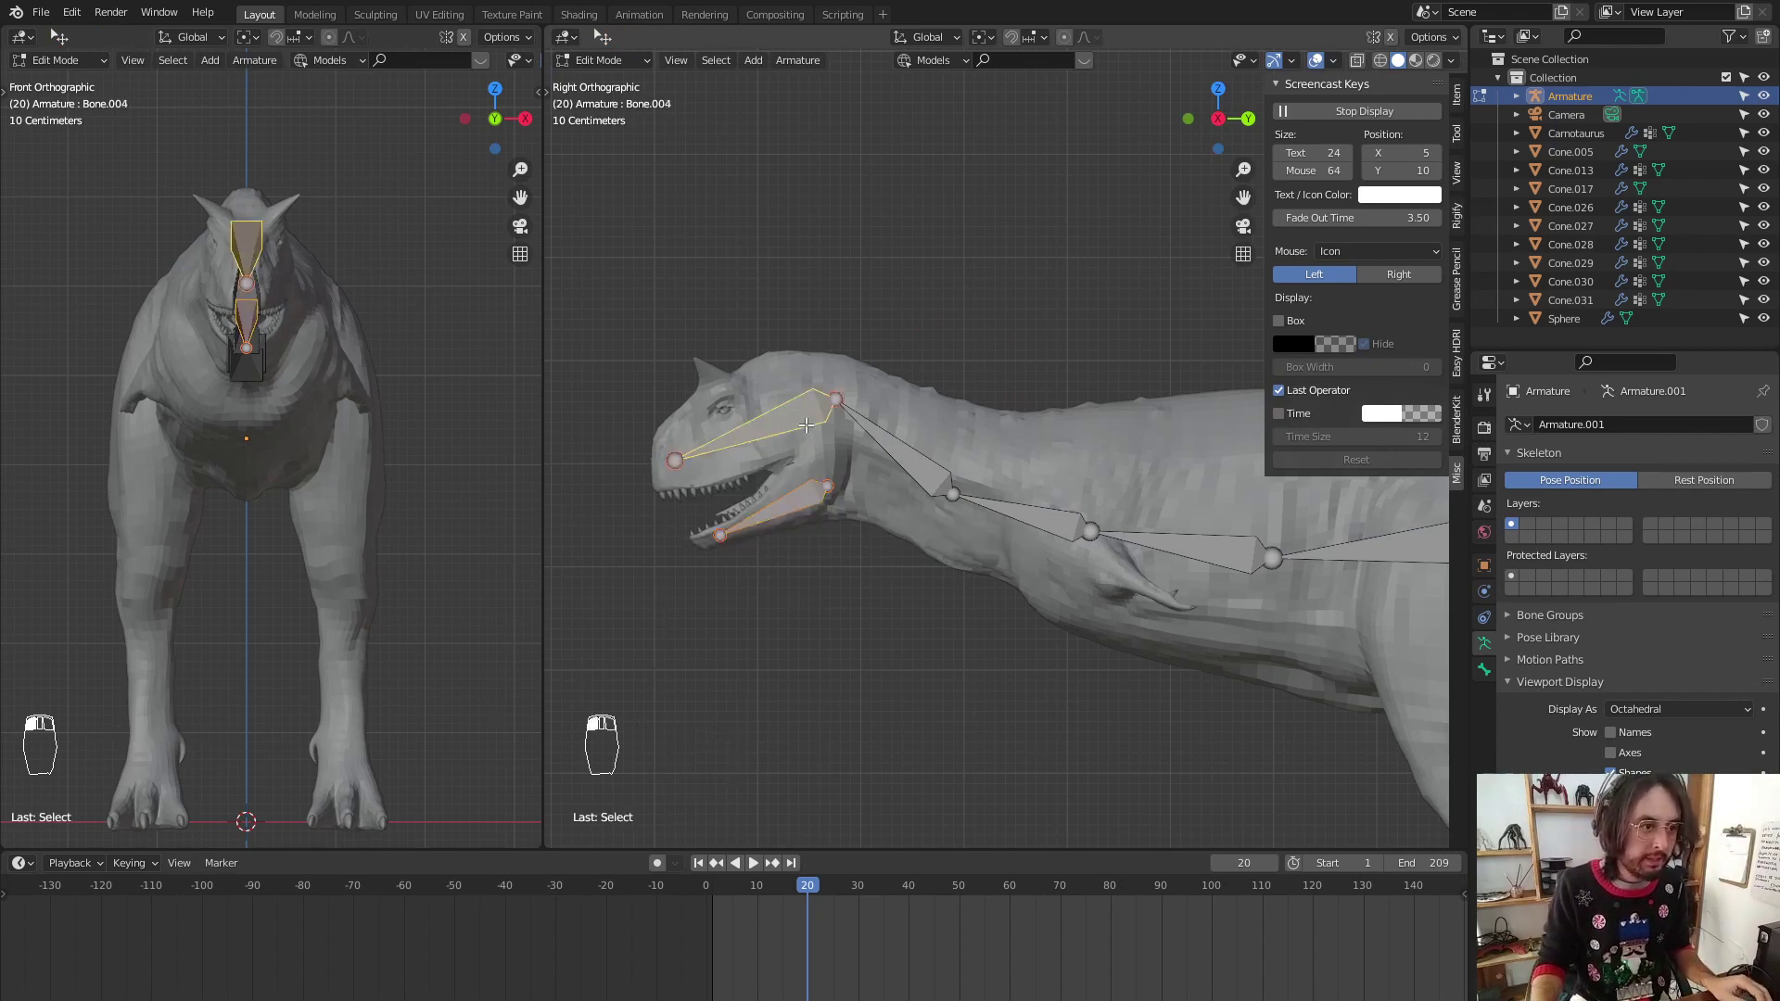
{"action": "key", "text": "ctrl+p"}
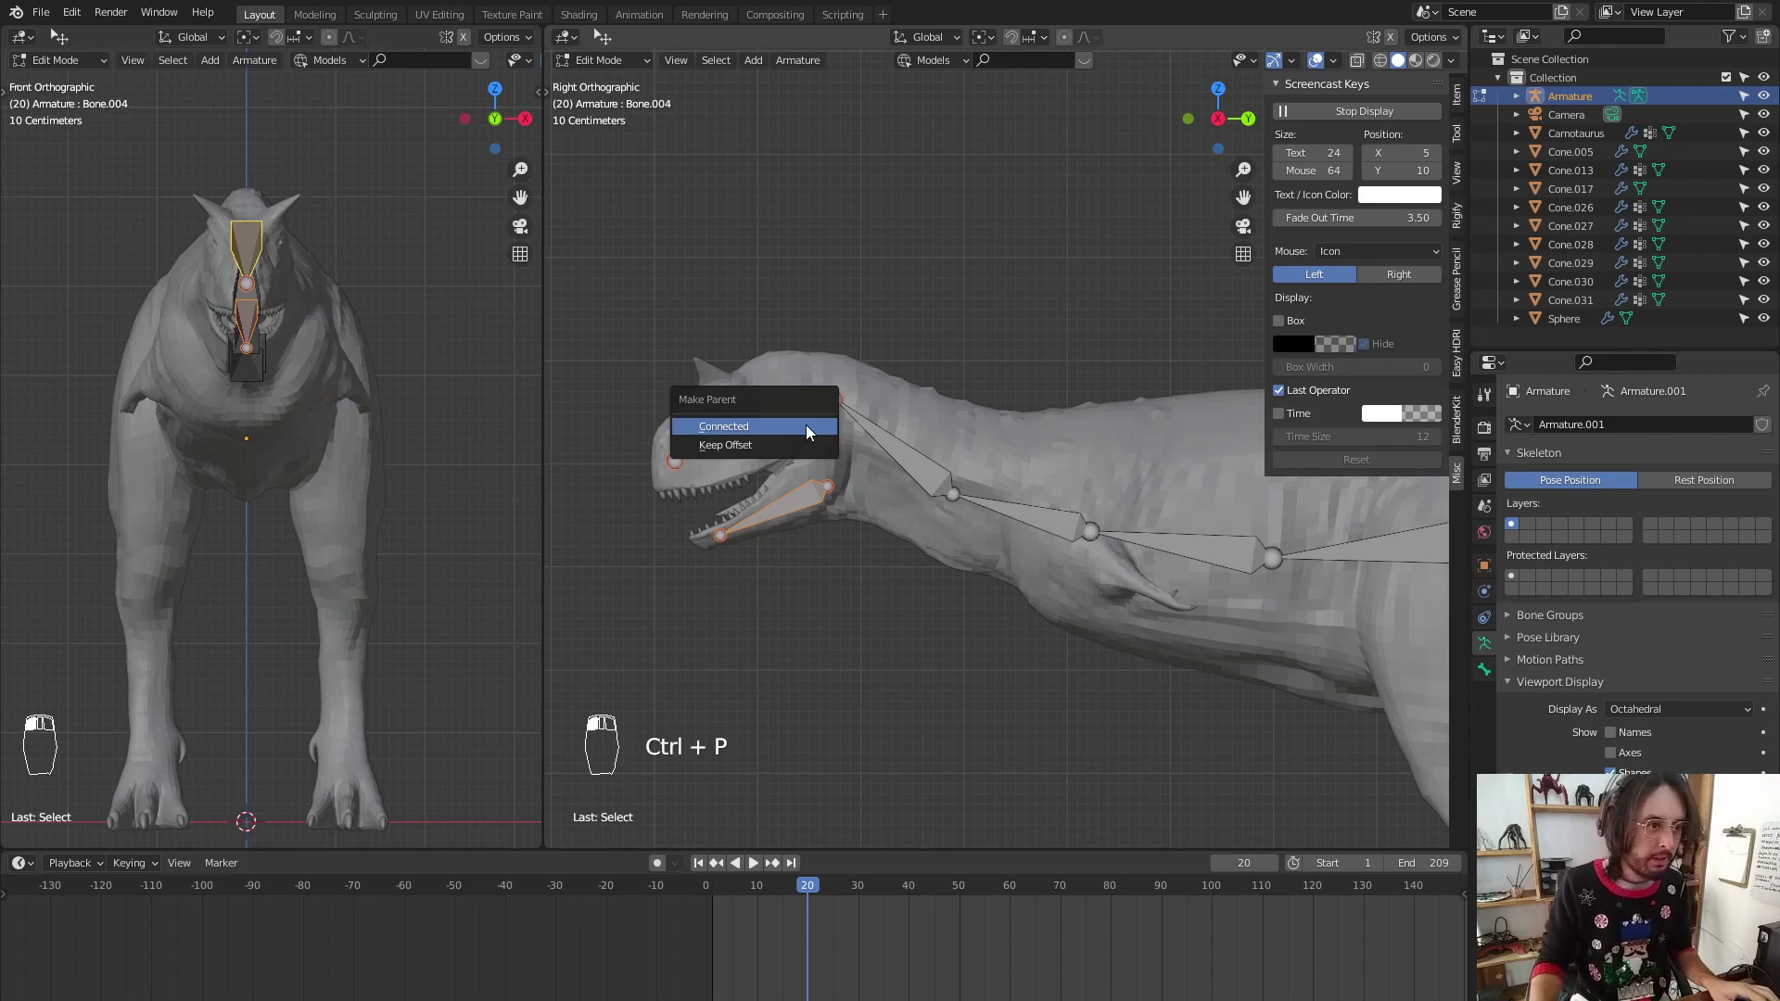
{"action": "key", "text": "ctrl+Tab"}
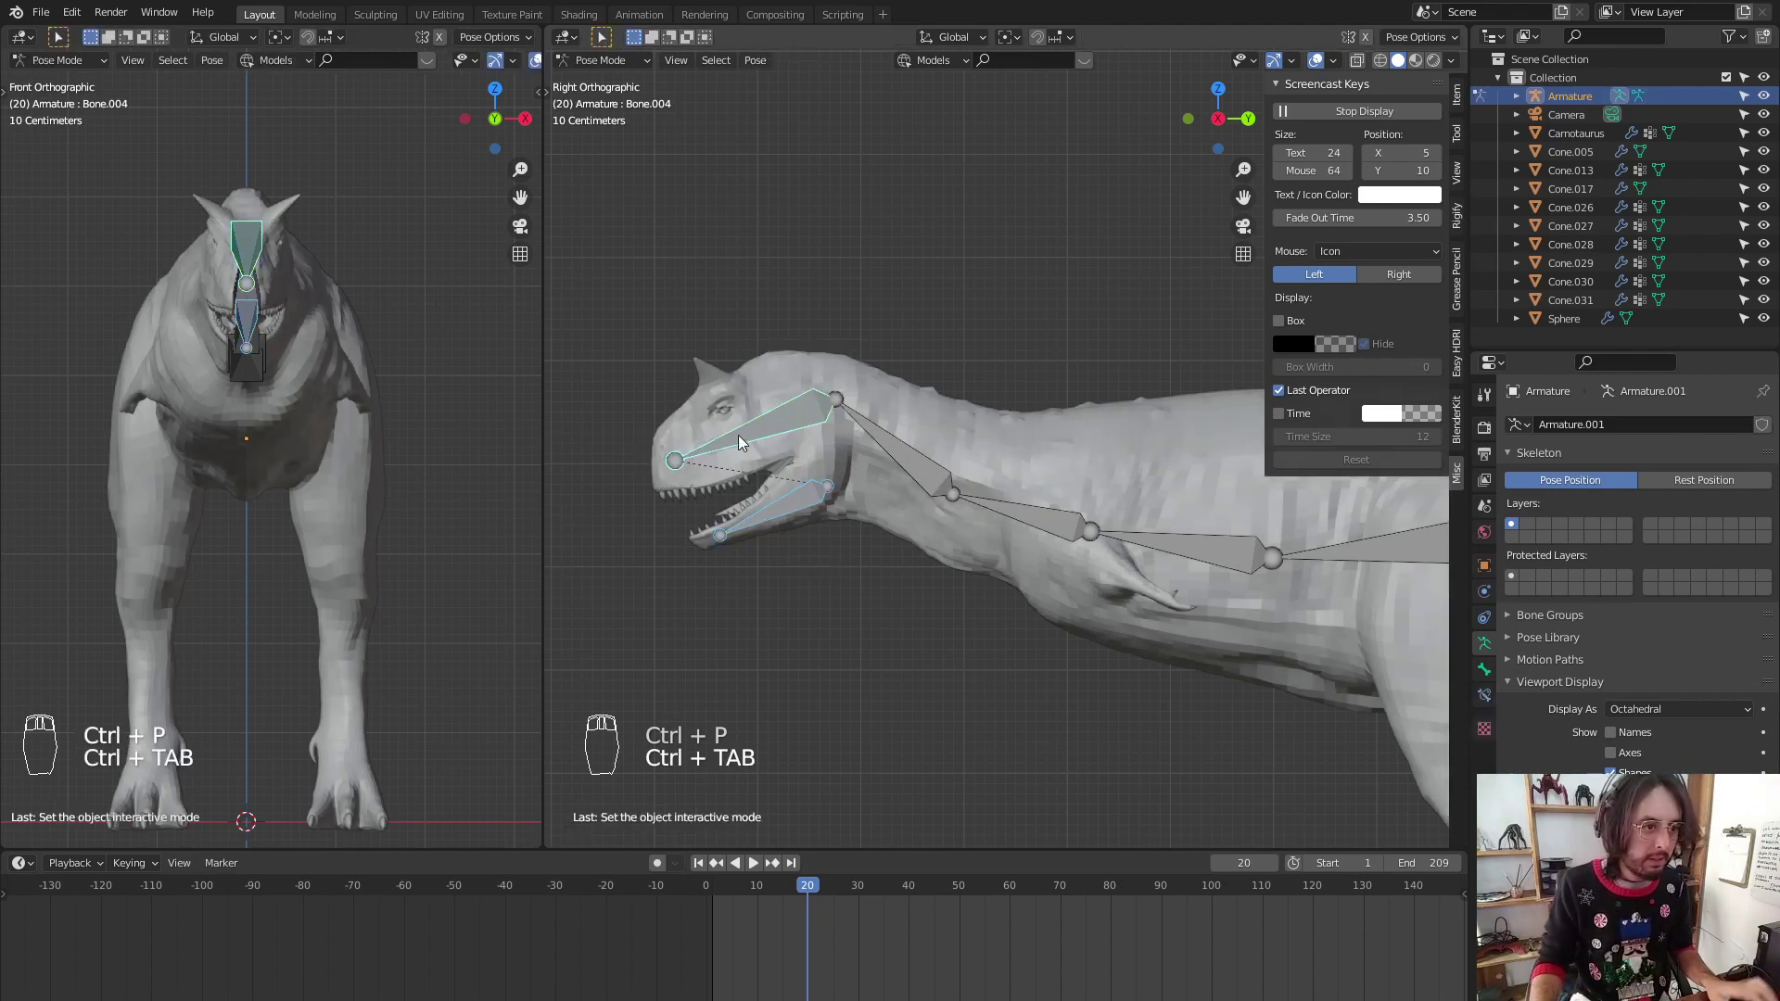
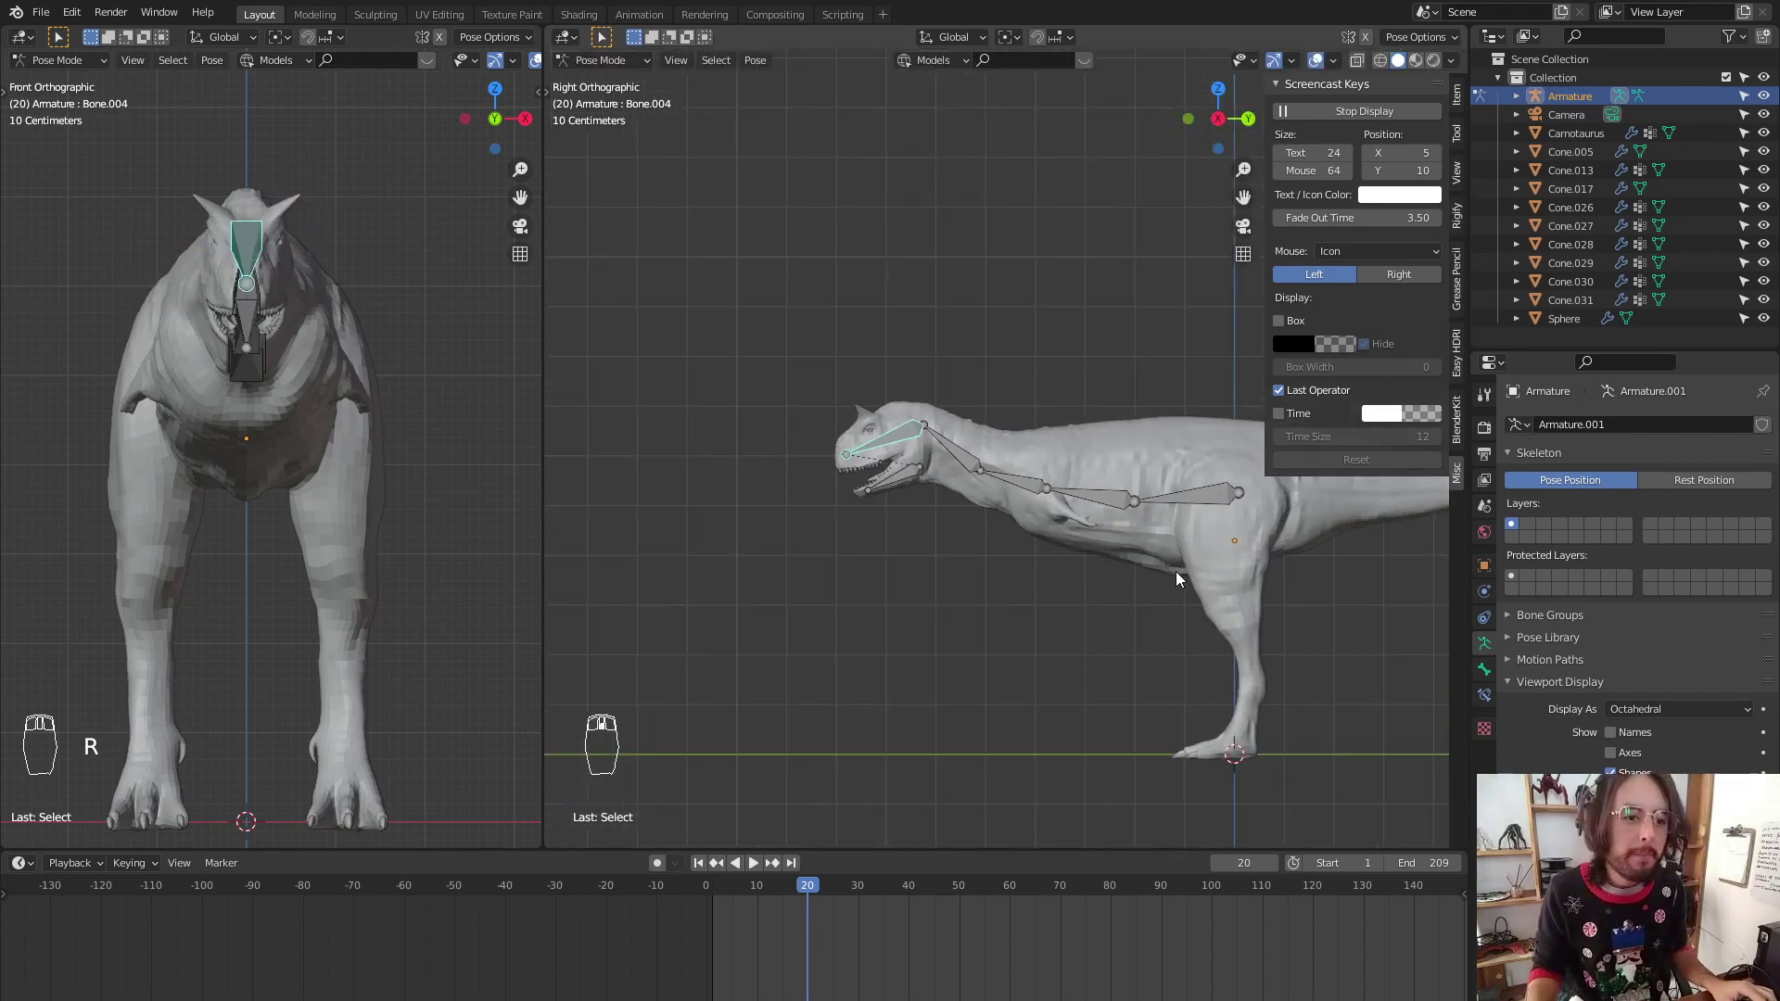
Frame the whole dinosaur in side view and select the rear end of the spine chain
{"action": "middle_click", "coordinate": [1190, 579]}
{"action": "left_click_drag", "start_coordinate": [1130, 469], "coordinate": [1134, 479]}
{"action": "key", "text": "ctrl+Tab"}
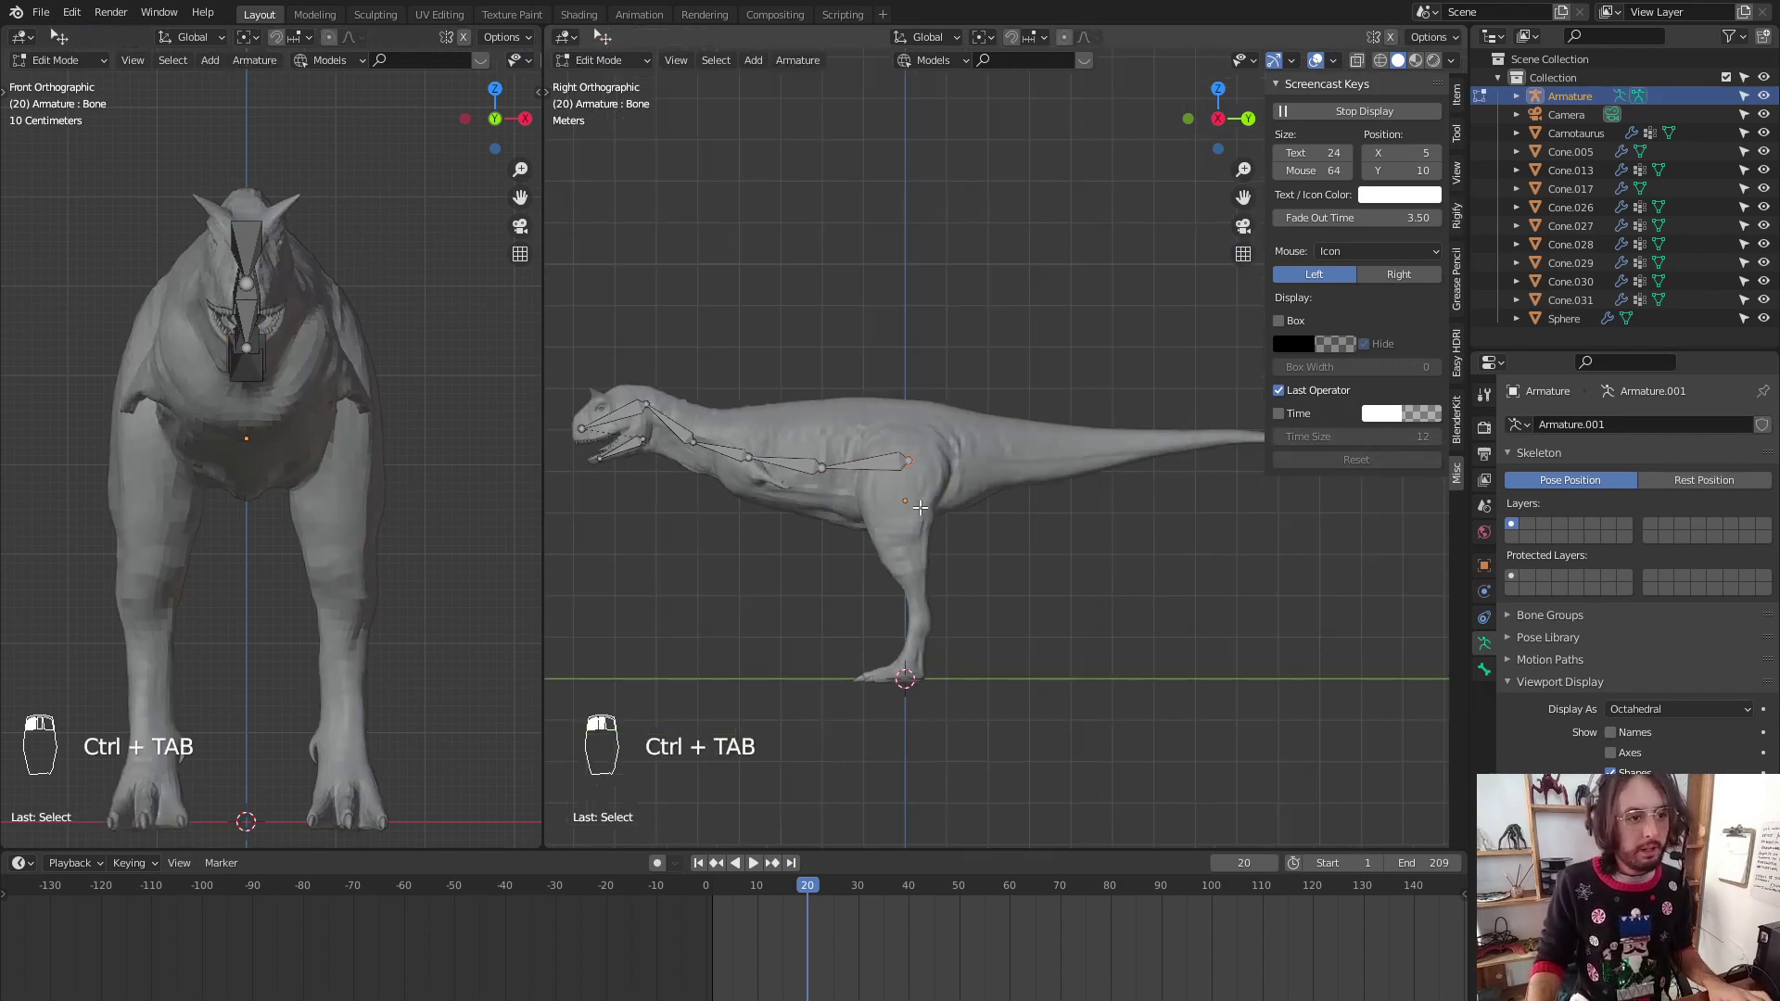
{"action": "key", "text": "g"}
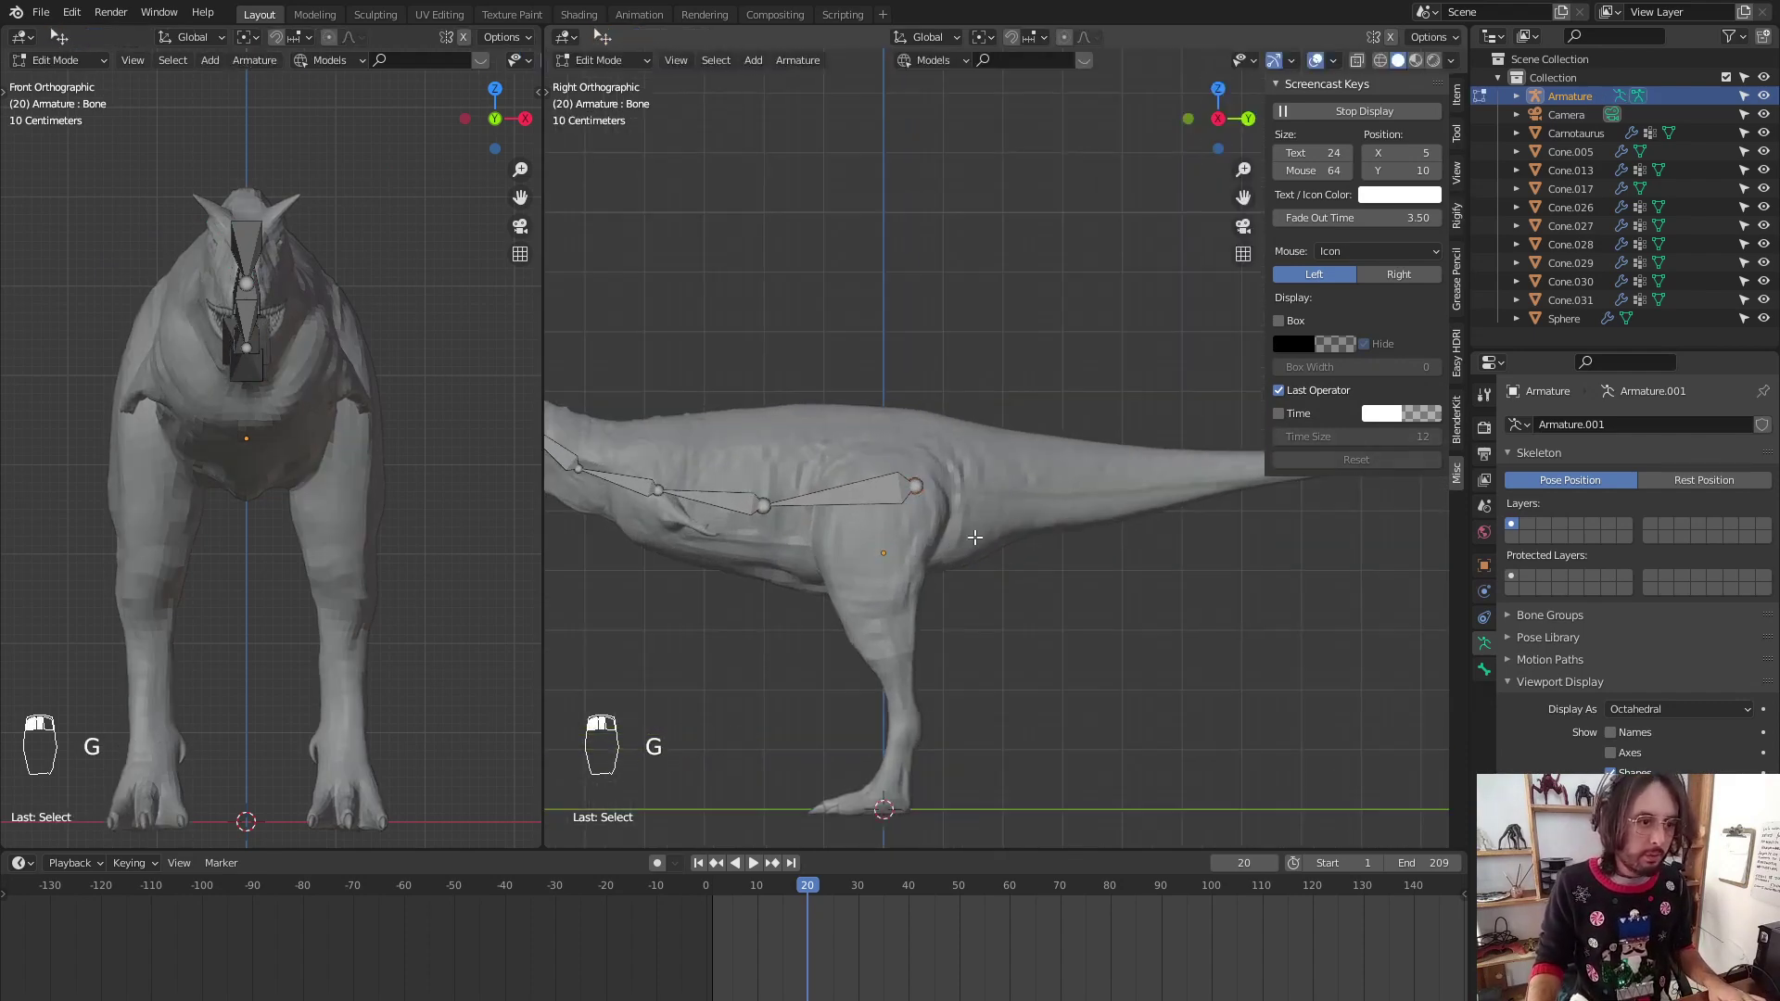
{"action": "key", "text": "g"}
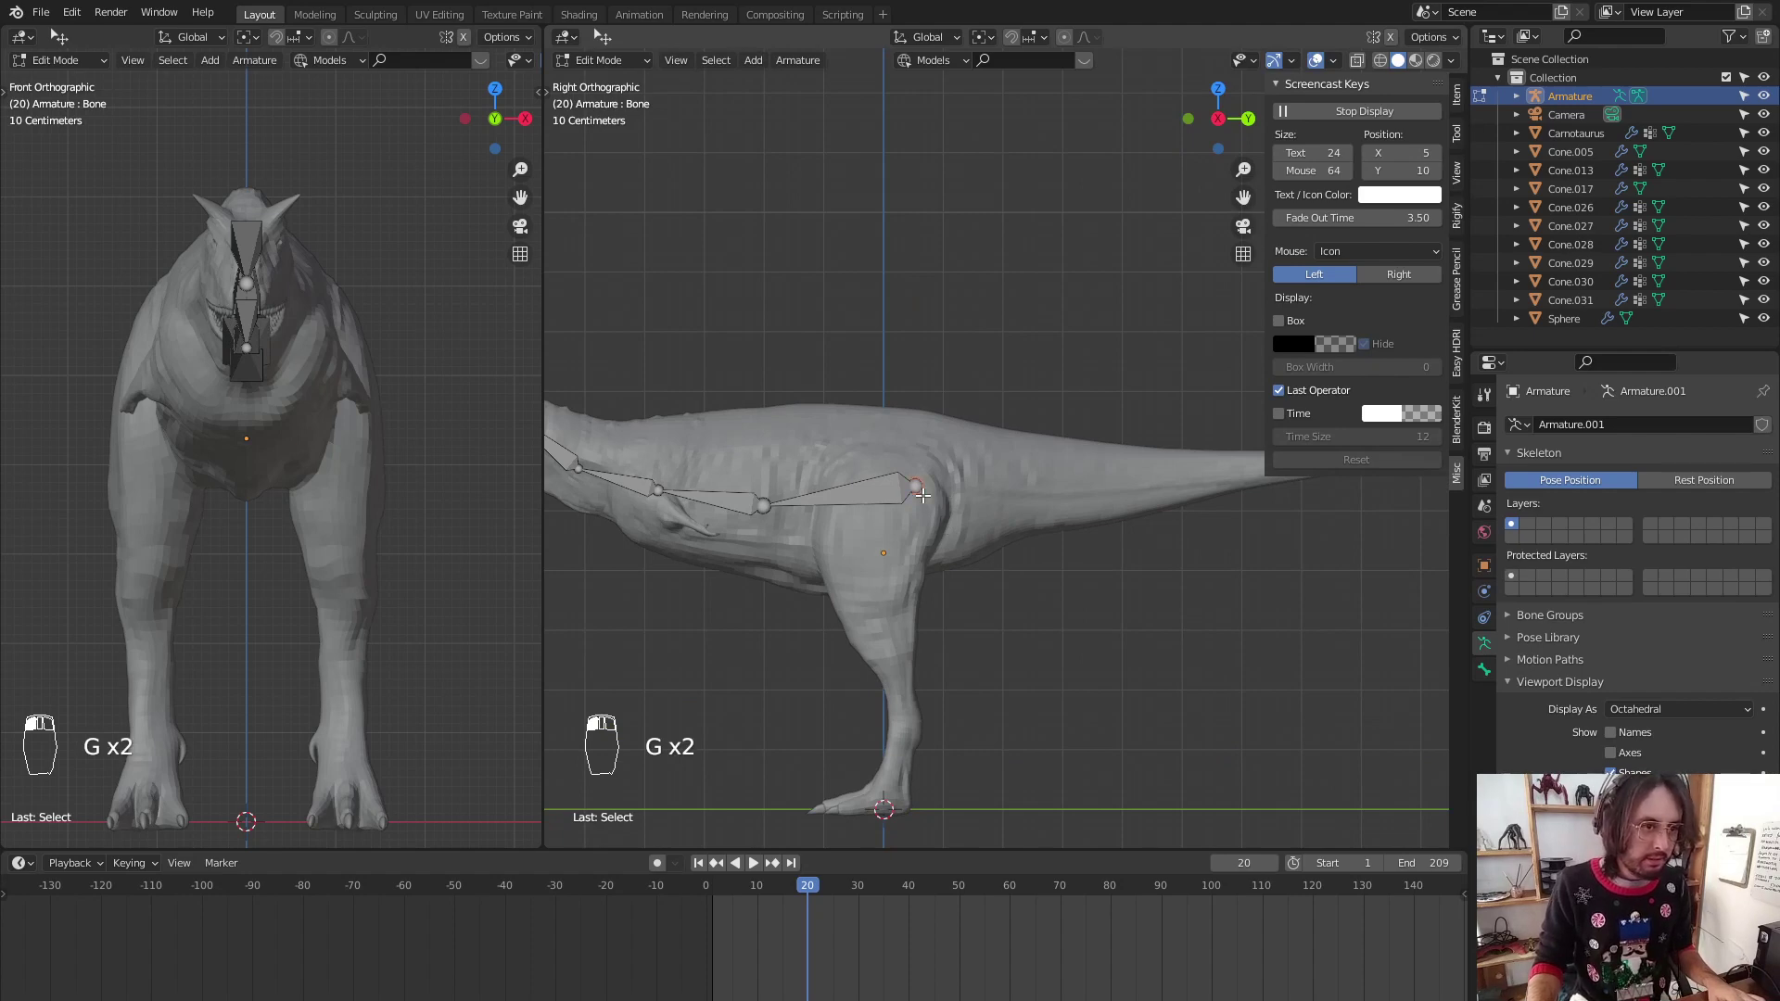
Extrude a chain of tail bones from the hip back to the tip of the tail
{"action": "key", "text": "g"}
{"action": "key", "text": "e"}
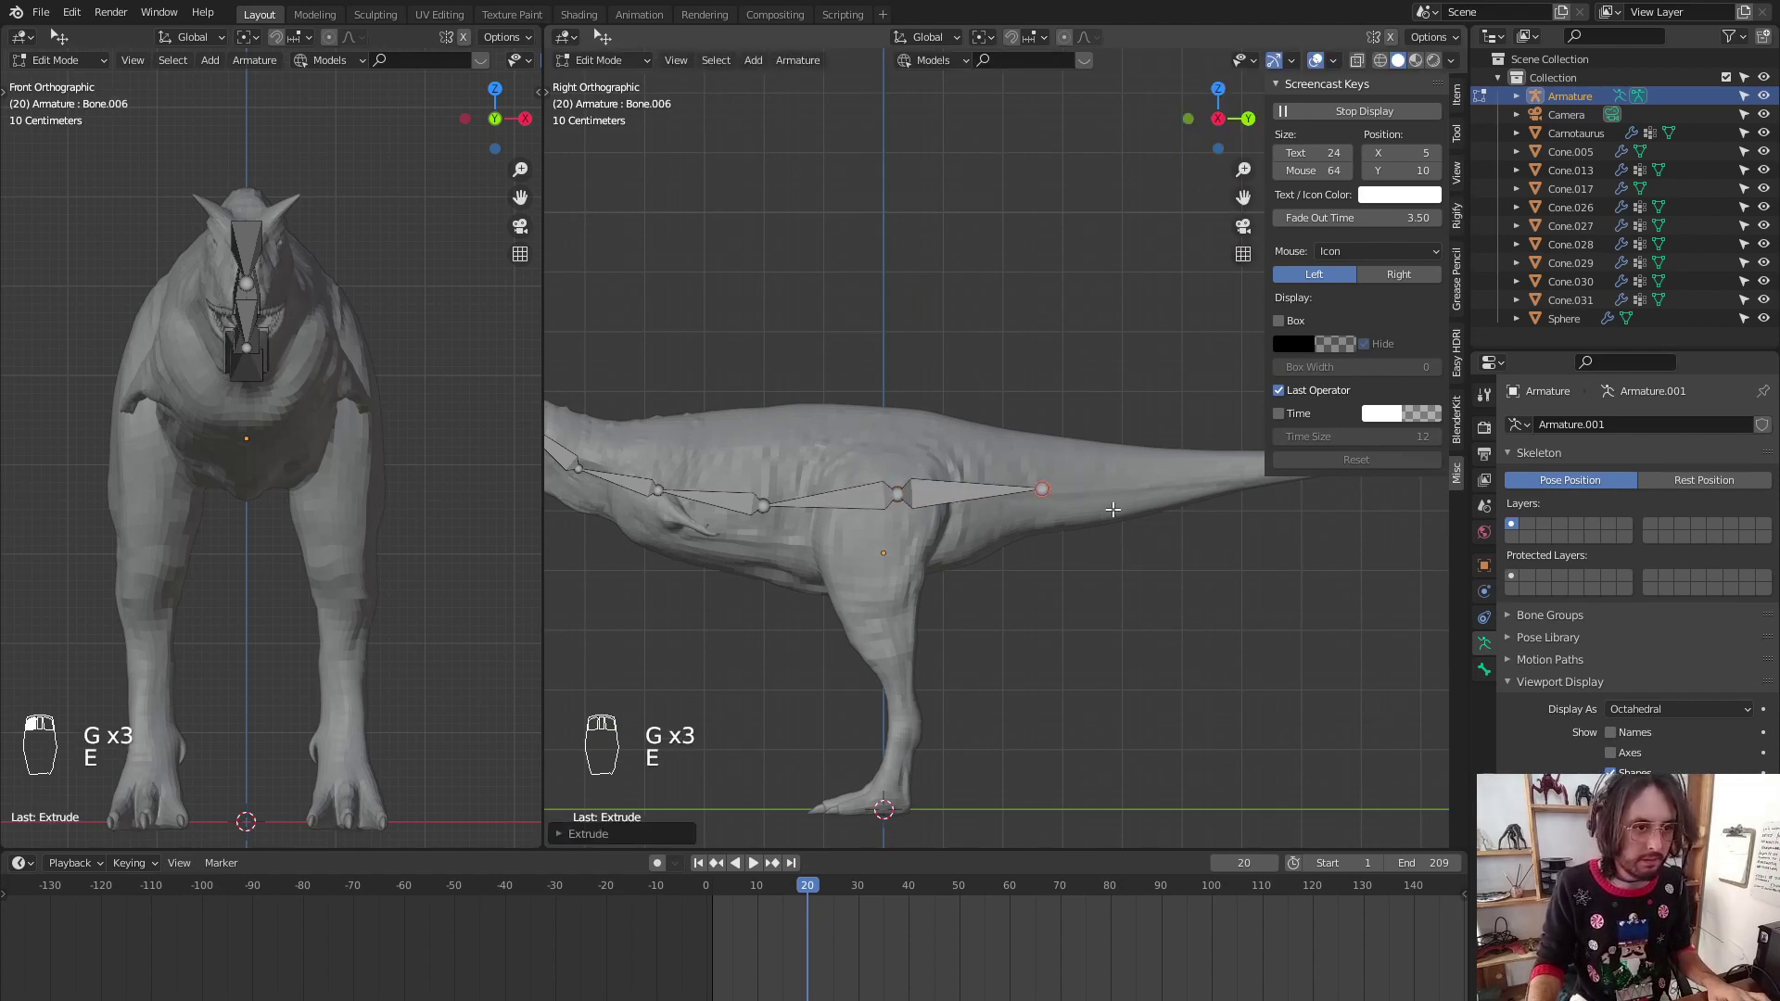
{"action": "key", "text": "e"}
{"action": "key", "text": "e"}
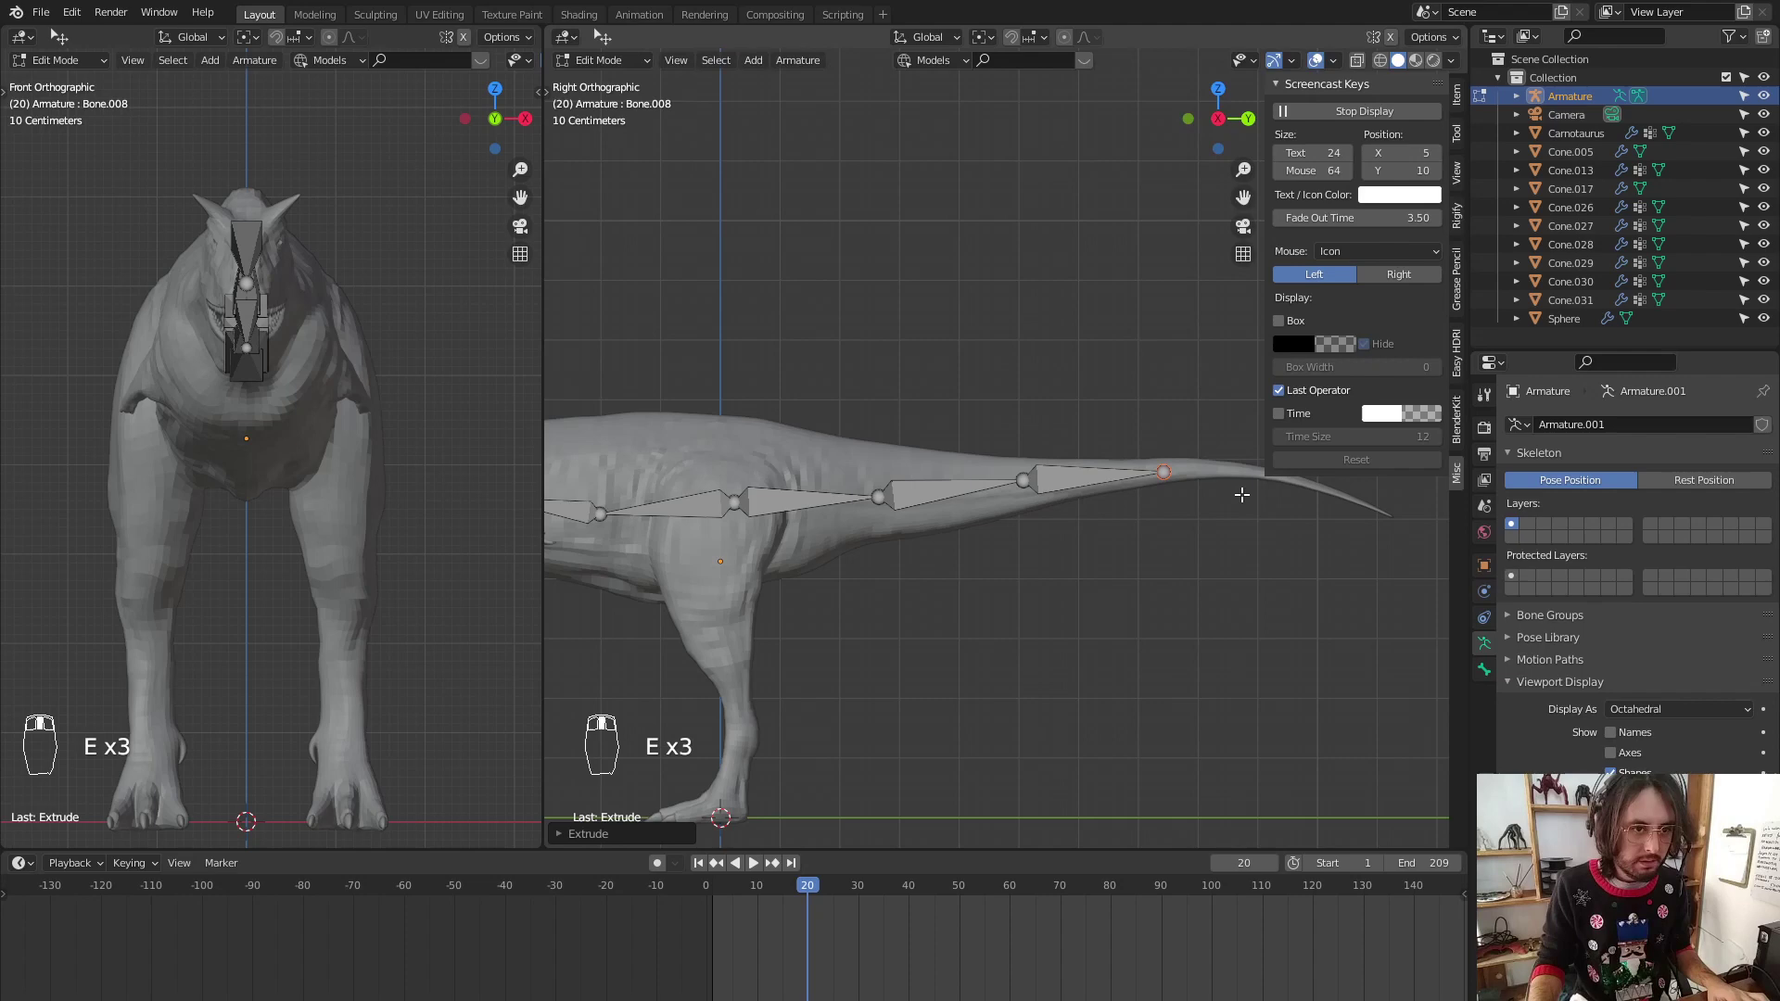
{"action": "key", "text": "e"}
{"action": "key", "text": "e"}
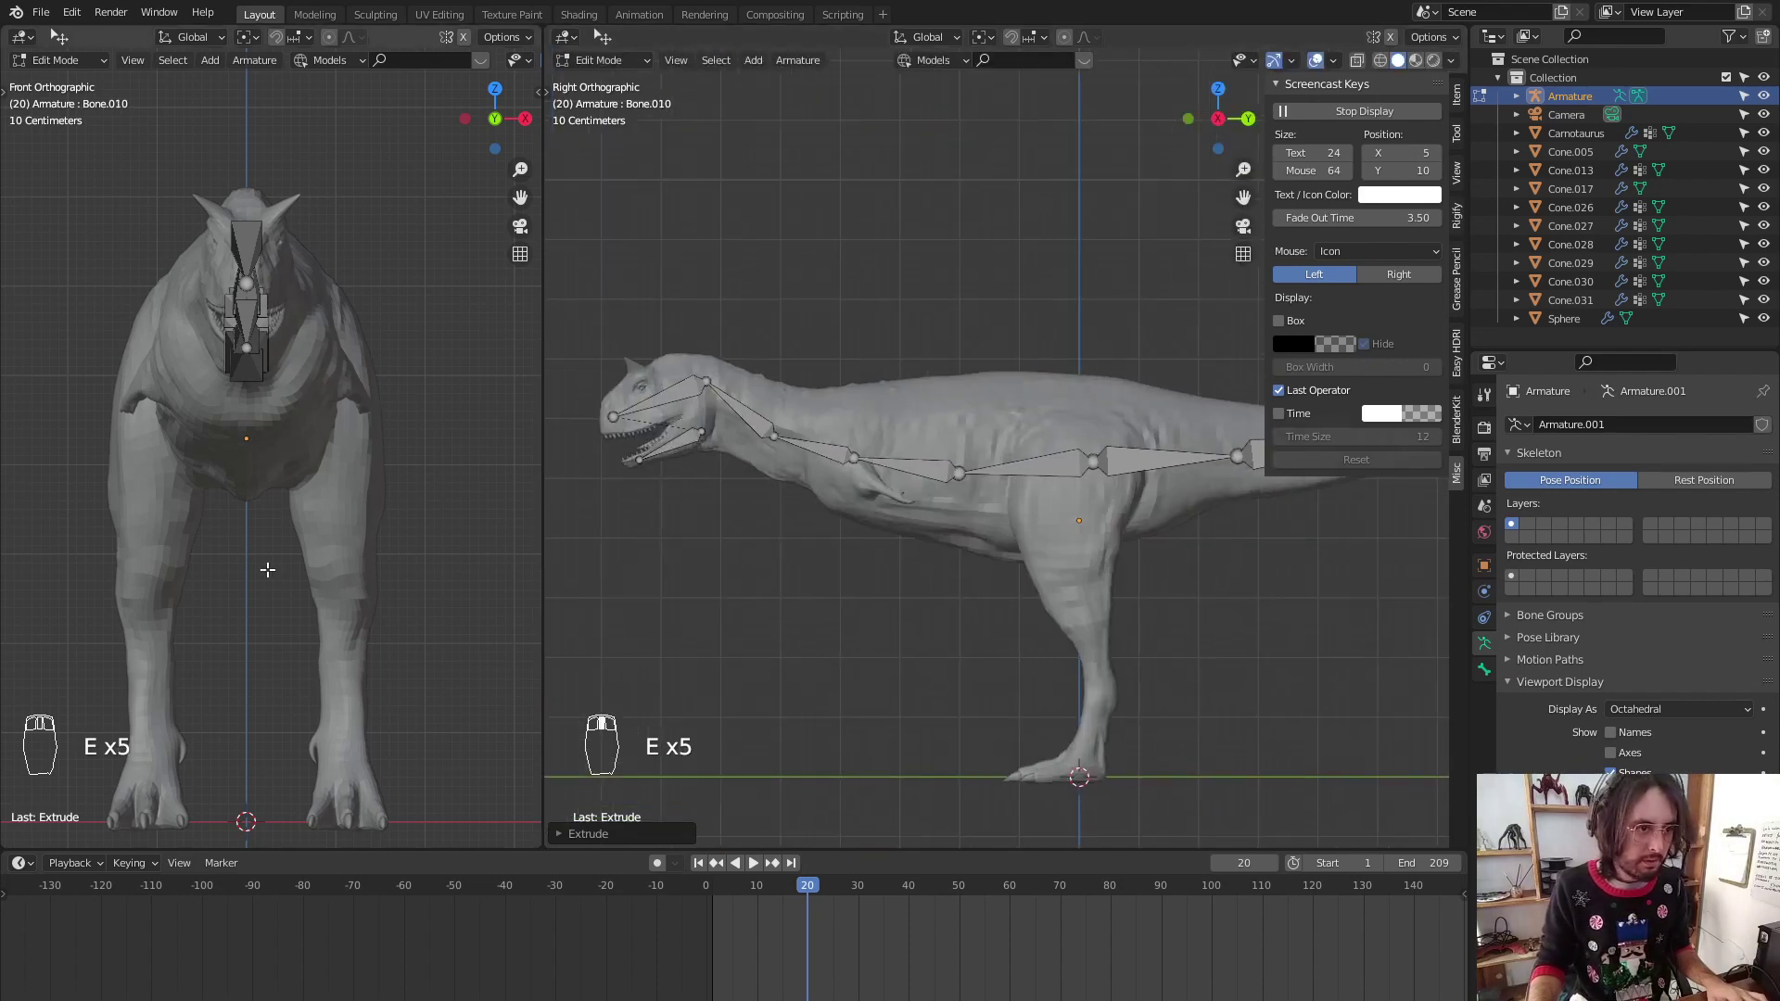
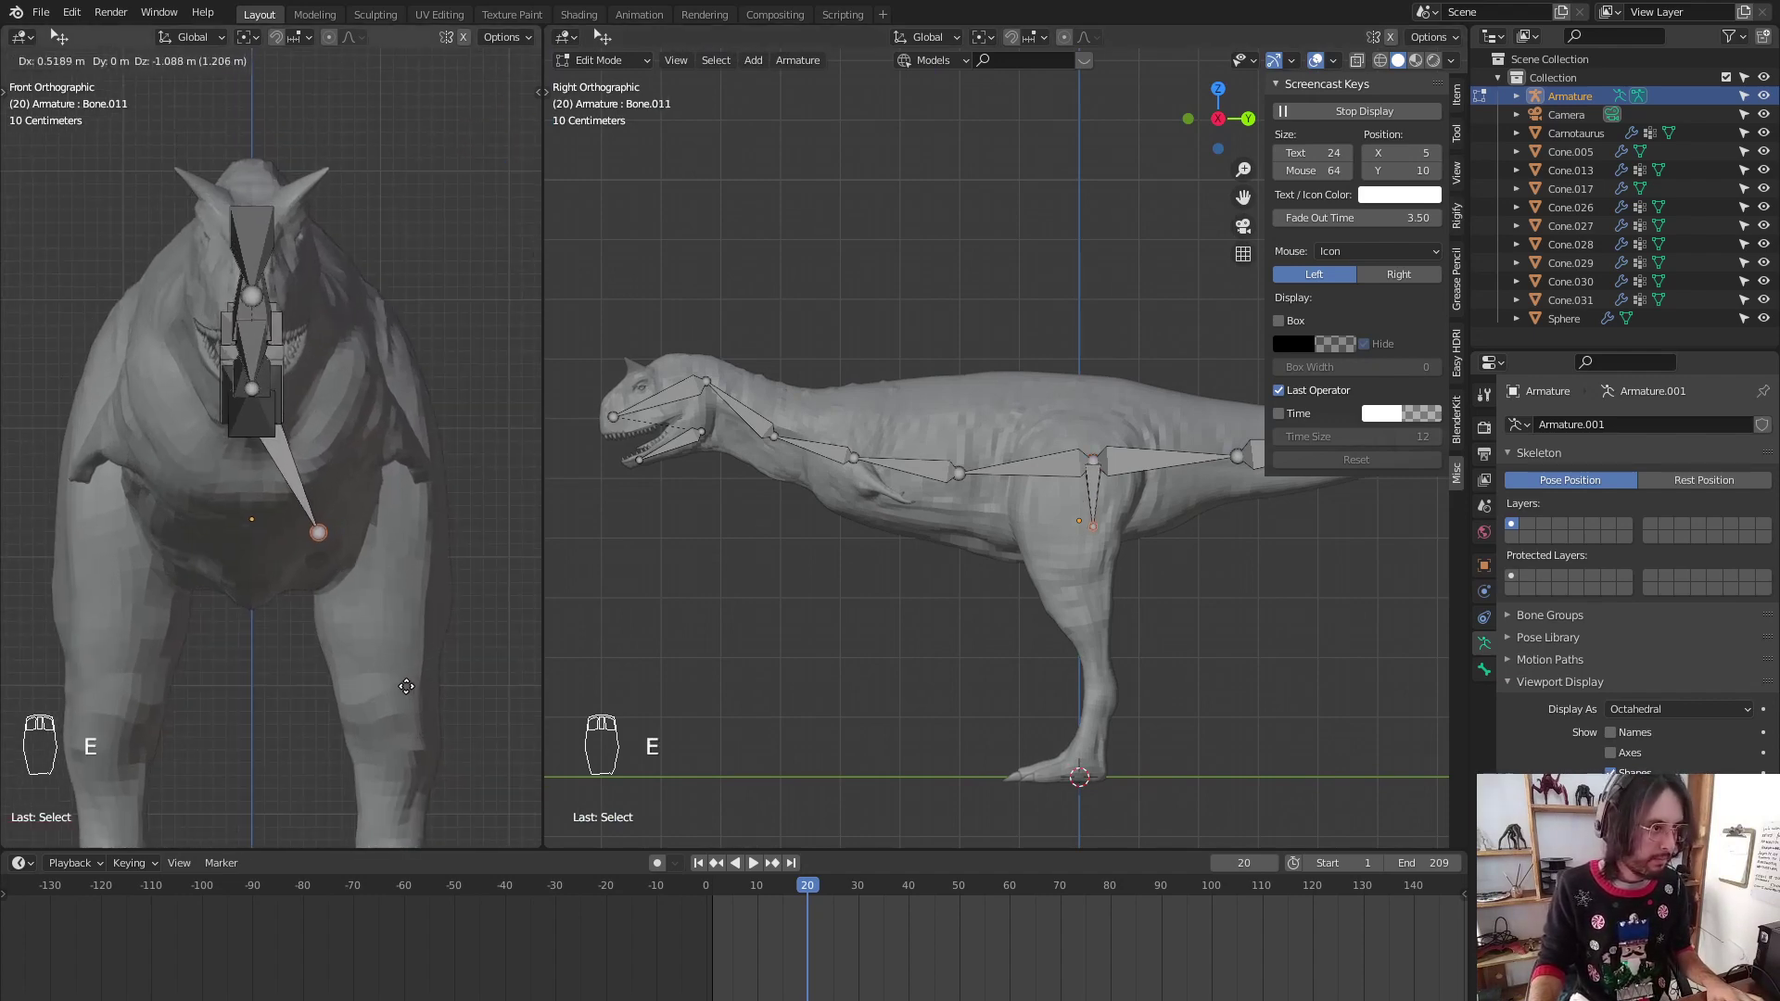
Extrude a bone from the spine out to the right hip
{"action": "key", "text": "e"}
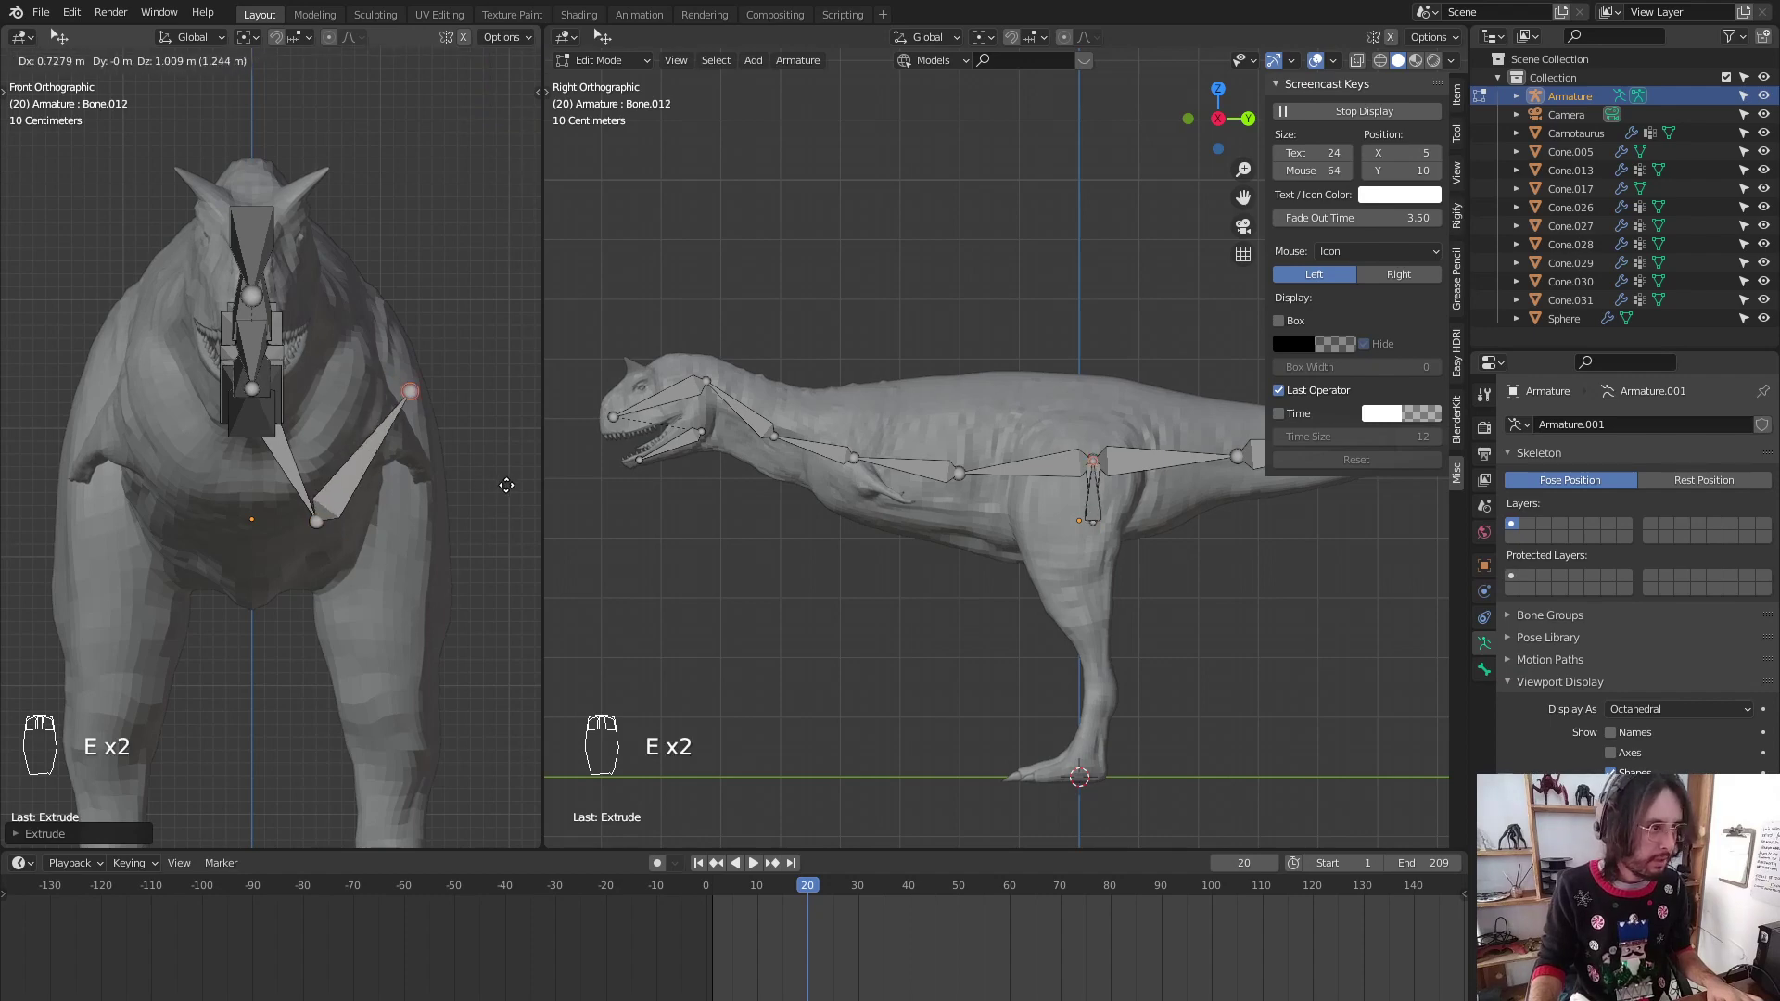
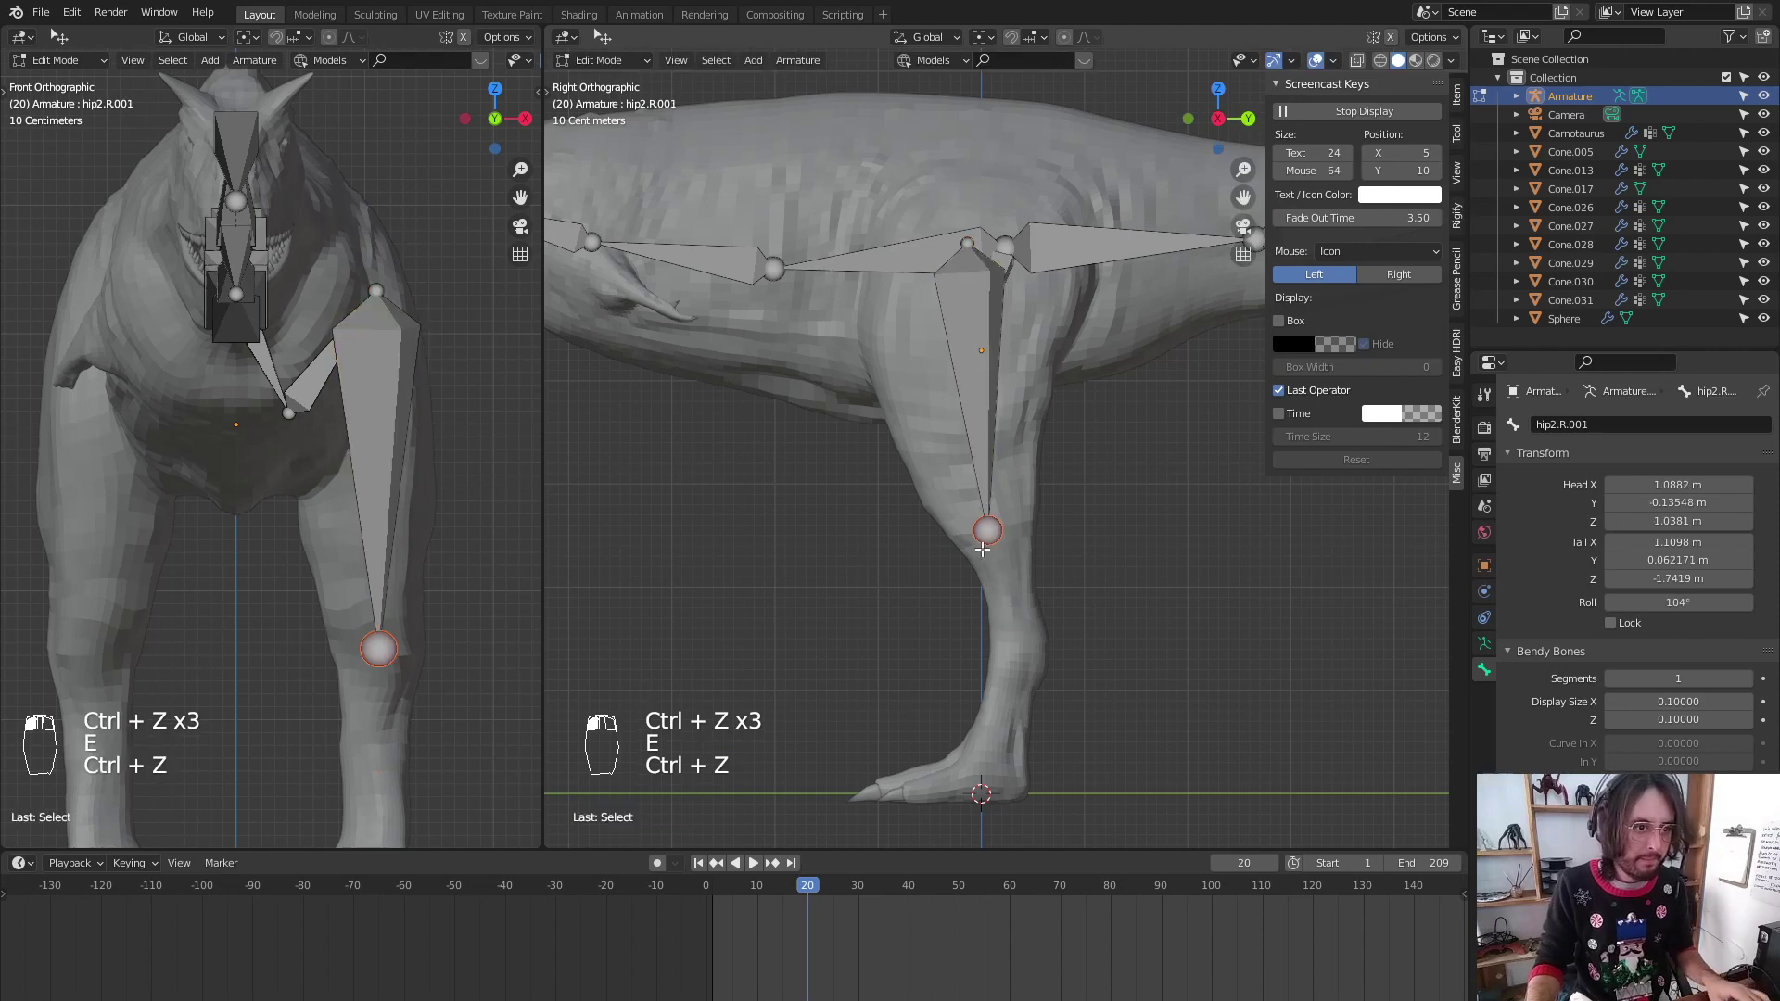
Extrude the shin bone below the right knee toward the ankle
{"action": "key", "text": "e"}
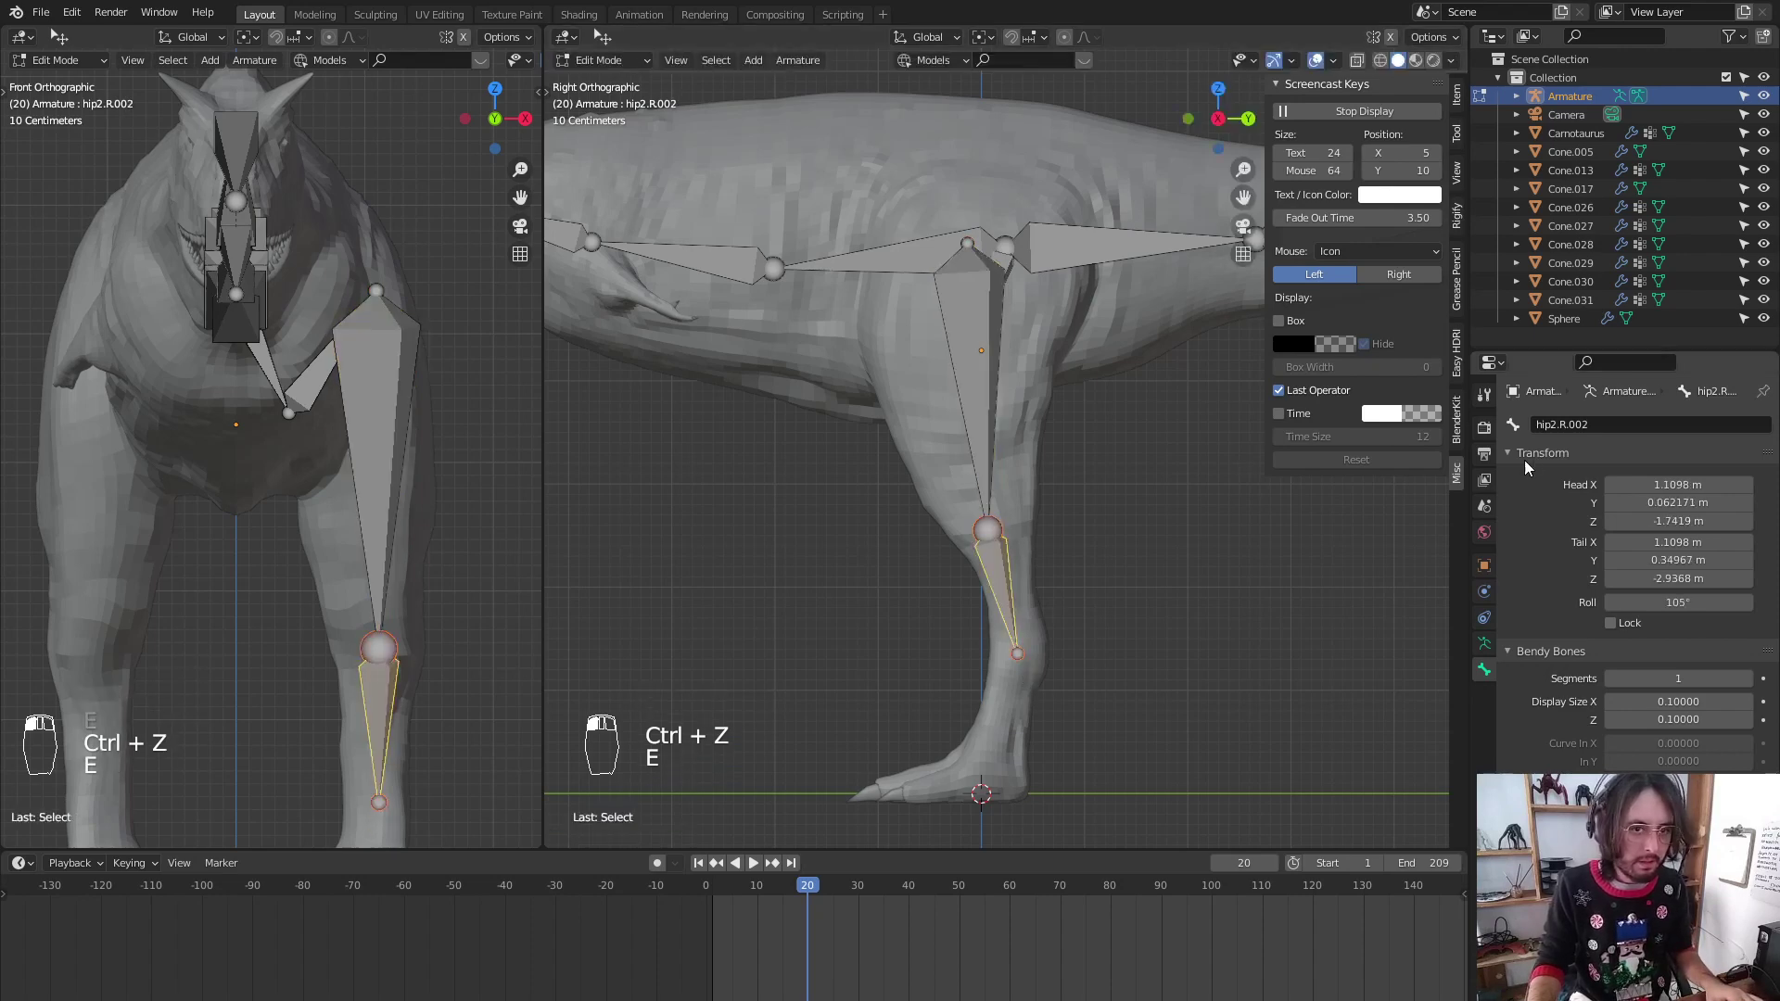
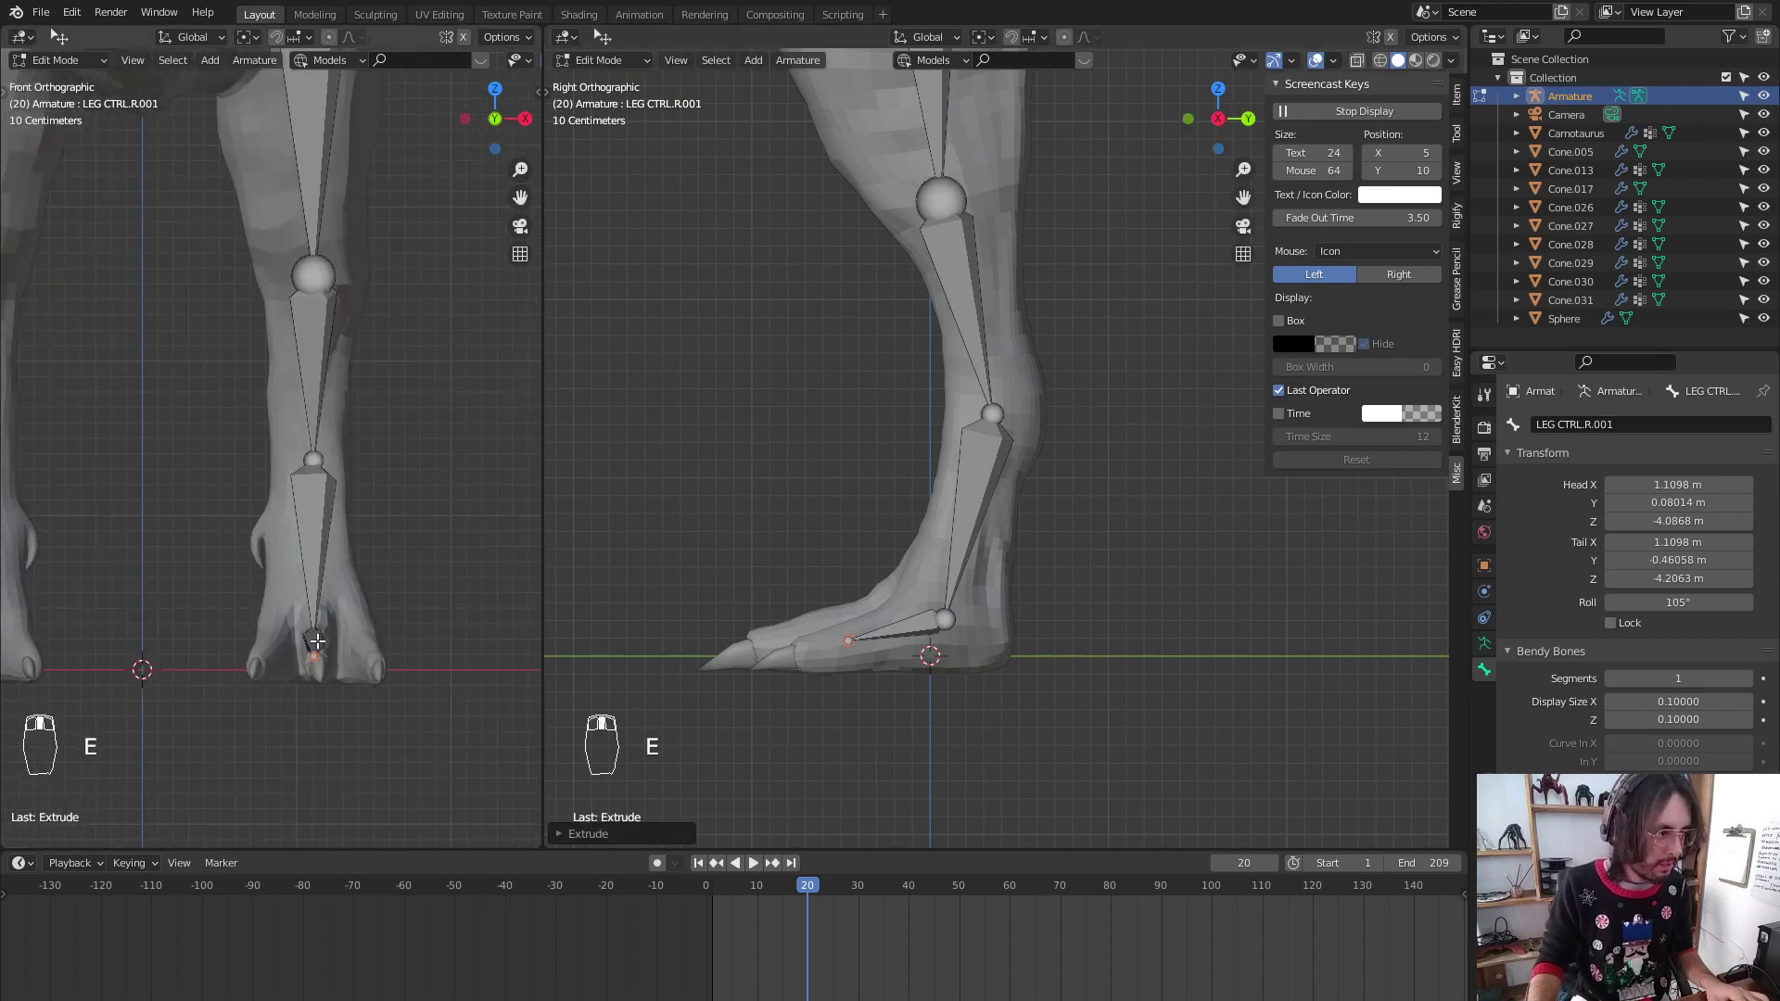
Move the foot bone onto the toe and angle and roll the outer toe bone along its toe
{"action": "key", "text": "g"}
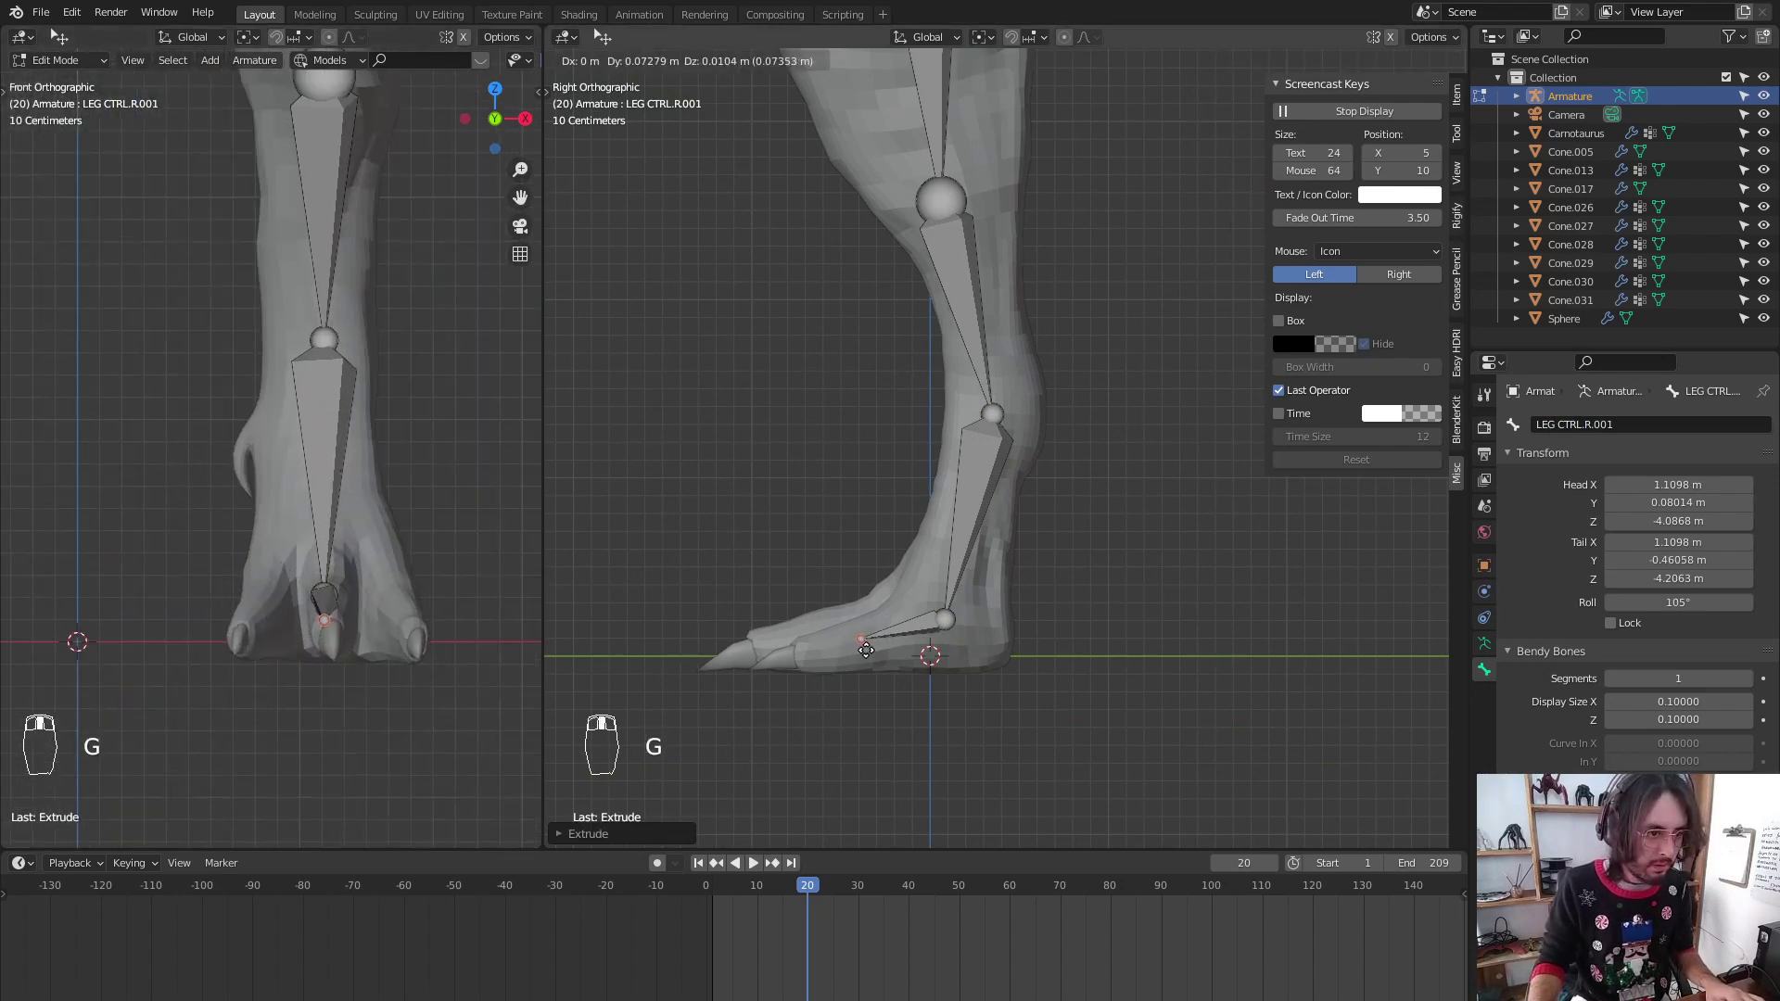
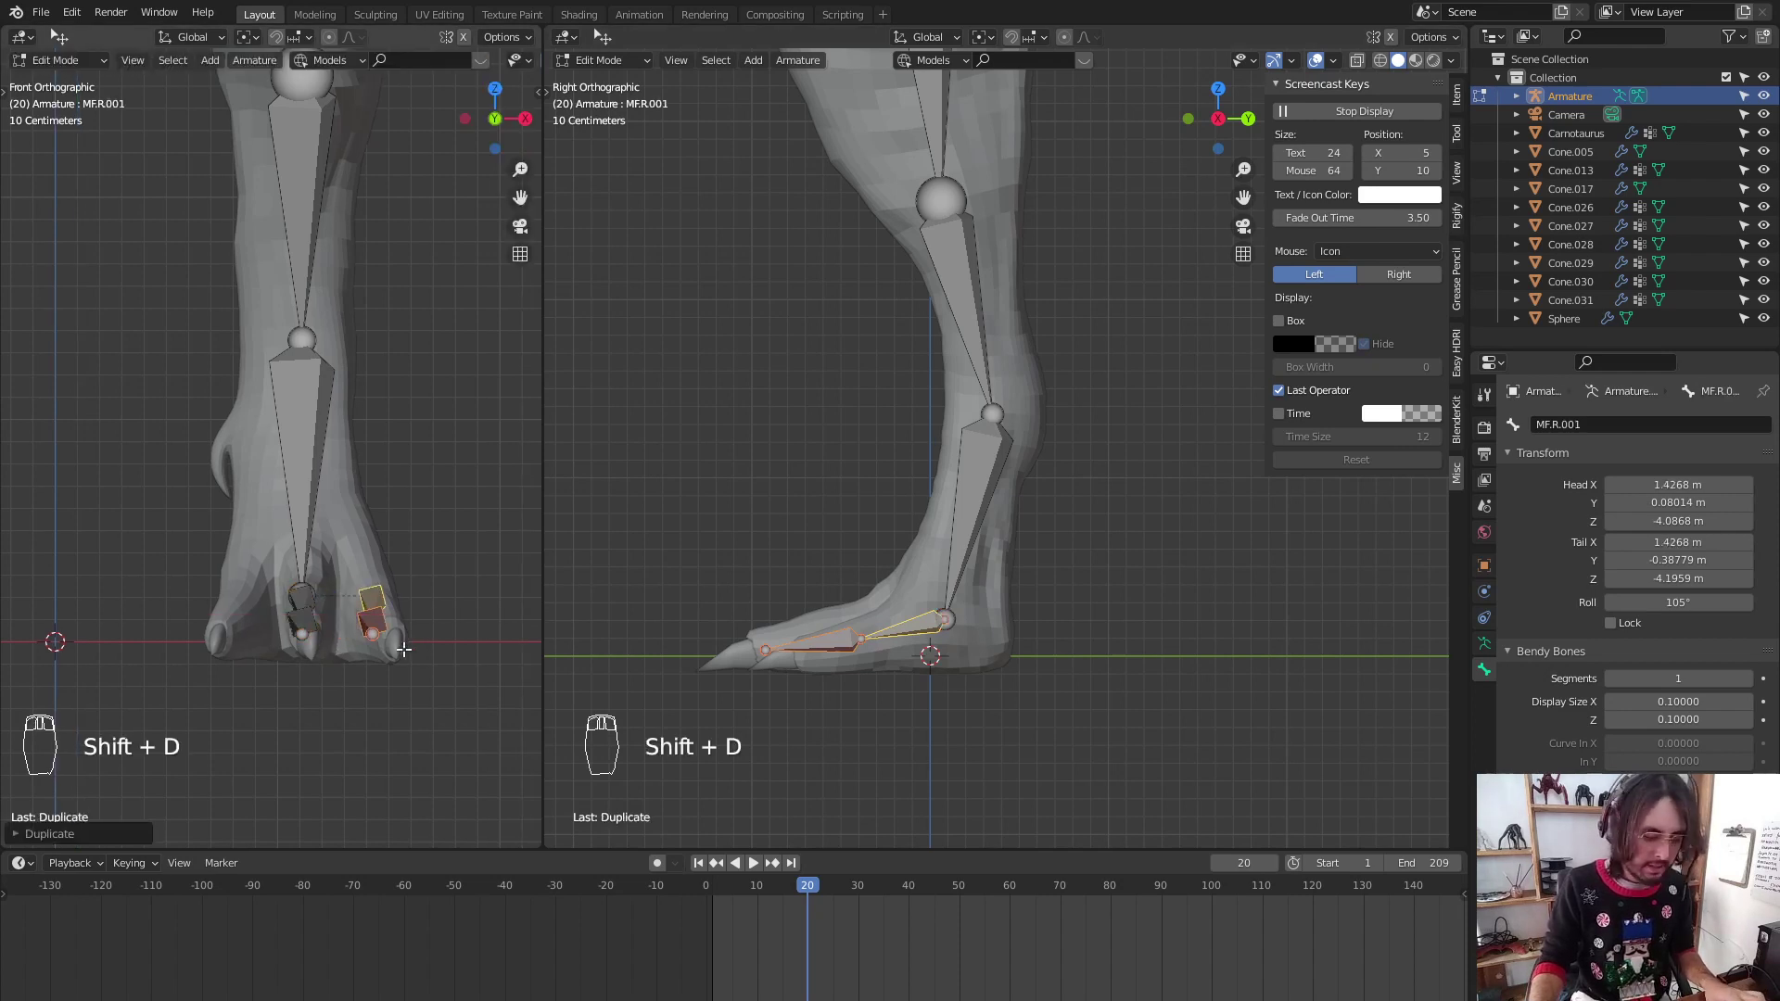
{"action": "key", "text": "r"}
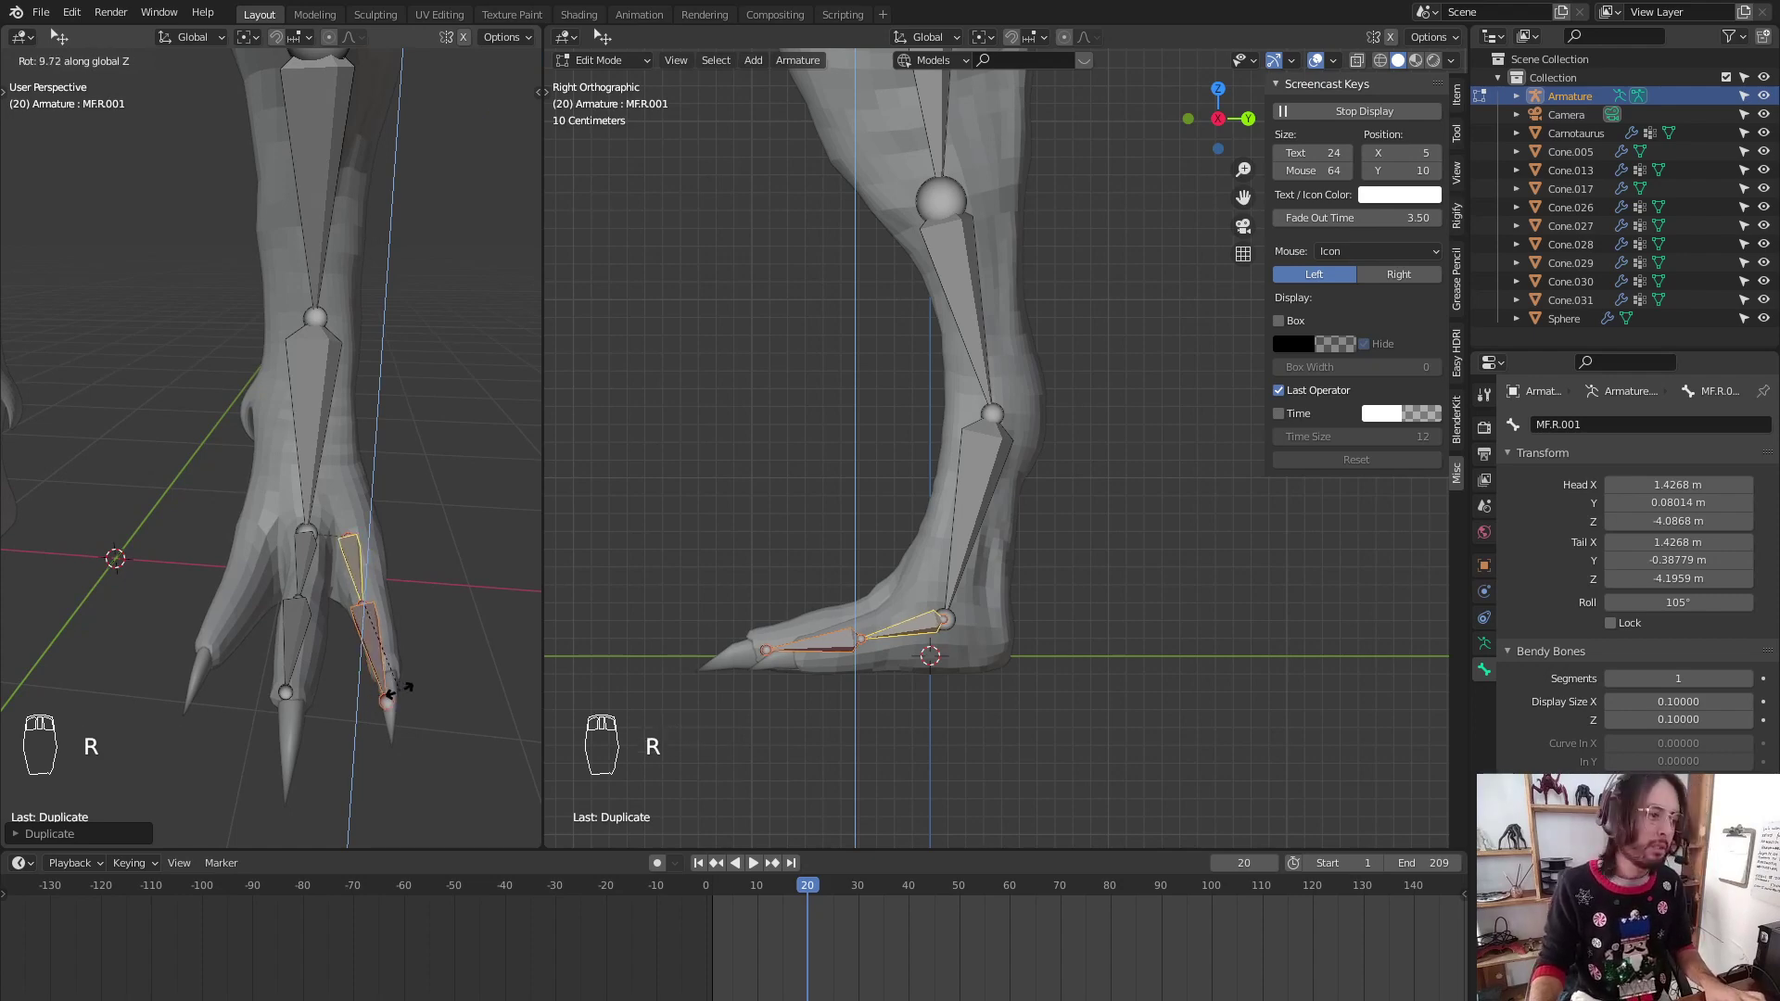
{"action": "key", "text": "r"}
{"action": "key", "text": "g"}
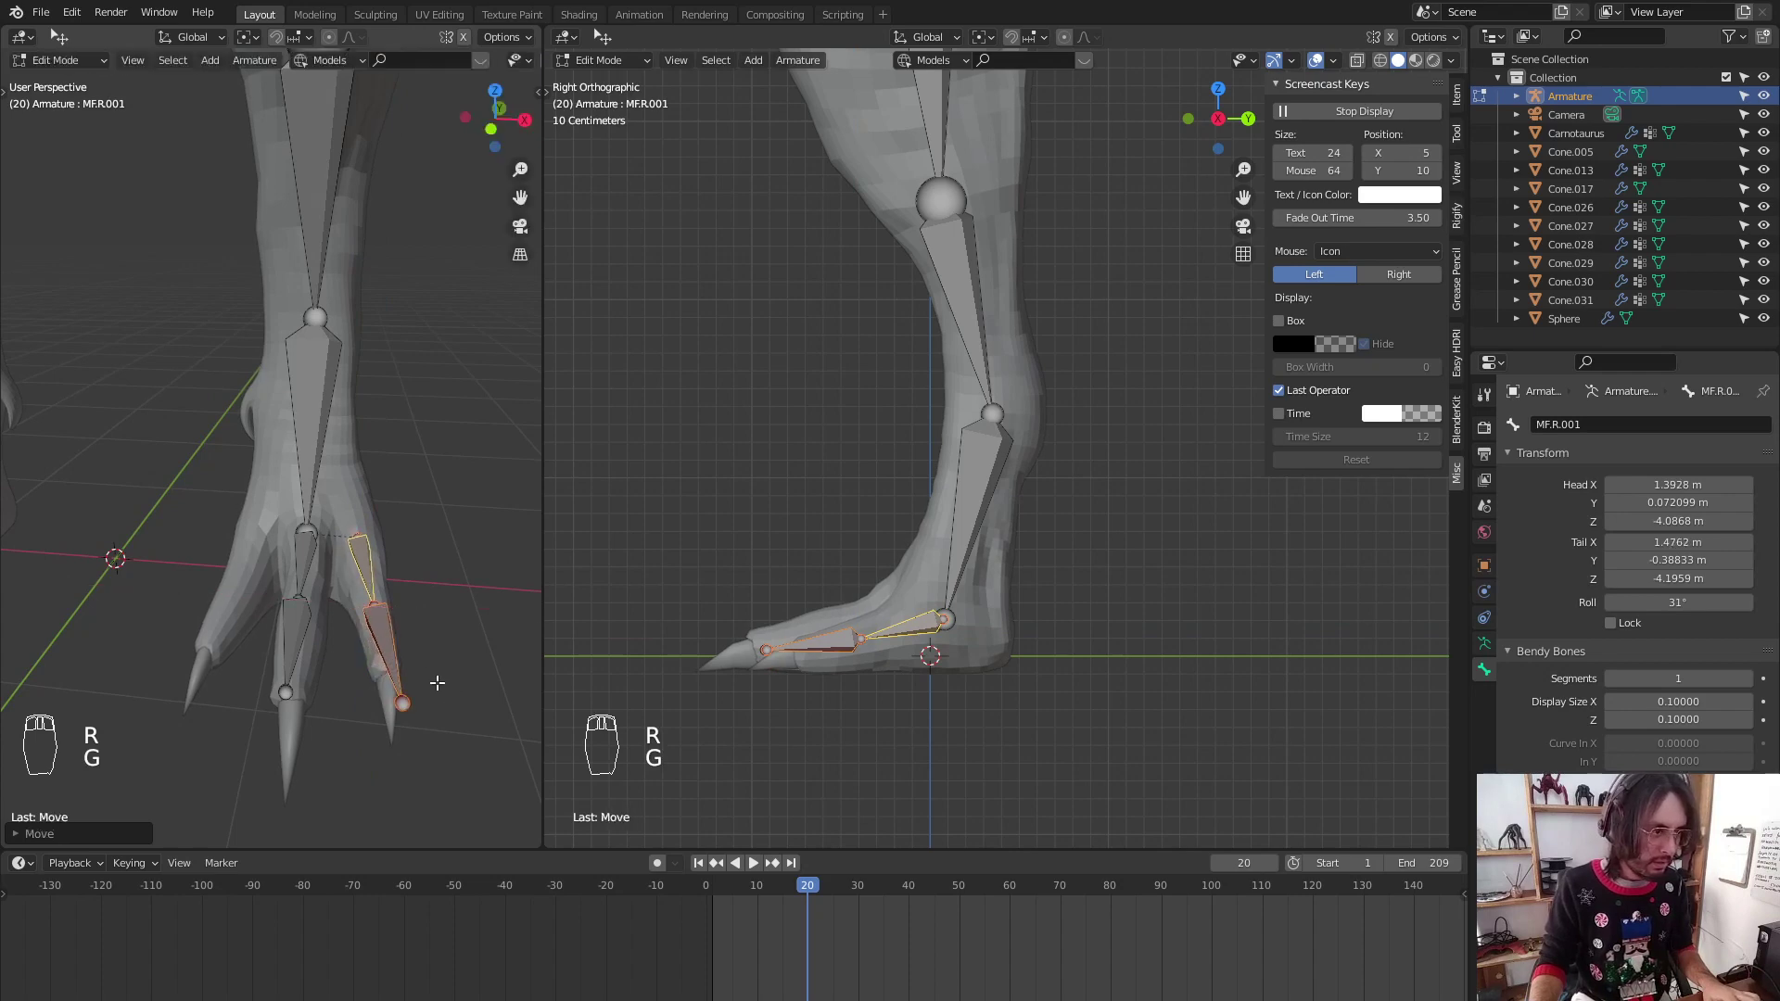
{"action": "key", "text": "r"}
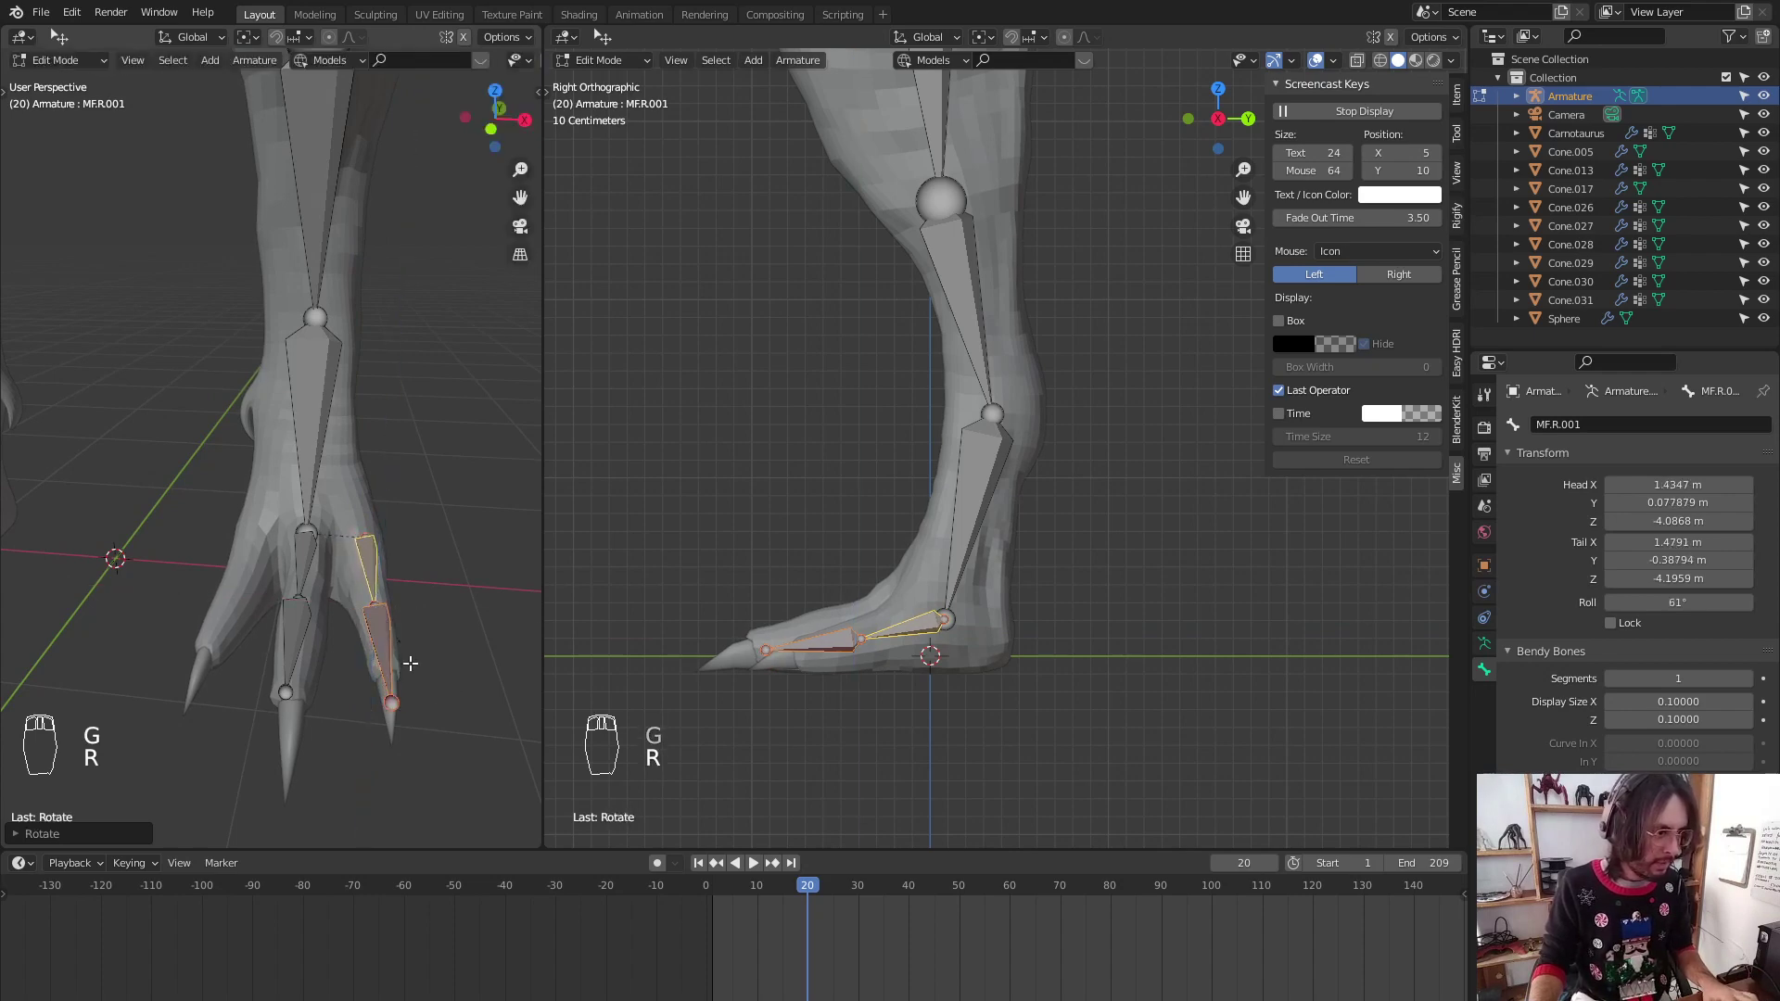
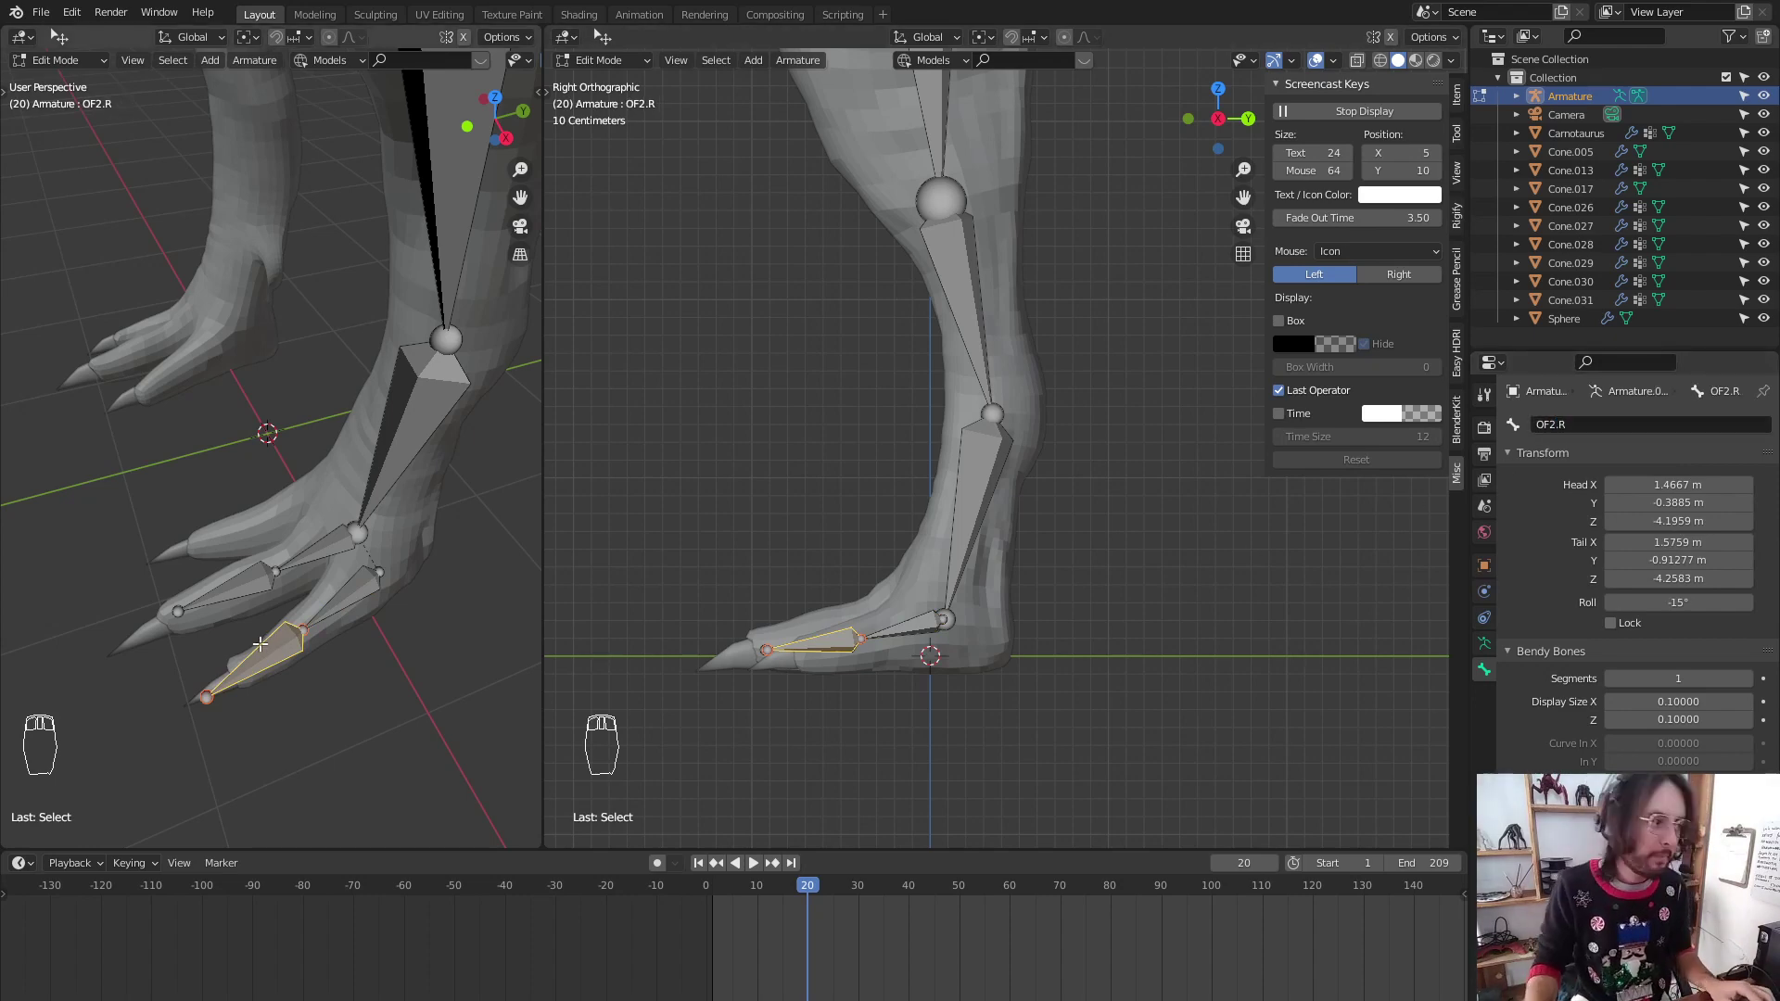
Name the outer toe bone OF2.R and shift the middle toe bone along the foot
{"action": "key", "text": "c"}
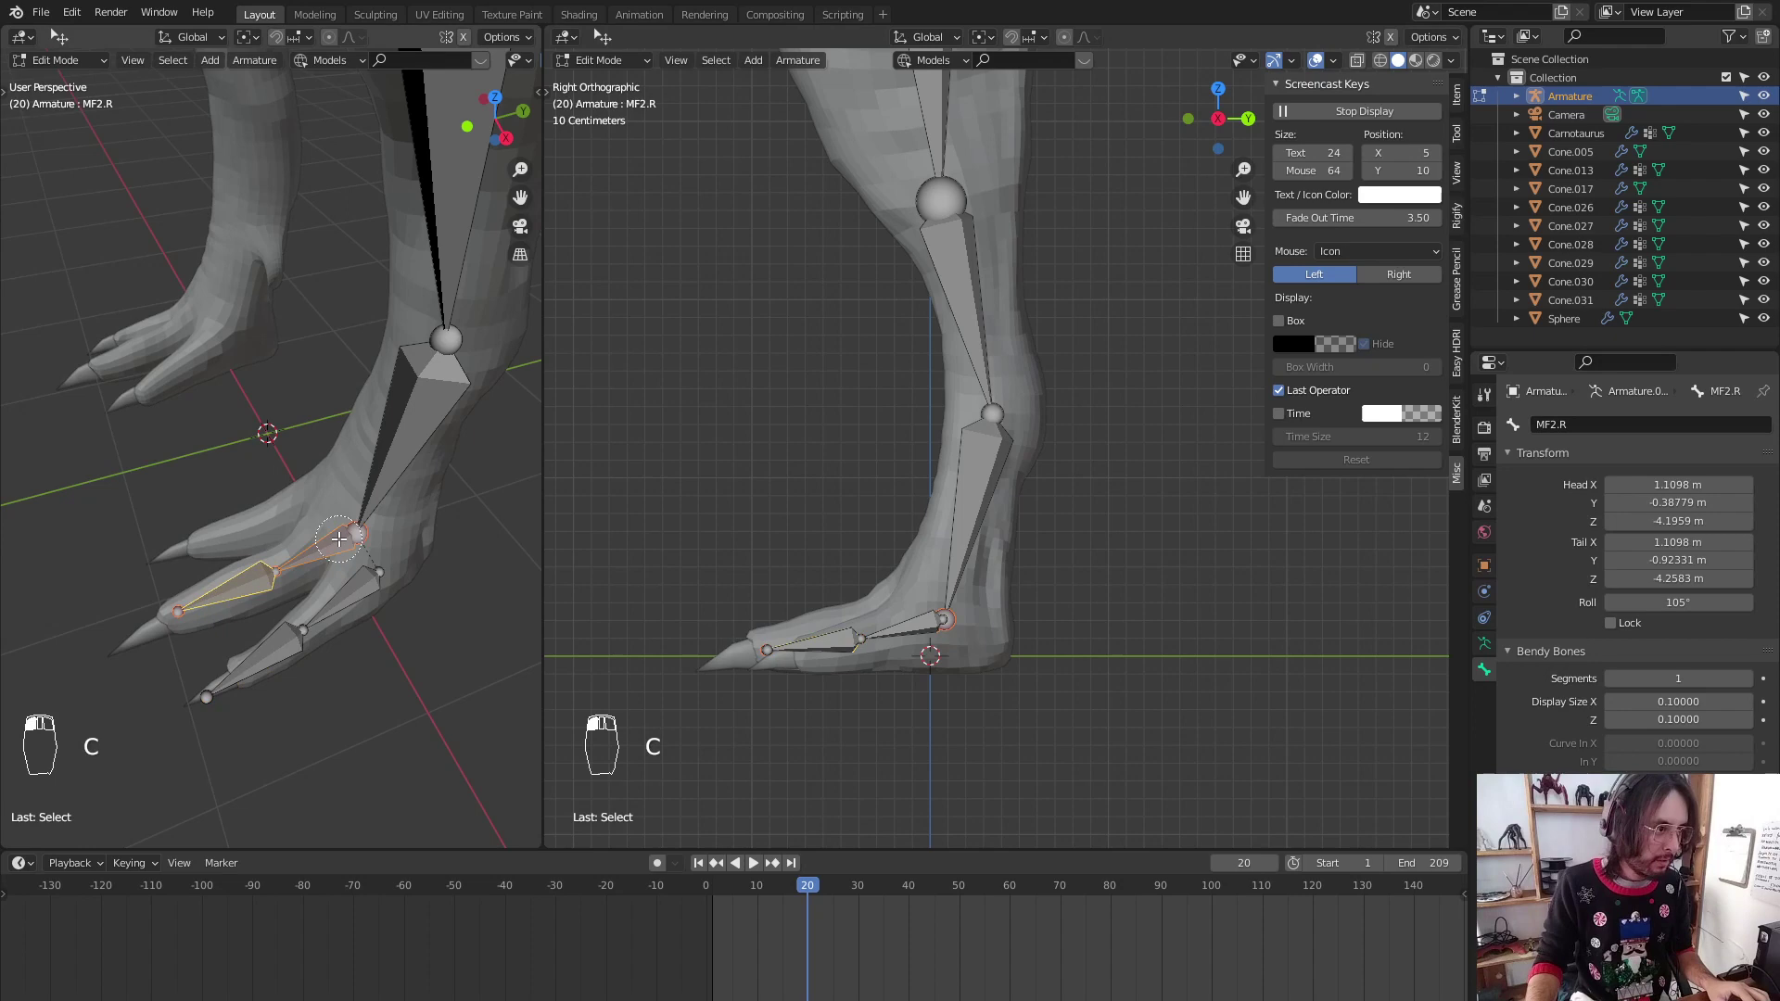
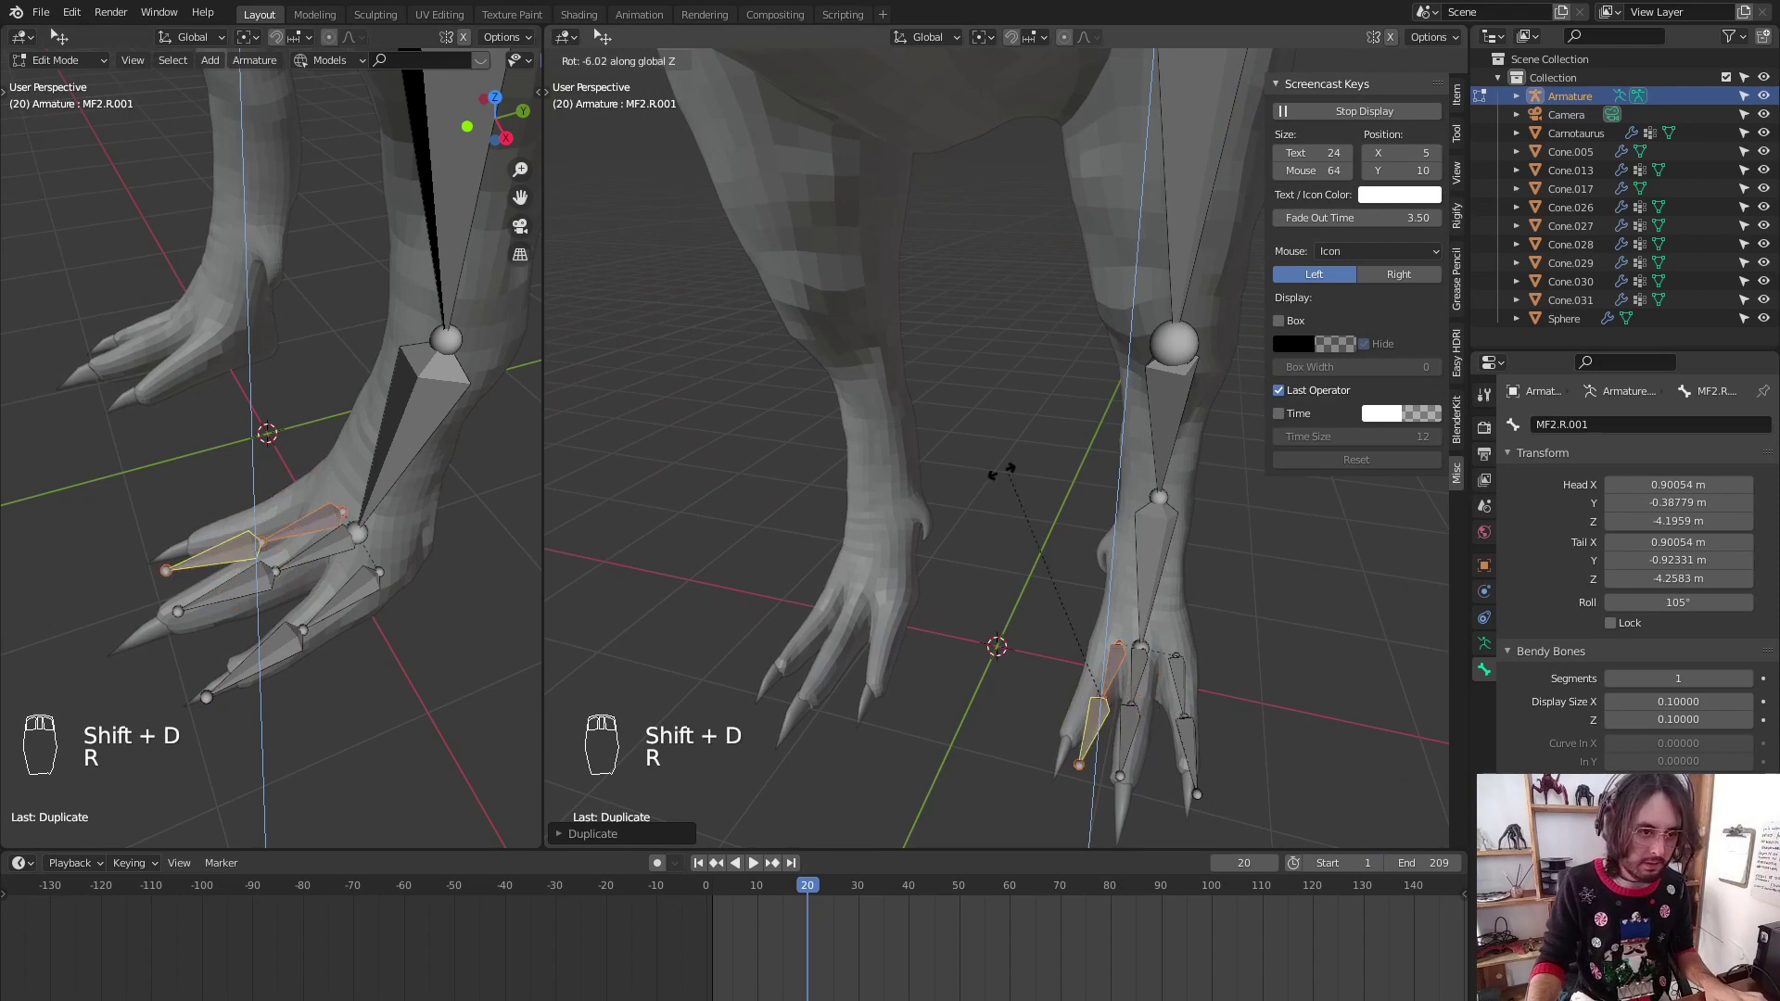
{"action": "key", "text": "g"}
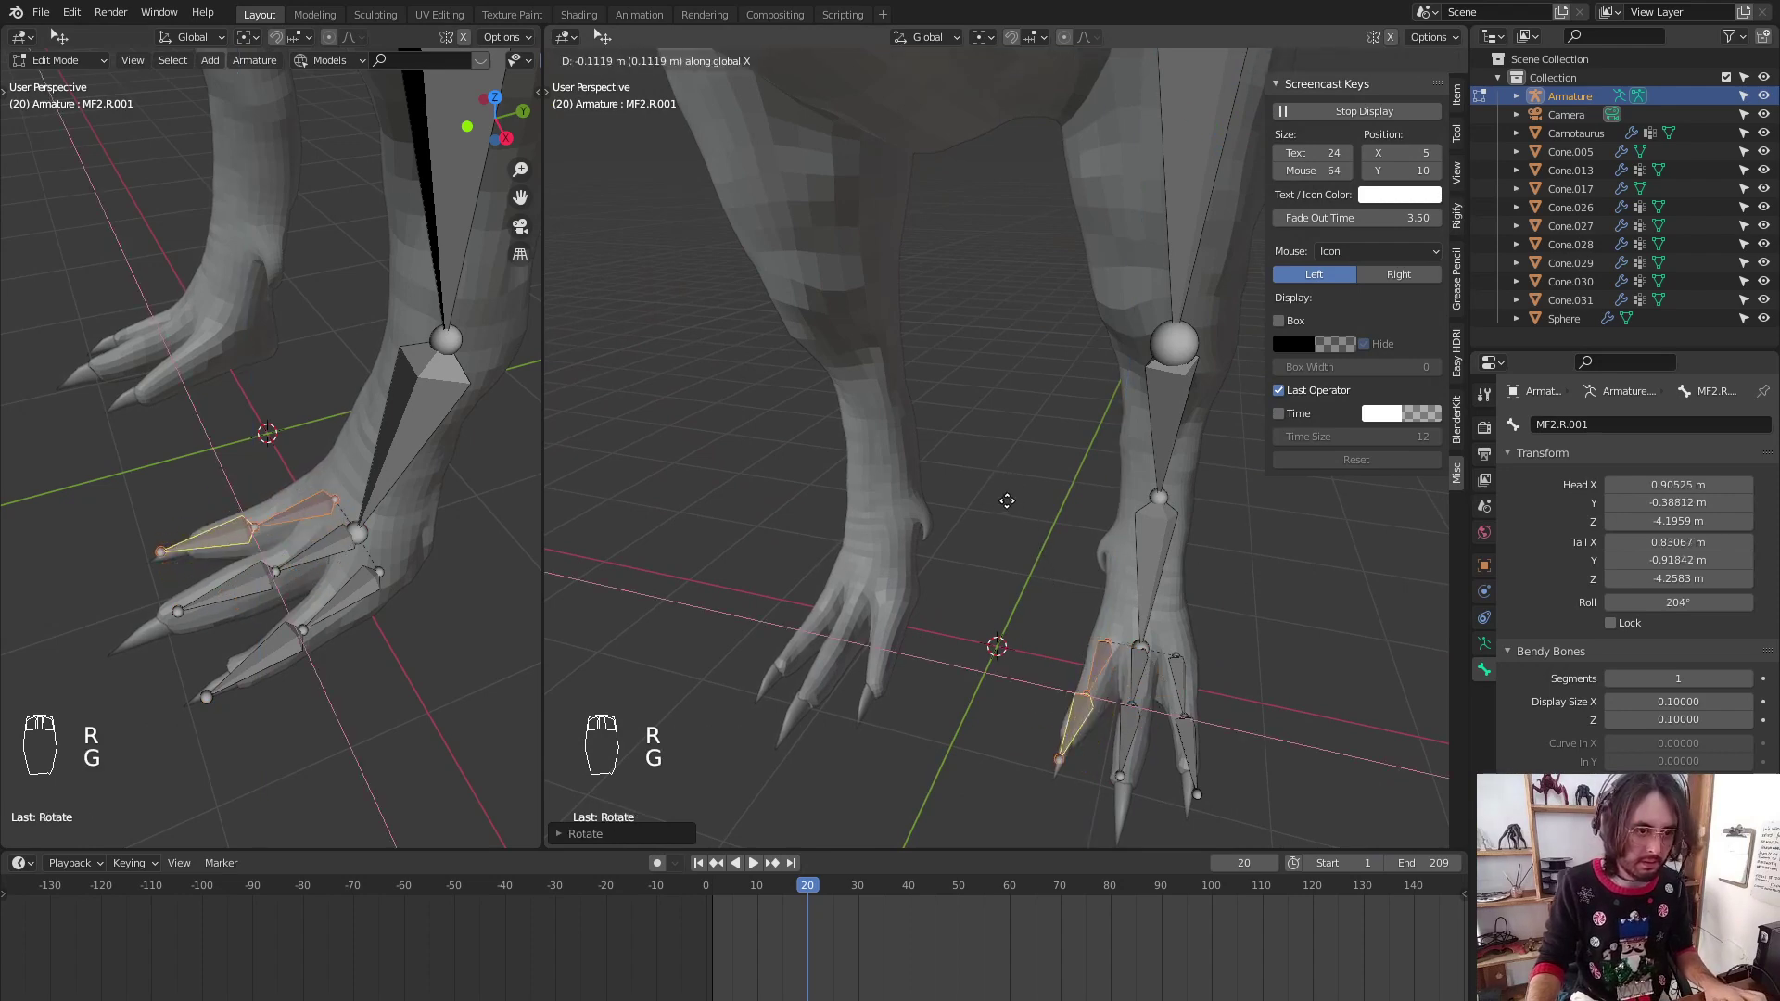
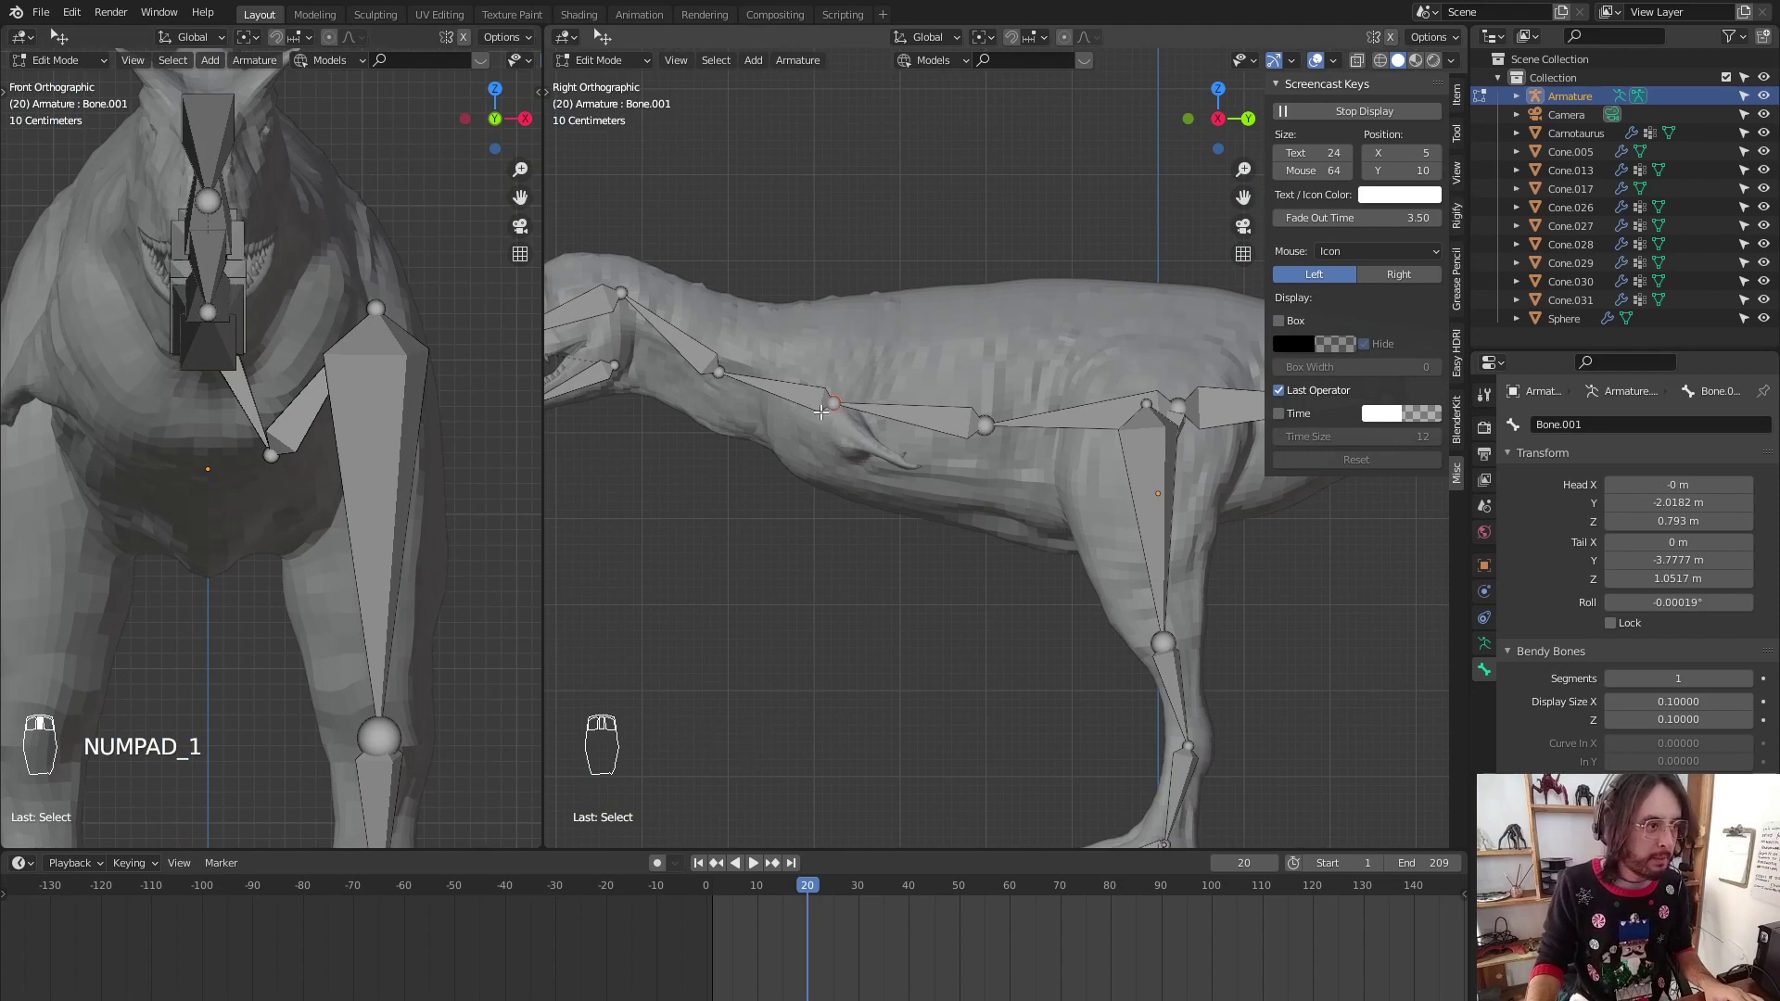
Circle-select the right hip bone and move the chest bone CB.R.001's end into the right arm
{"action": "key", "text": "e"}
{"action": "left_click_drag", "start_coordinate": [340, 556], "coordinate": [416, 331]}
{"action": "key", "text": "c"}
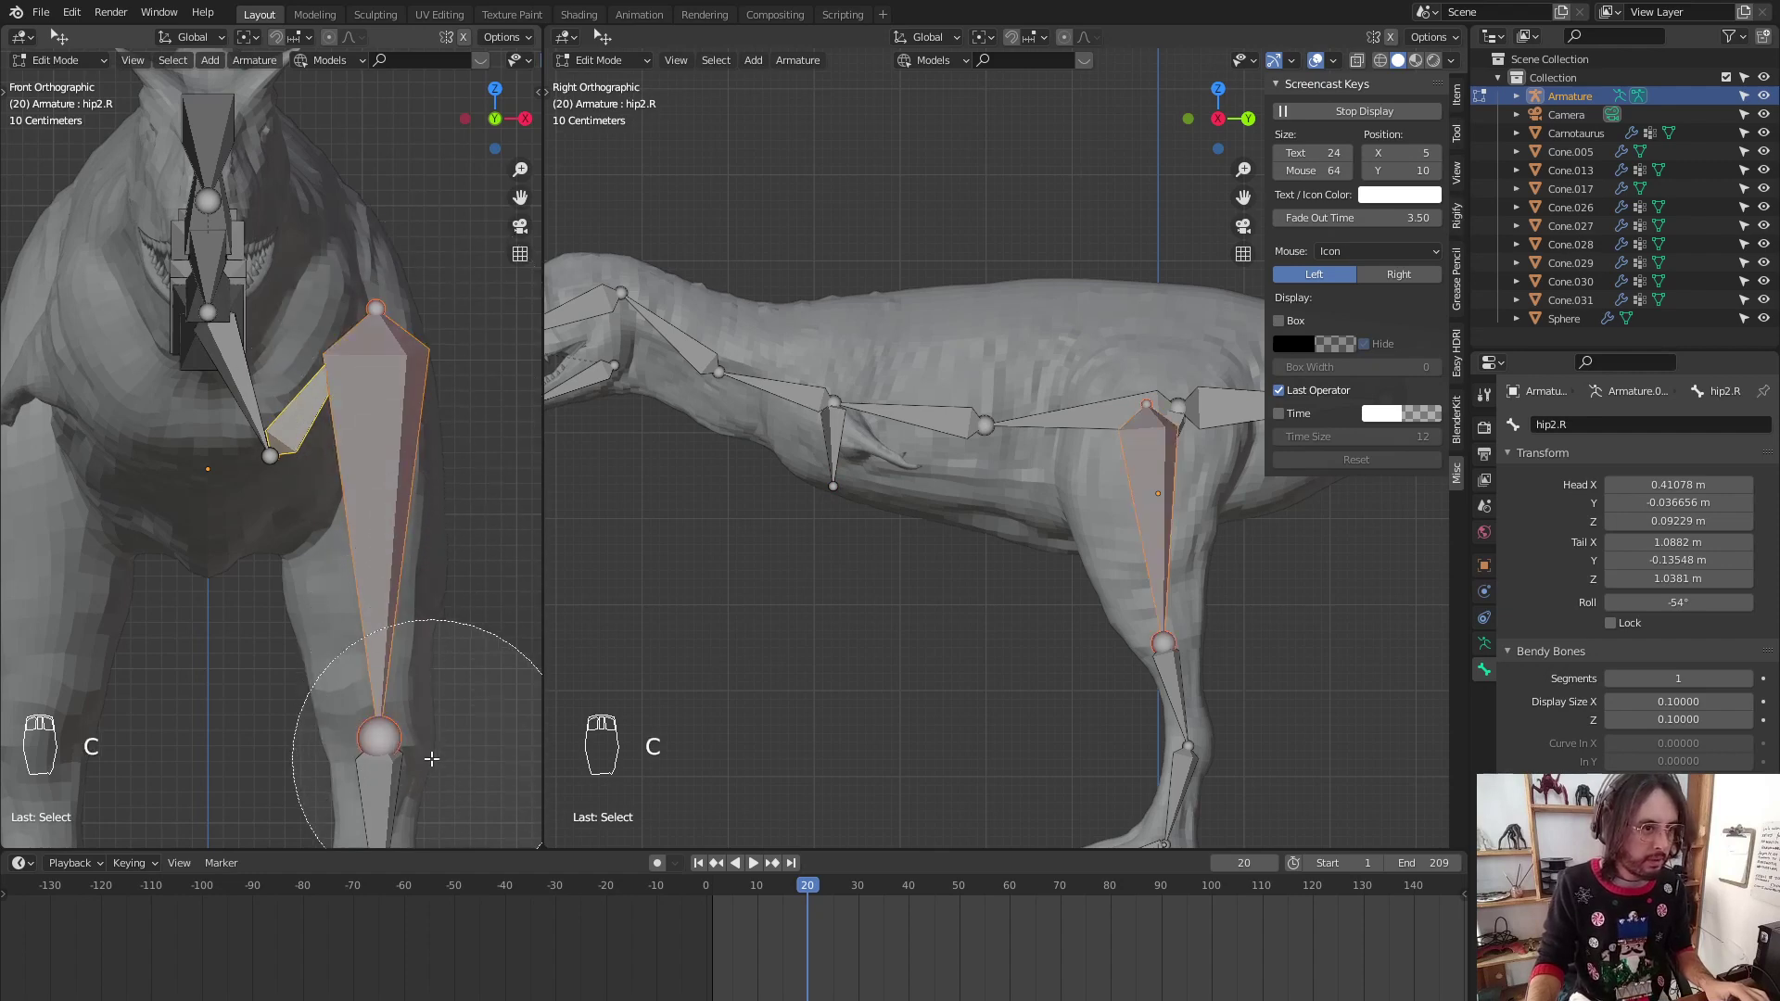
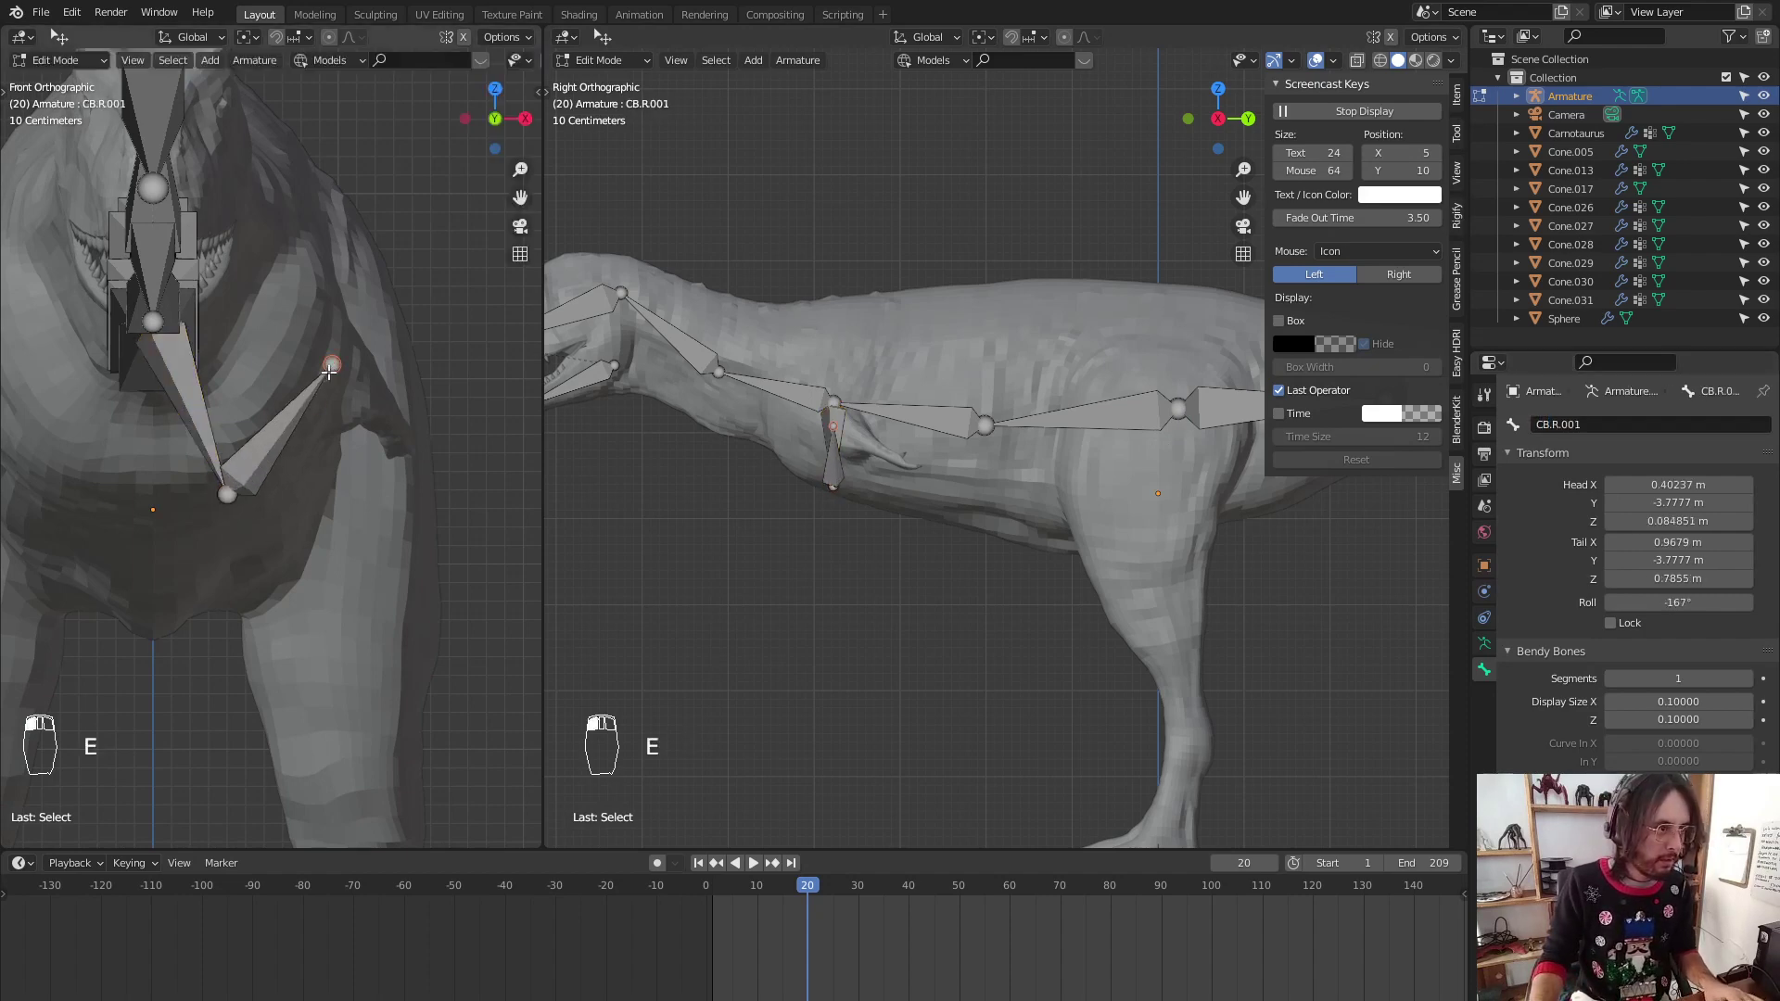
{"action": "key", "text": "g"}
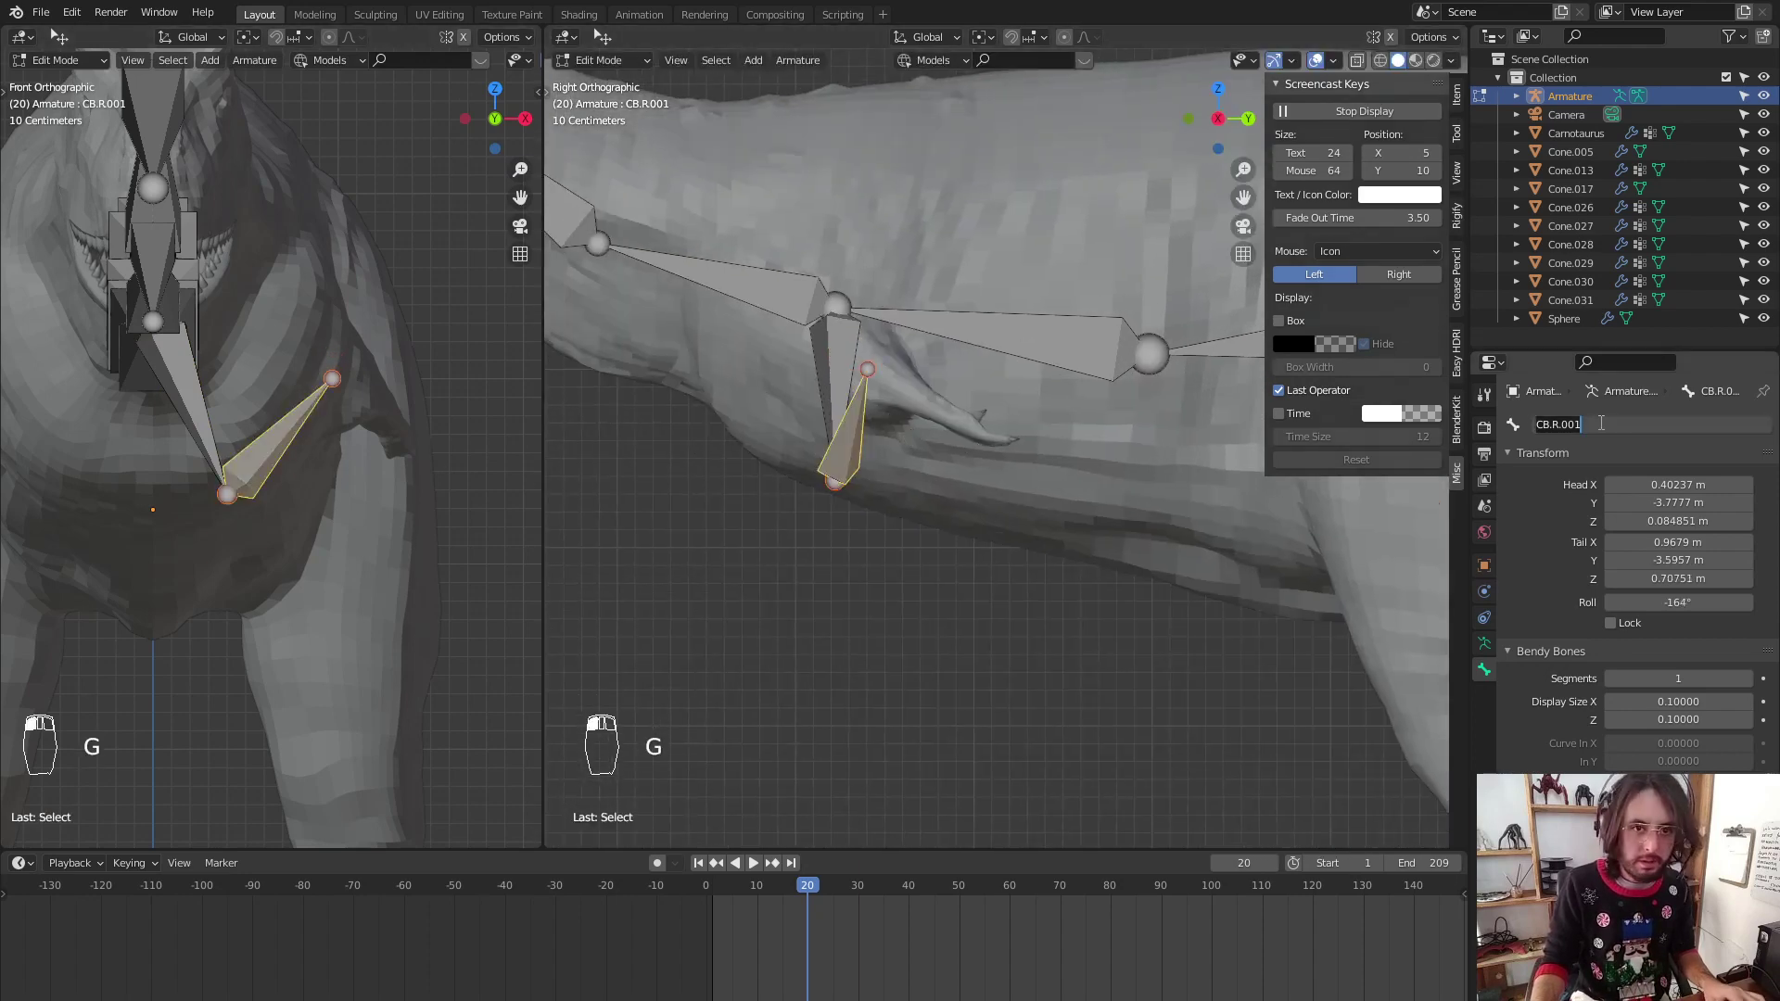
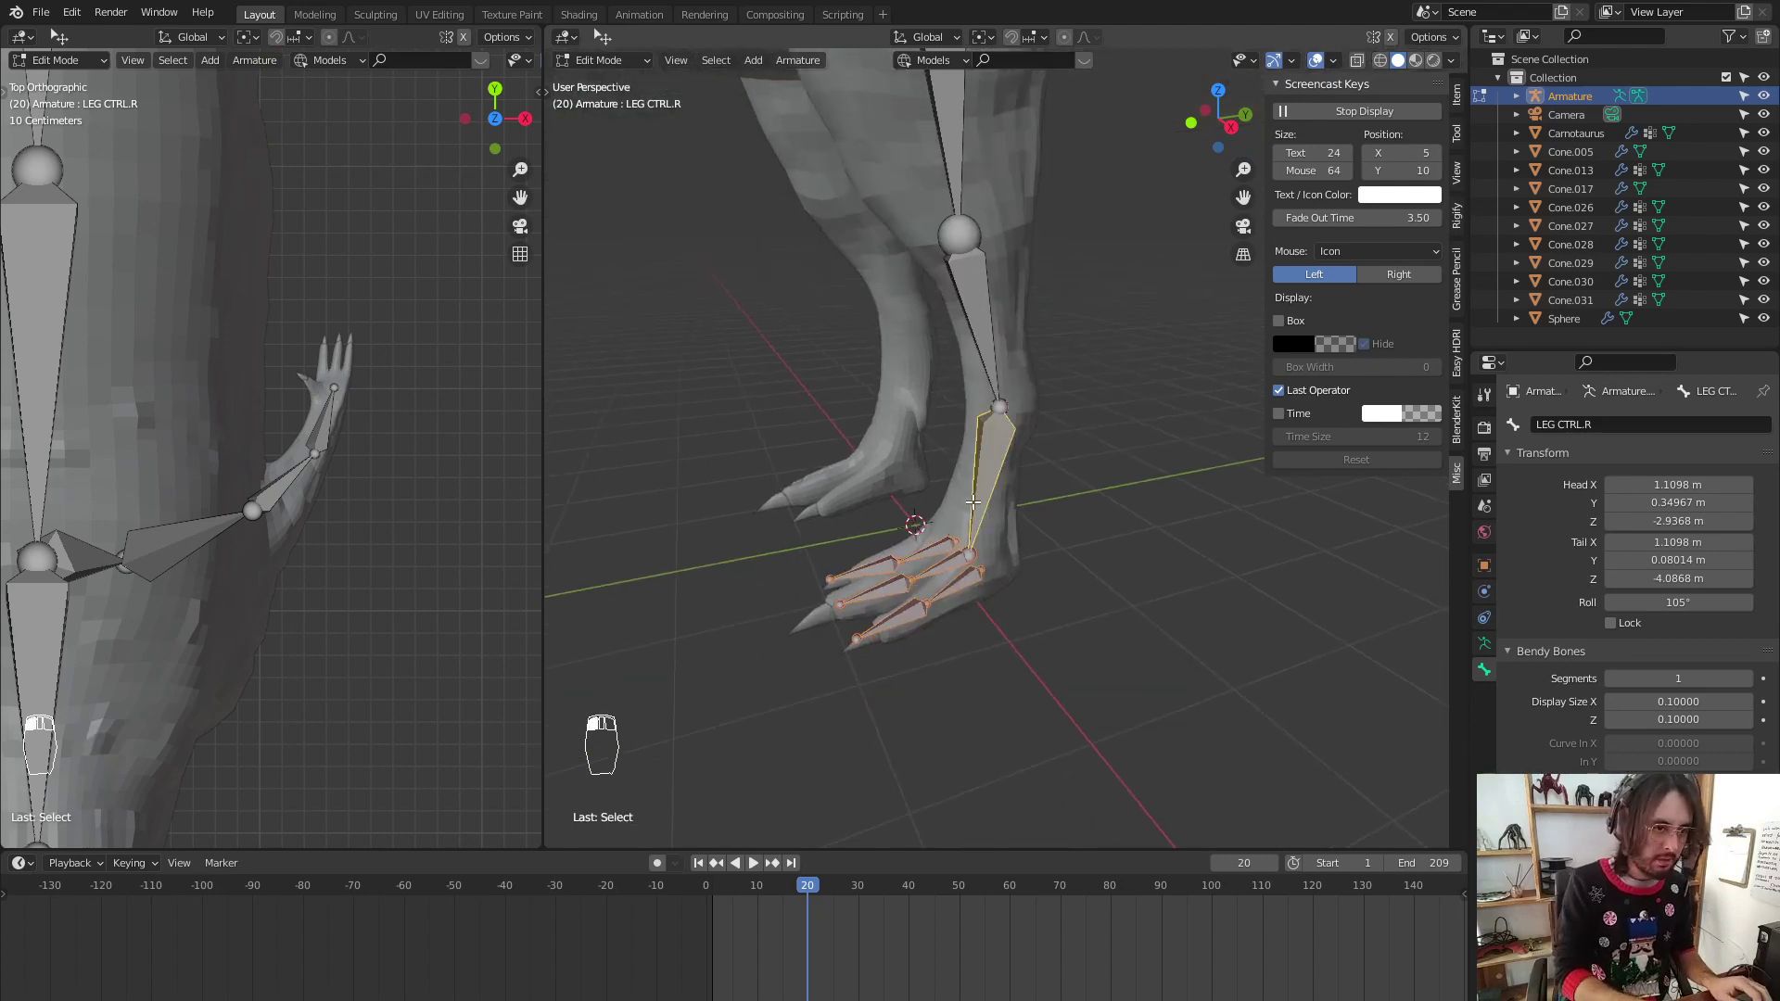
Check the bones from the side view and switch the armature into Pose Mode
{"action": "key", "text": "ctrl+p"}
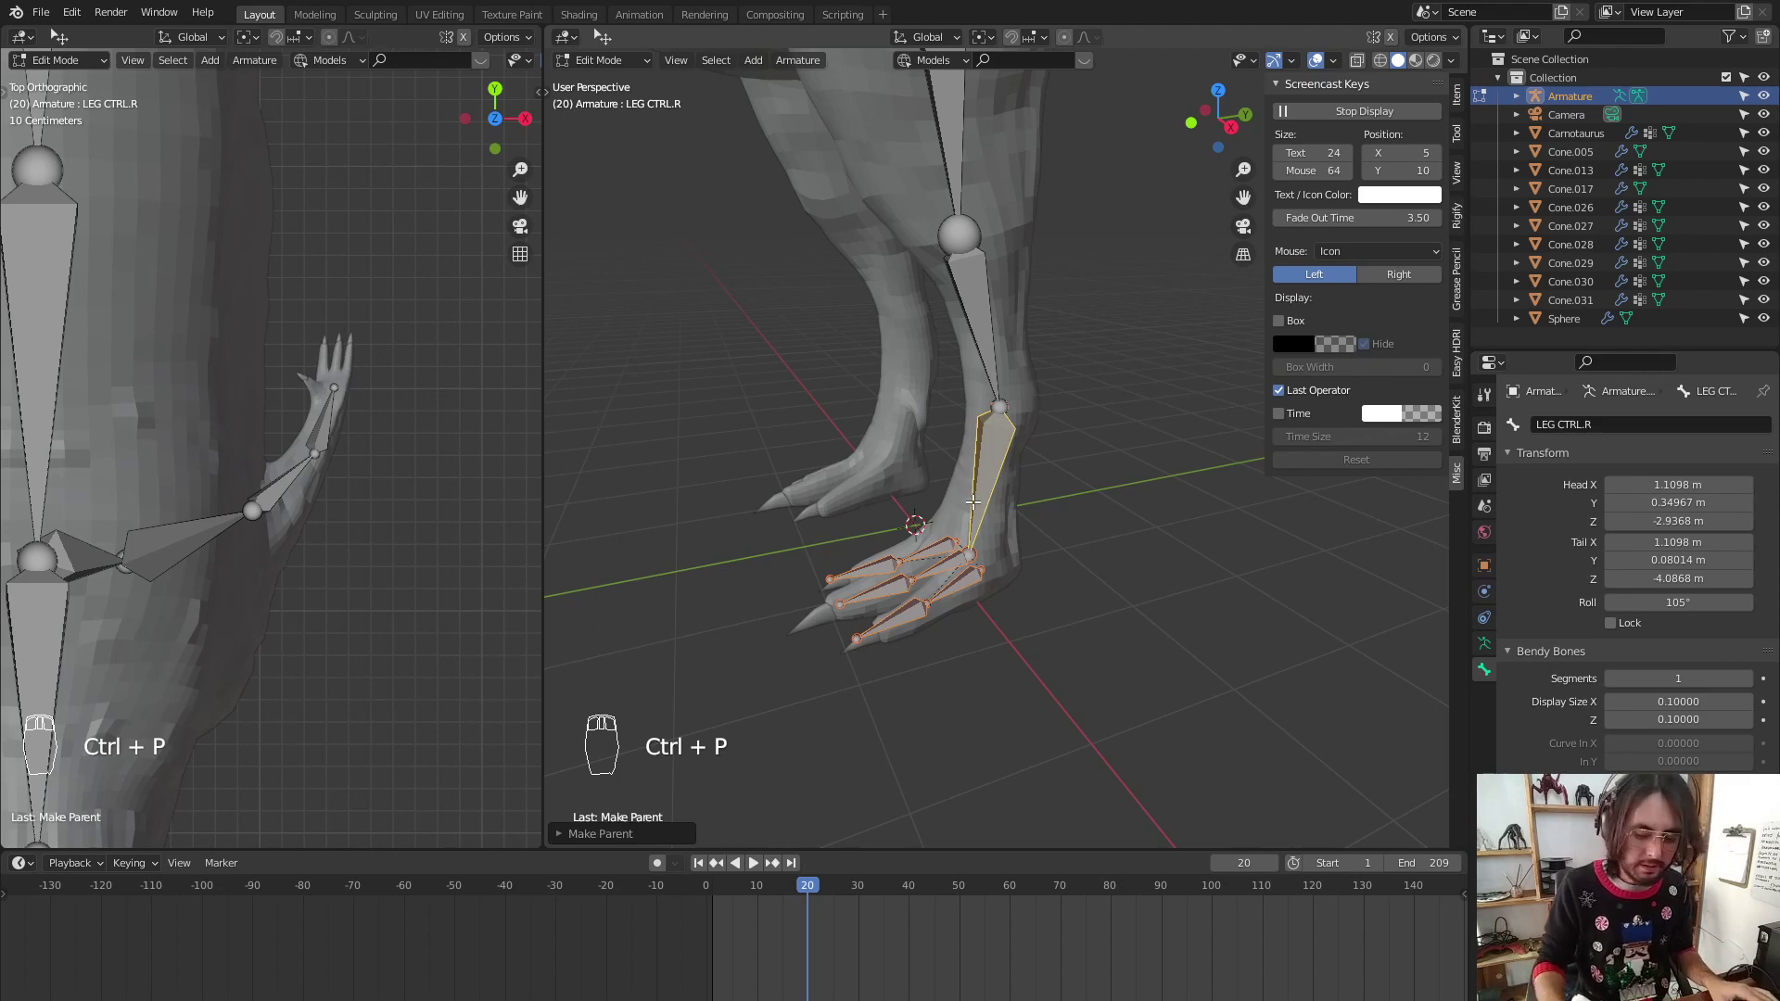
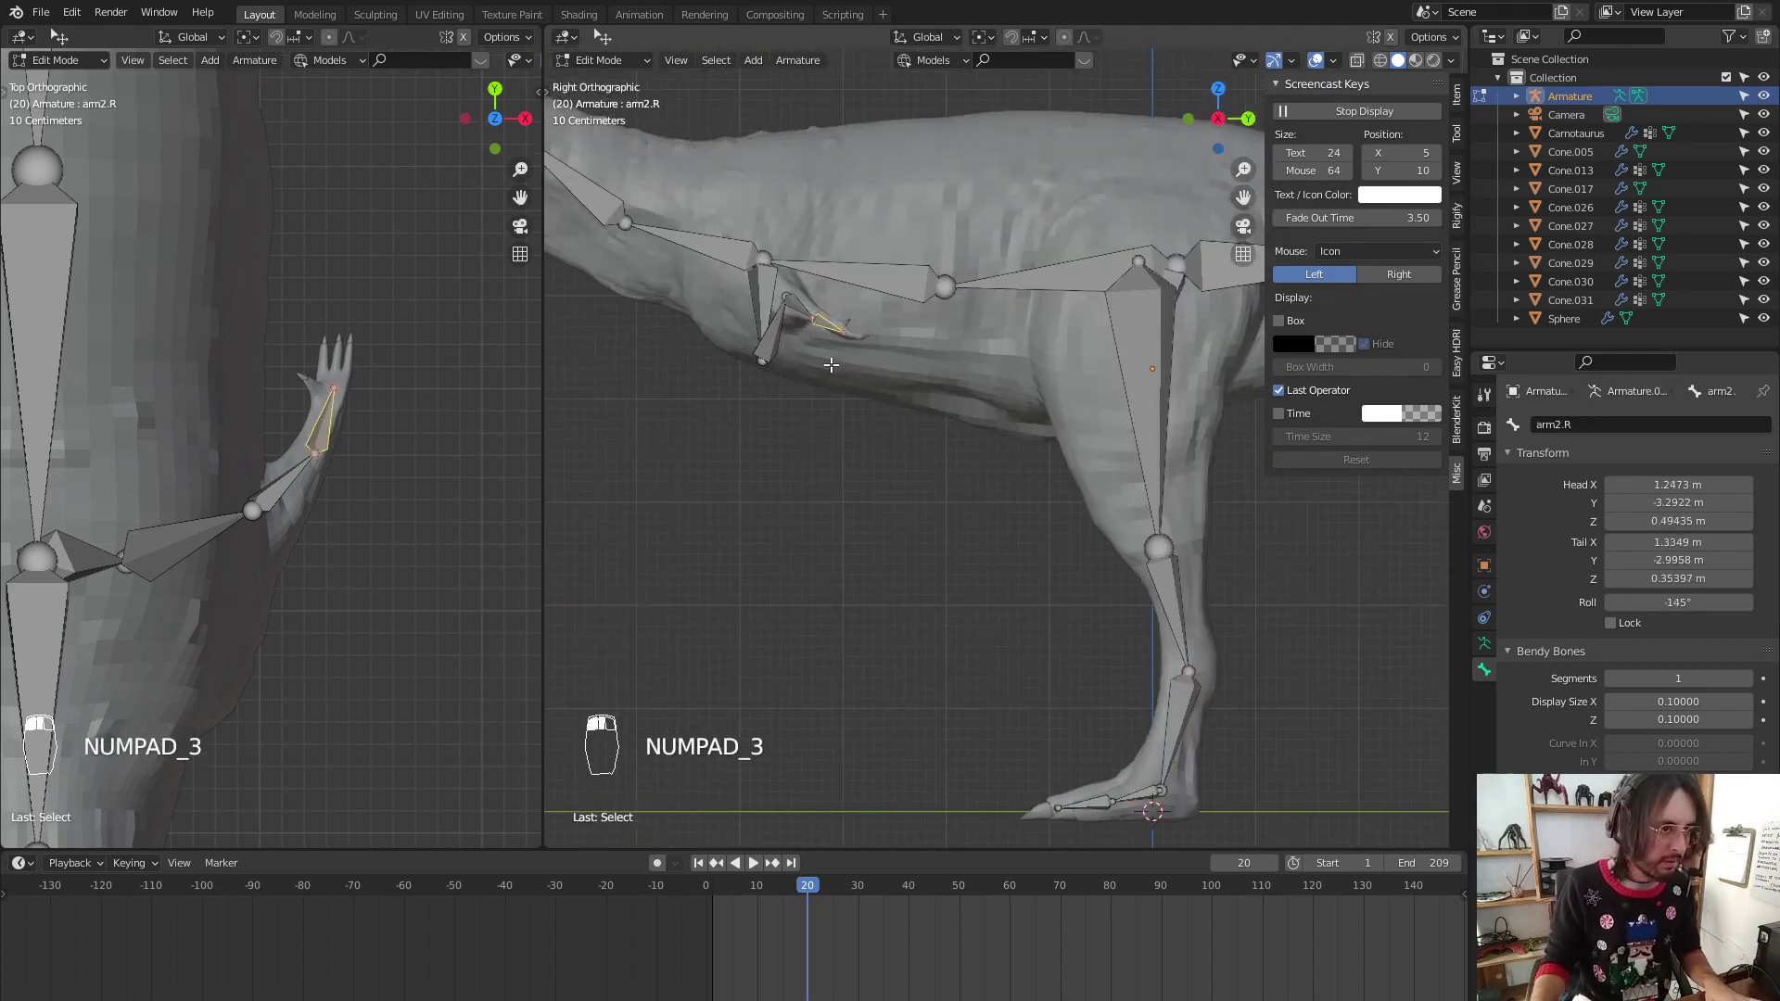
{"action": "key", "text": "y"}
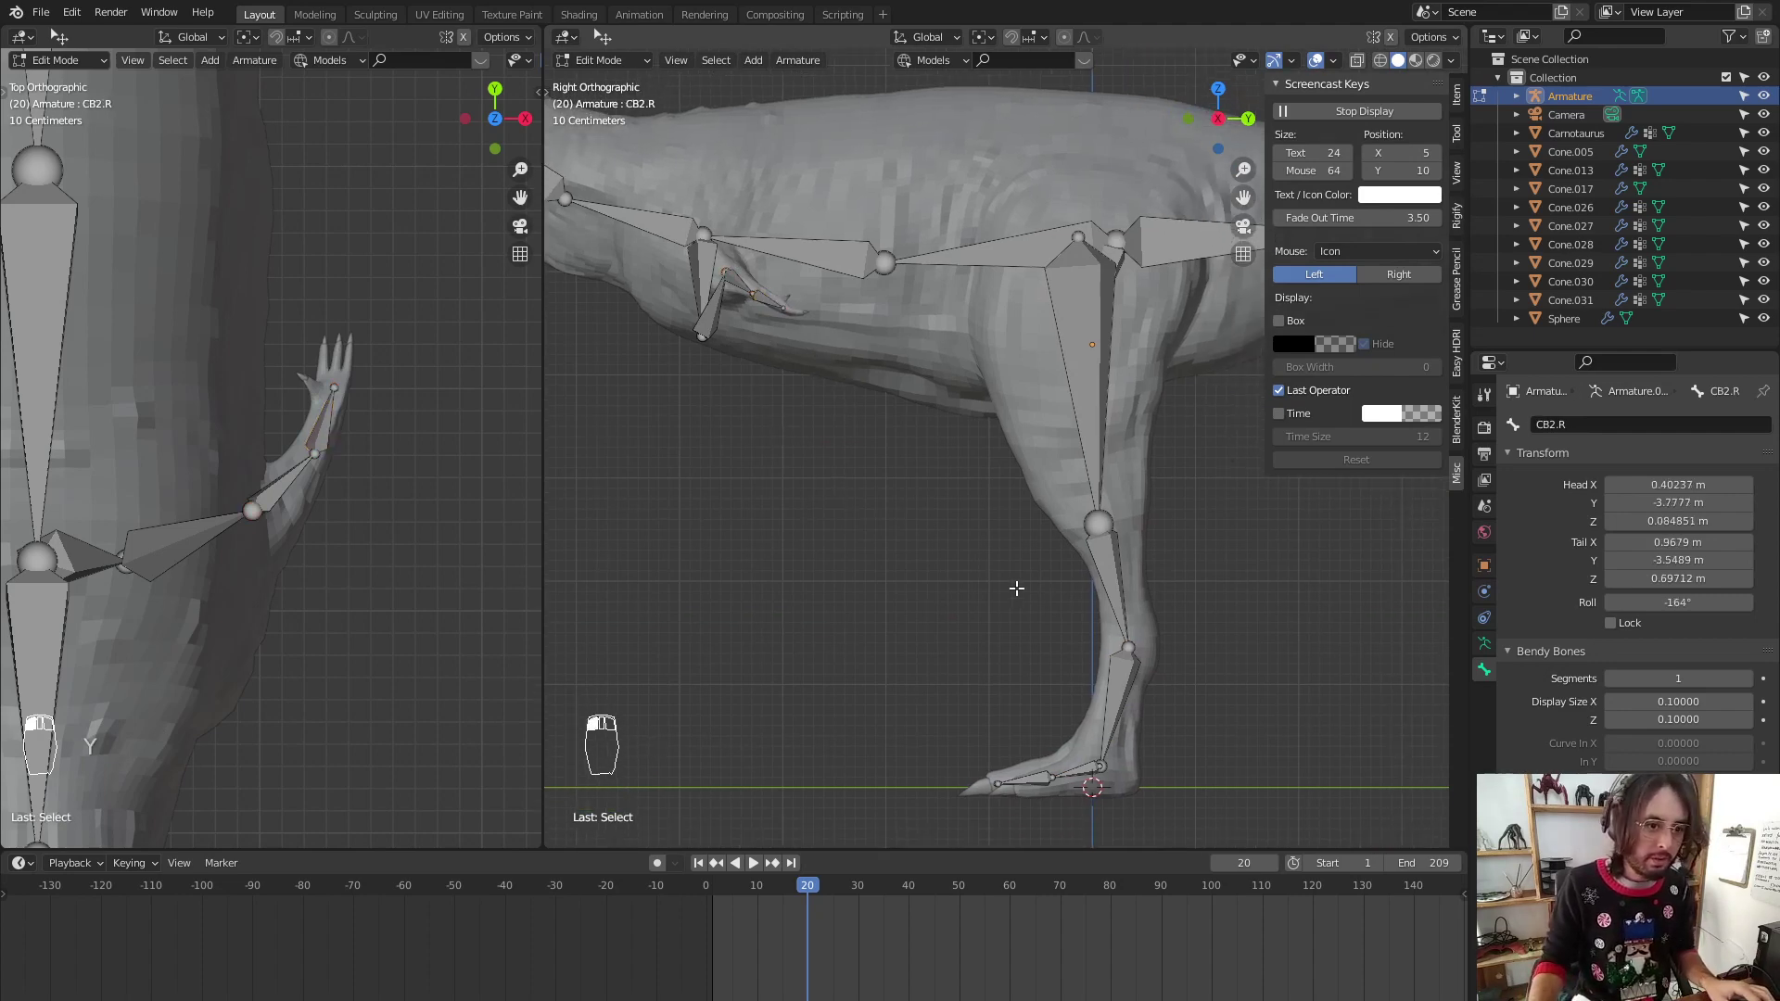
{"action": "key", "text": "g"}
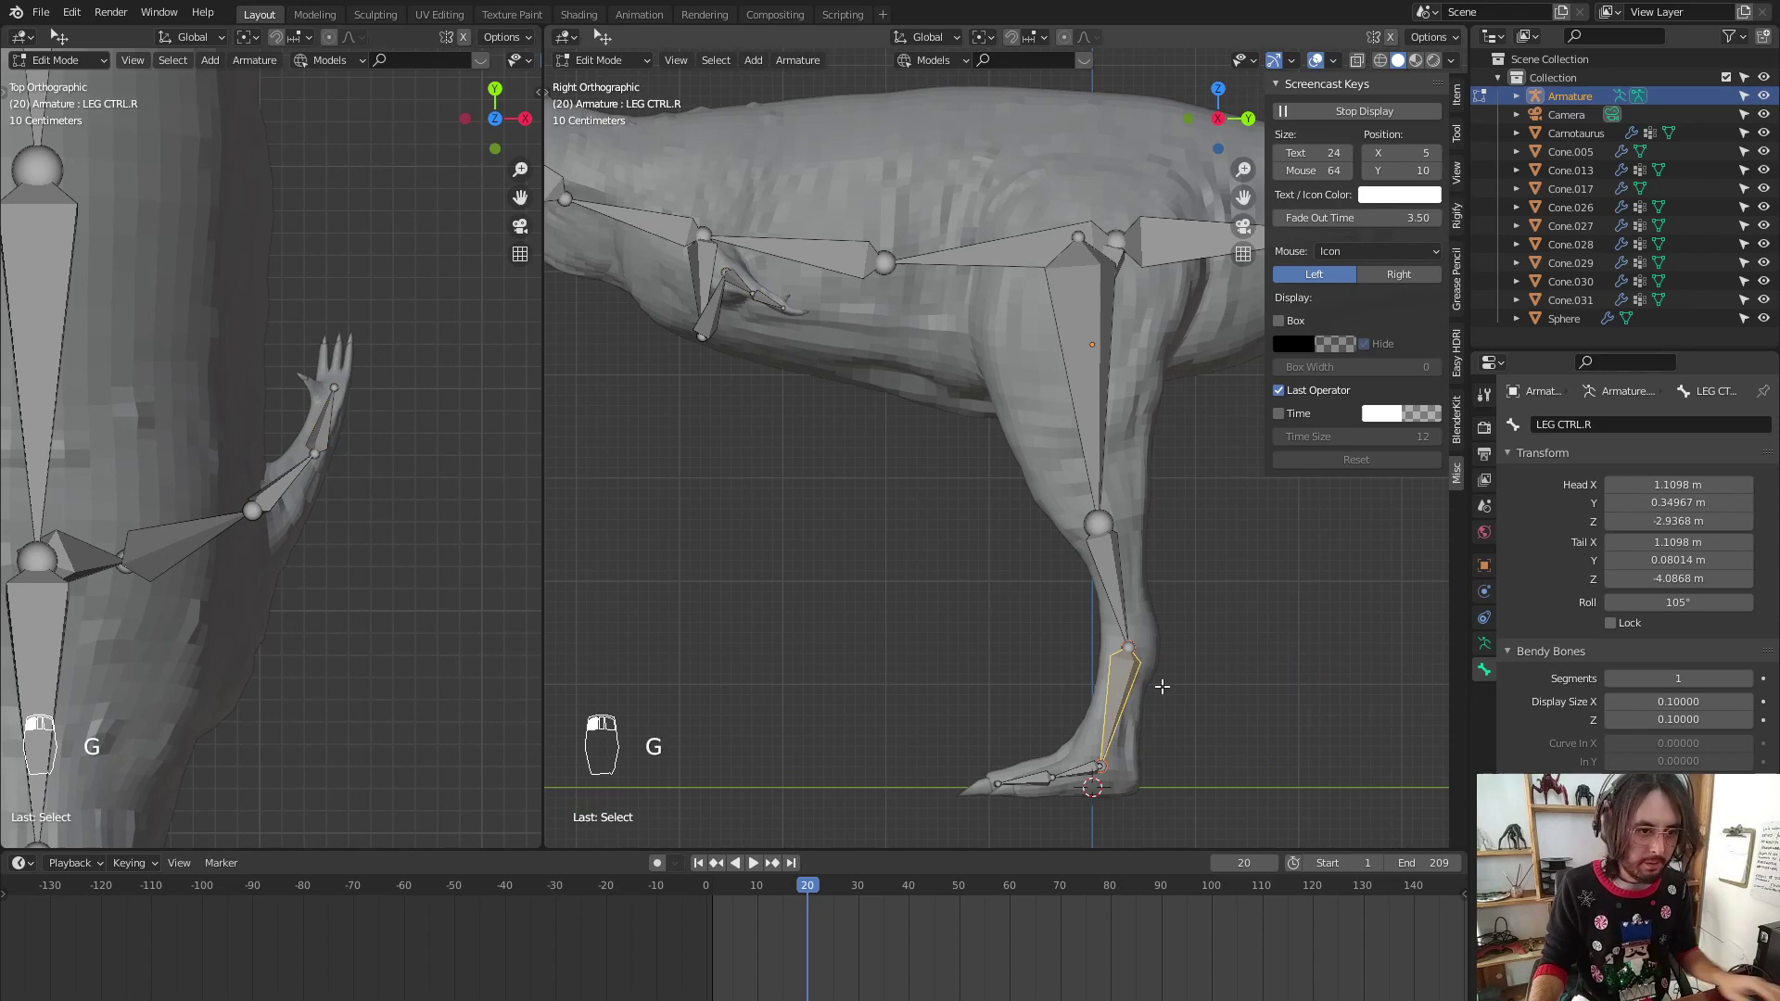
{"action": "key", "text": "ctrl+Tab"}
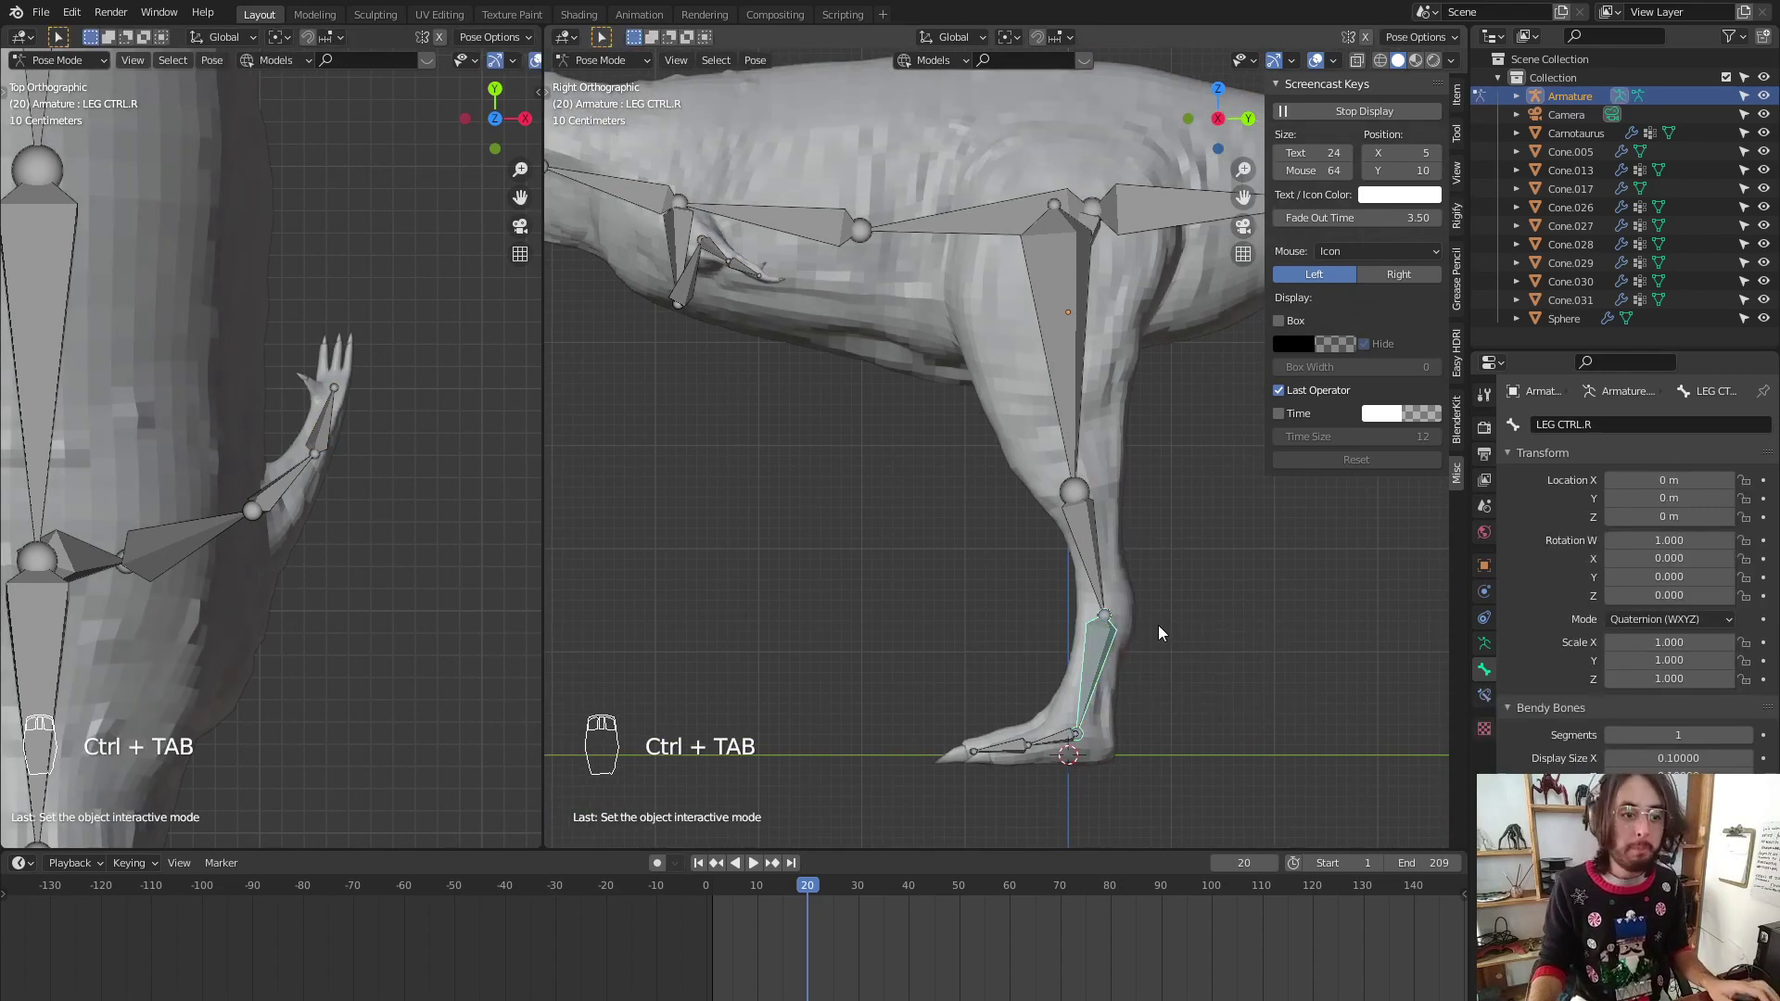
Add an Inverse Kinematics constraint to LegIK.R targeting the Armature's LEG CTRL.R bone
{"action": "left_click_drag", "start_coordinate": [1083, 558], "coordinate": [1096, 530]}
{"action": "left_click_drag", "start_coordinate": [1484, 698], "coordinate": [1467, 692]}
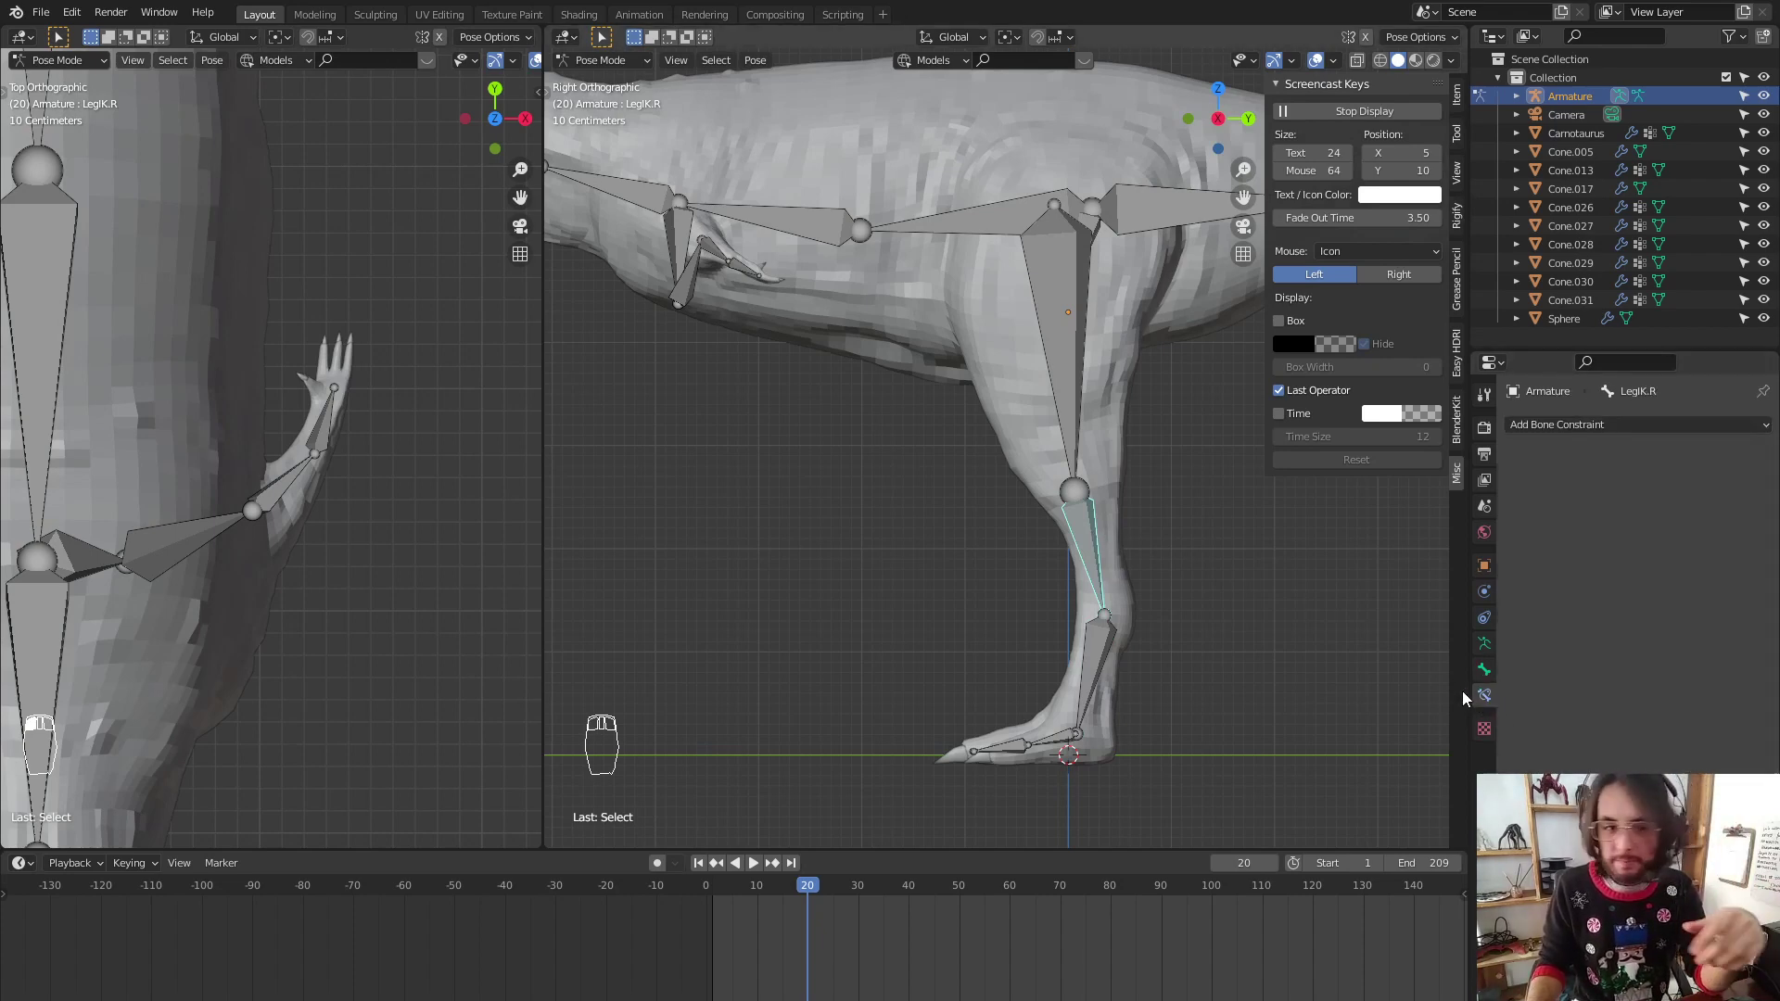
{"action": "left_click_drag", "start_coordinate": [1490, 698], "coordinate": [1074, 415]}
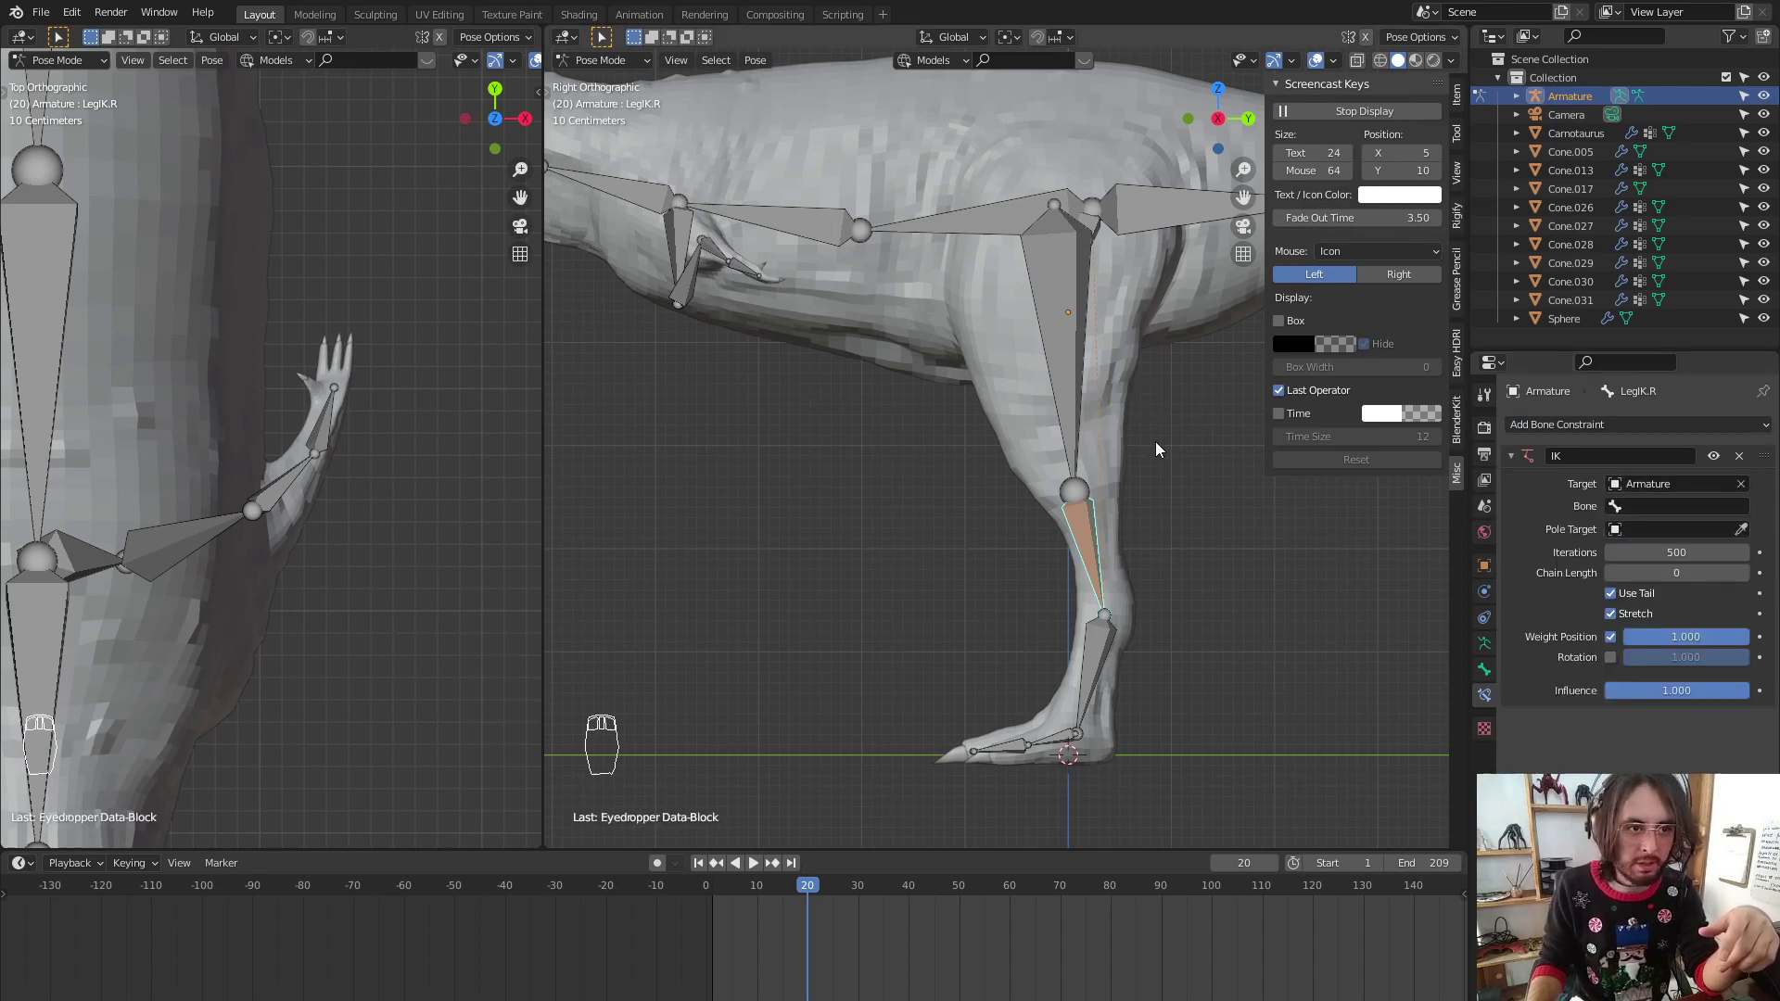
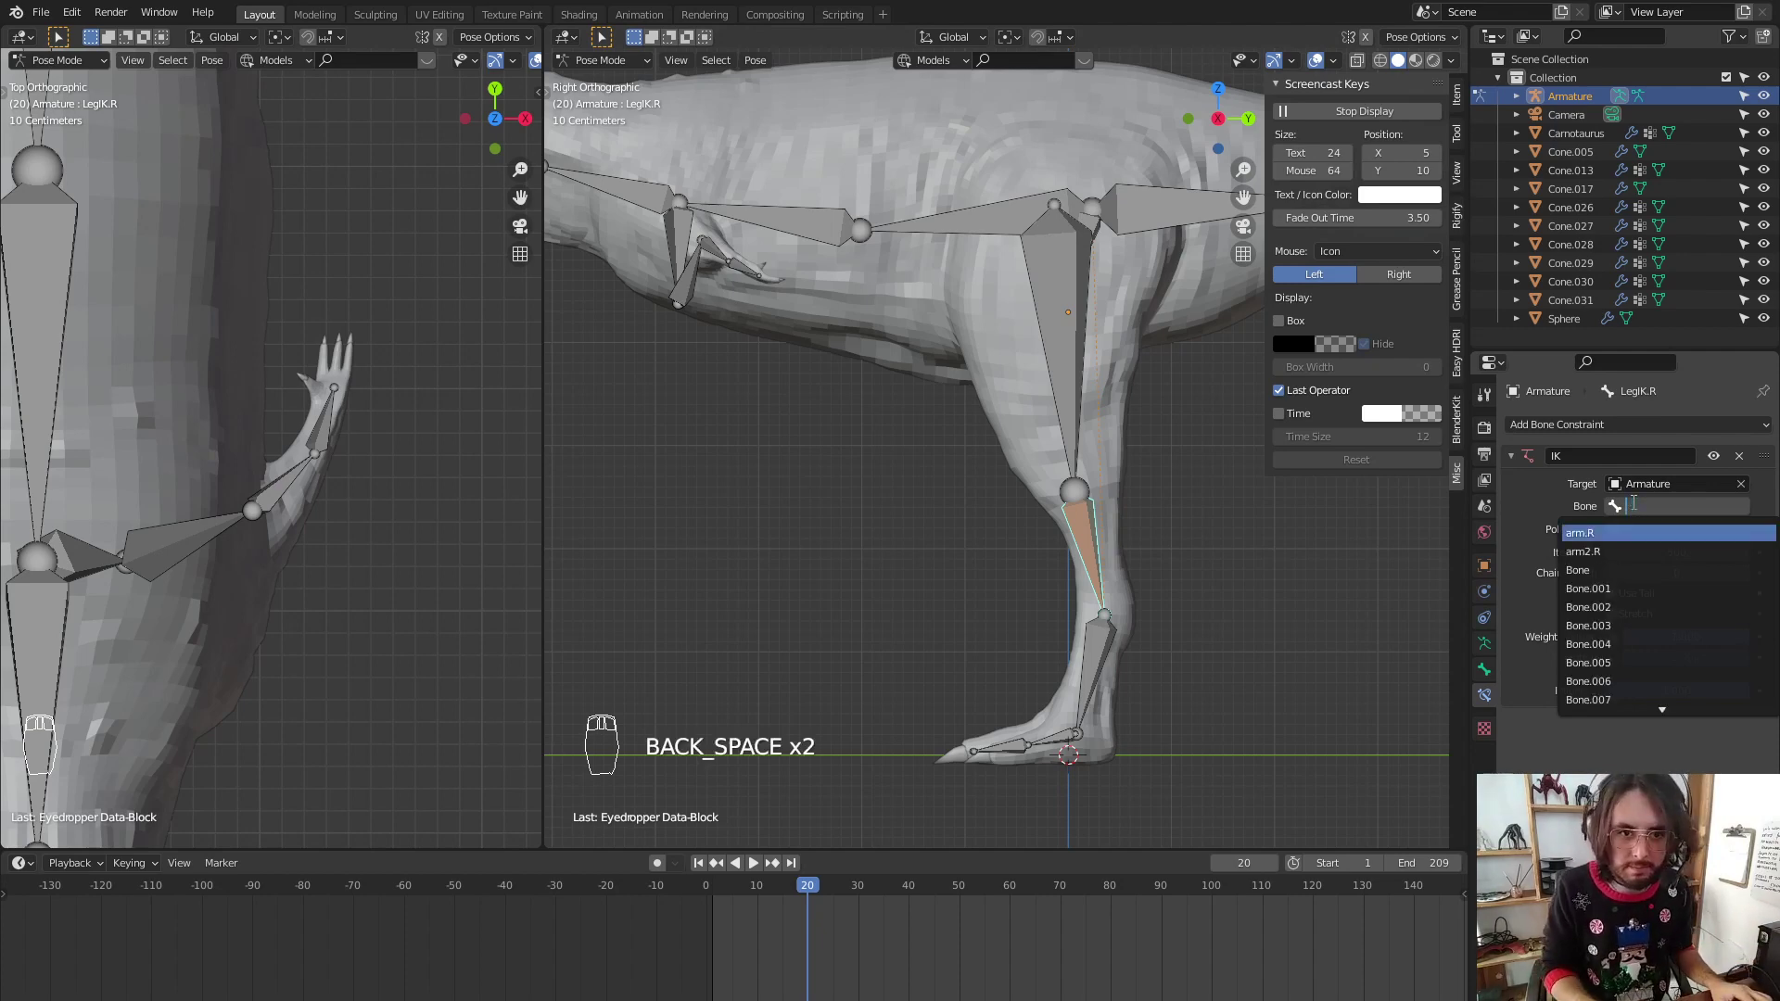
{"action": "key", "text": "Up"}
{"action": "key", "text": "Up"}
{"action": "key", "text": "Up"}
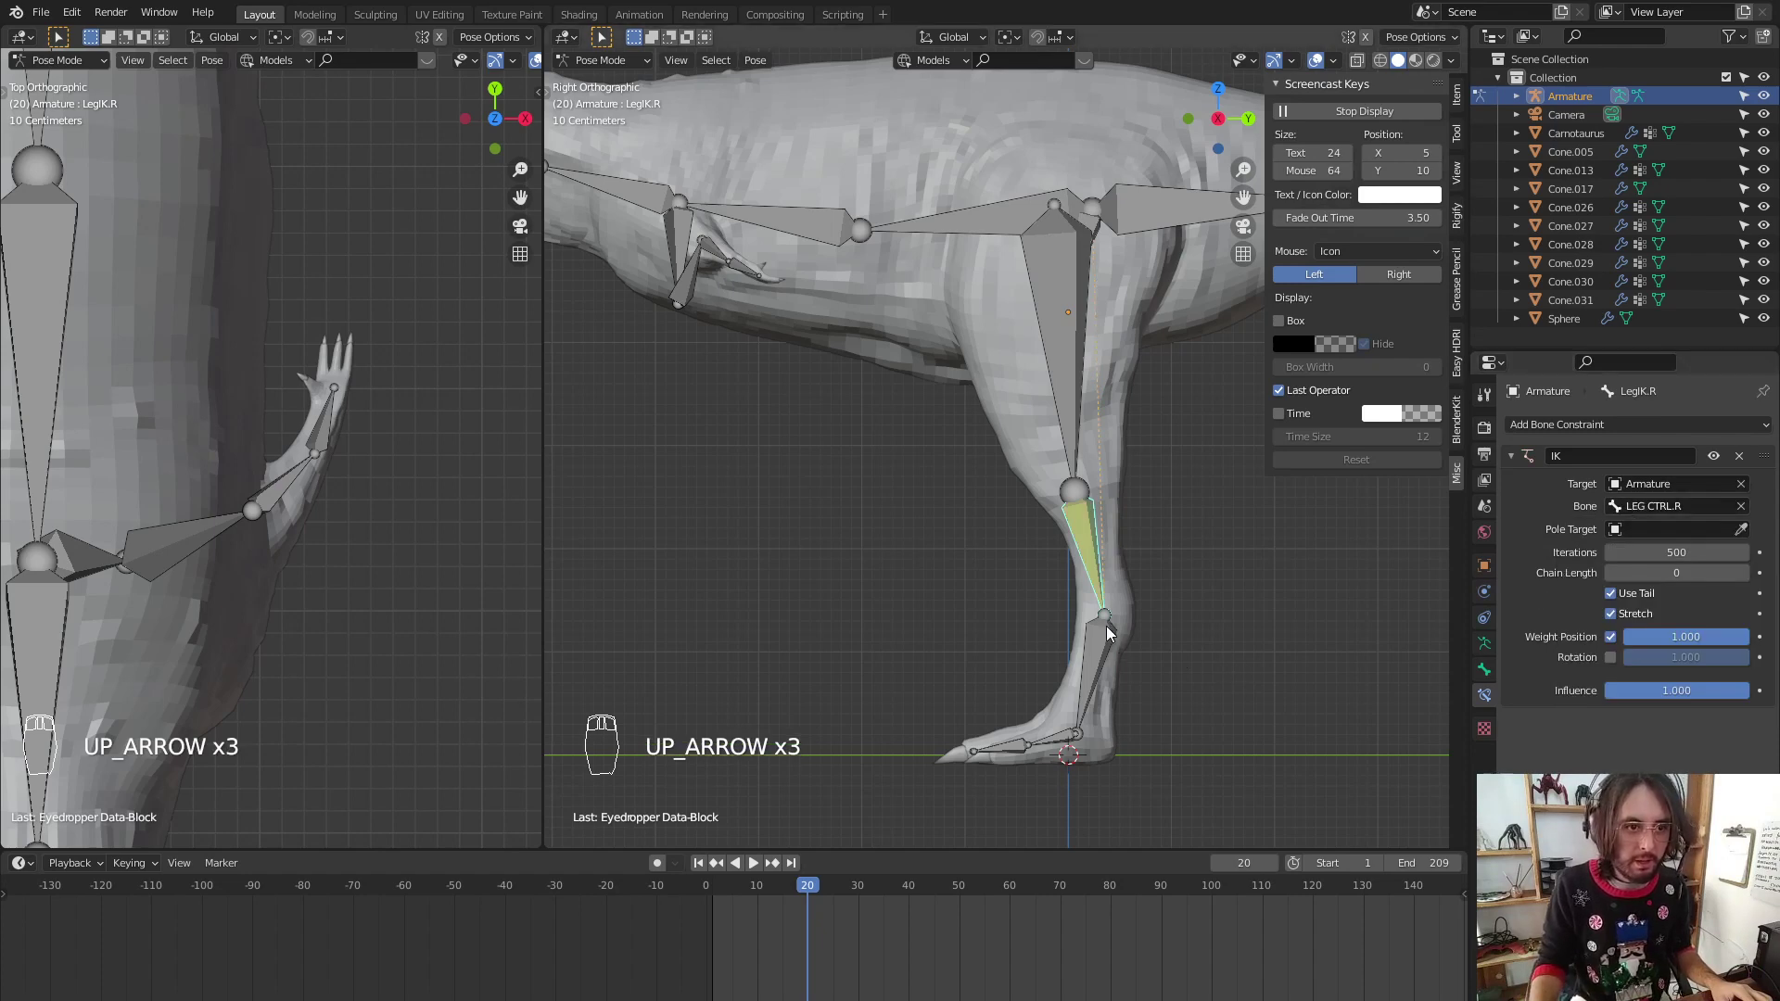
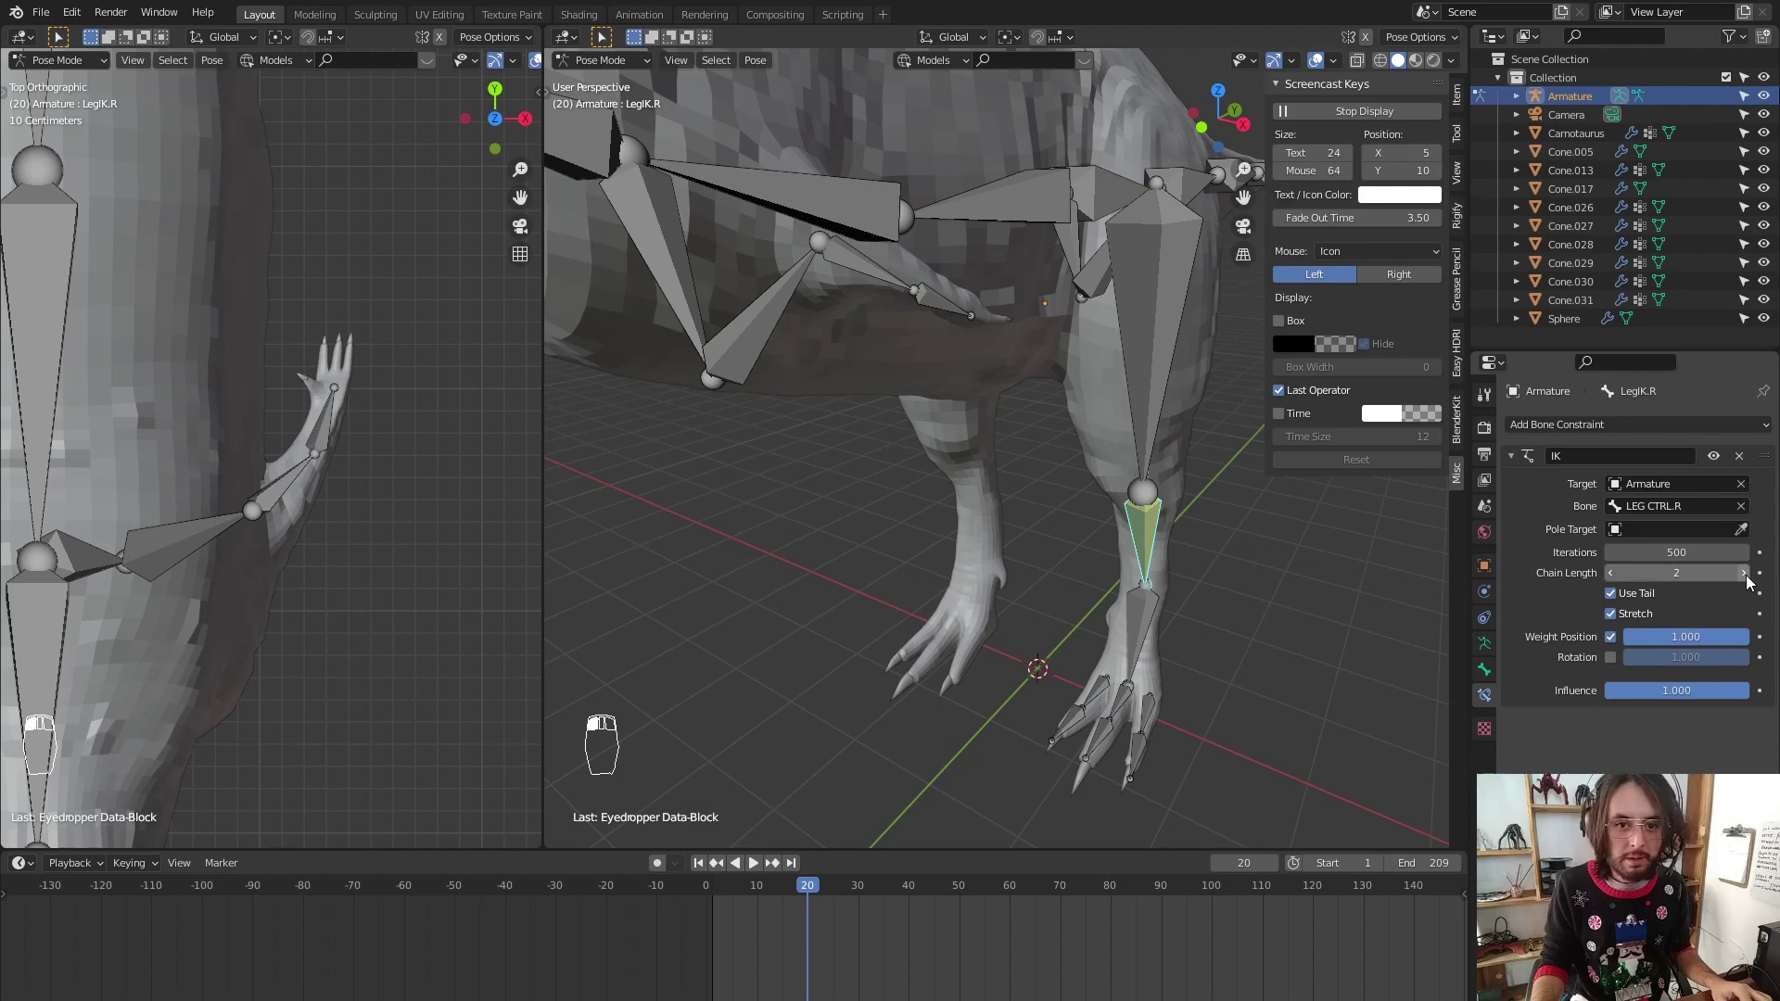
Set the IK chain length to 3 after checking the leg control from the side view
{"action": "key", "text": "KP_3"}
{"action": "key", "text": "g"}
{"action": "left_click_drag", "start_coordinate": [1115, 671], "coordinate": [1122, 581]}
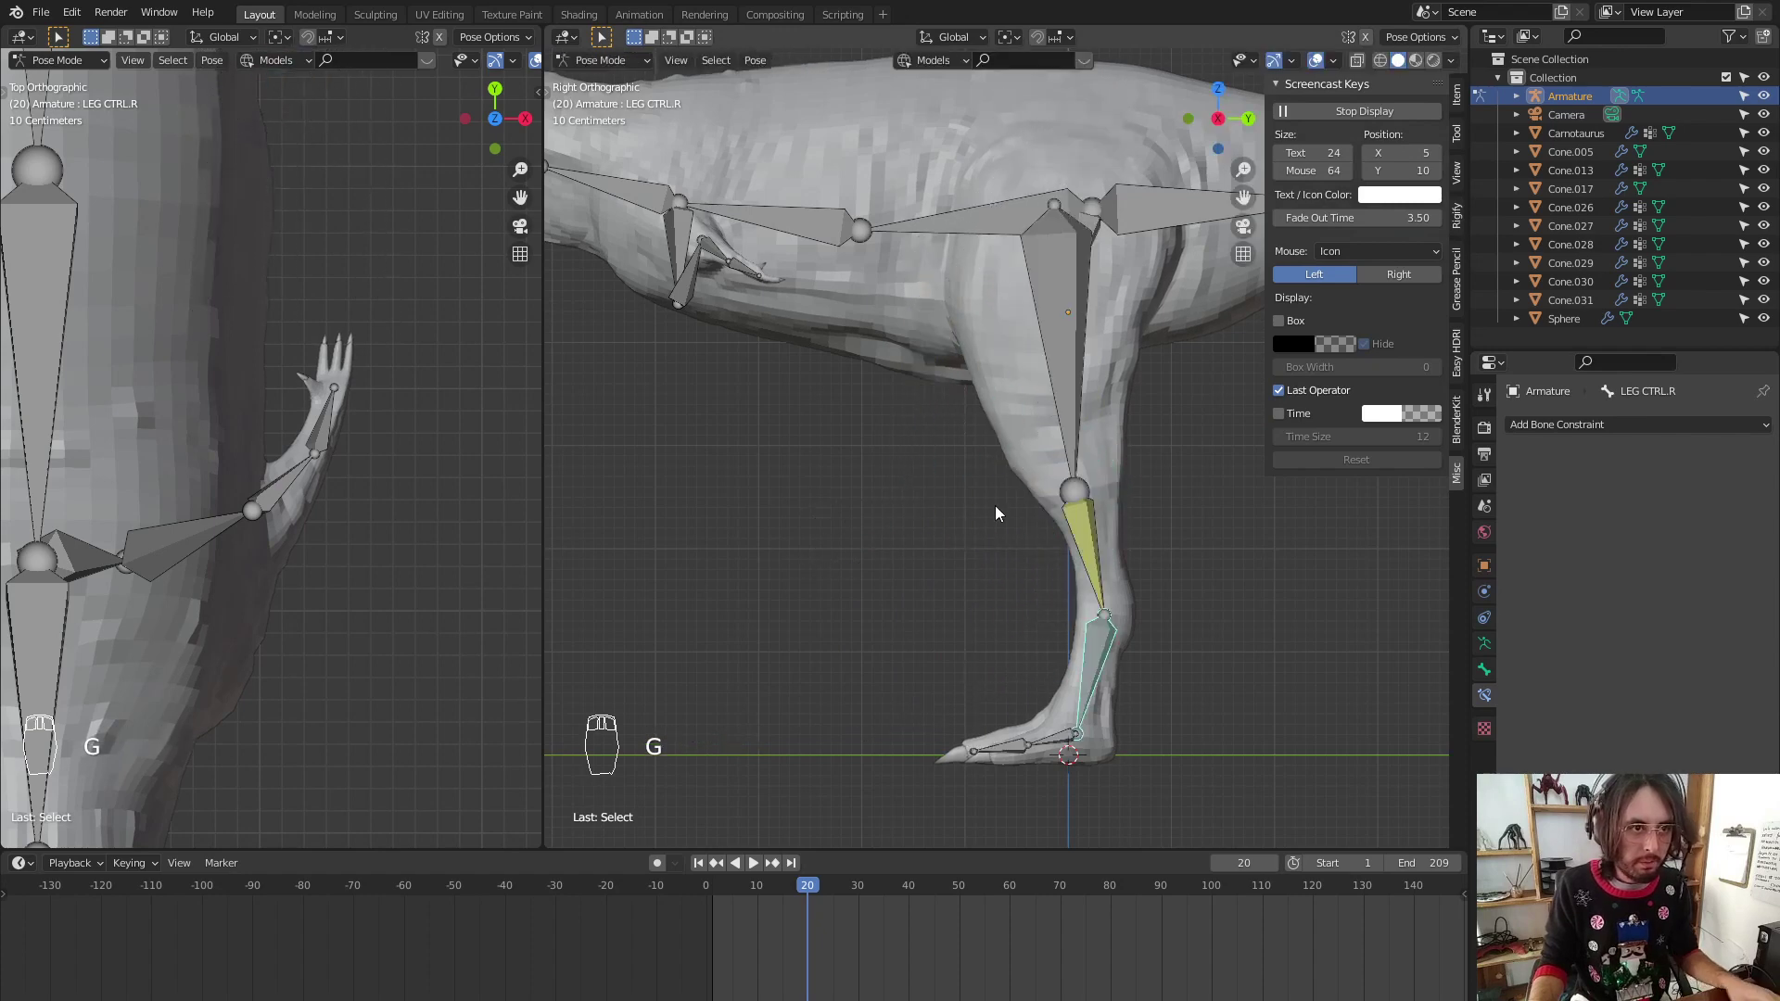
{"action": "left_click_drag", "start_coordinate": [1089, 546], "coordinate": [1601, 568]}
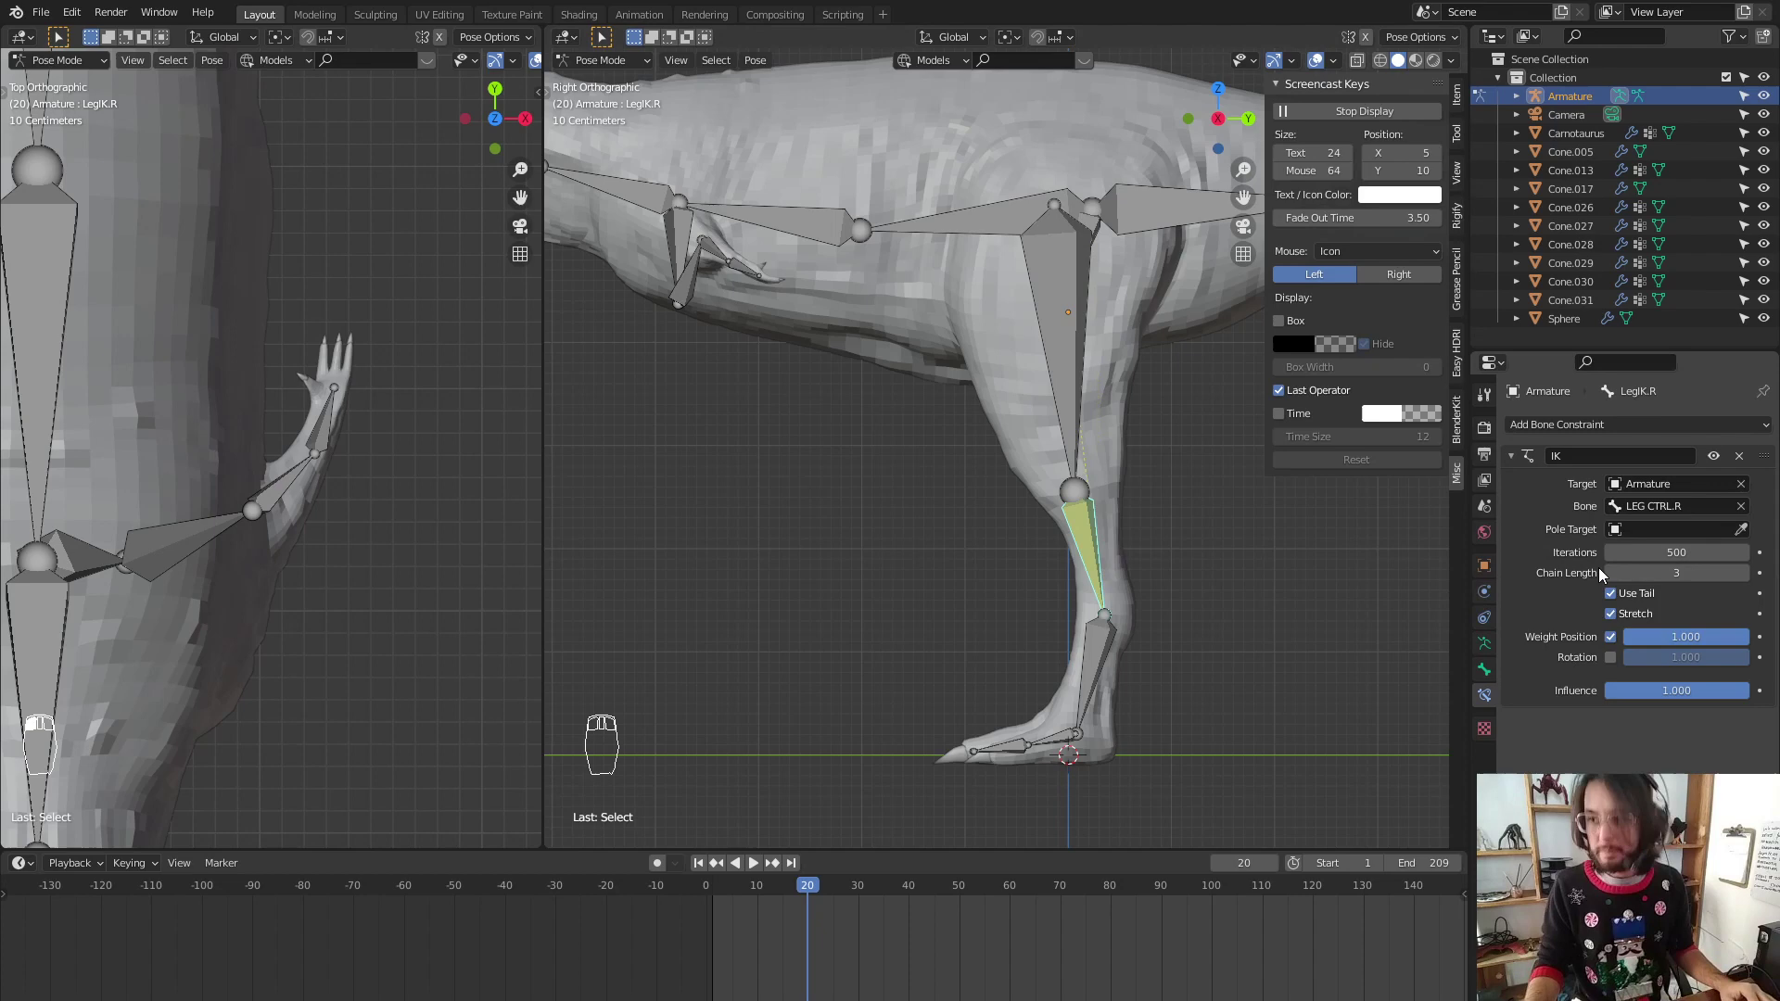
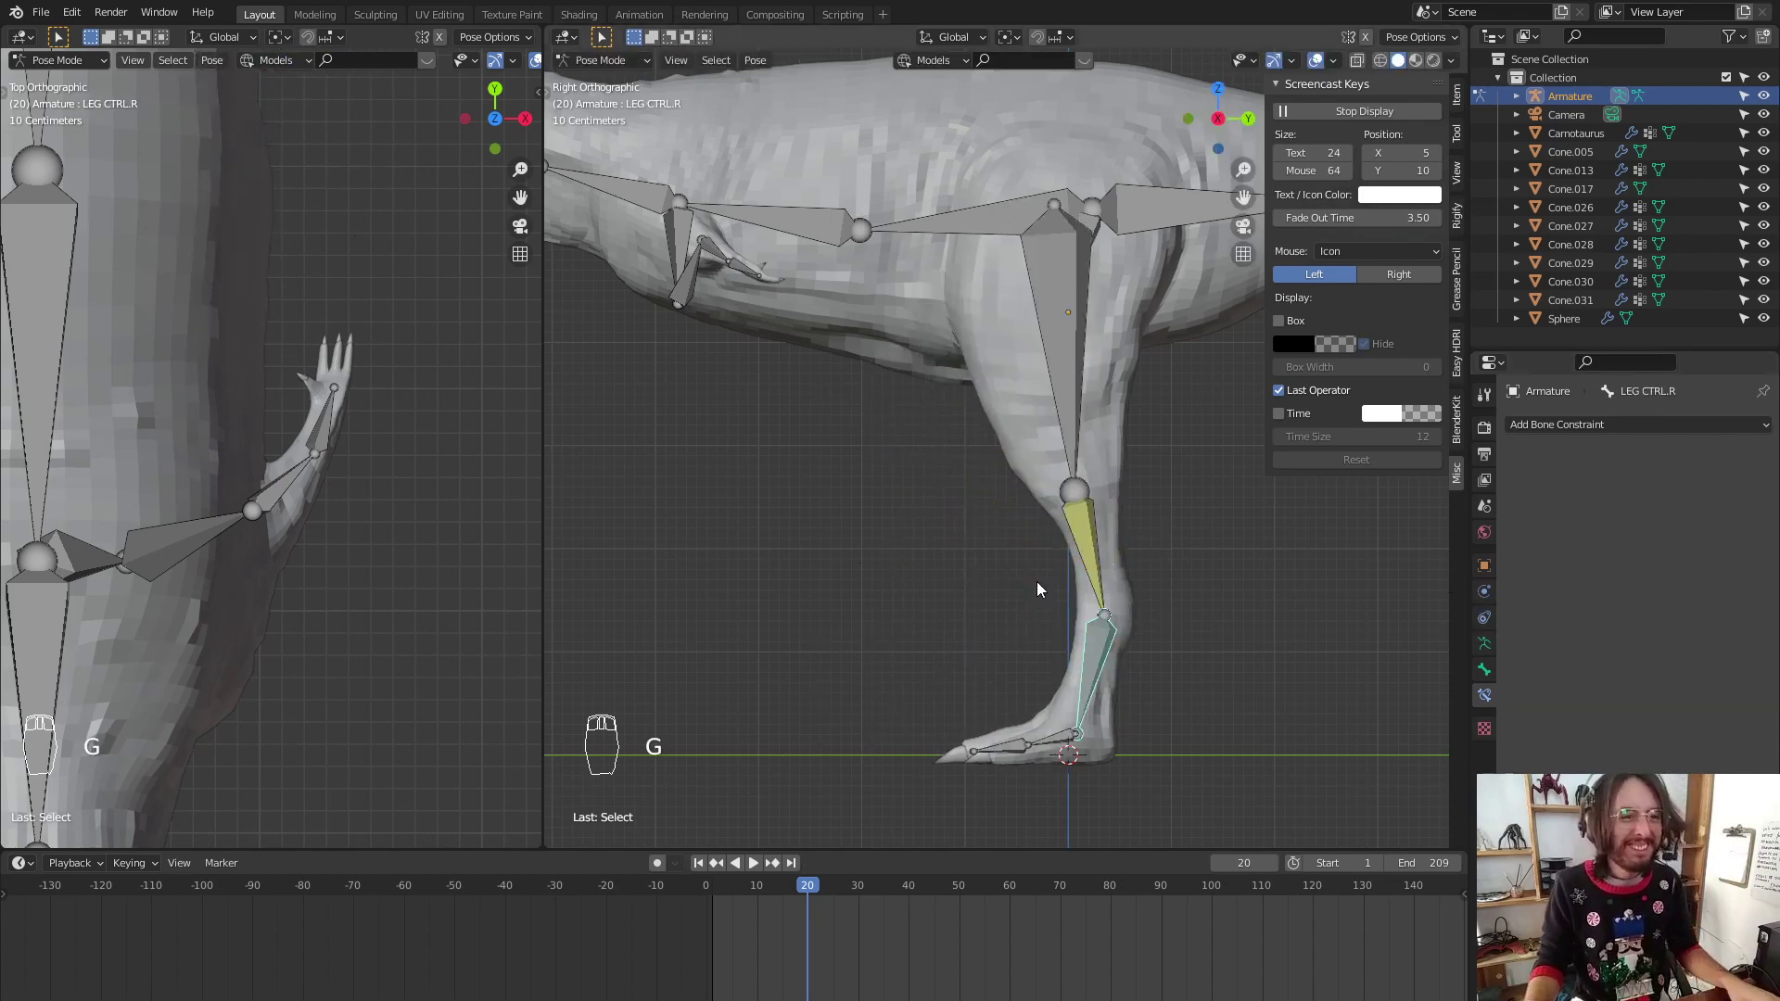
{"action": "left_click_drag", "start_coordinate": [1049, 603], "coordinate": [920, 509]}
{"action": "left_click_drag", "start_coordinate": [904, 443], "coordinate": [829, 390]}
{"action": "left_click_drag", "start_coordinate": [829, 389], "coordinate": [815, 397]}
{"action": "left_click_drag", "start_coordinate": [1541, 426], "coordinate": [1747, 585]}
{"action": "left_click_drag", "start_coordinate": [1749, 585], "coordinate": [909, 410]}
{"action": "key", "text": "g"}
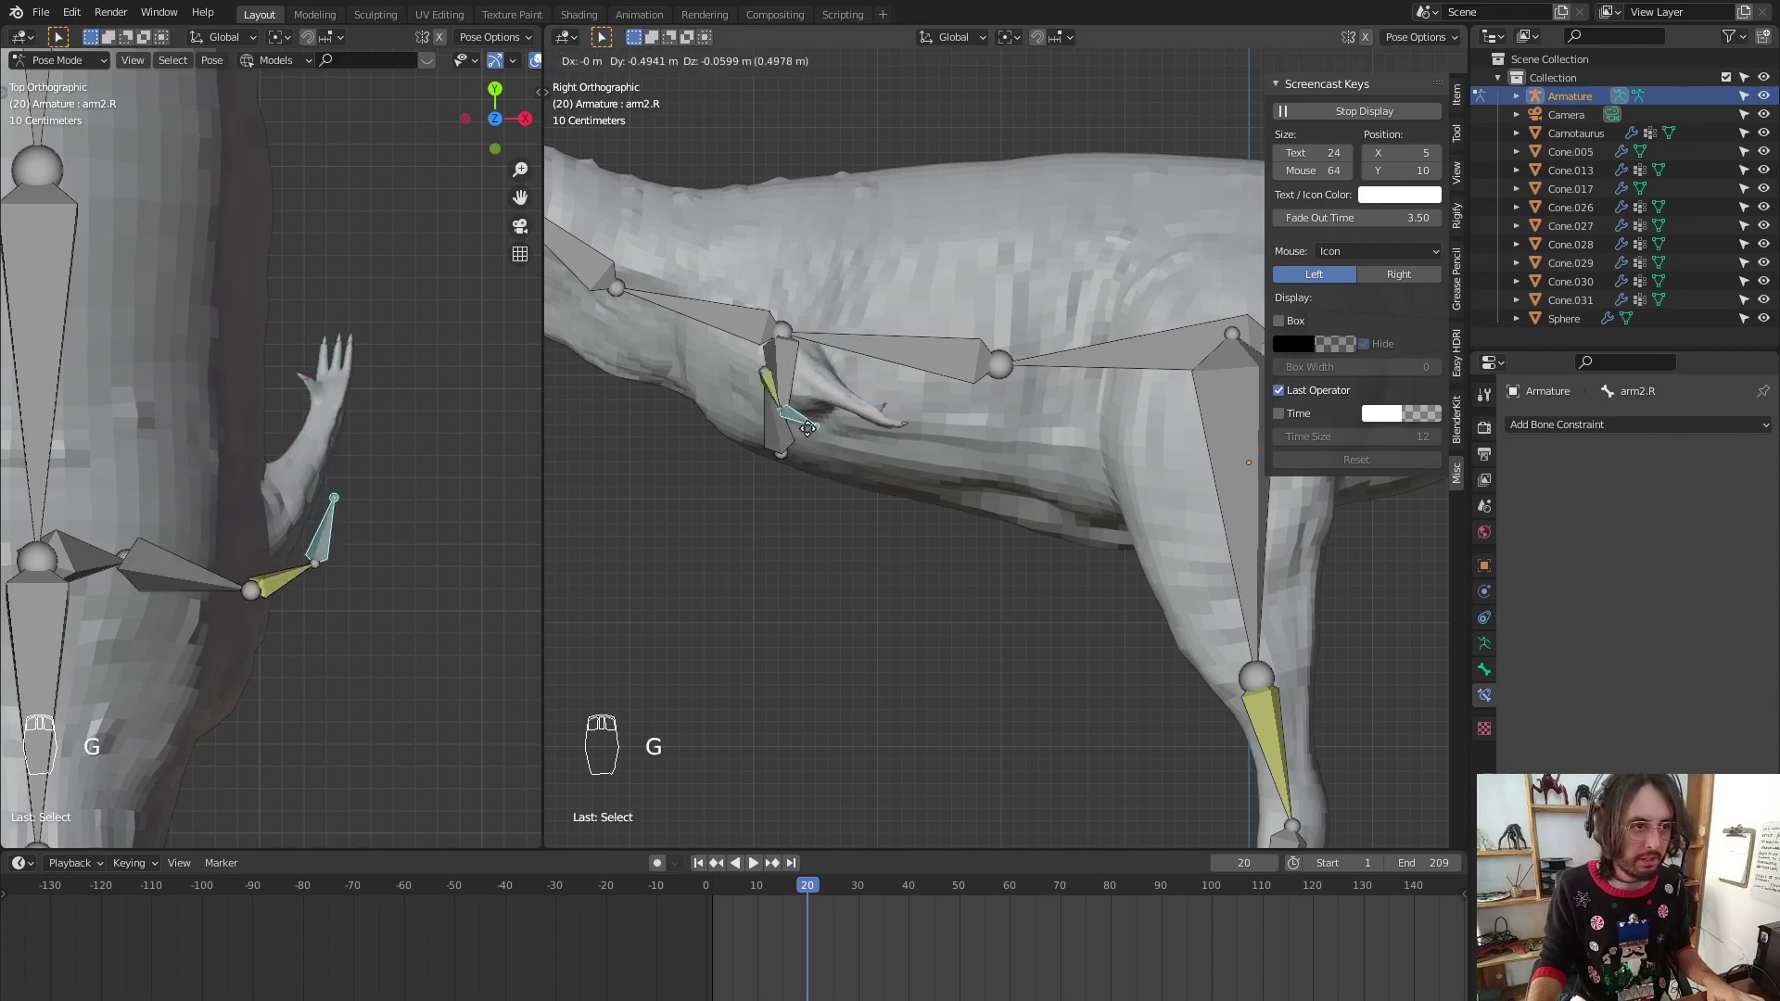
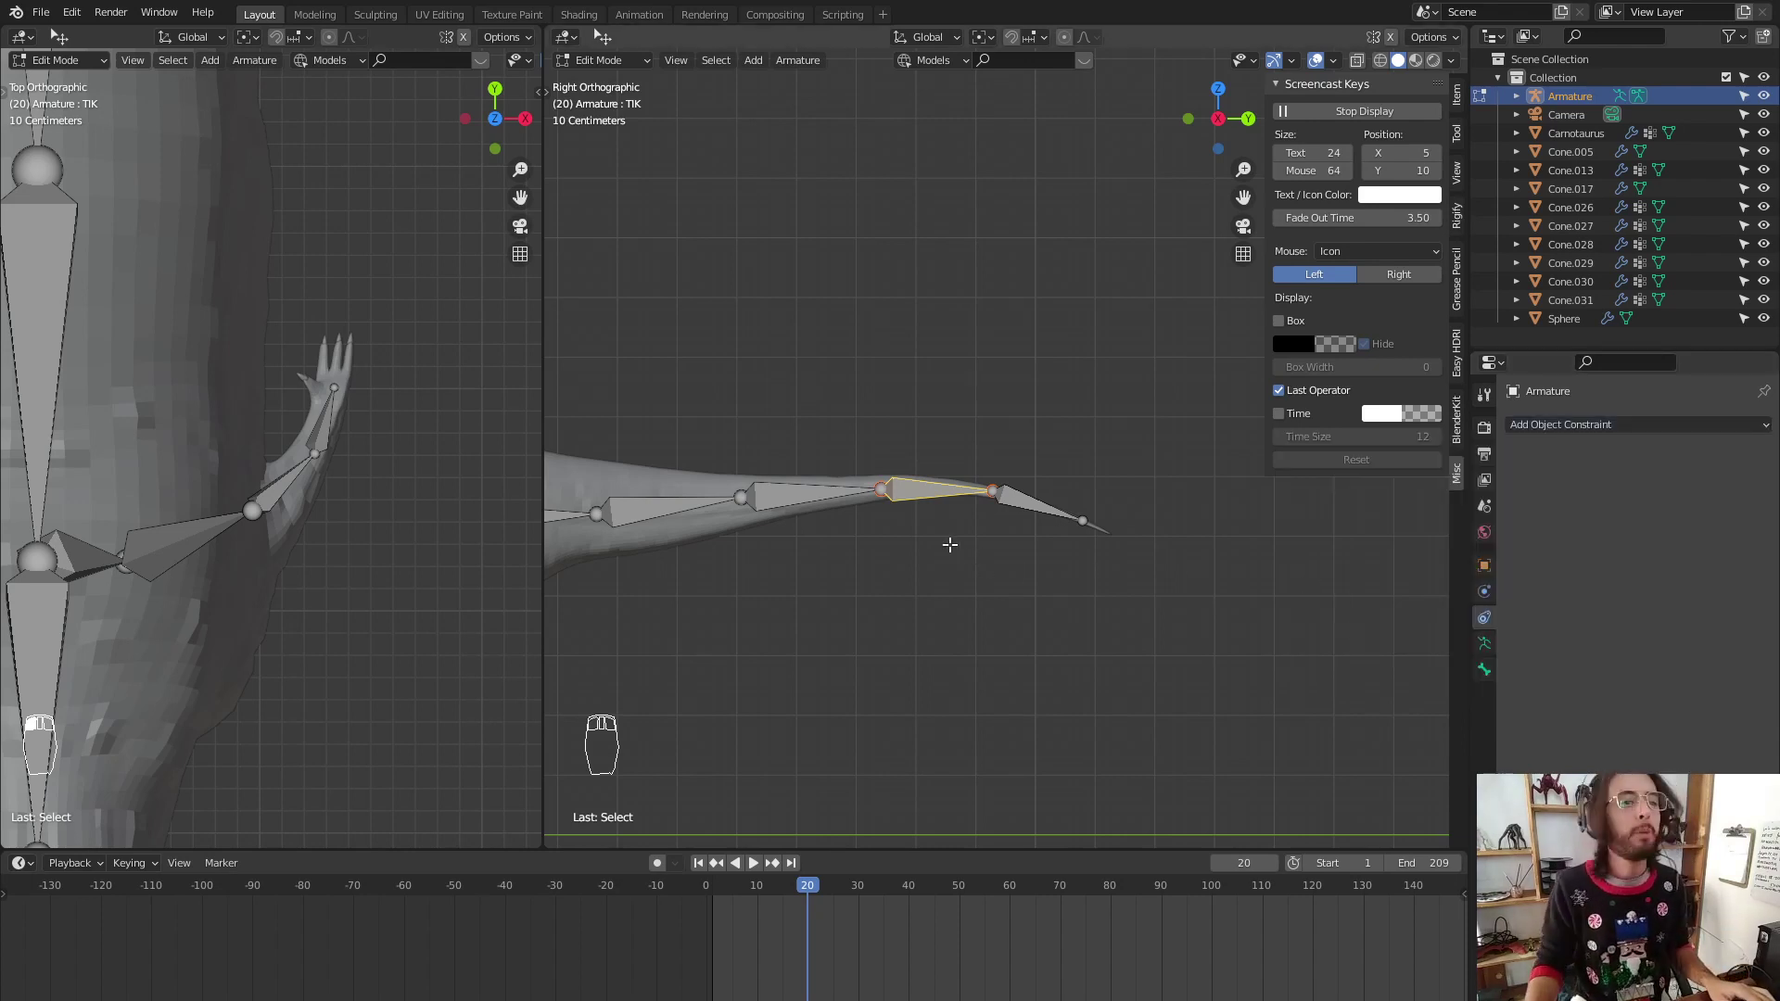
Place the new TIK bone at the tail tip and return to Pose Mode with it selected
{"action": "key", "text": "ctrl+Tab"}
{"action": "key", "text": "ctrl+Tab"}
{"action": "left_click_drag", "start_coordinate": [1590, 433], "coordinate": [1091, 649]}
{"action": "left_click_drag", "start_coordinate": [1007, 657], "coordinate": [1026, 616]}
{"action": "left_click", "coordinate": [885, 604]}
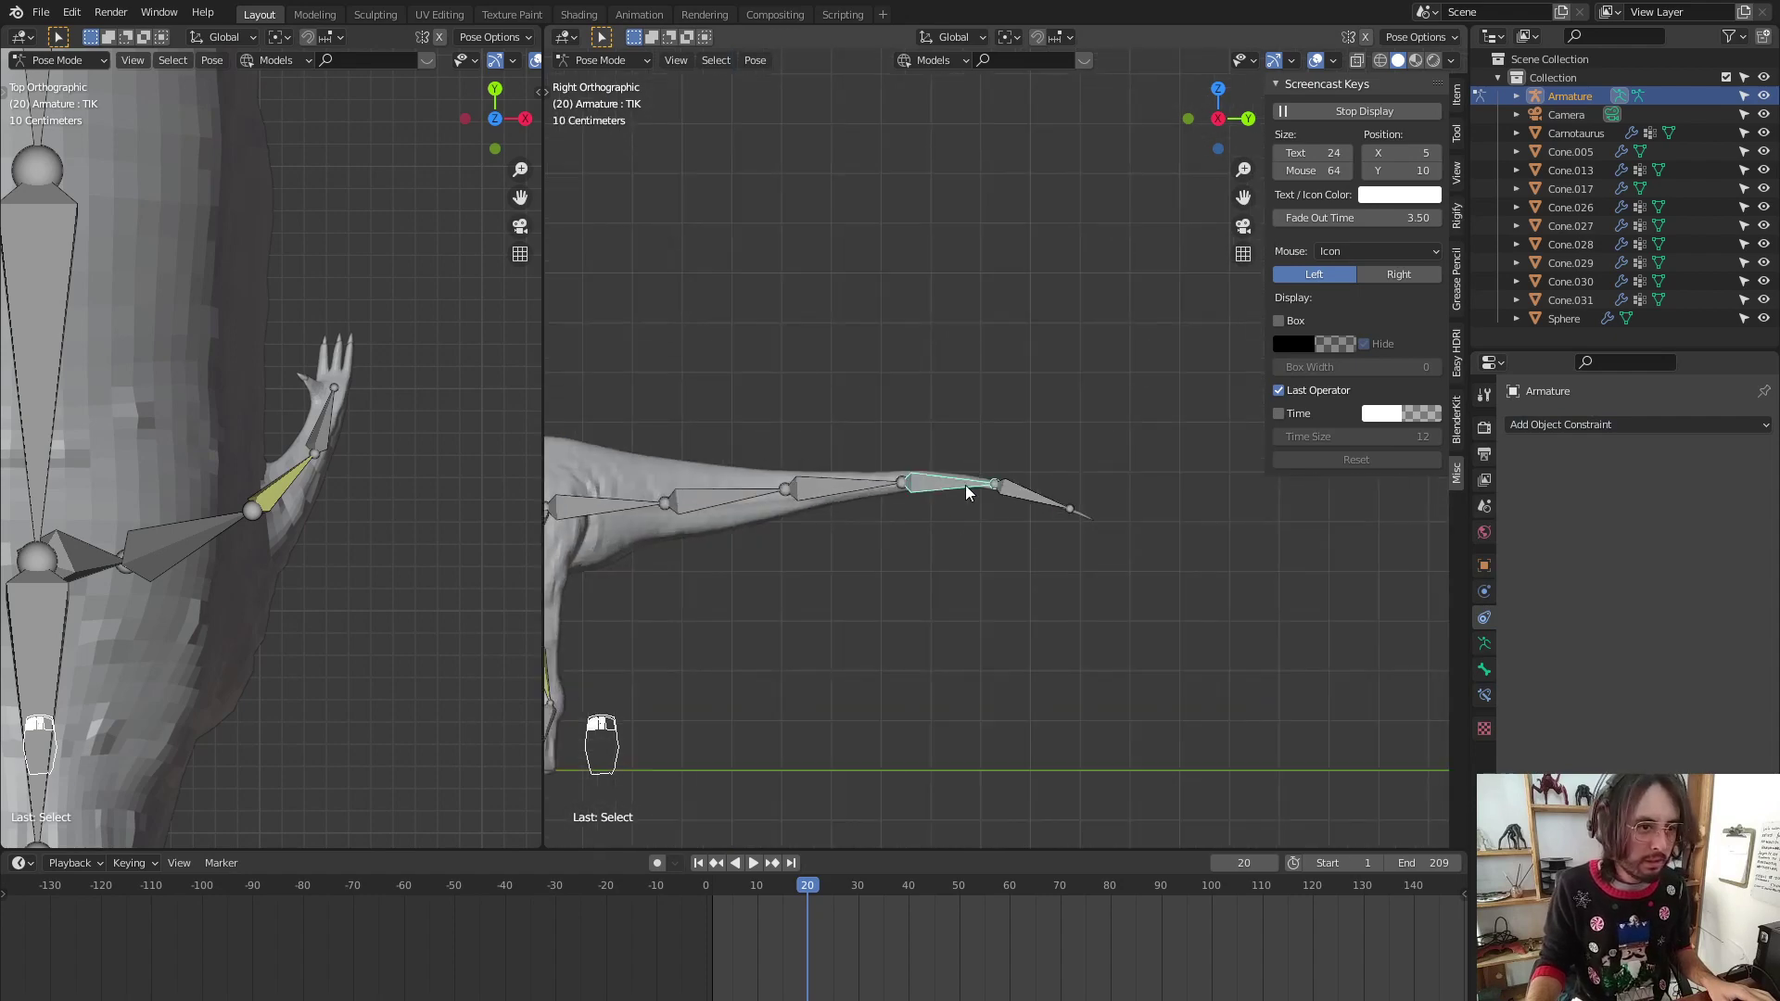
Add an IK constraint on TIK targeting the Armature's TCONTROL bone, then view the whole dinosaur
{"action": "left_click", "coordinate": [1006, 500]}
{"action": "key", "text": "Tab"}
{"action": "key", "text": "Tab"}
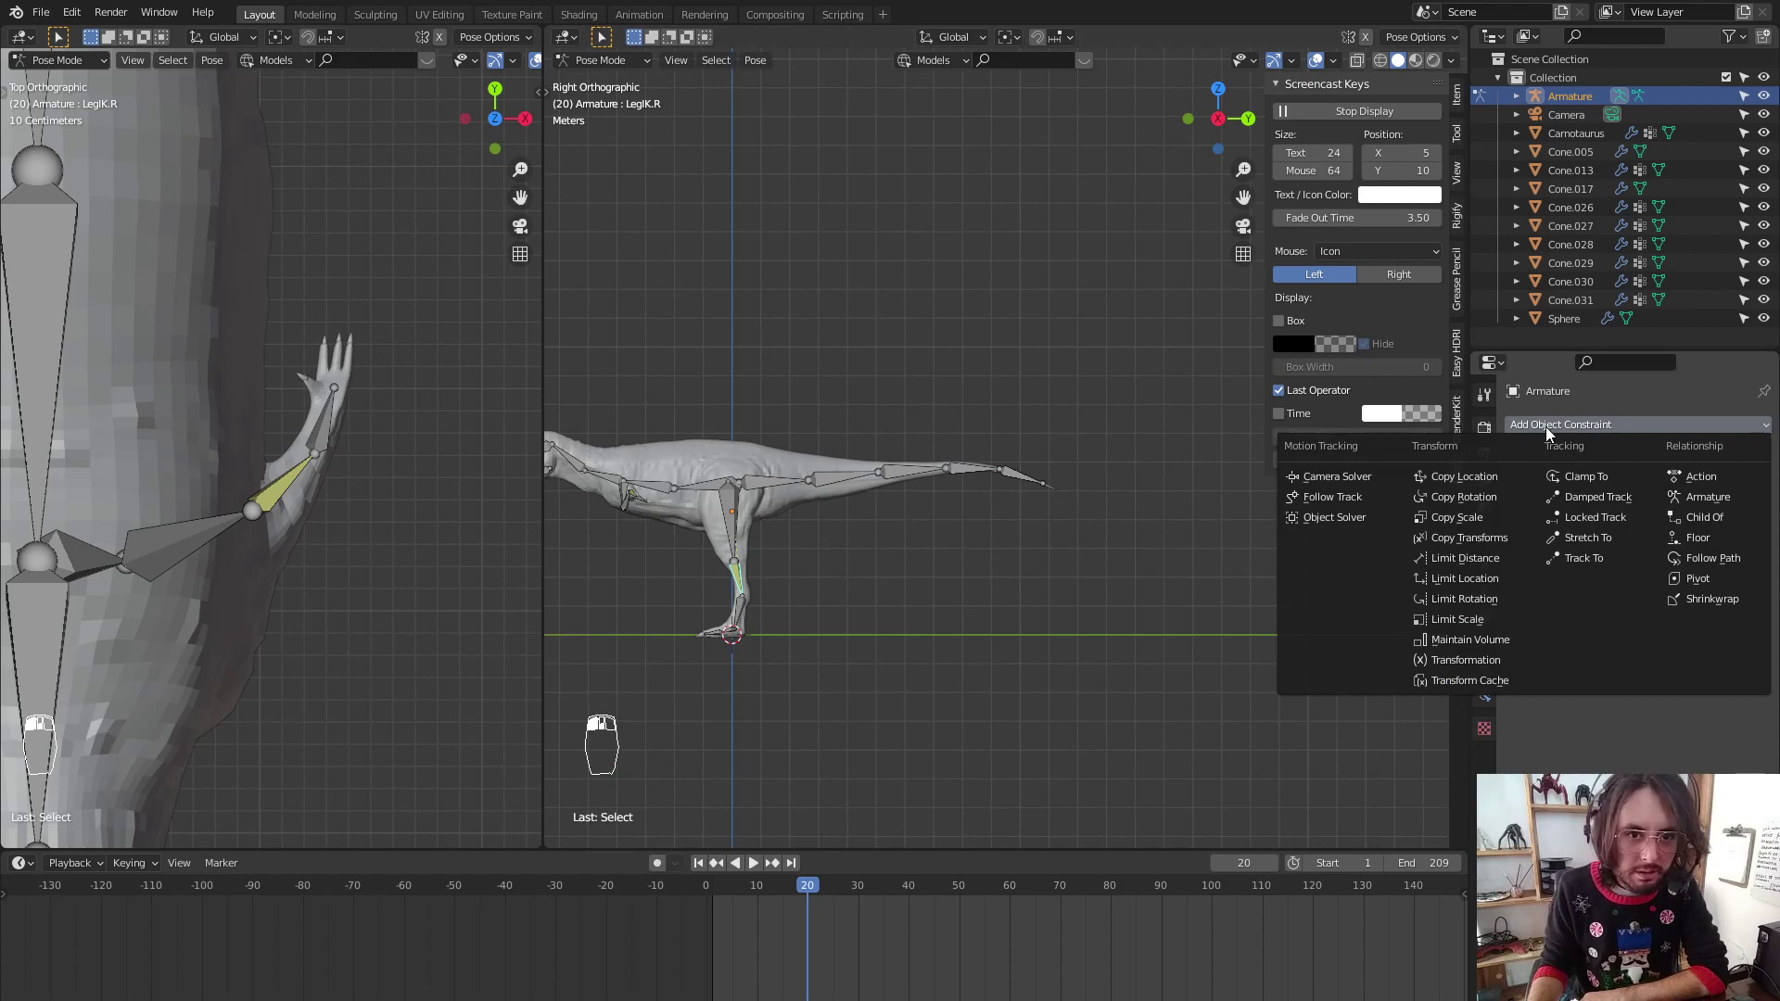
{"action": "key", "text": "Escape"}
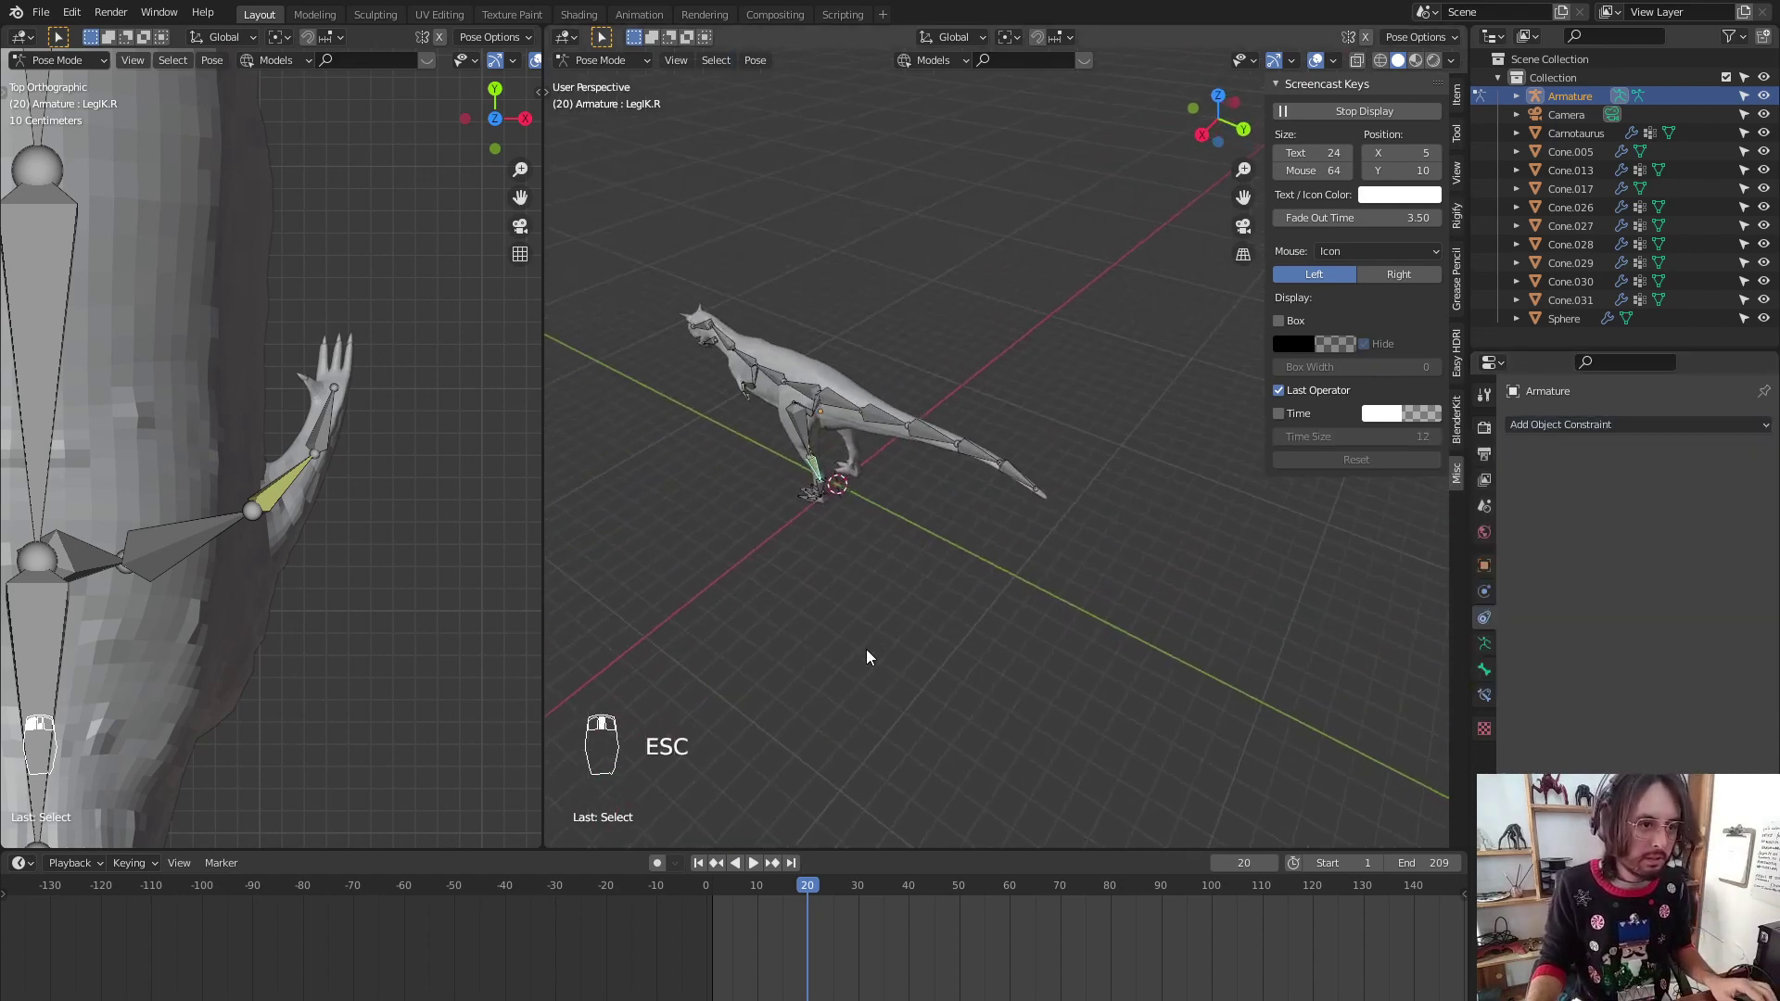
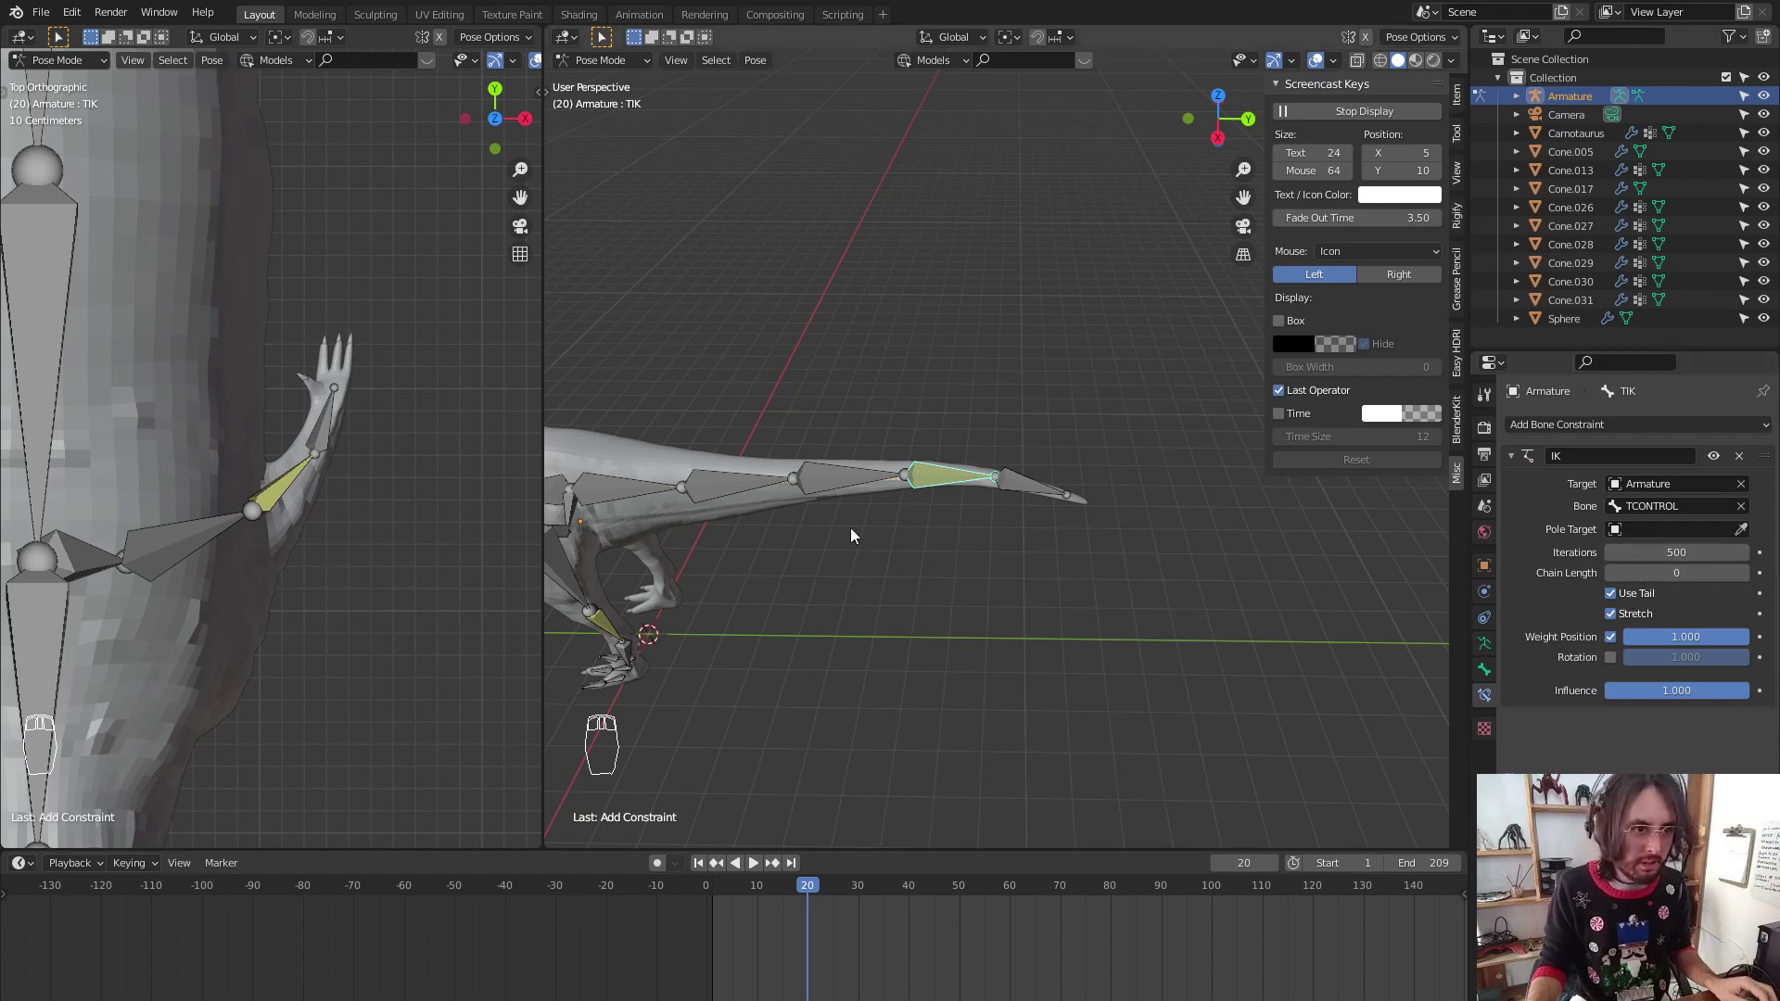
Grab the tail control bone and swing the tail to test its IK from front and side views
{"action": "left_click_drag", "start_coordinate": [881, 501], "coordinate": [1629, 648]}
{"action": "left_click_drag", "start_coordinate": [1752, 581], "coordinate": [1248, 537]}
{"action": "key", "text": "g"}
{"action": "key", "text": "g"}
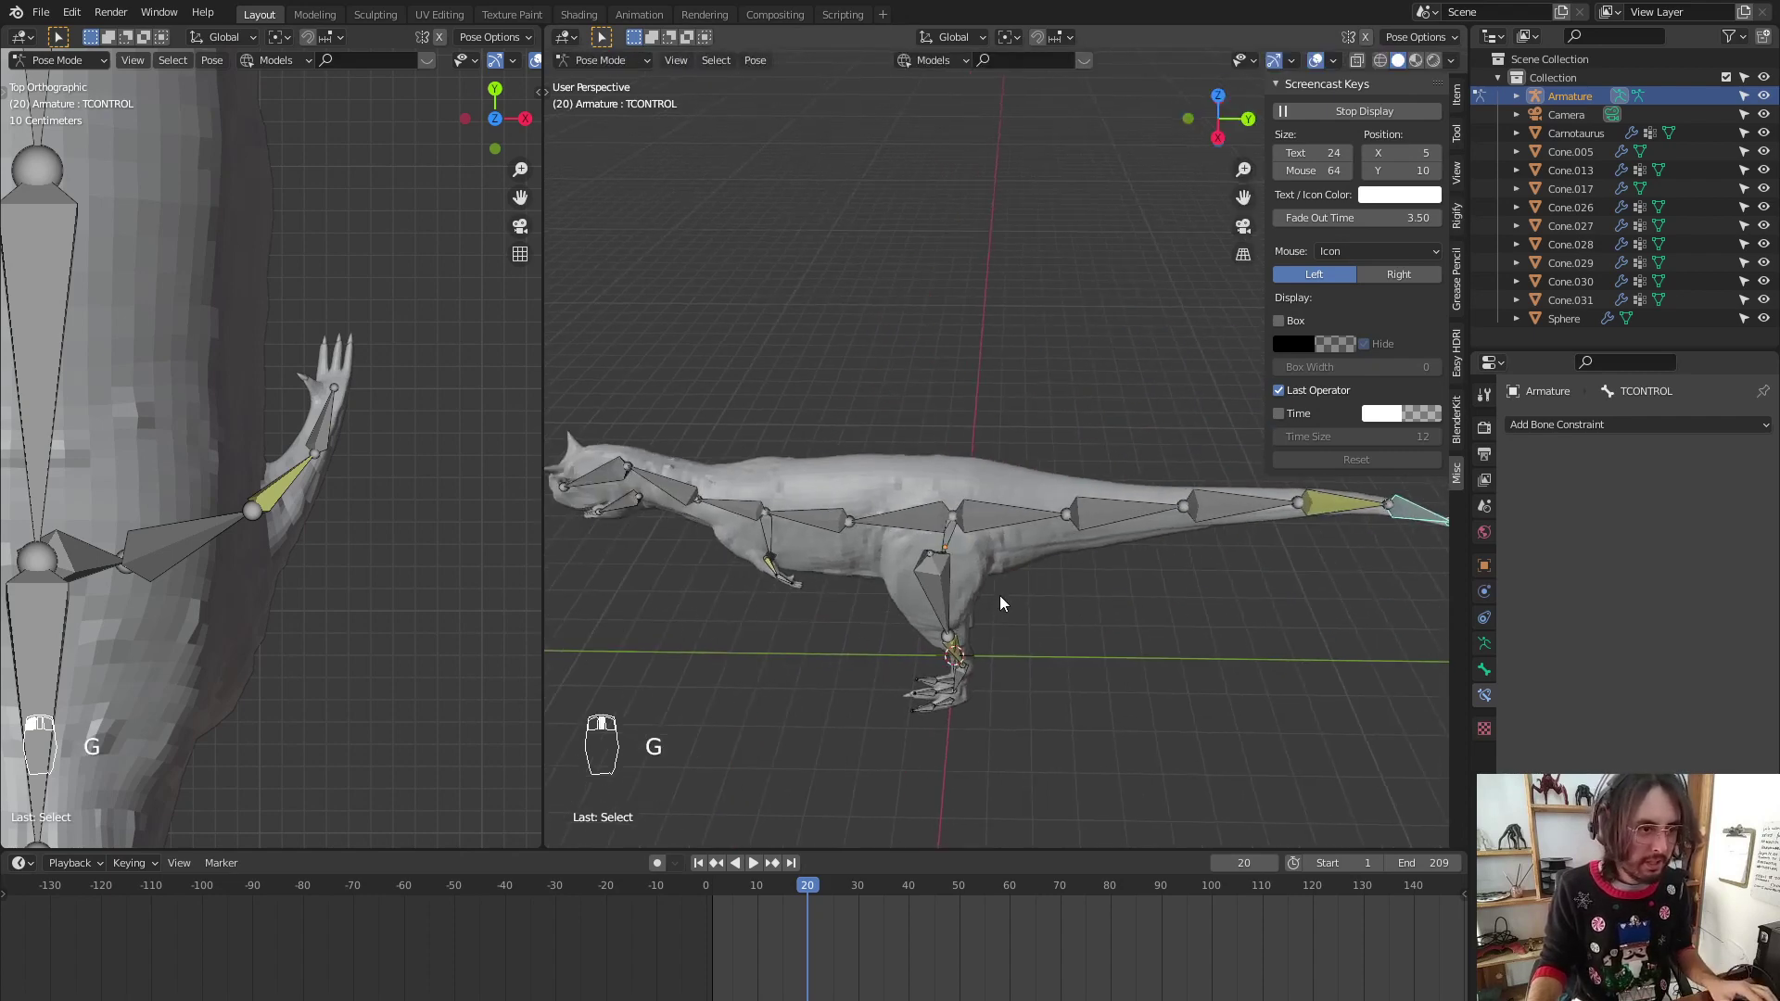
{"action": "key", "text": "KP_1"}
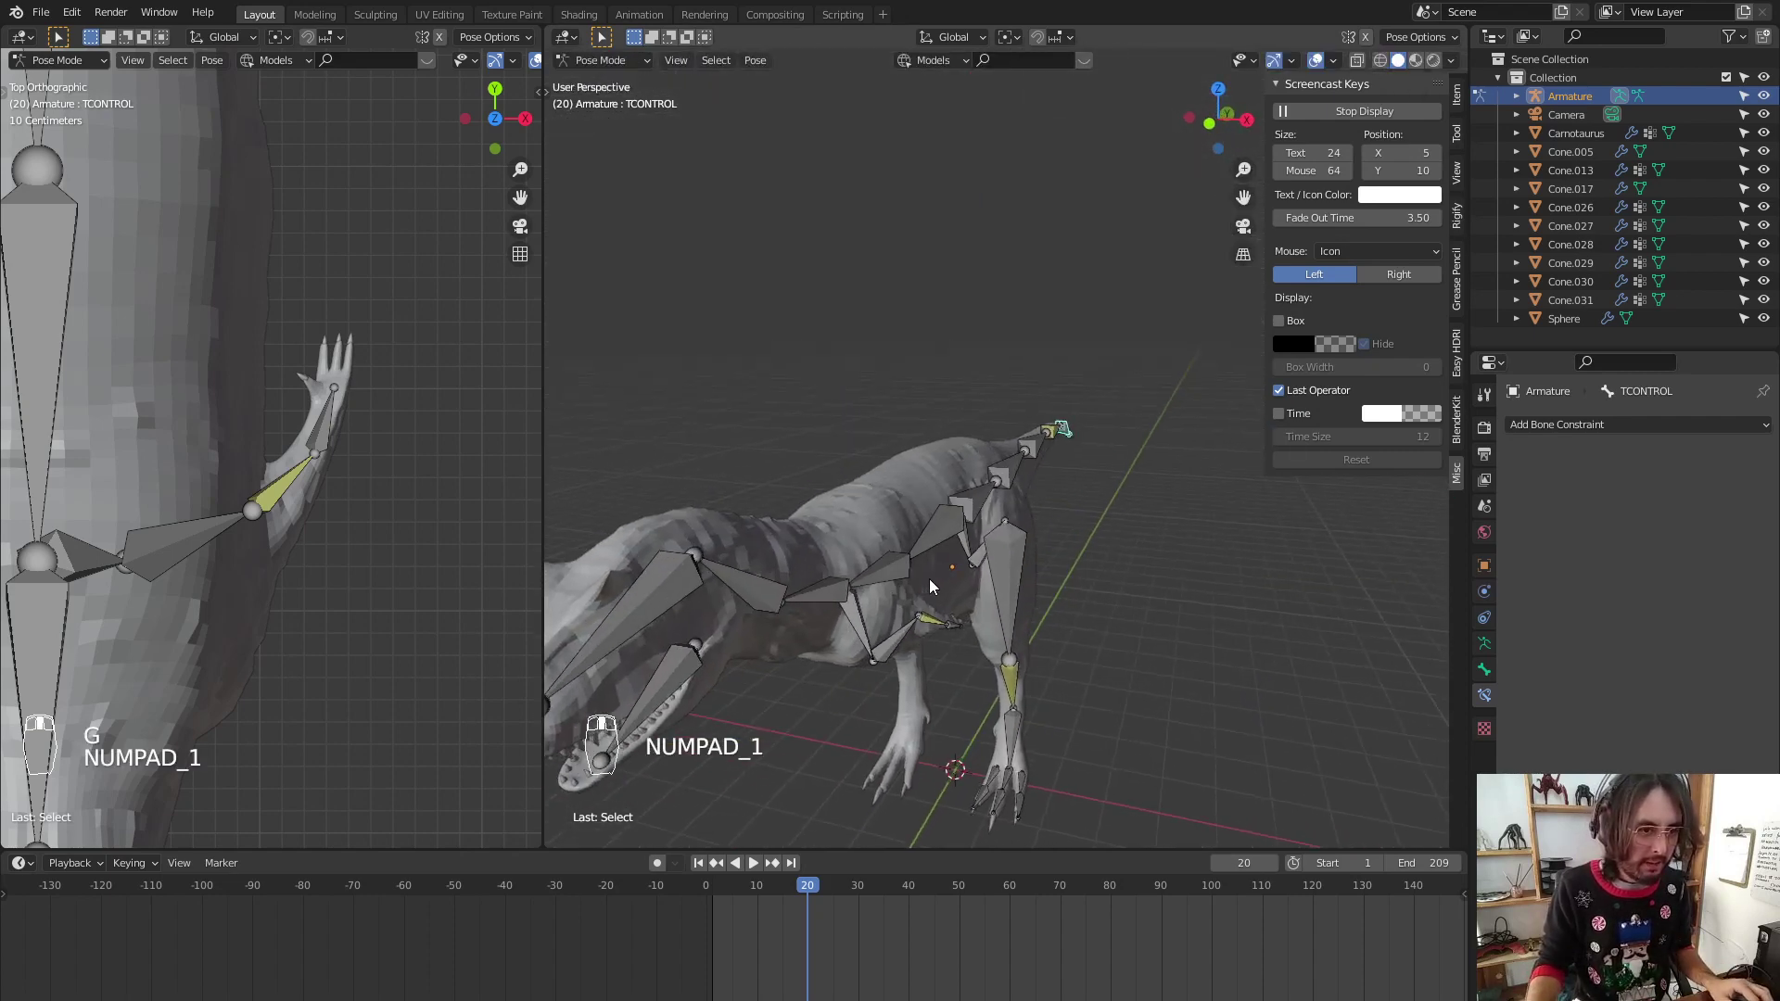
{"action": "key", "text": "KP_3"}
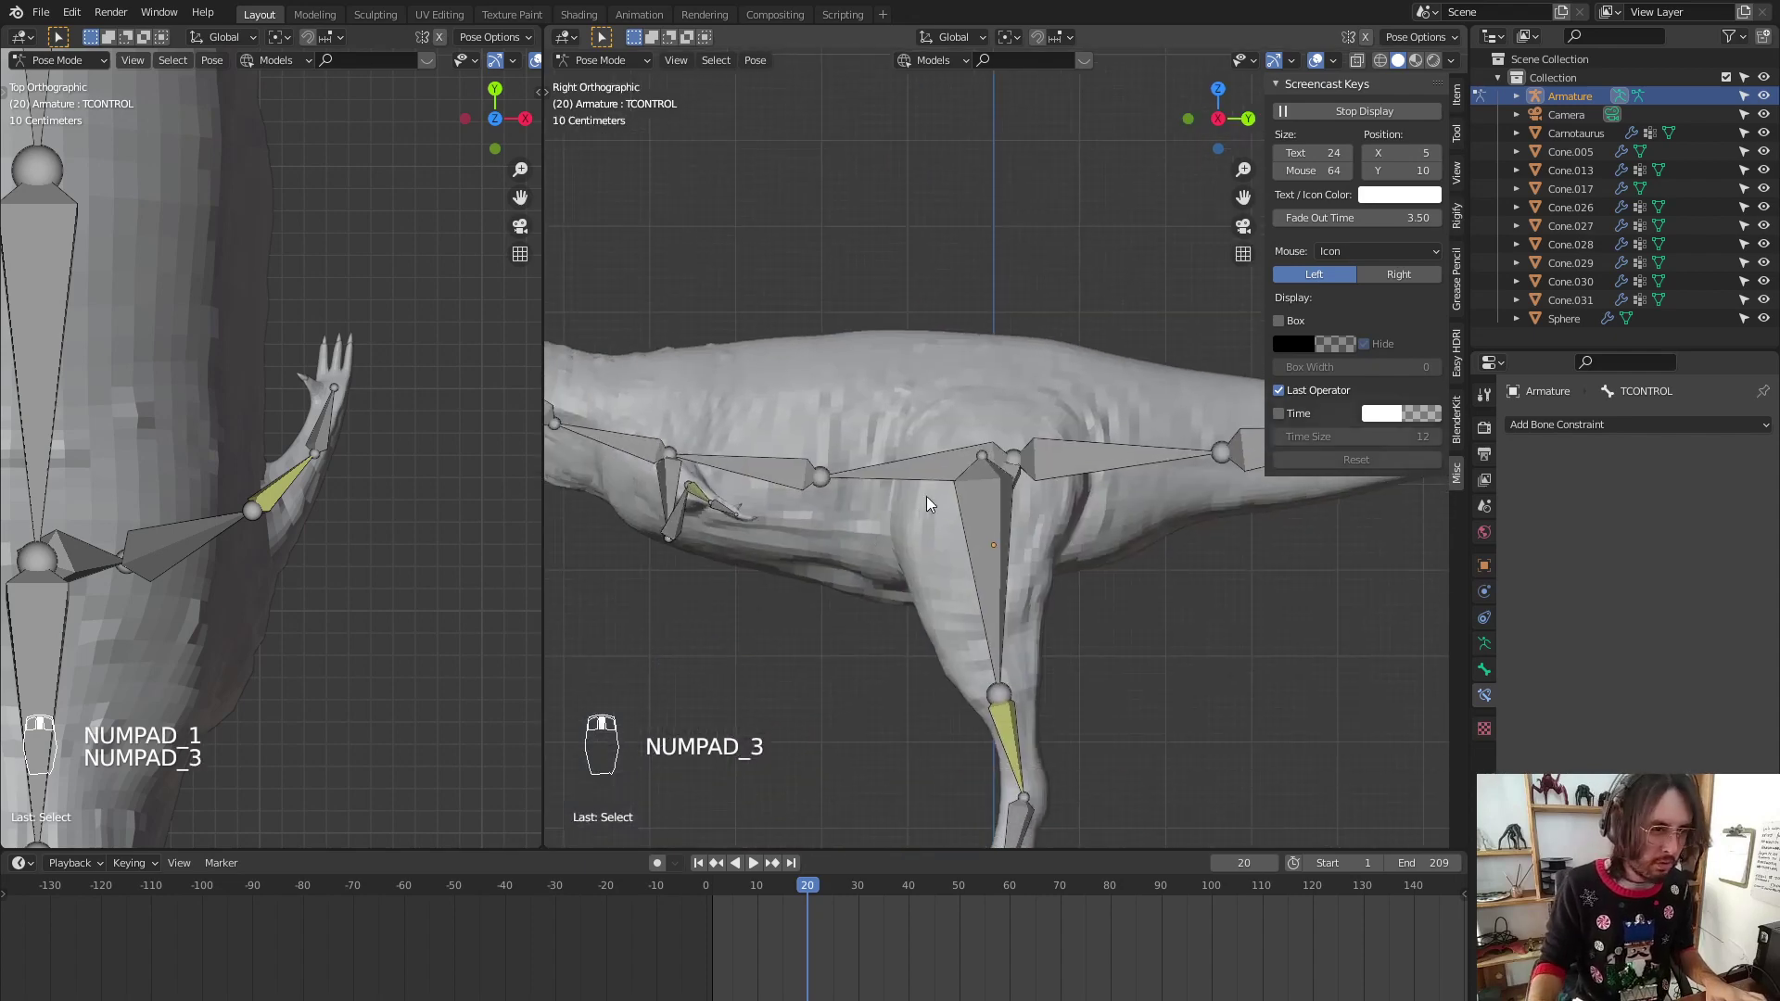
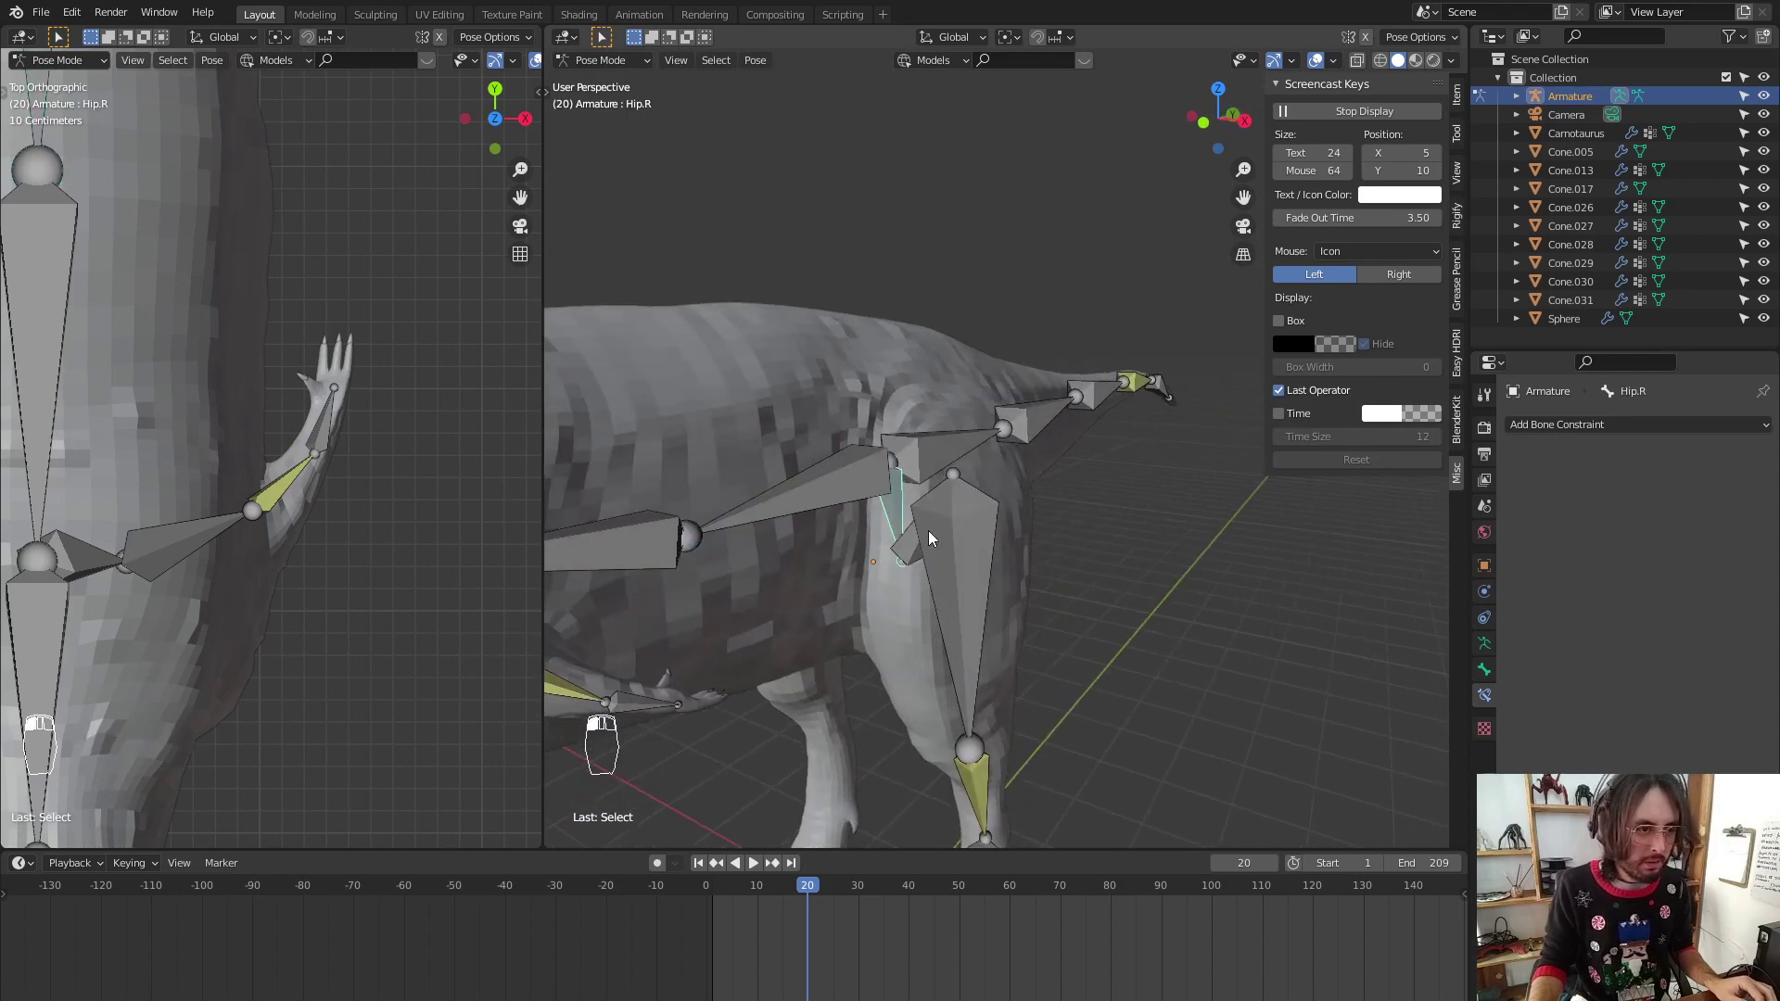
{"action": "middle_click", "coordinate": [915, 634]}
{"action": "left_click_drag", "start_coordinate": [943, 442], "coordinate": [899, 467]}
Move the spine bone above the hips to check how the body follows
{"action": "key", "text": "Tab"}
{"action": "left_click_drag", "start_coordinate": [890, 447], "coordinate": [890, 446]}
{"action": "key", "text": "ctrl+p"}
{"action": "key", "text": "KP_3"}
{"action": "key", "text": "ctrl+Tab"}
{"action": "left_click", "coordinate": [825, 464]}
{"action": "key", "text": "g"}
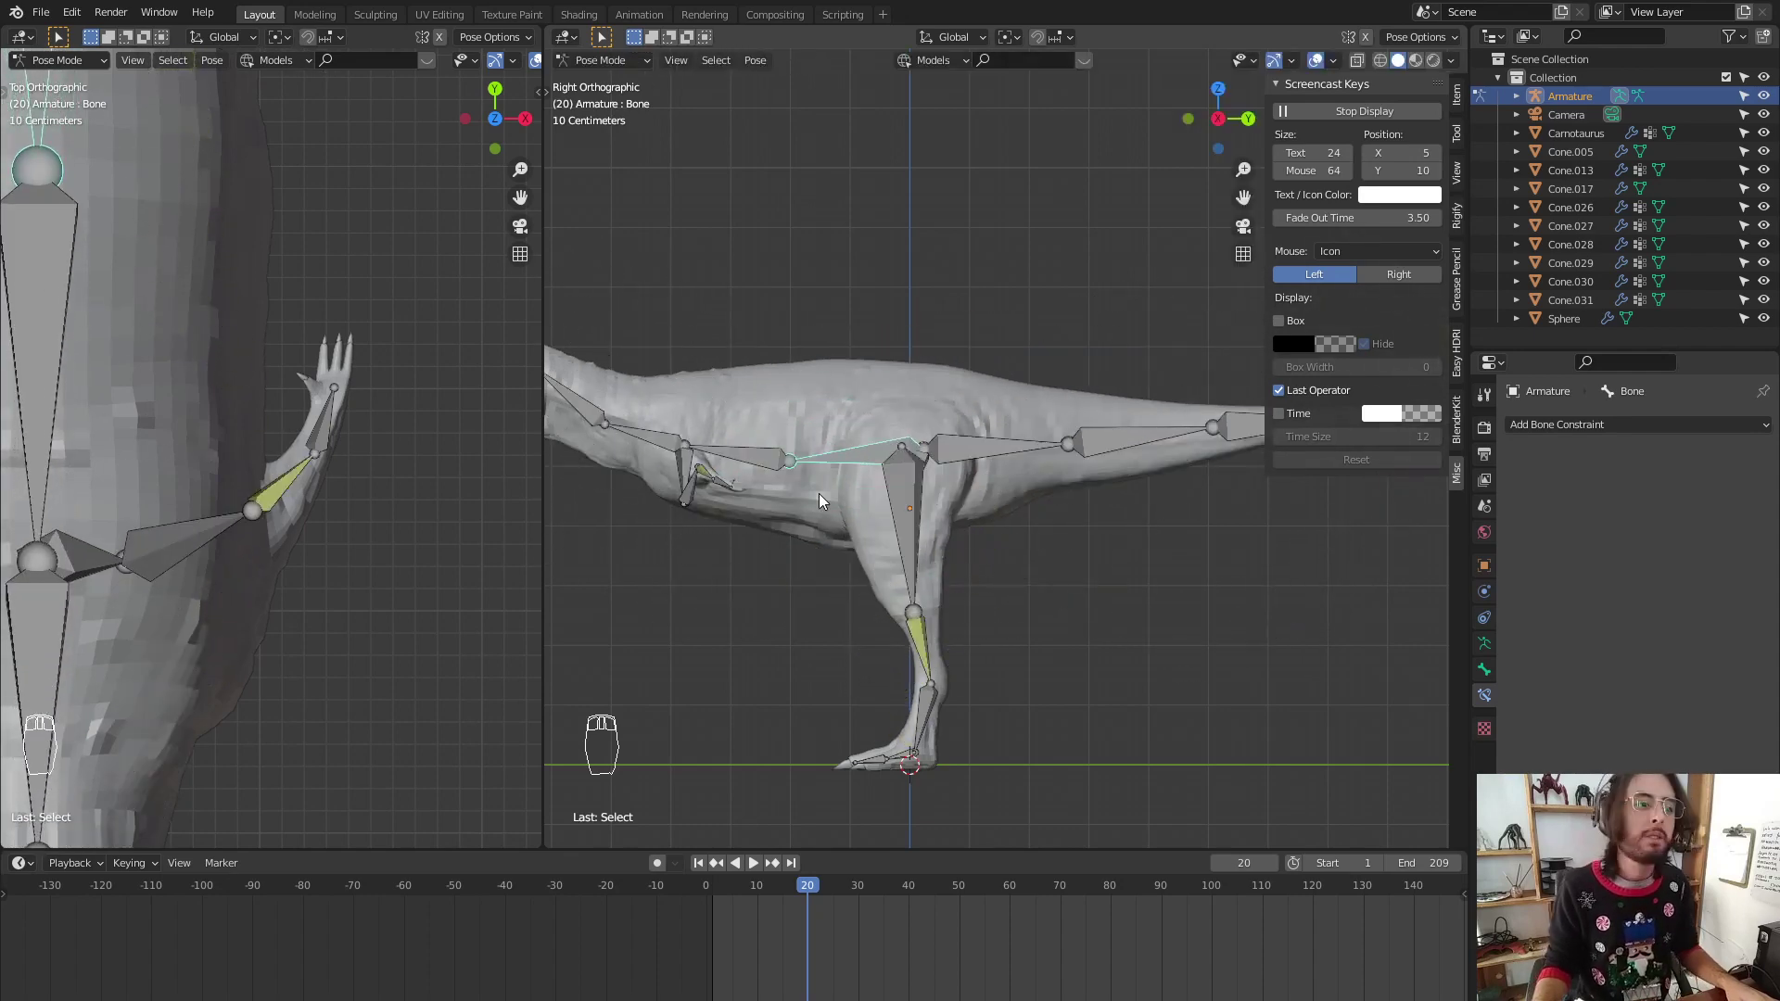
{"action": "key", "text": "ctrl+Tab"}
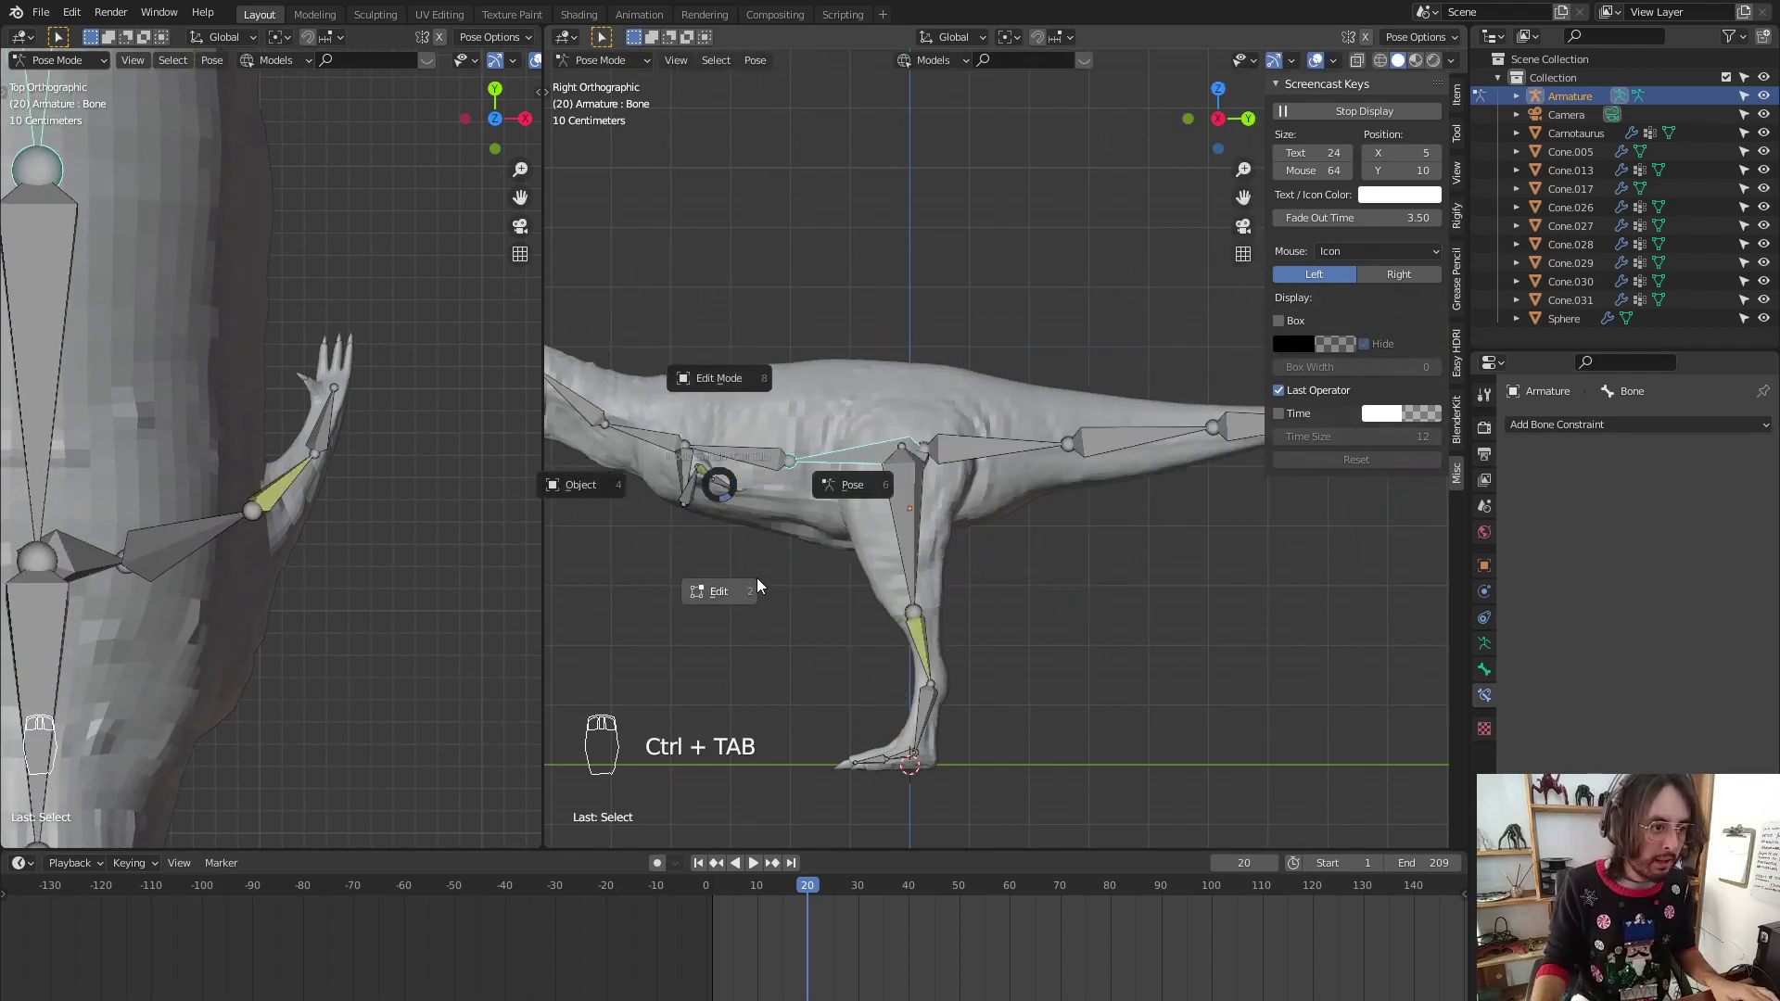
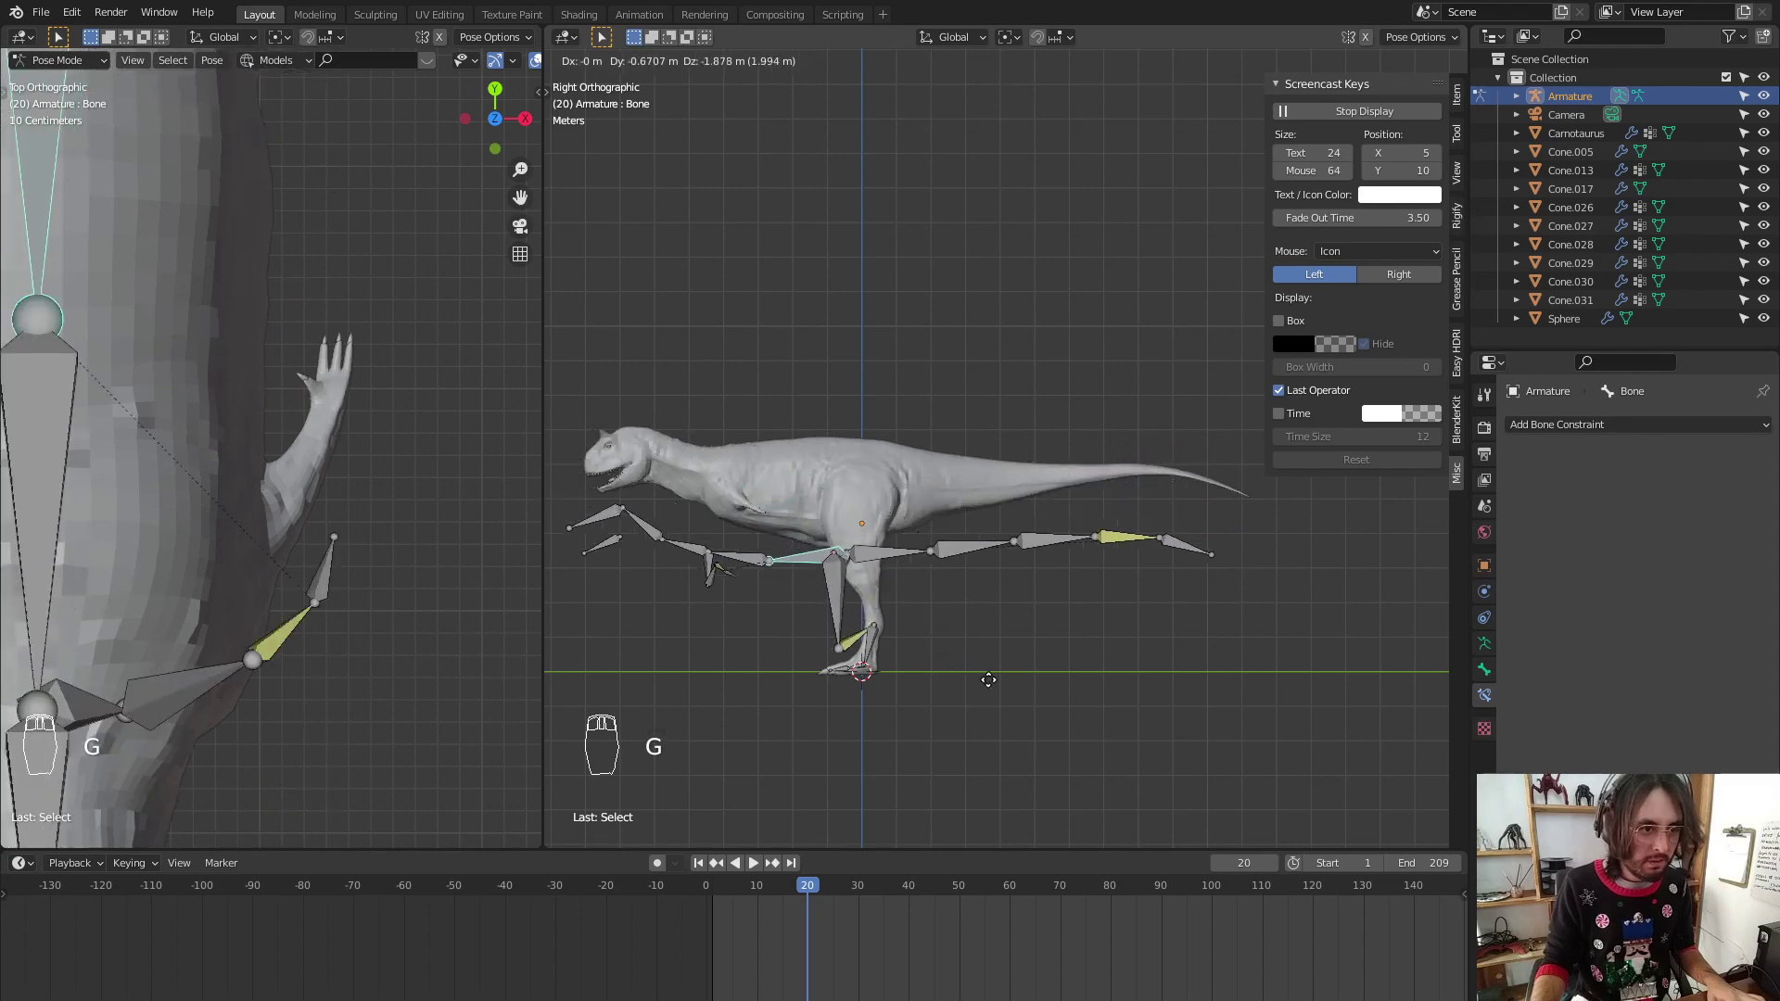
Grab and rotate more bones to test deformation, then return to Object Mode
{"action": "left_click_drag", "start_coordinate": [864, 644], "coordinate": [669, 472]}
{"action": "key", "text": "g"}
{"action": "left_click_drag", "start_coordinate": [664, 459], "coordinate": [655, 405]}
{"action": "key", "text": "r"}
{"action": "left_click_drag", "start_coordinate": [634, 492], "coordinate": [710, 622]}
{"action": "key", "text": "r"}
{"action": "left_click_drag", "start_coordinate": [816, 615], "coordinate": [777, 631]}
{"action": "key", "text": "ctrl+Tab"}
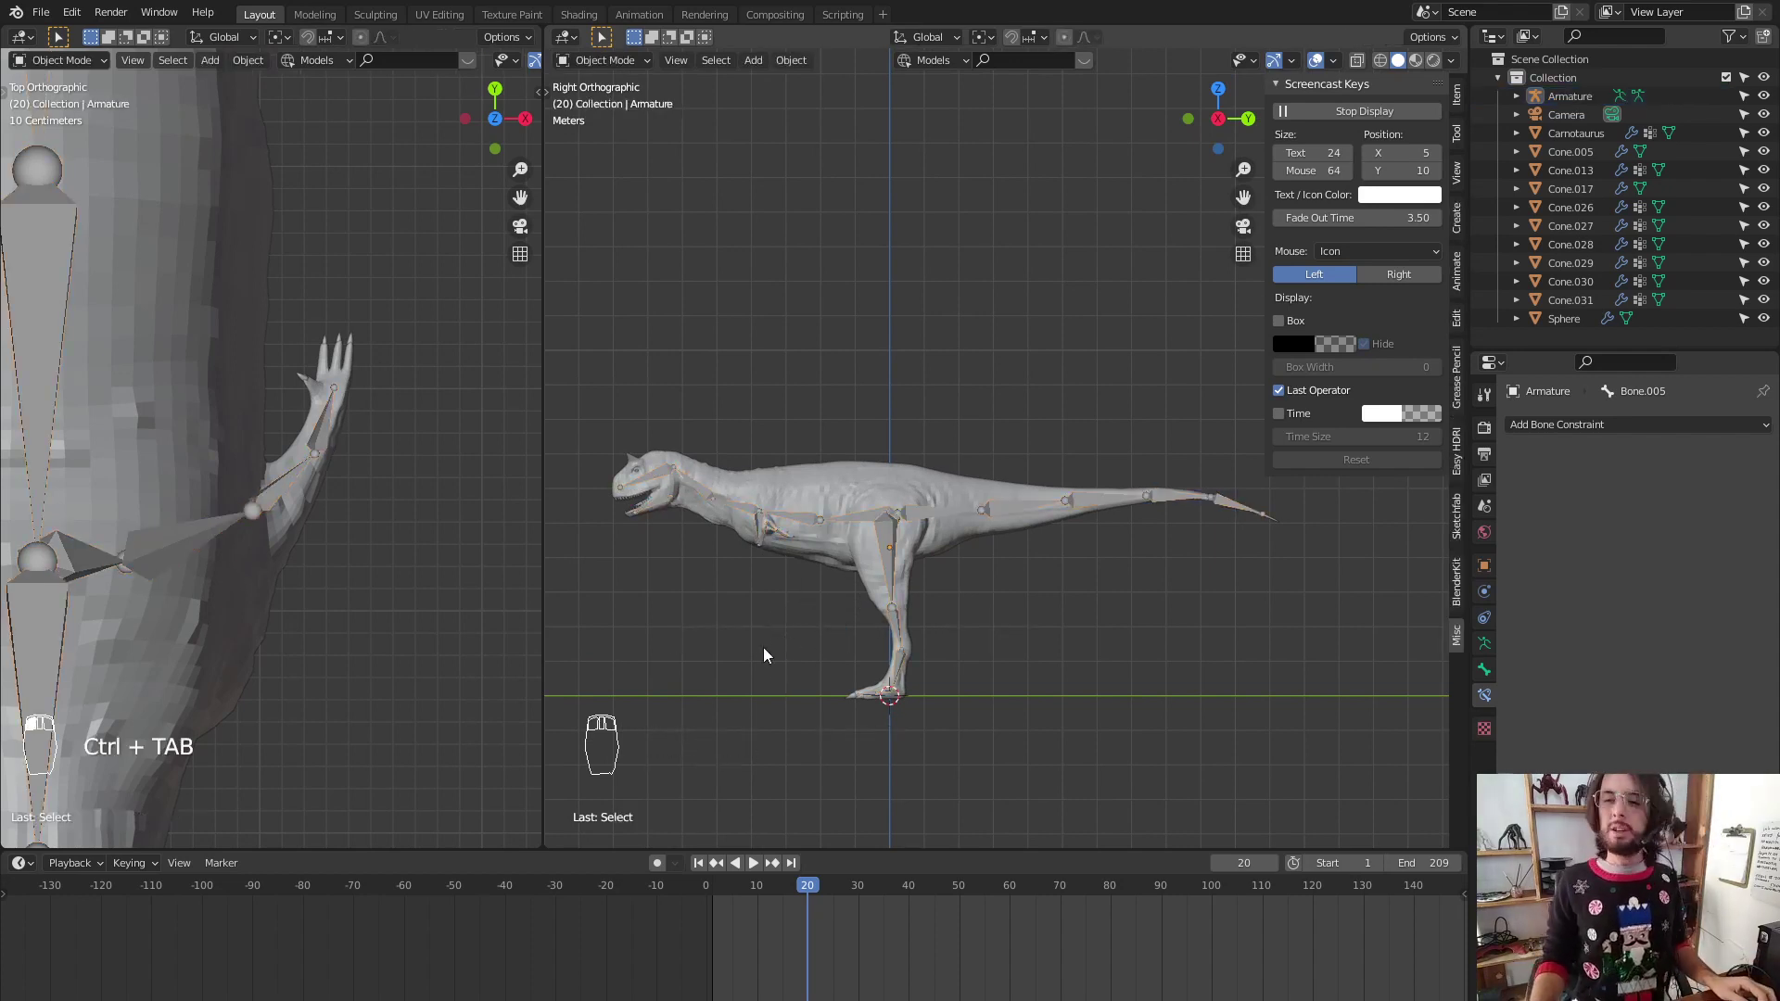
Inspect the armature's bones in Edit Mode with circle select, then switch the rig to Pose Mode
{"action": "left_click", "coordinate": [908, 543]}
{"action": "left_click", "coordinate": [914, 553]}
{"action": "key", "text": "ctrl+Tab"}
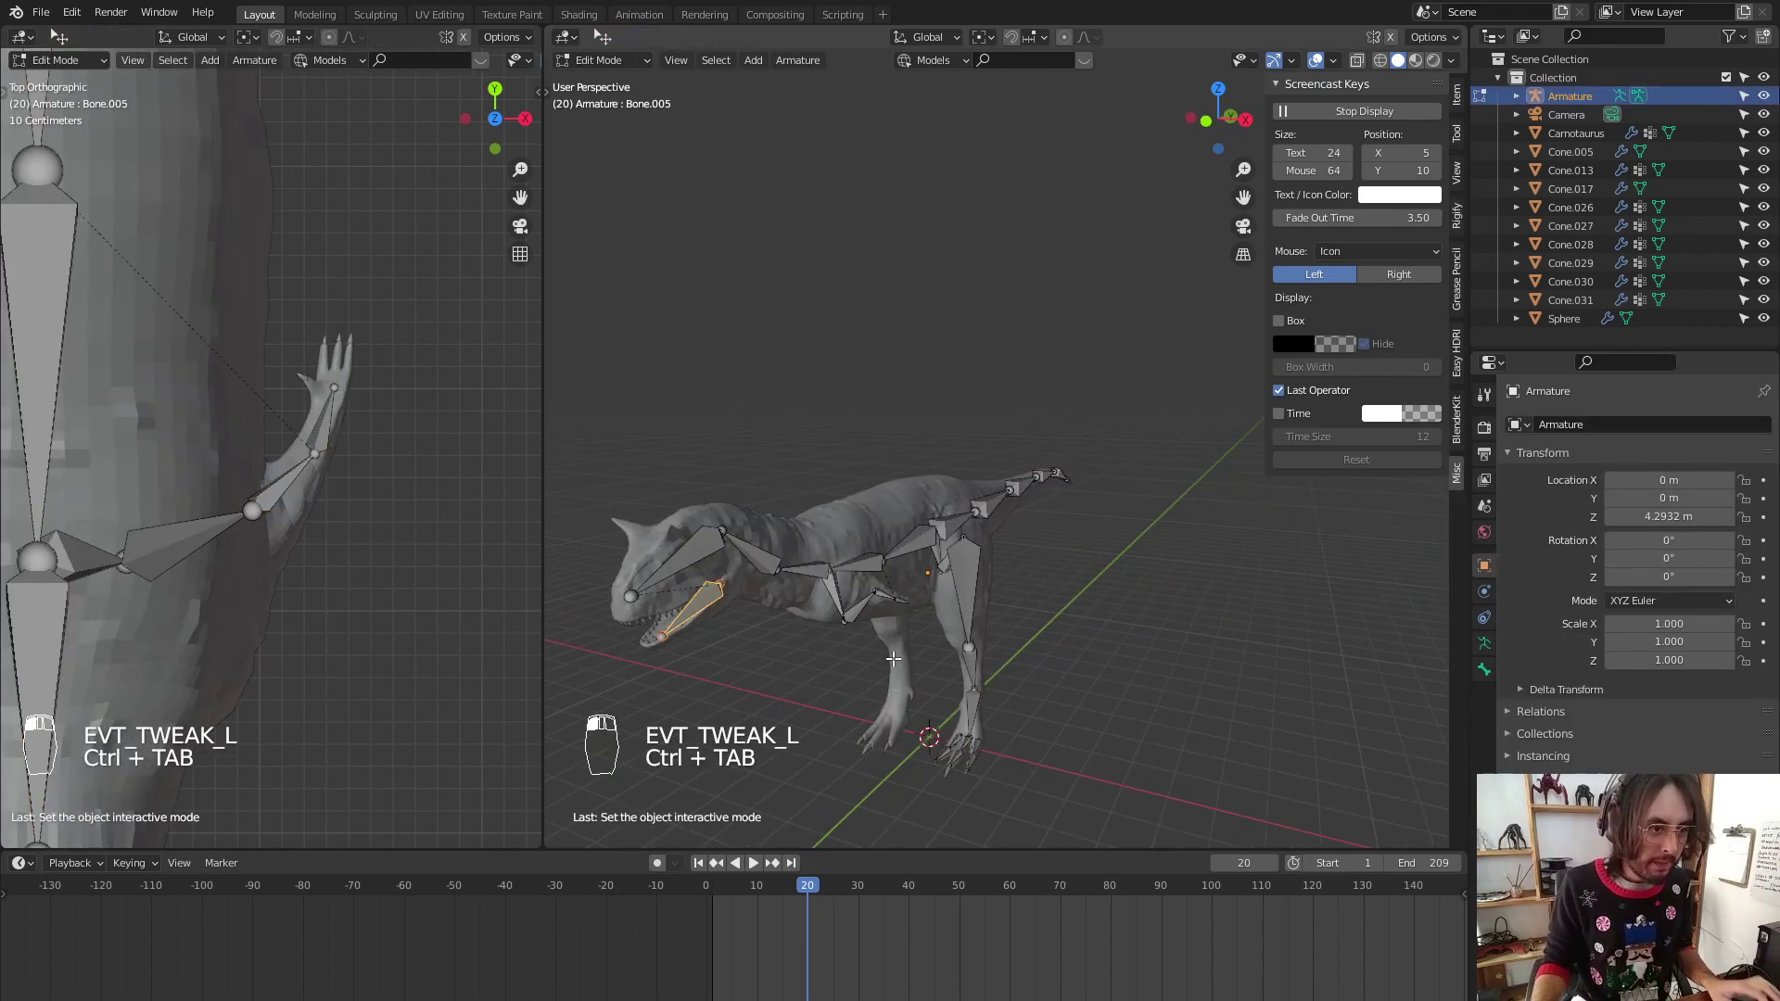
{"action": "key", "text": "c"}
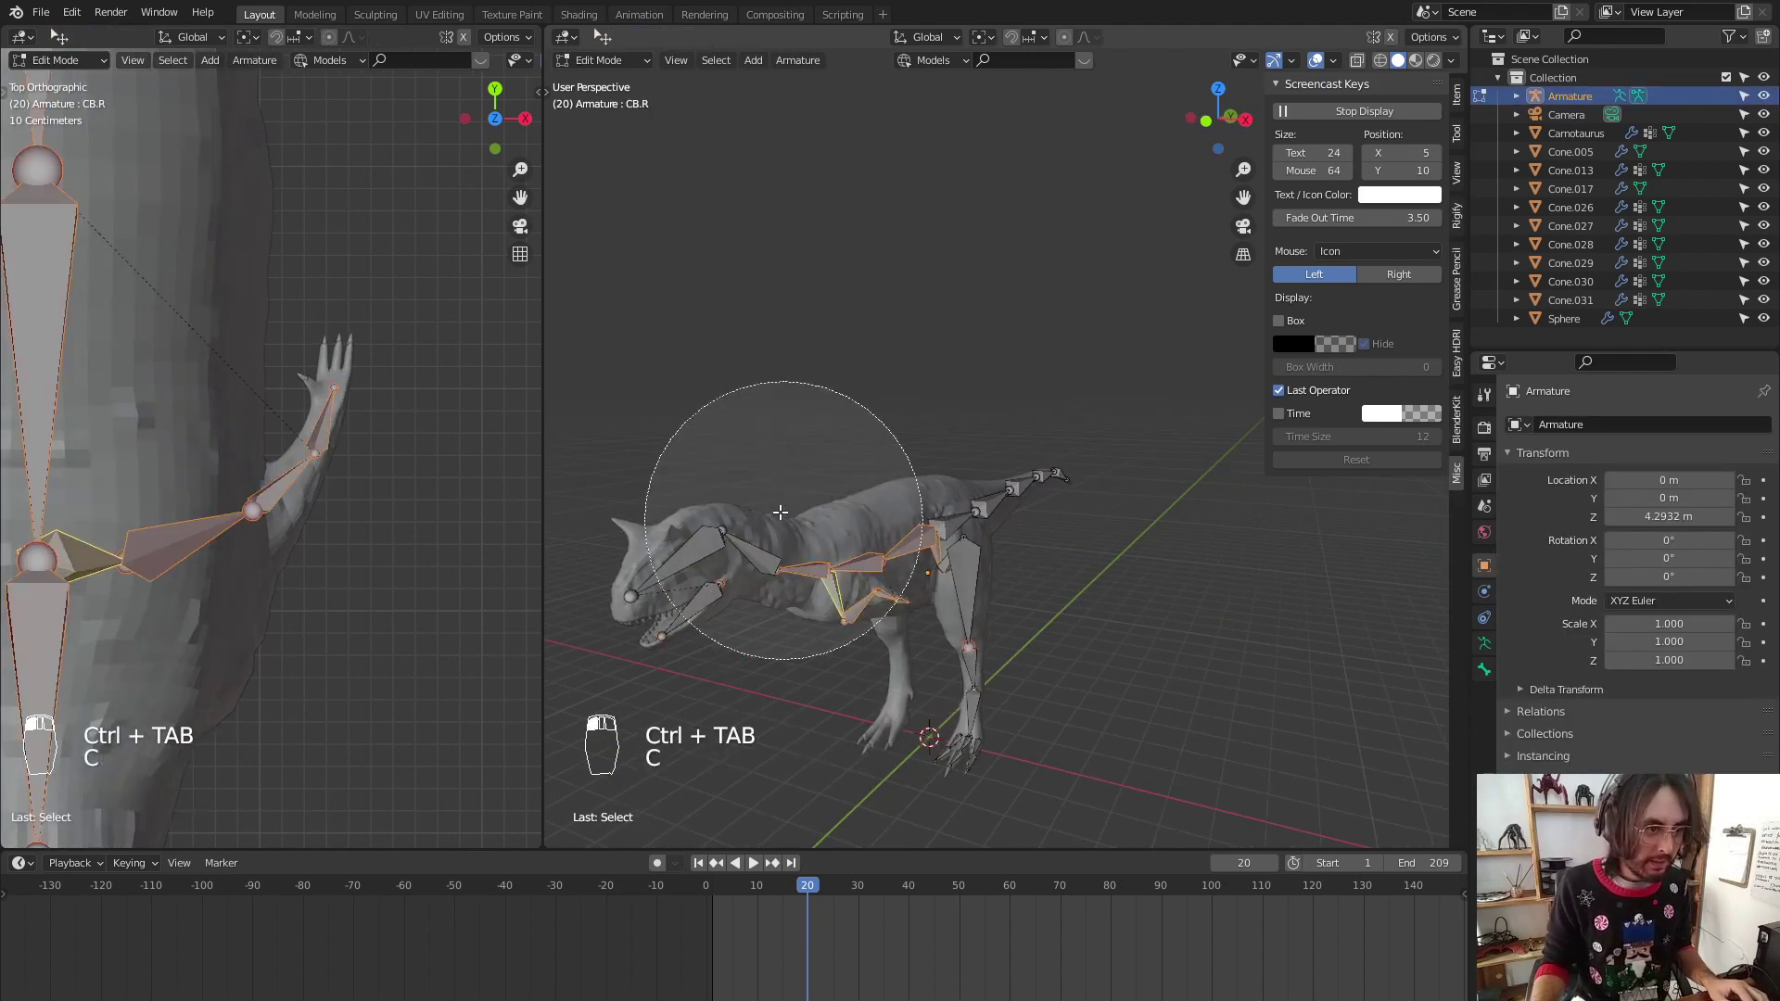
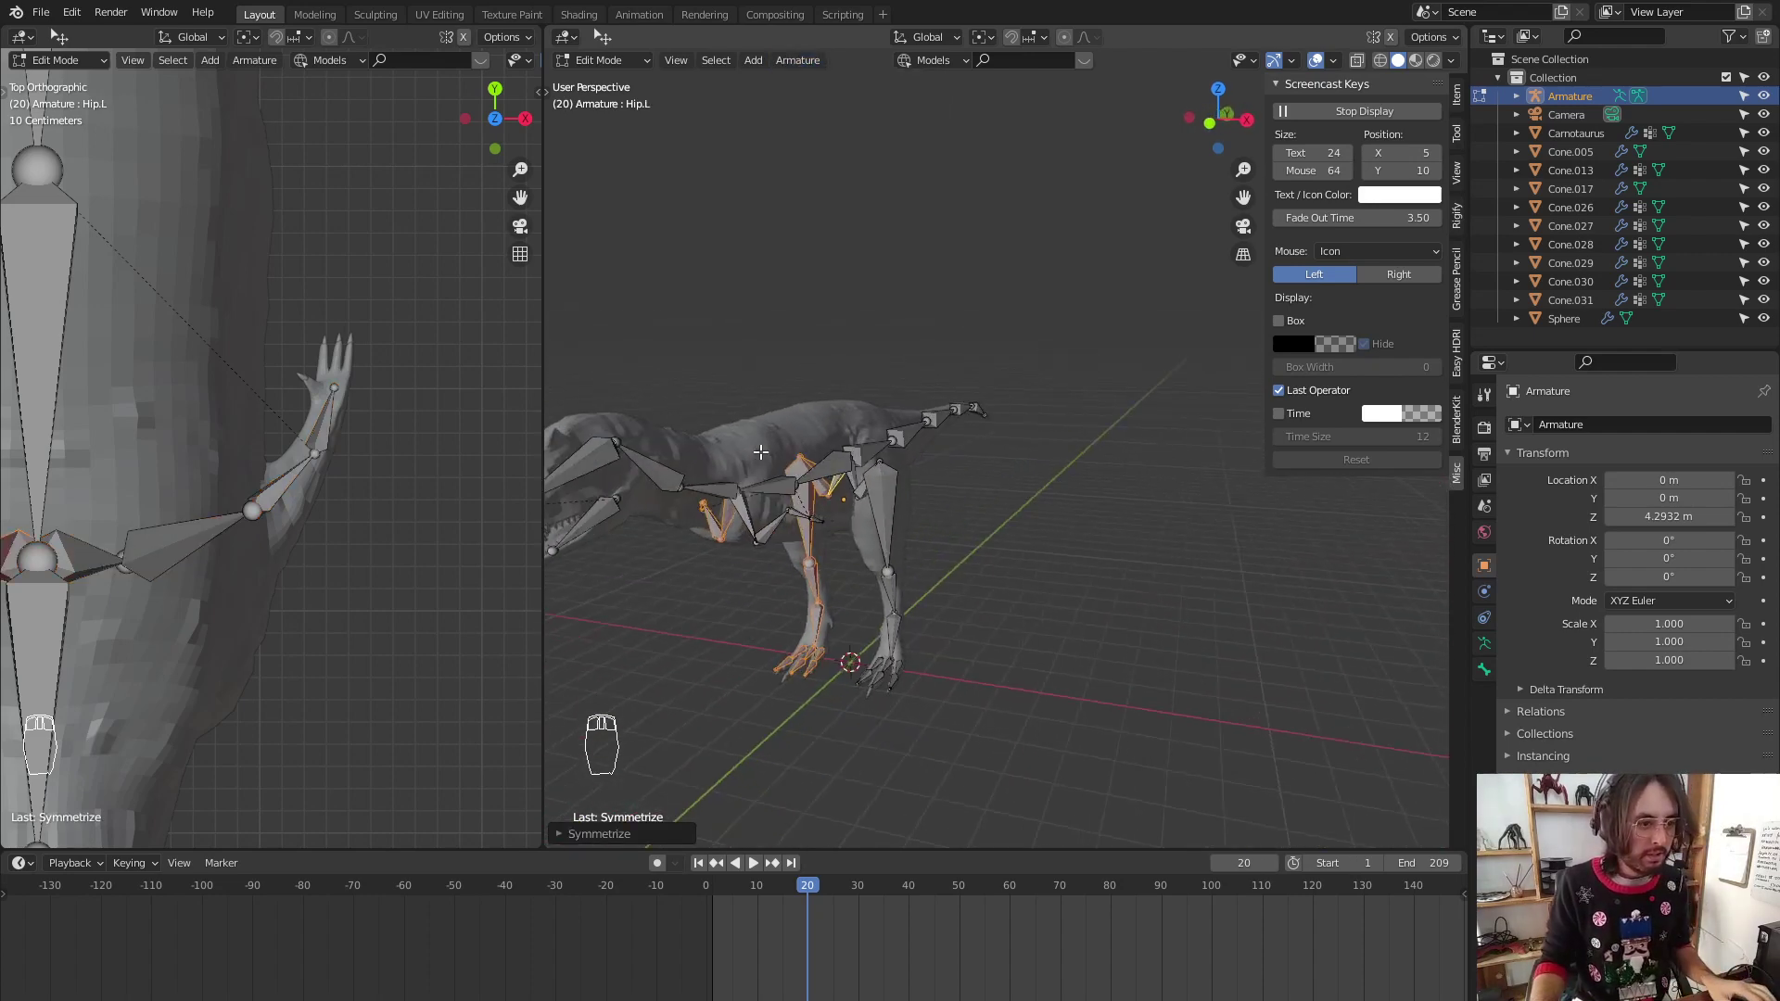
{"action": "key", "text": "KP_3"}
{"action": "key", "text": "ctrl+Tab"}
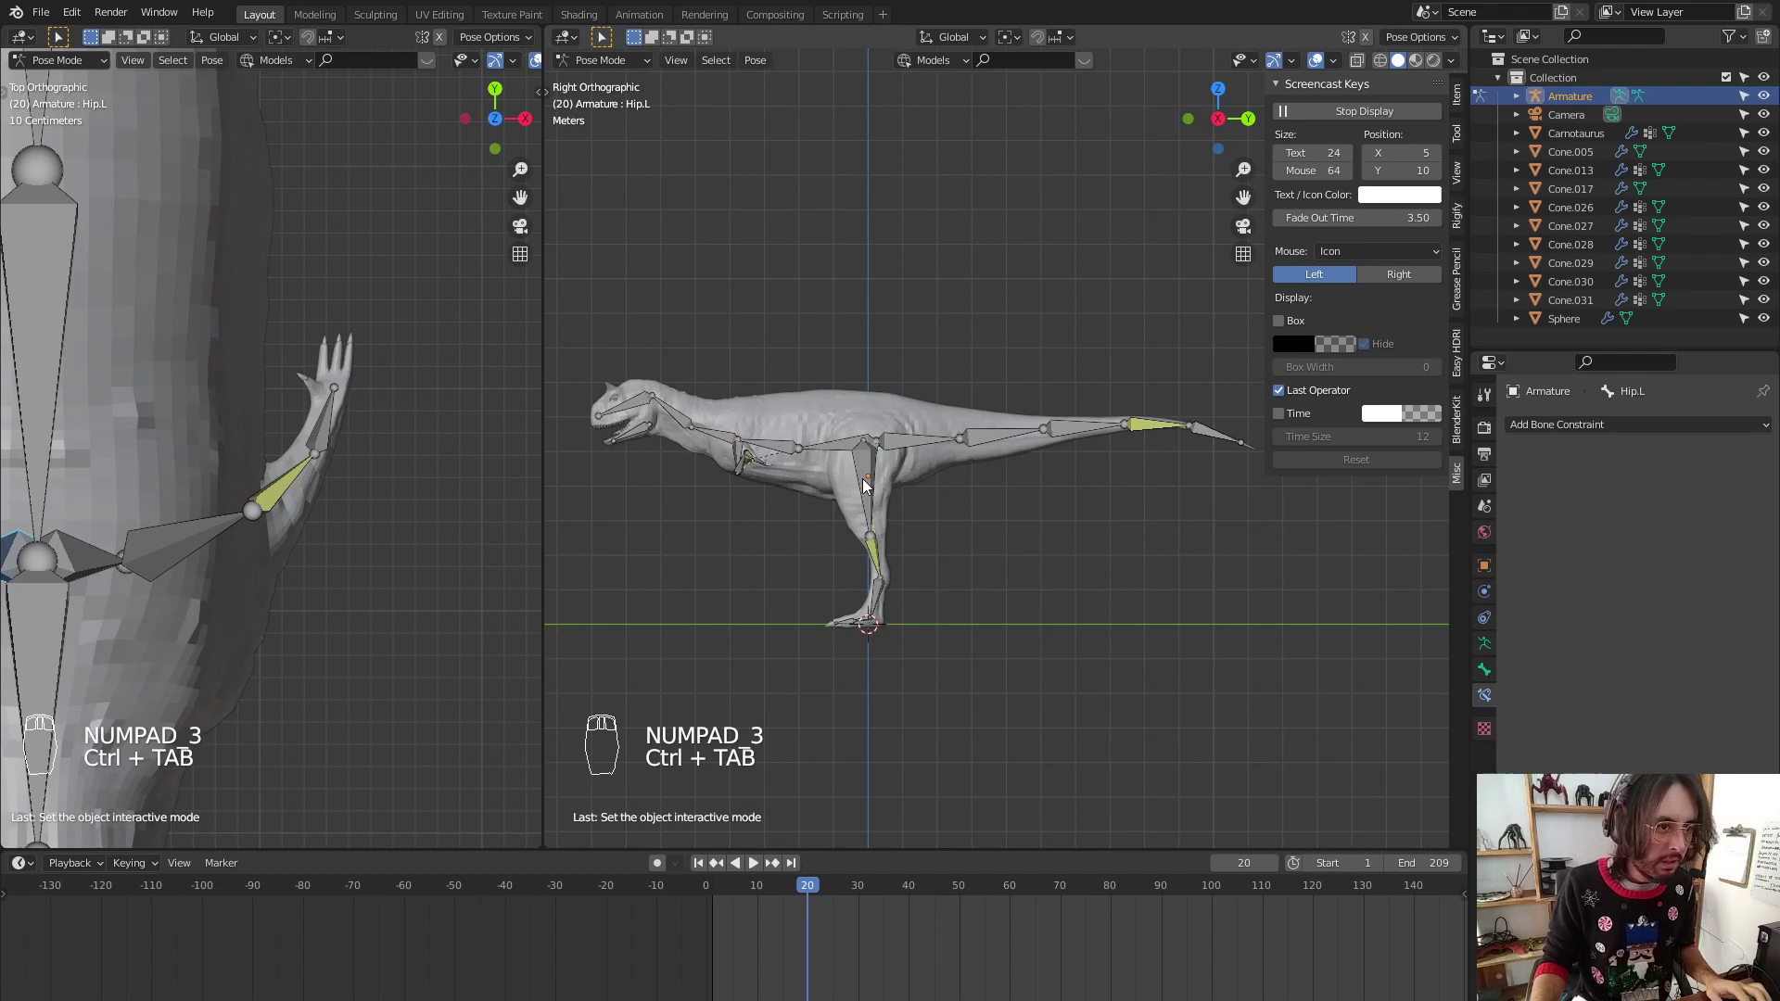
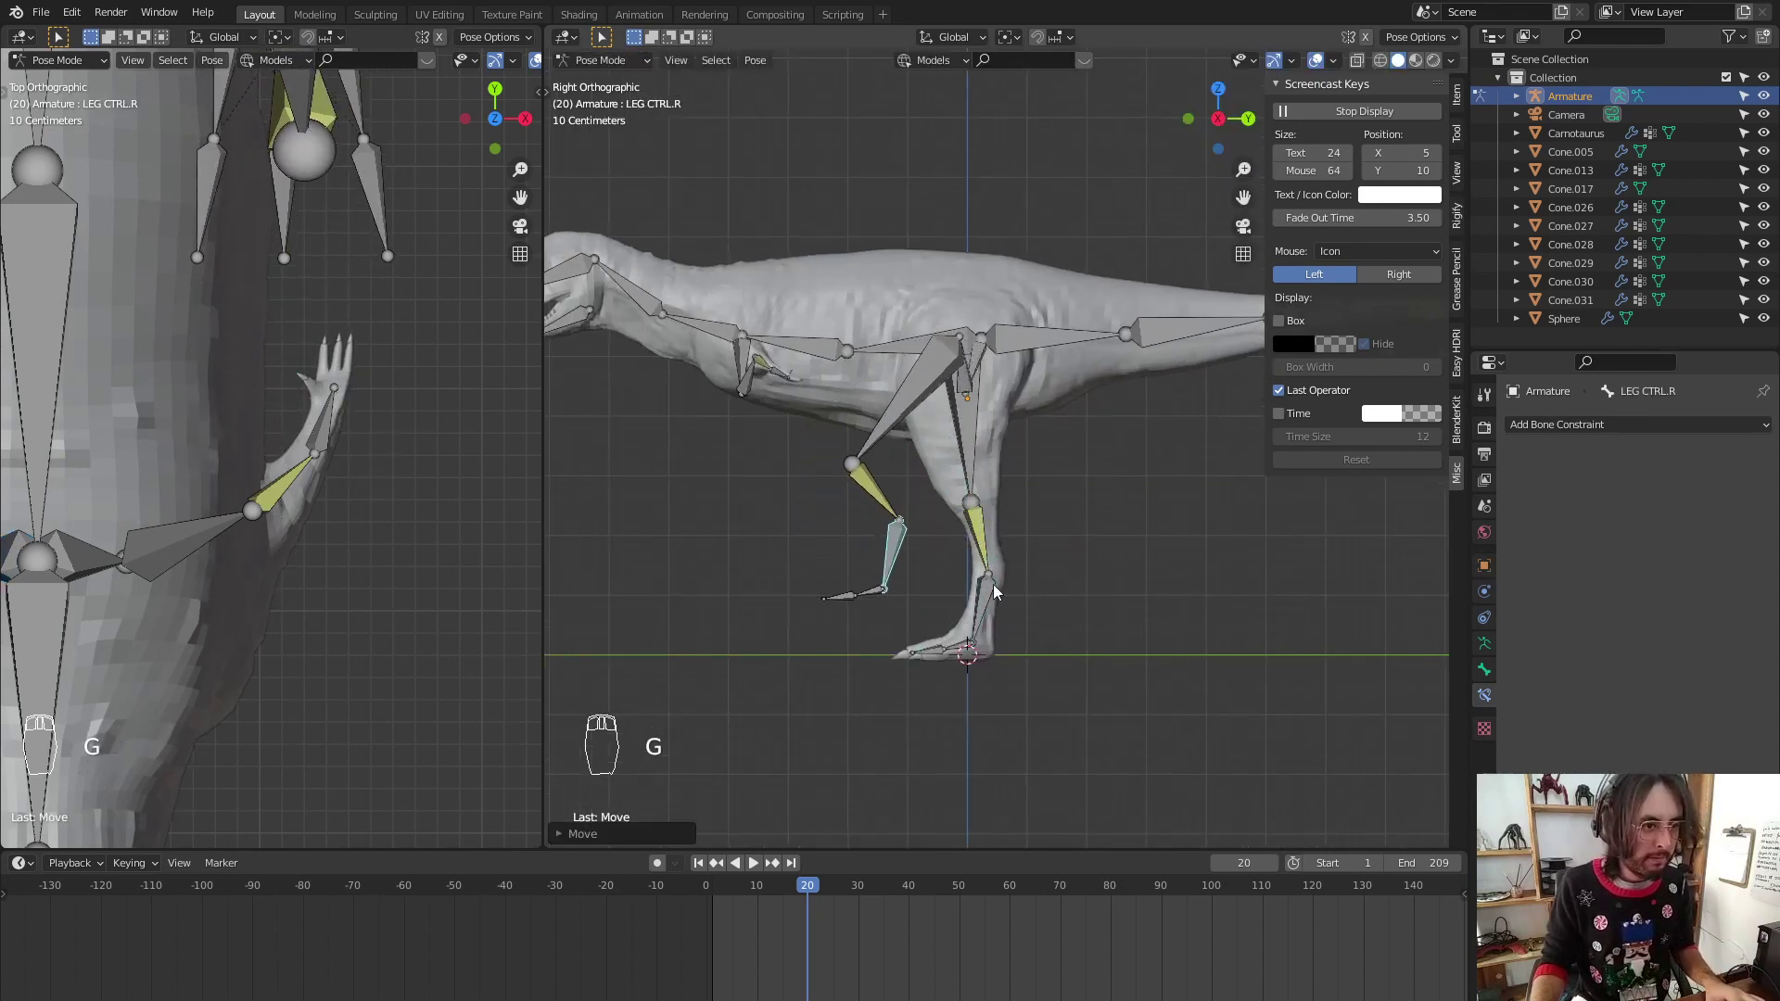
Move the right leg control to test it, clear the pose with Alt+G, and return to Object Mode
{"action": "left_click", "coordinate": [1004, 618]}
{"action": "key", "text": "g"}
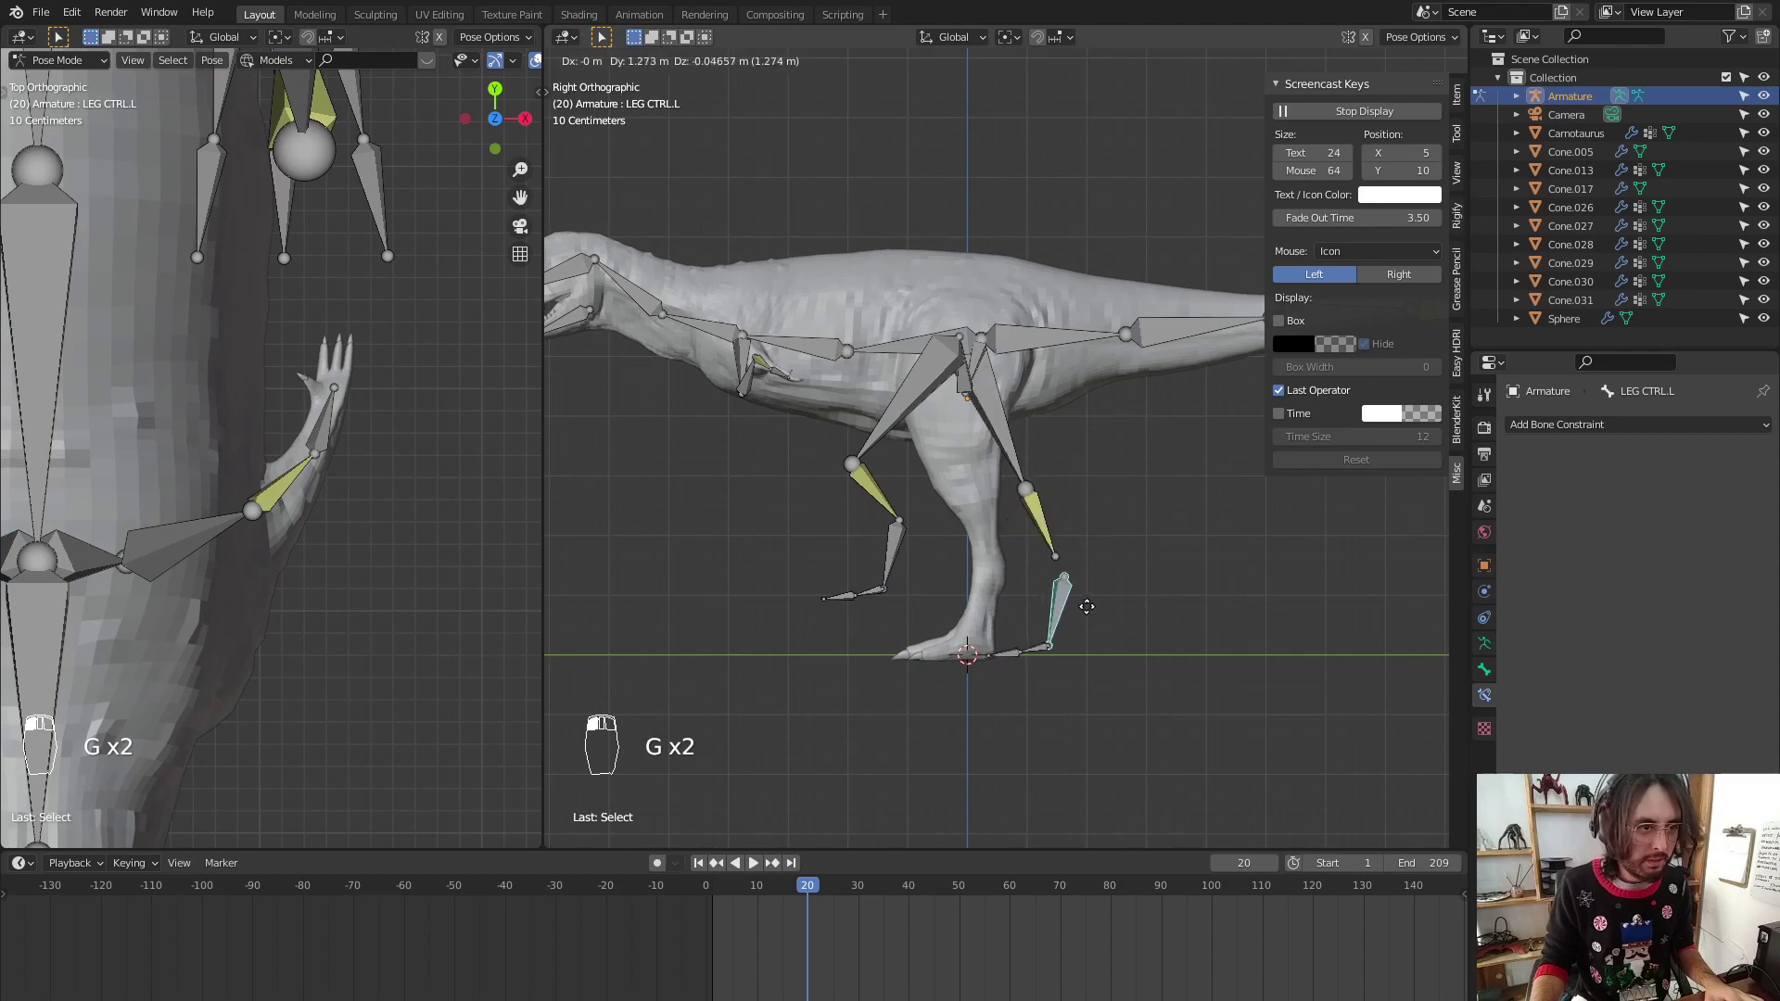
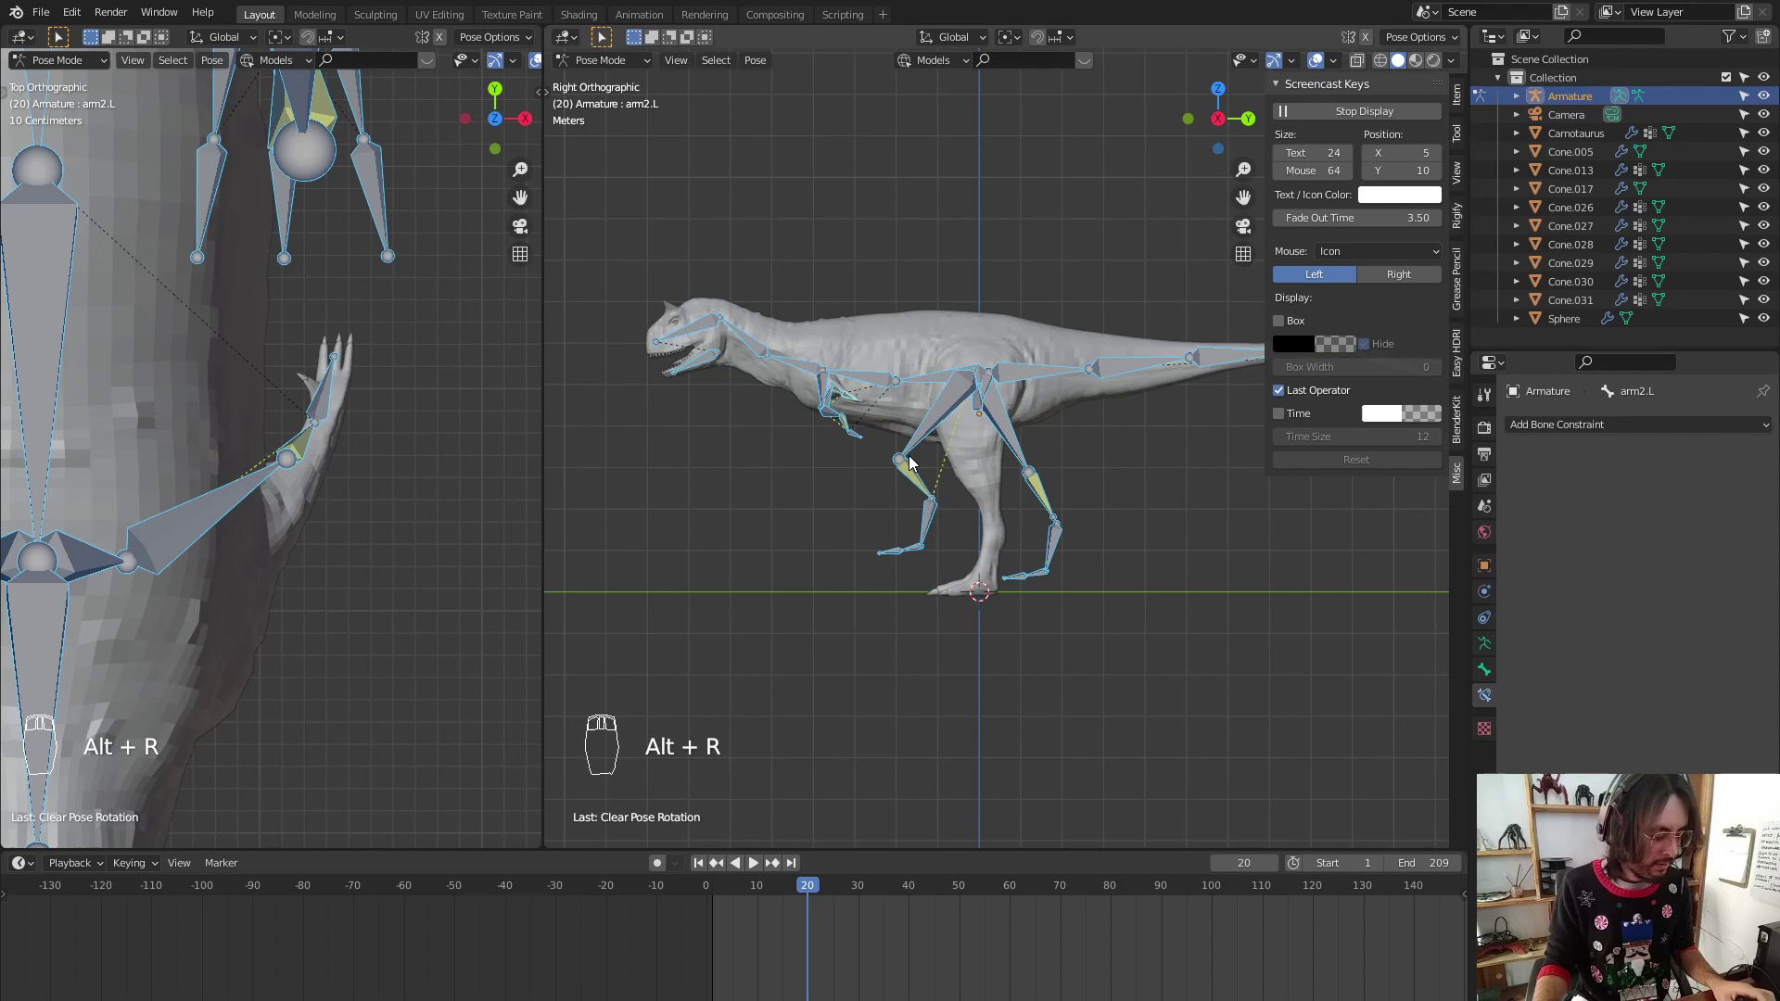
{"action": "key", "text": "alt+g"}
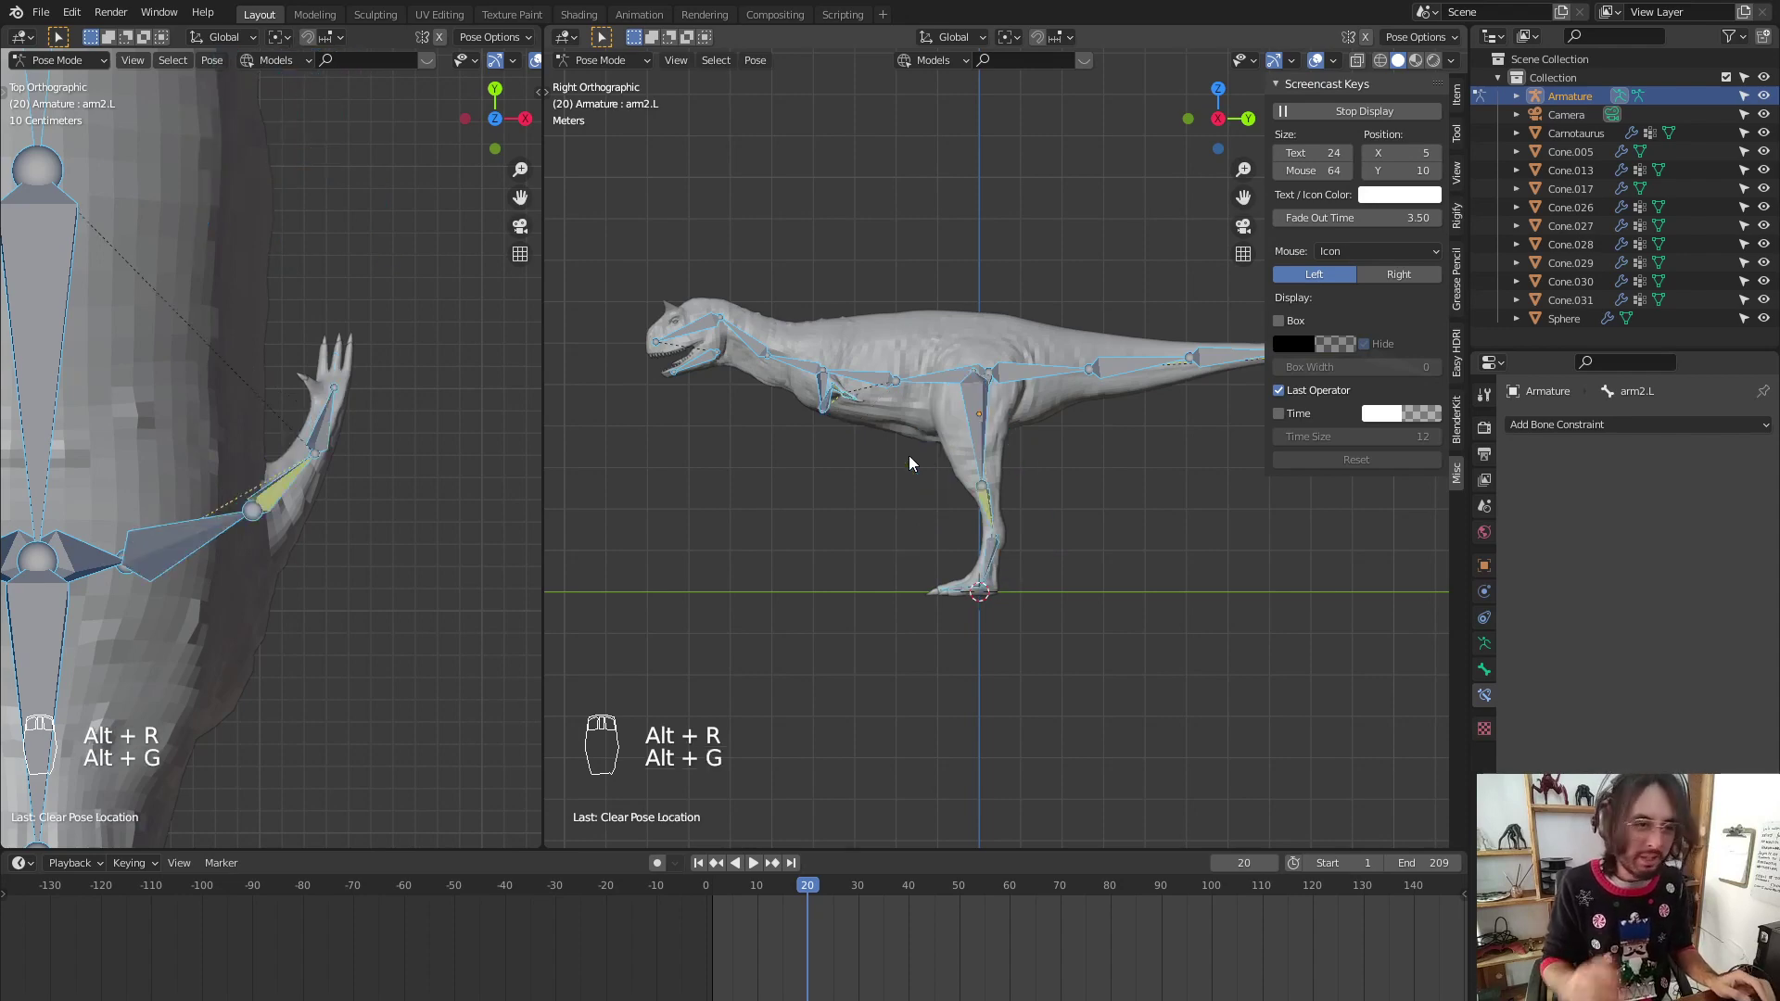
{"action": "key", "text": "Tab"}
{"action": "key", "text": "ctrl+Tab"}
{"action": "left_click_drag", "start_coordinate": [837, 455], "coordinate": [1057, 479]}
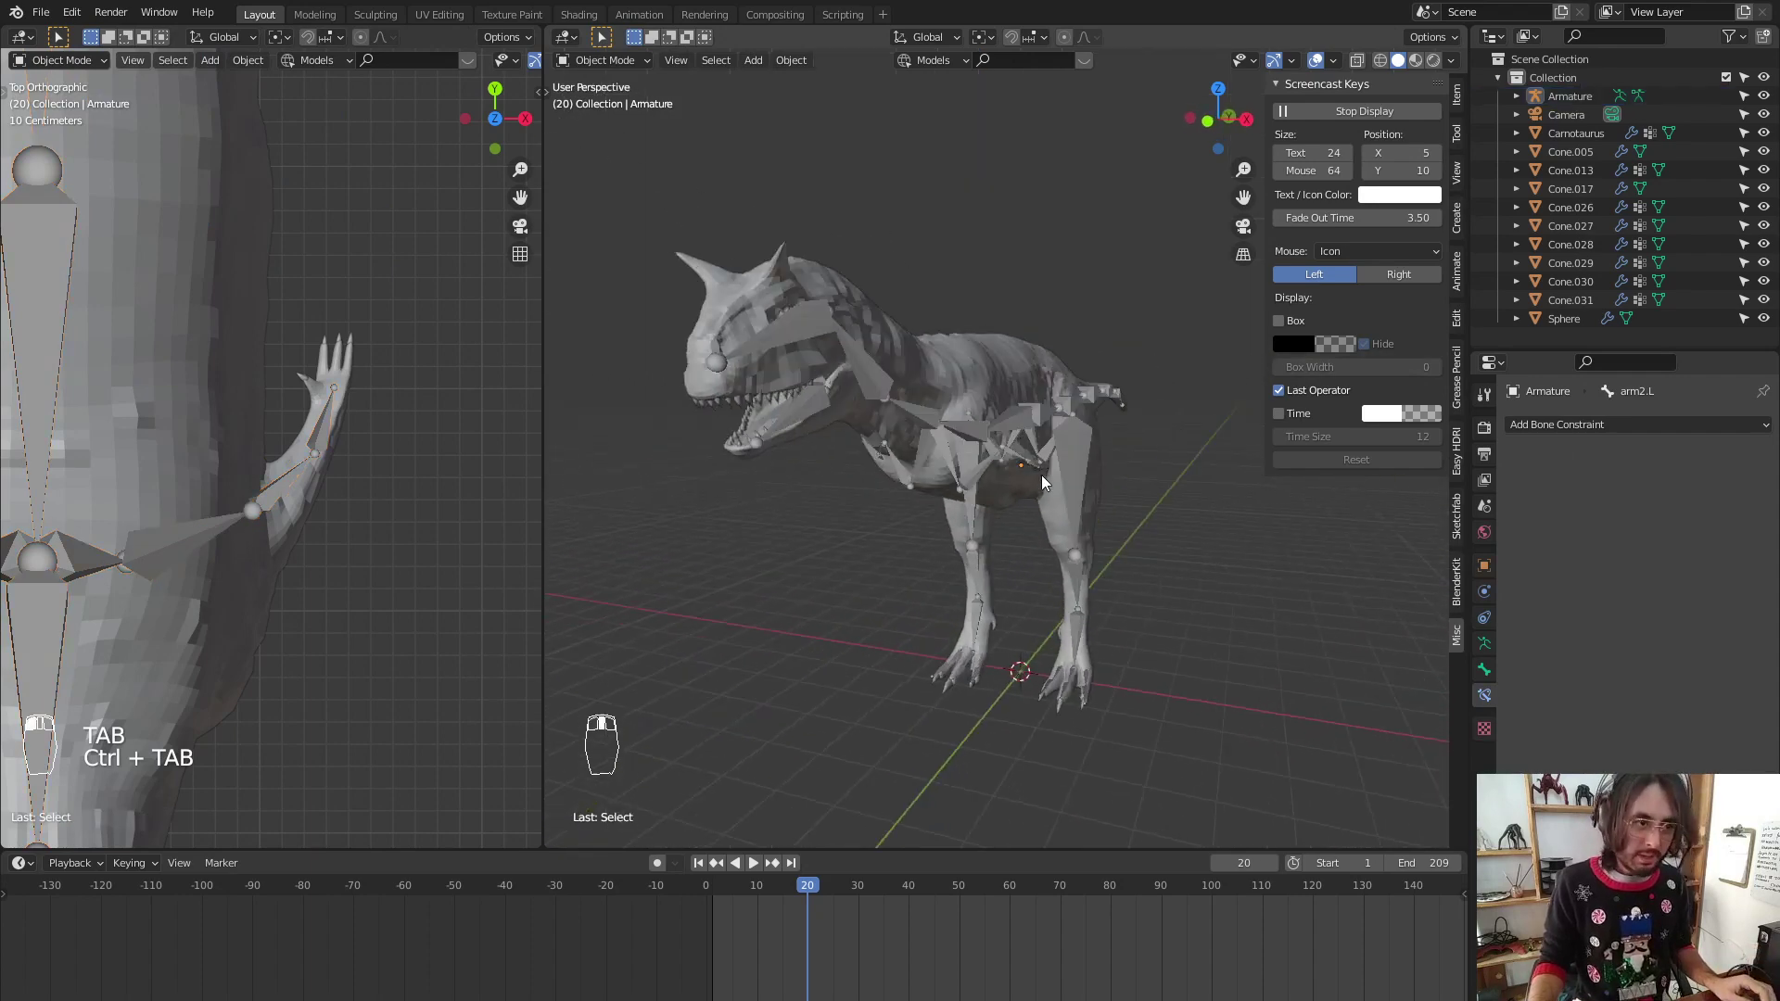
Parent the Carnotaurus mesh to the armature with automatic weights
{"action": "middle_click", "coordinate": [893, 374]}
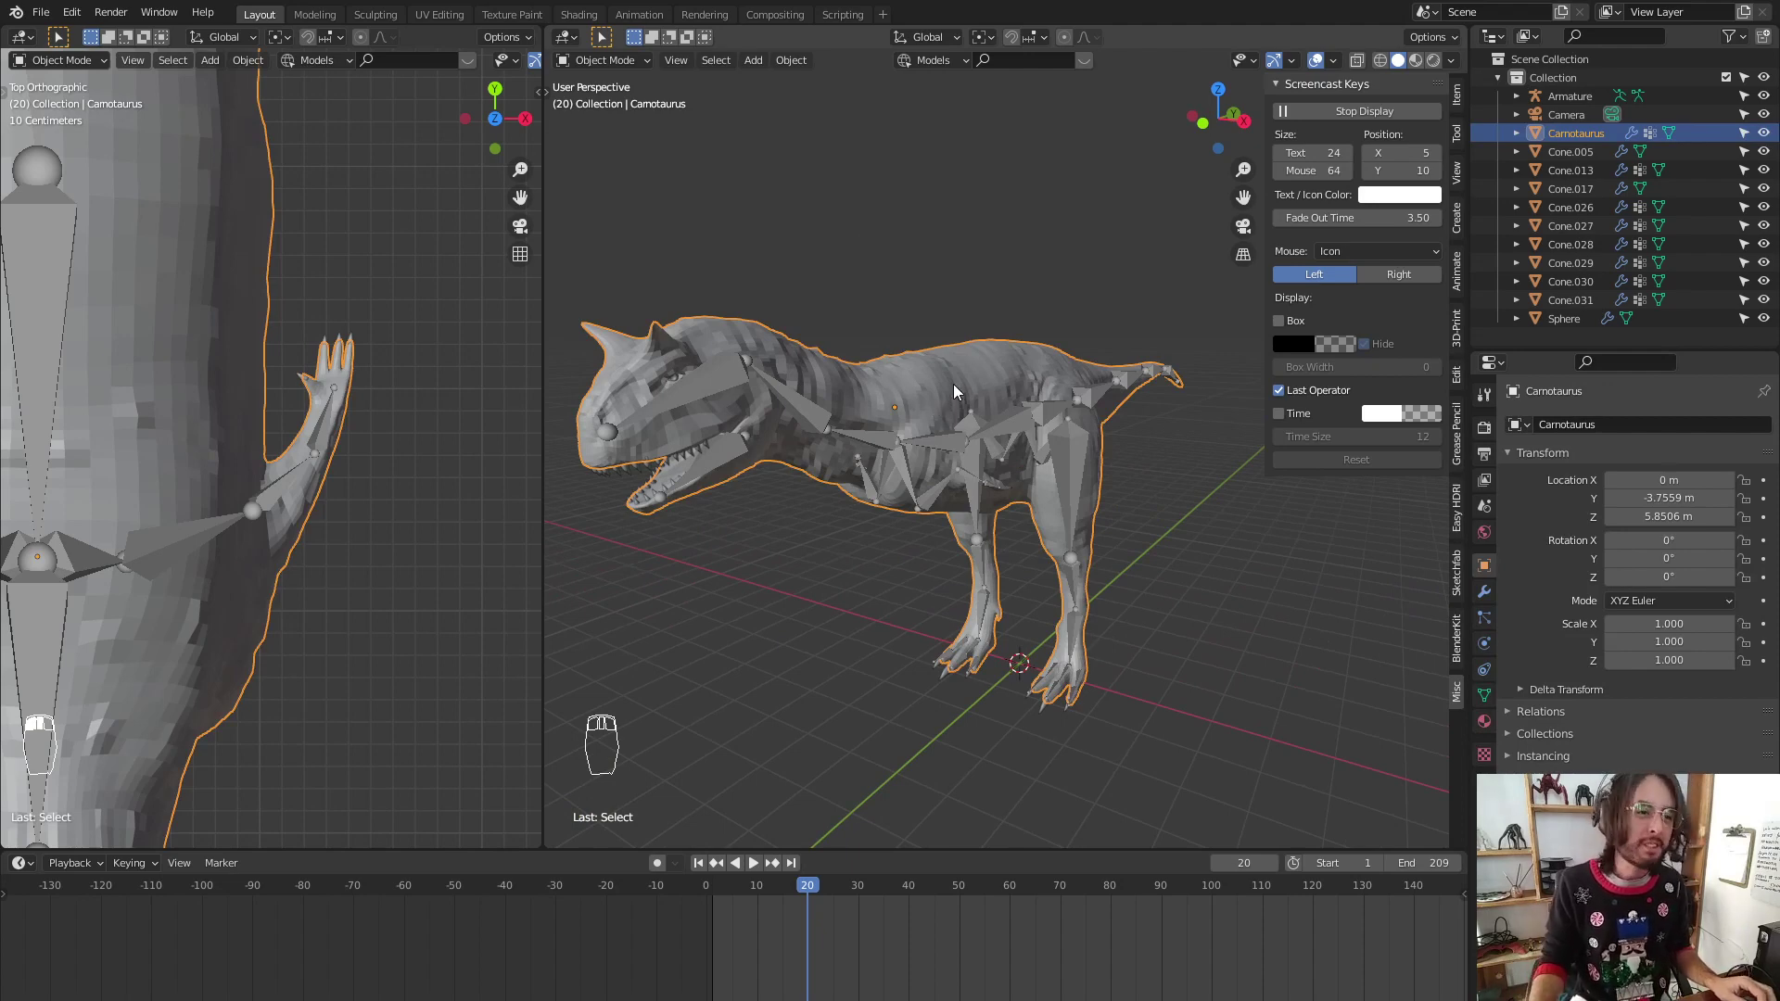
{"action": "left_click_drag", "start_coordinate": [956, 396], "coordinate": [1020, 430]}
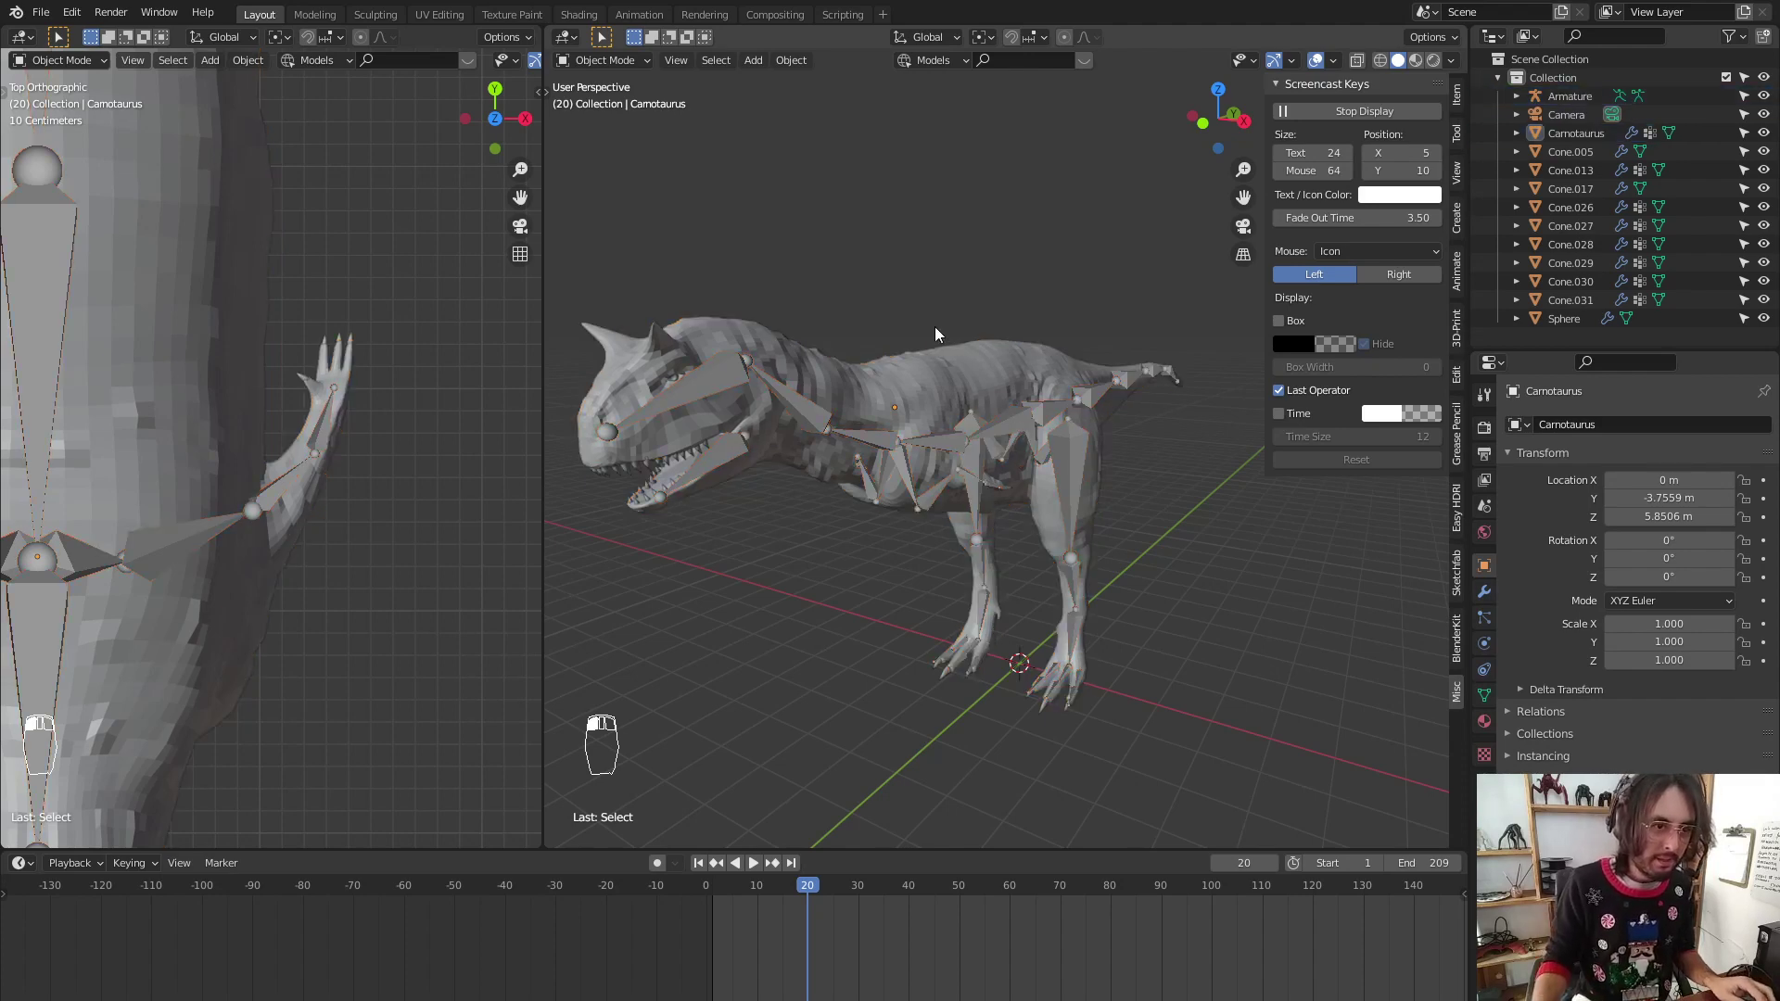
{"action": "left_click_drag", "start_coordinate": [948, 361], "coordinate": [999, 435]}
{"action": "key", "text": "ctrl+p"}
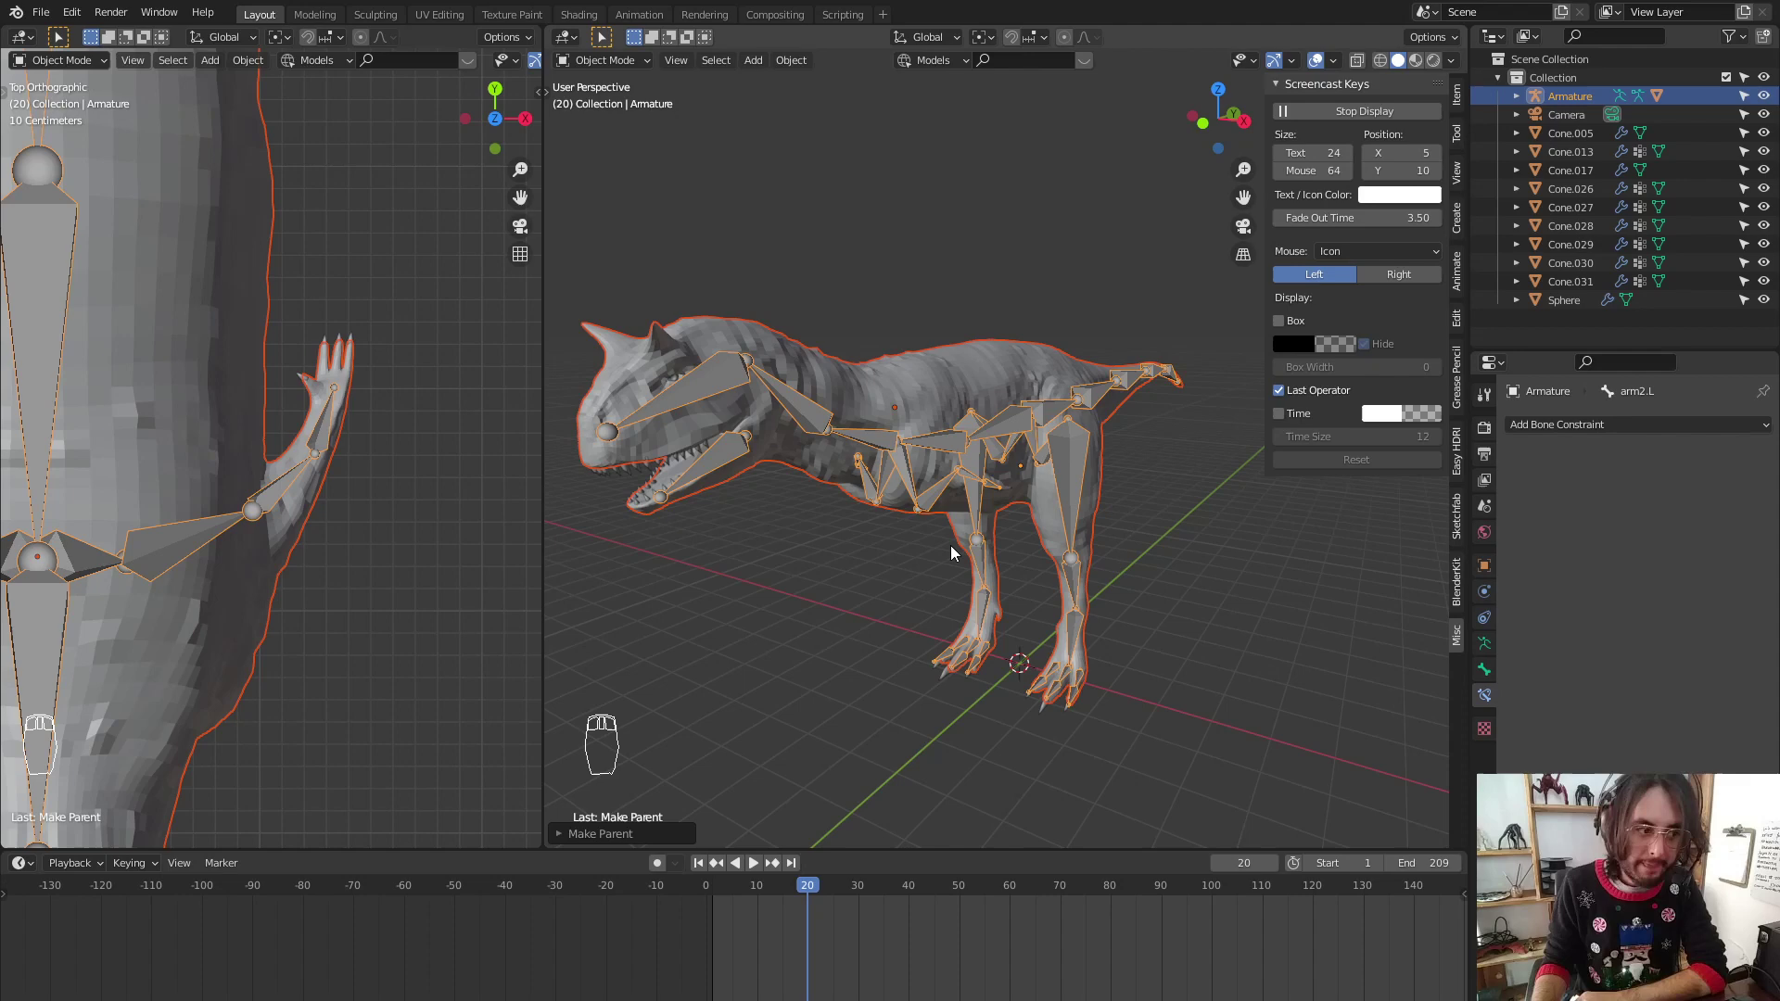
Enter Pose Mode and pick LEG CTRL.R to test the binding
{"action": "key", "text": "KP_3"}
{"action": "middle_click", "coordinate": [988, 615]}
{"action": "left_click", "coordinate": [988, 593]}
{"action": "key", "text": "ctrl+Tab"}
Rotate the head bone to check the teeth, then bring up parenting options for the upper teeth and armature
{"action": "key", "text": "g"}
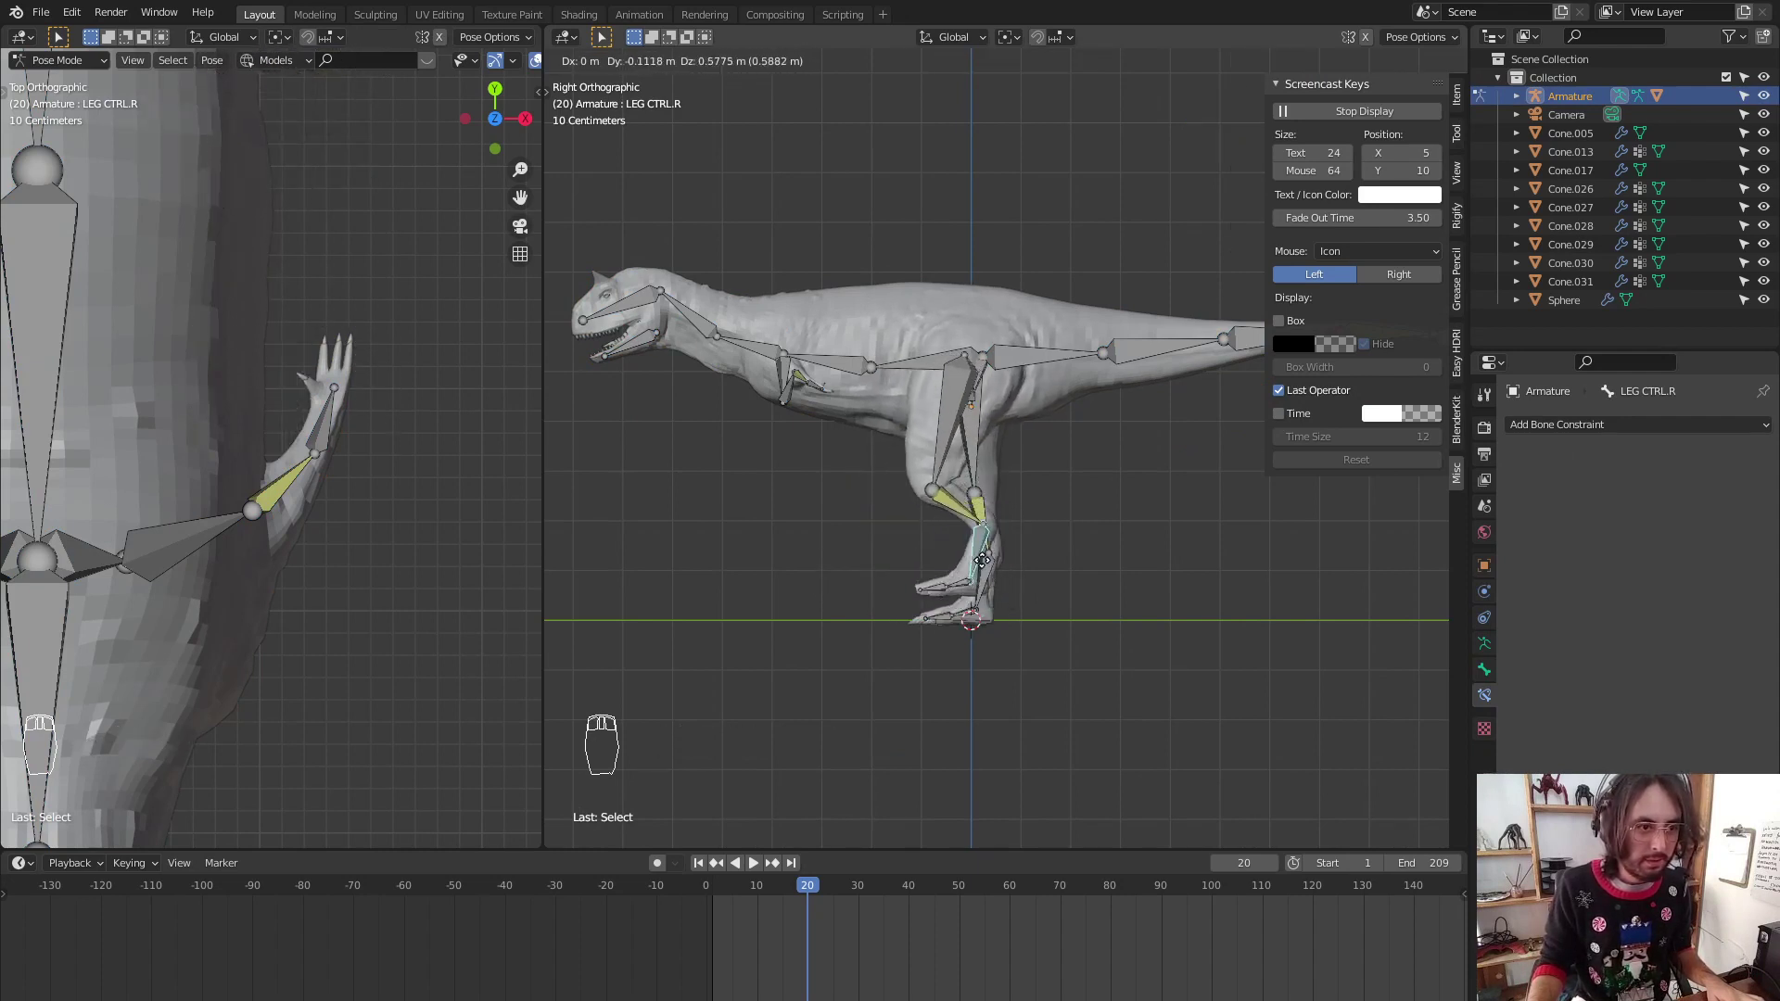
{"action": "left_click", "coordinate": [692, 320]}
{"action": "key", "text": "r"}
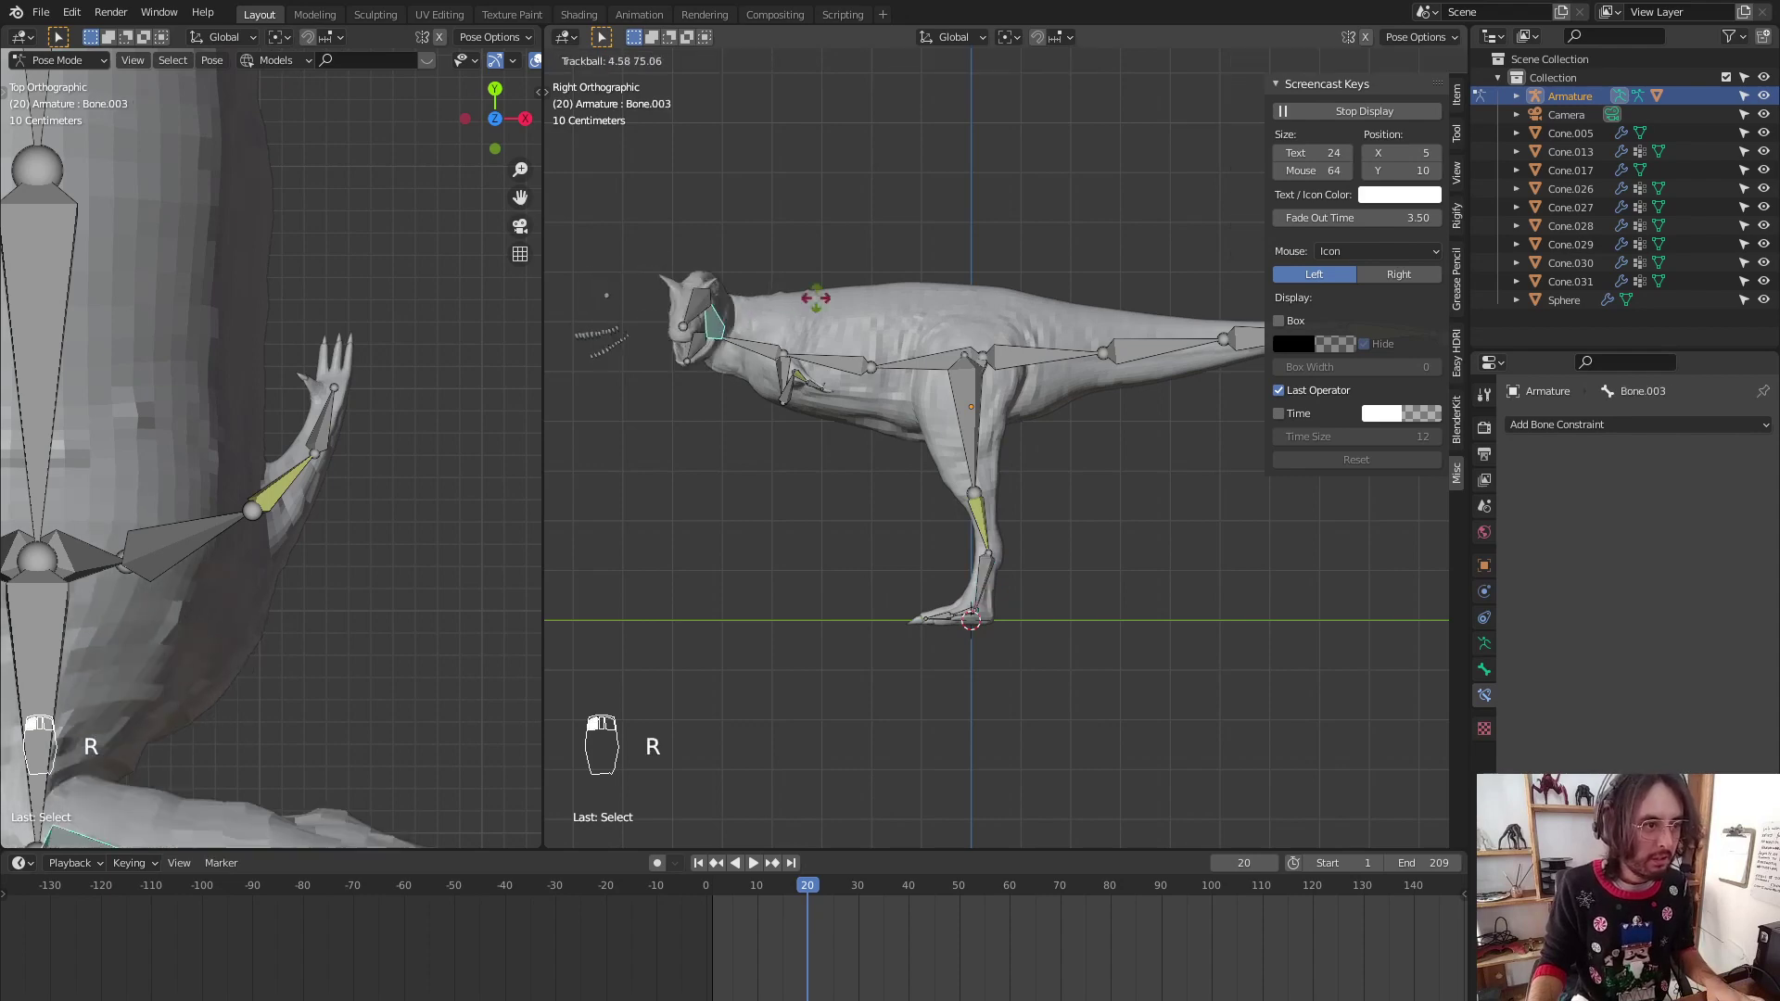
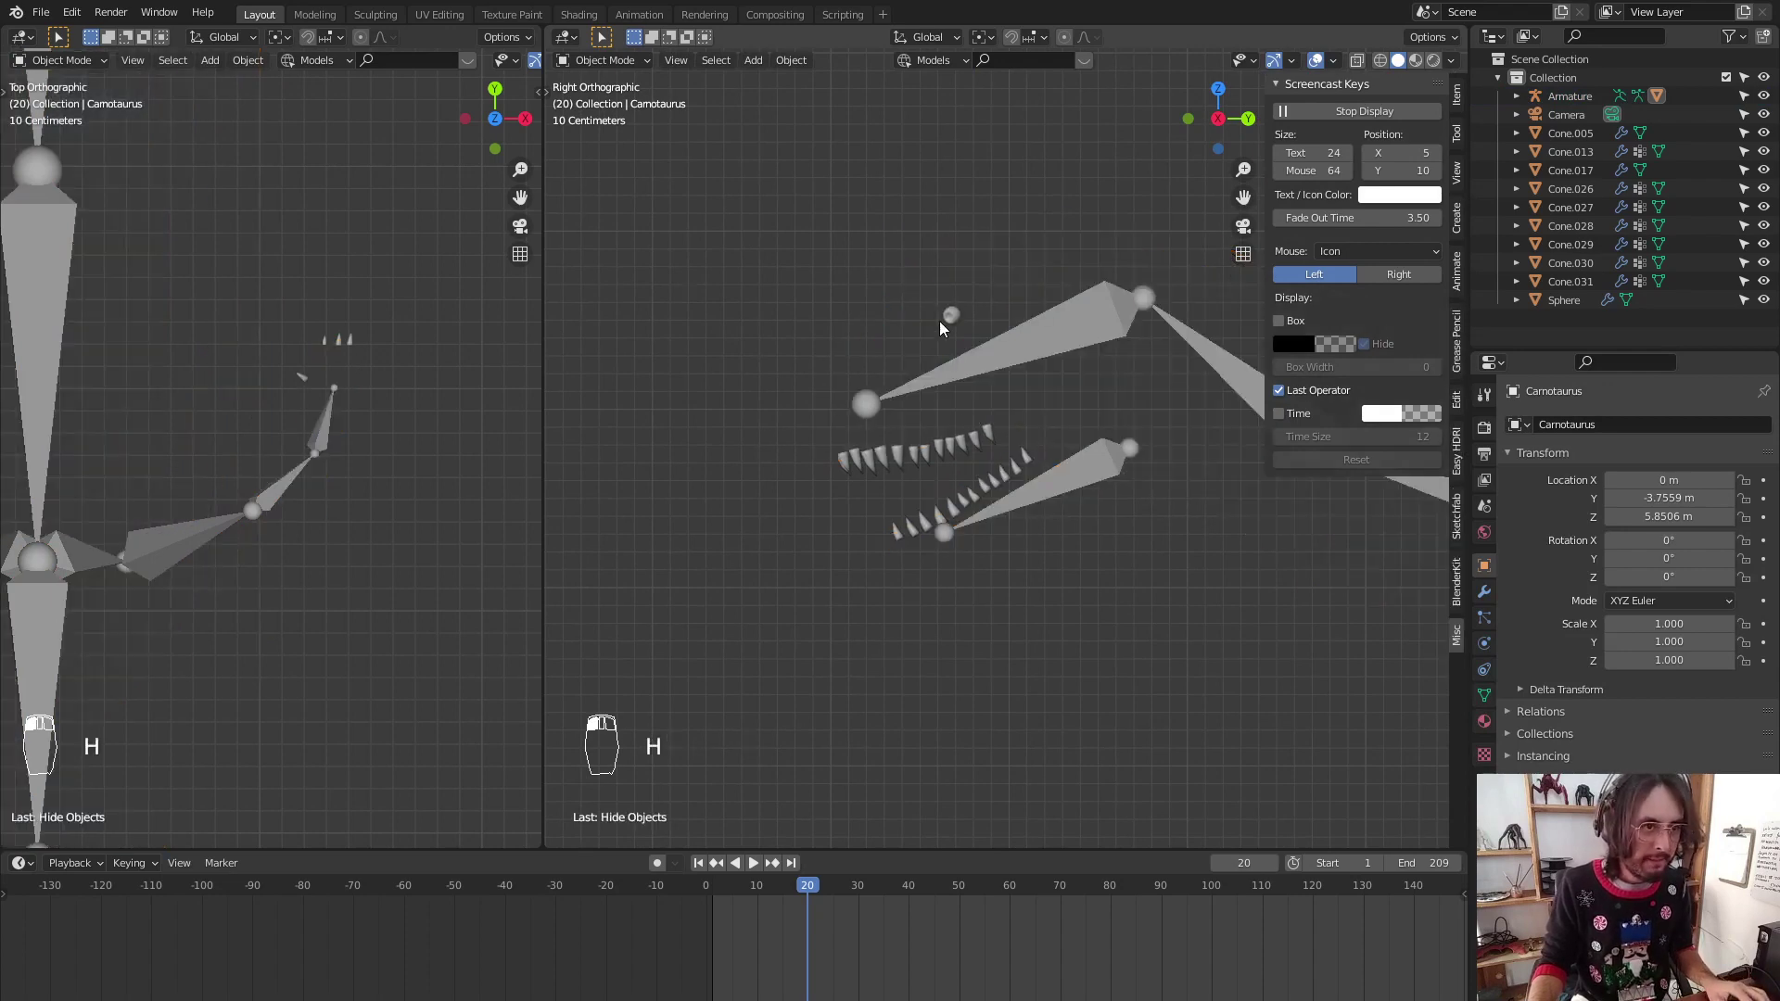
{"action": "key", "text": "ctrl+p"}
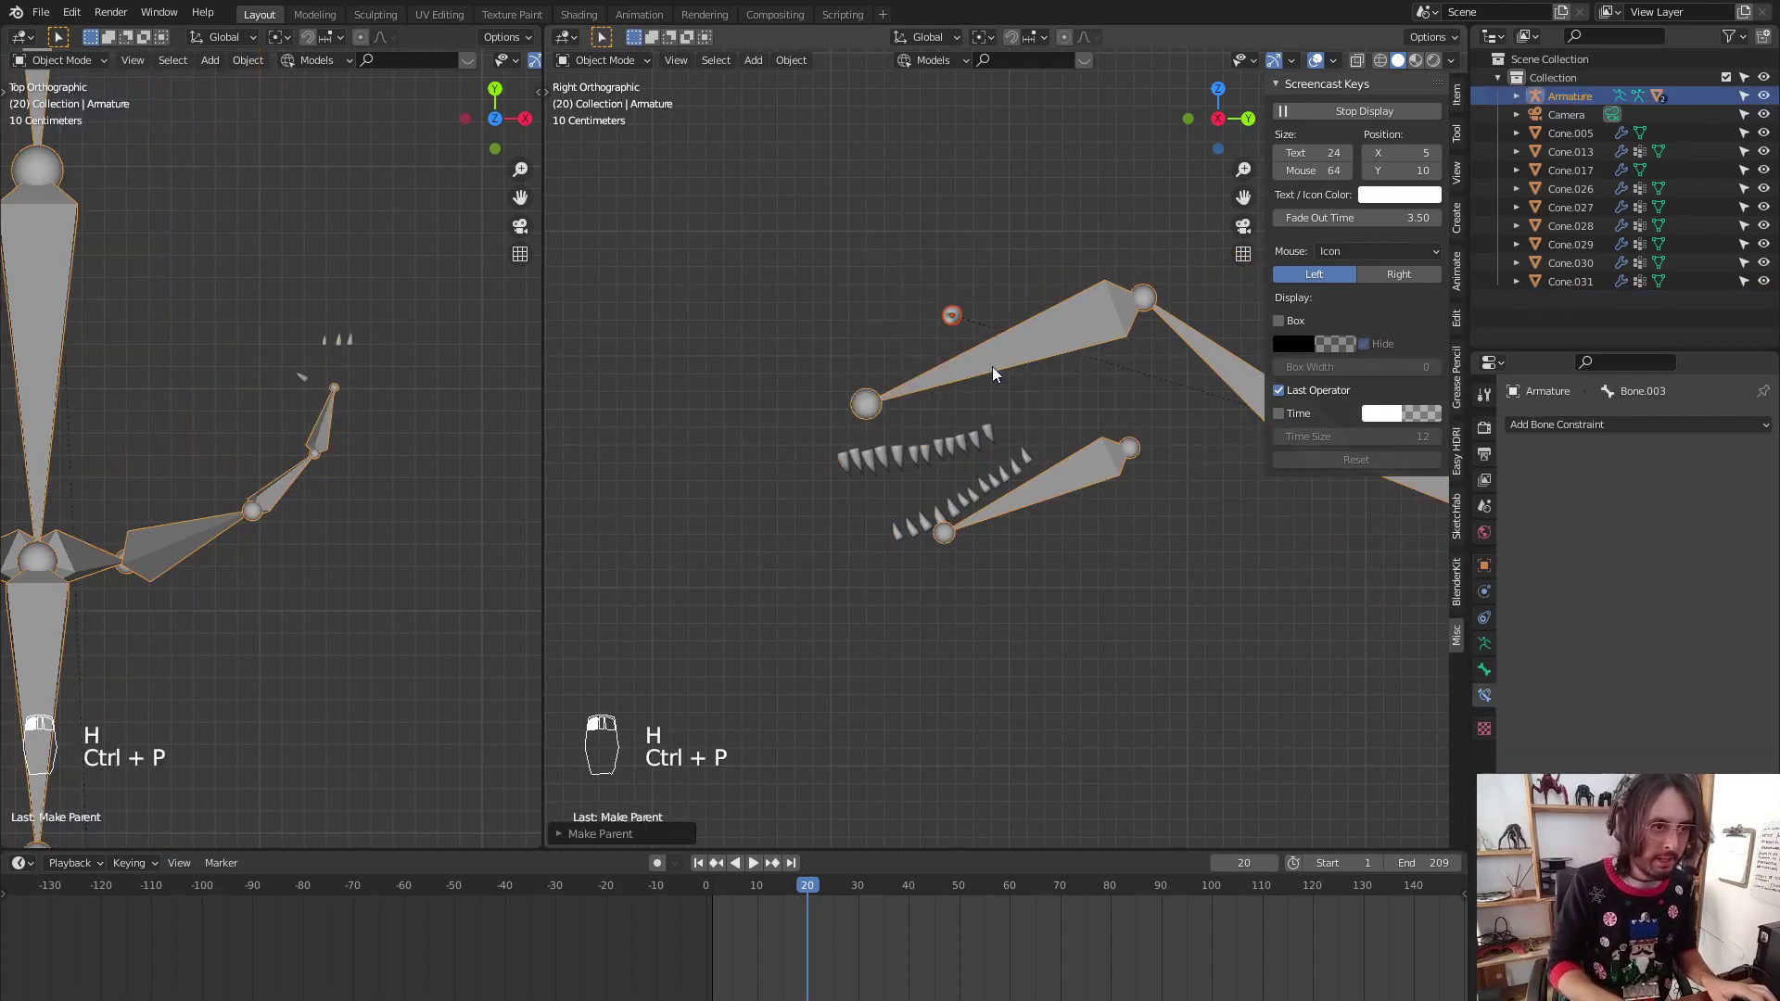
{"action": "left_click_drag", "start_coordinate": [1007, 382], "coordinate": [1004, 434]}
{"action": "key", "text": "ctrl+p"}
Parent the upper and lower teeth and each claw Cone mesh to the armature with automatic weights
{"action": "left_click_drag", "start_coordinate": [1004, 484], "coordinate": [1012, 364]}
{"action": "key", "text": "ctrl+p"}
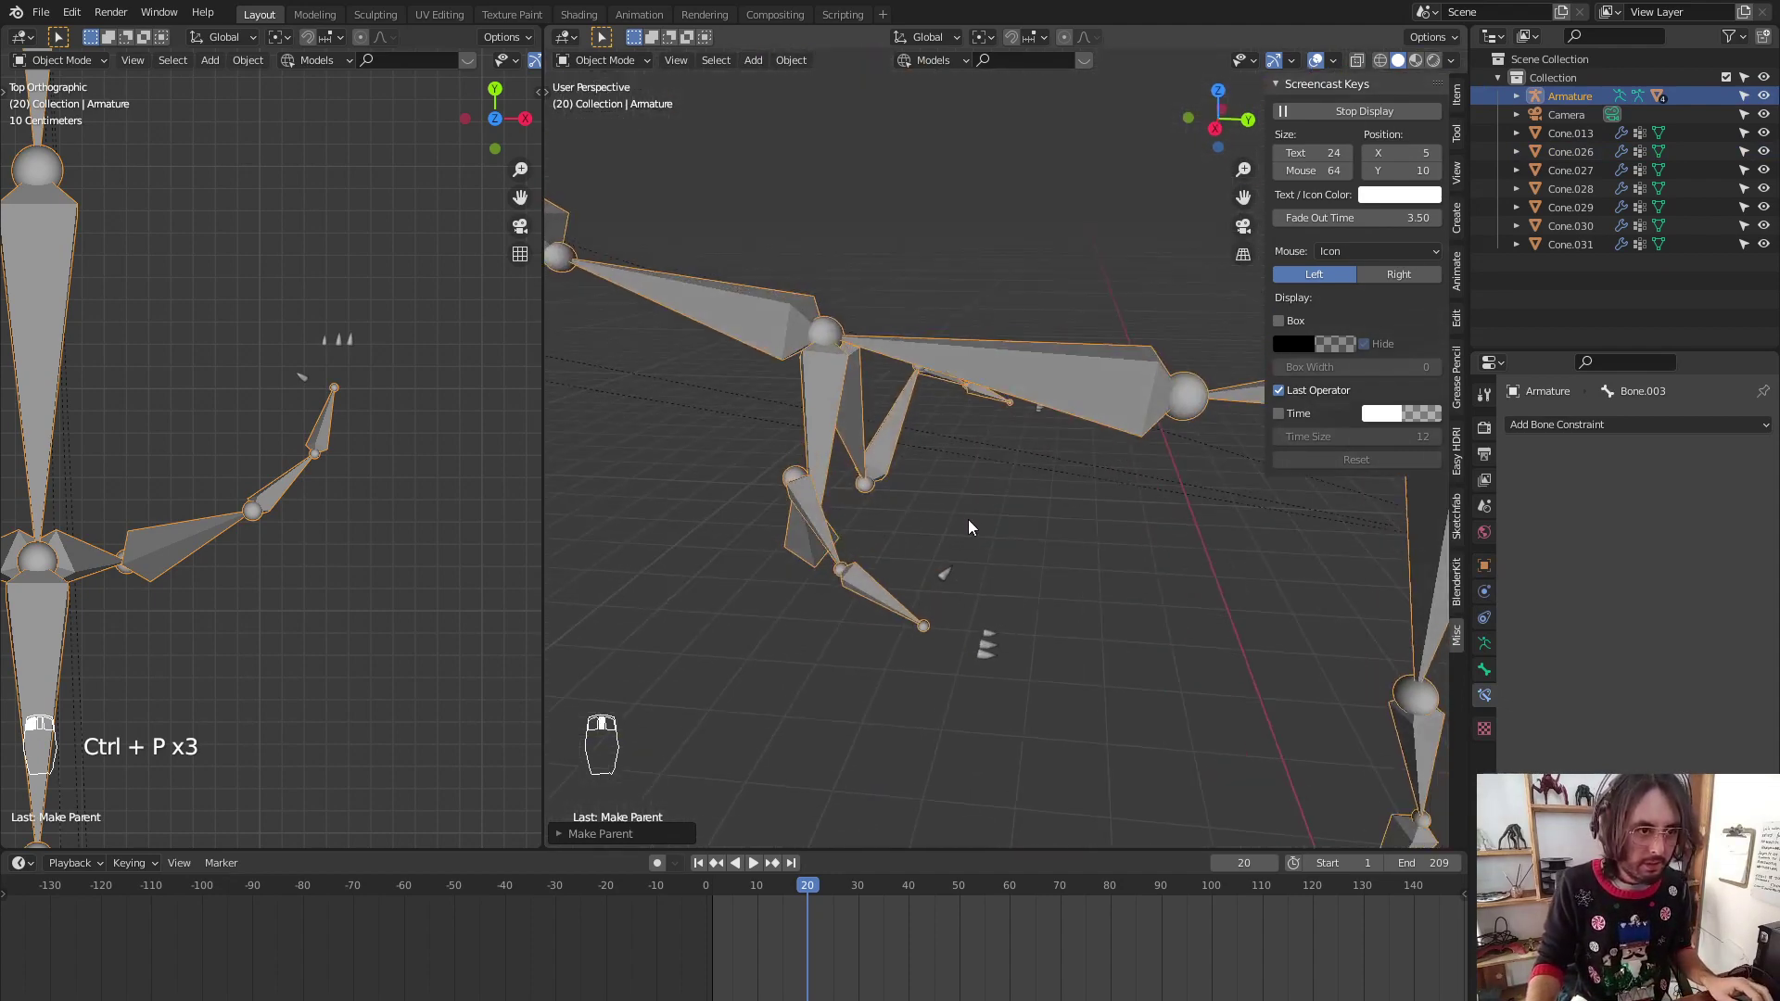
{"action": "key", "text": "ctrl+p"}
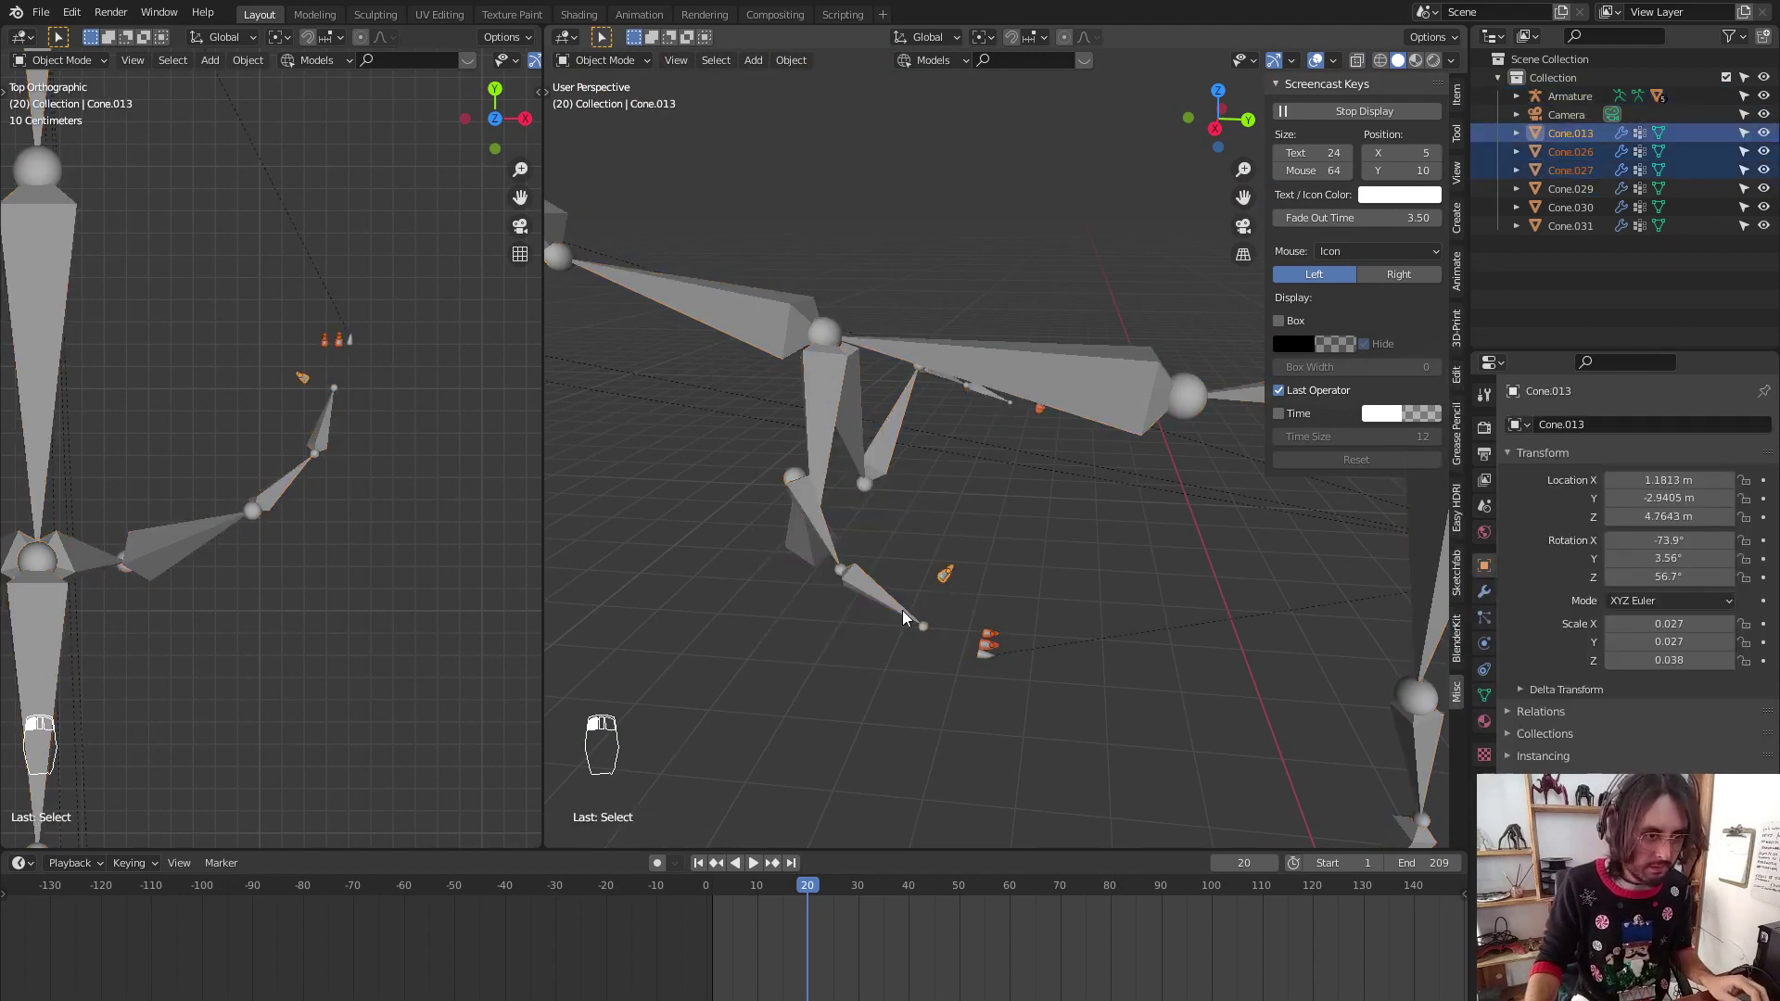
{"action": "key", "text": "ctrl+p"}
{"action": "key", "text": "ctrl+p"}
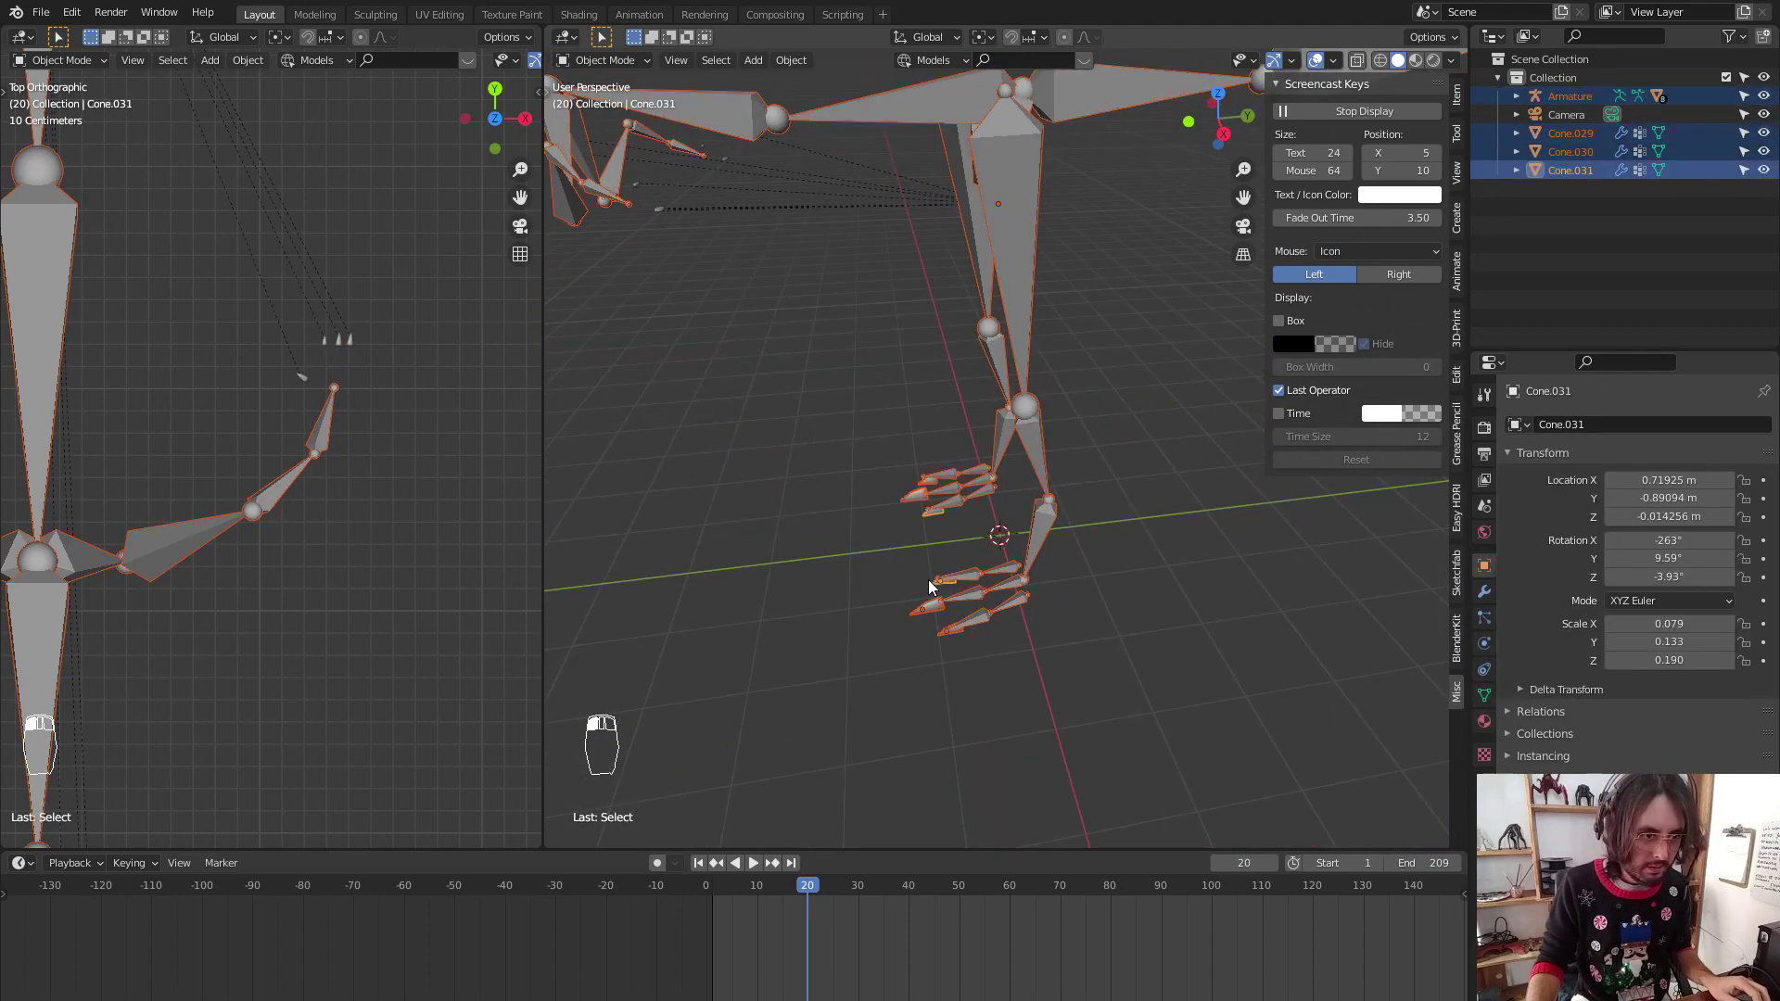
{"action": "key", "text": "ctrl+p"}
Briefly test bones in Pose Mode, then unhide the body and return to the full scene view
{"action": "key", "text": "ctrl+Tab"}
{"action": "key", "text": "g"}
{"action": "key", "text": "KP_1"}
{"action": "key", "text": "g"}
{"action": "left_click", "coordinate": [1077, 536]}
{"action": "key", "text": "ctrl+Tab"}
{"action": "left_click", "coordinate": [1174, 525]}
{"action": "key", "text": "alt+h"}
{"action": "key", "text": "KP_3"}
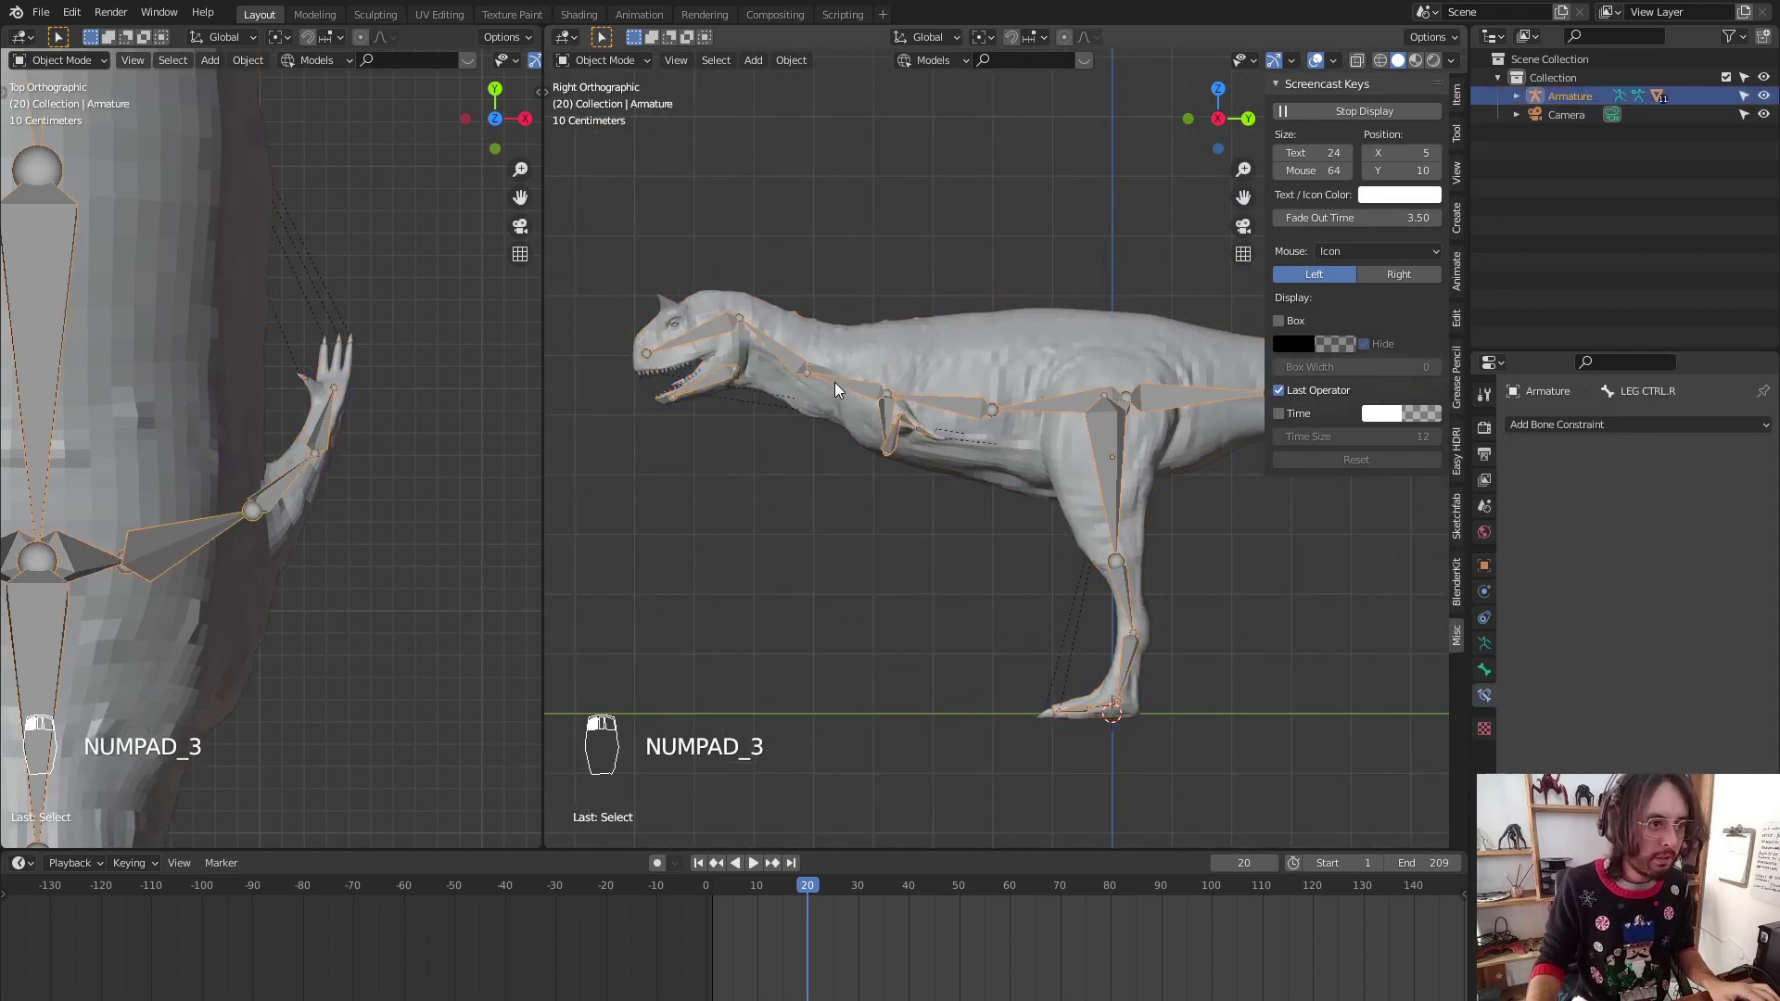
Rotate the head and jaw bones in Pose Mode and zoom on the head to confirm the teeth follow
{"action": "key", "text": "ctrl+Tab"}
{"action": "key", "text": "r"}
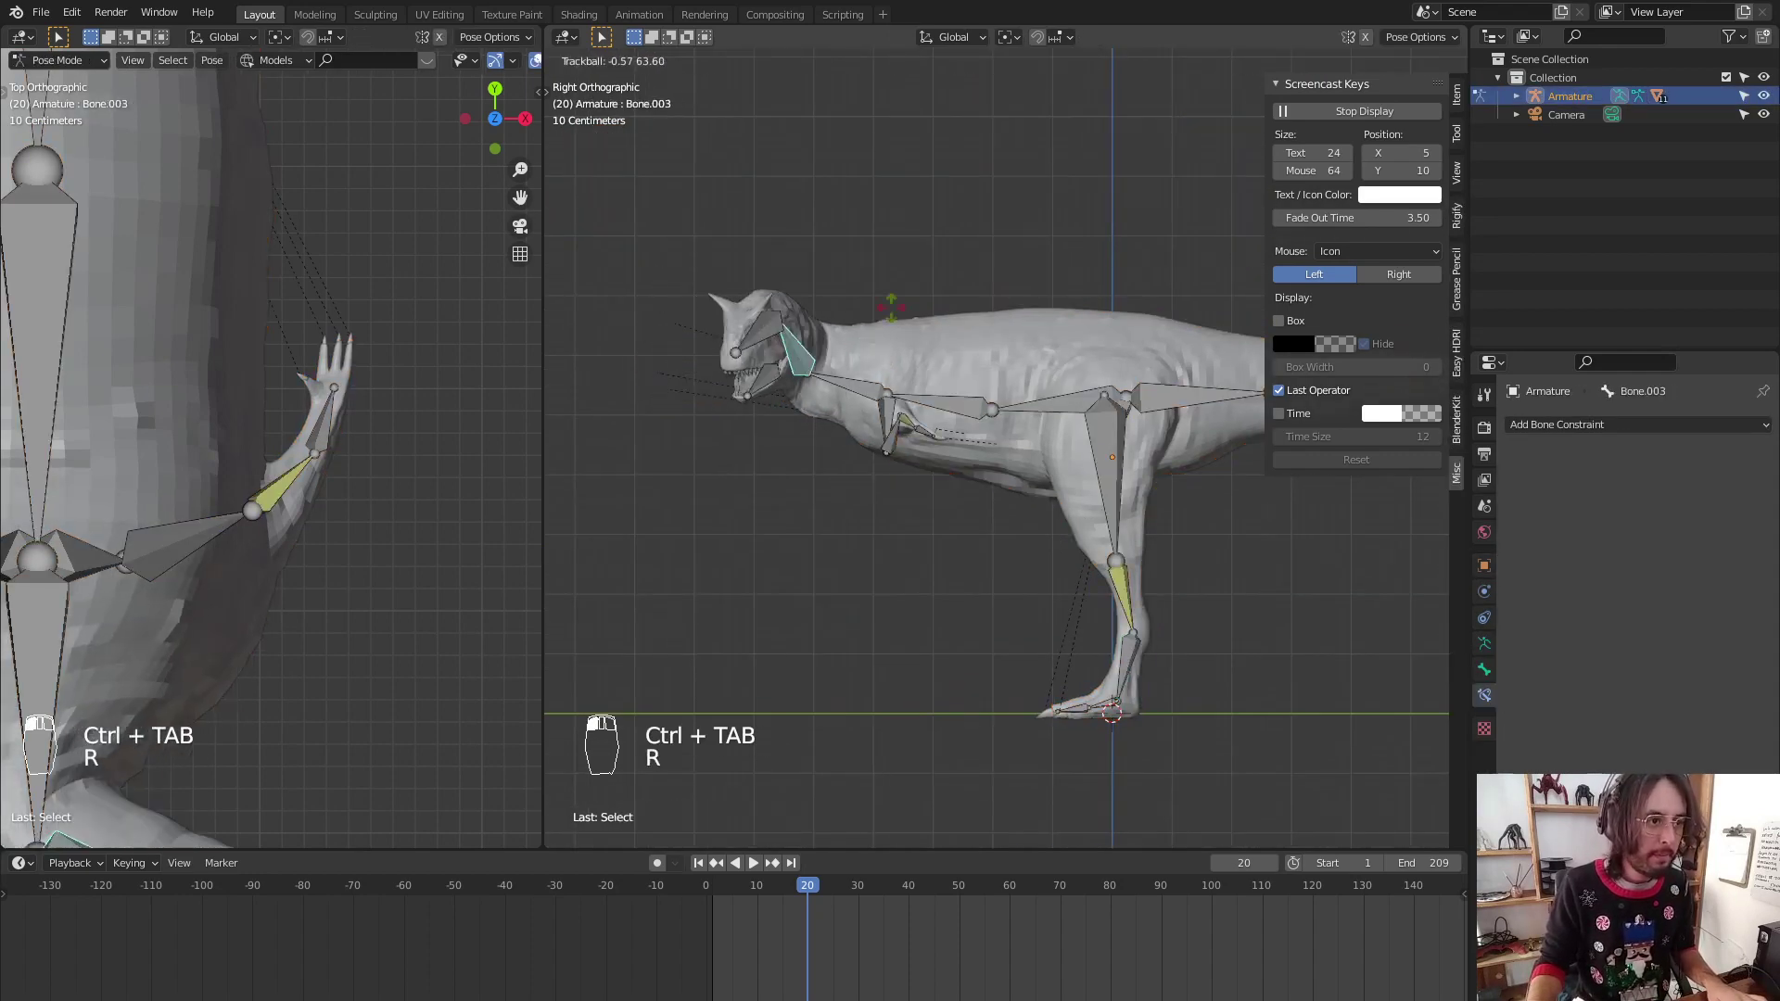
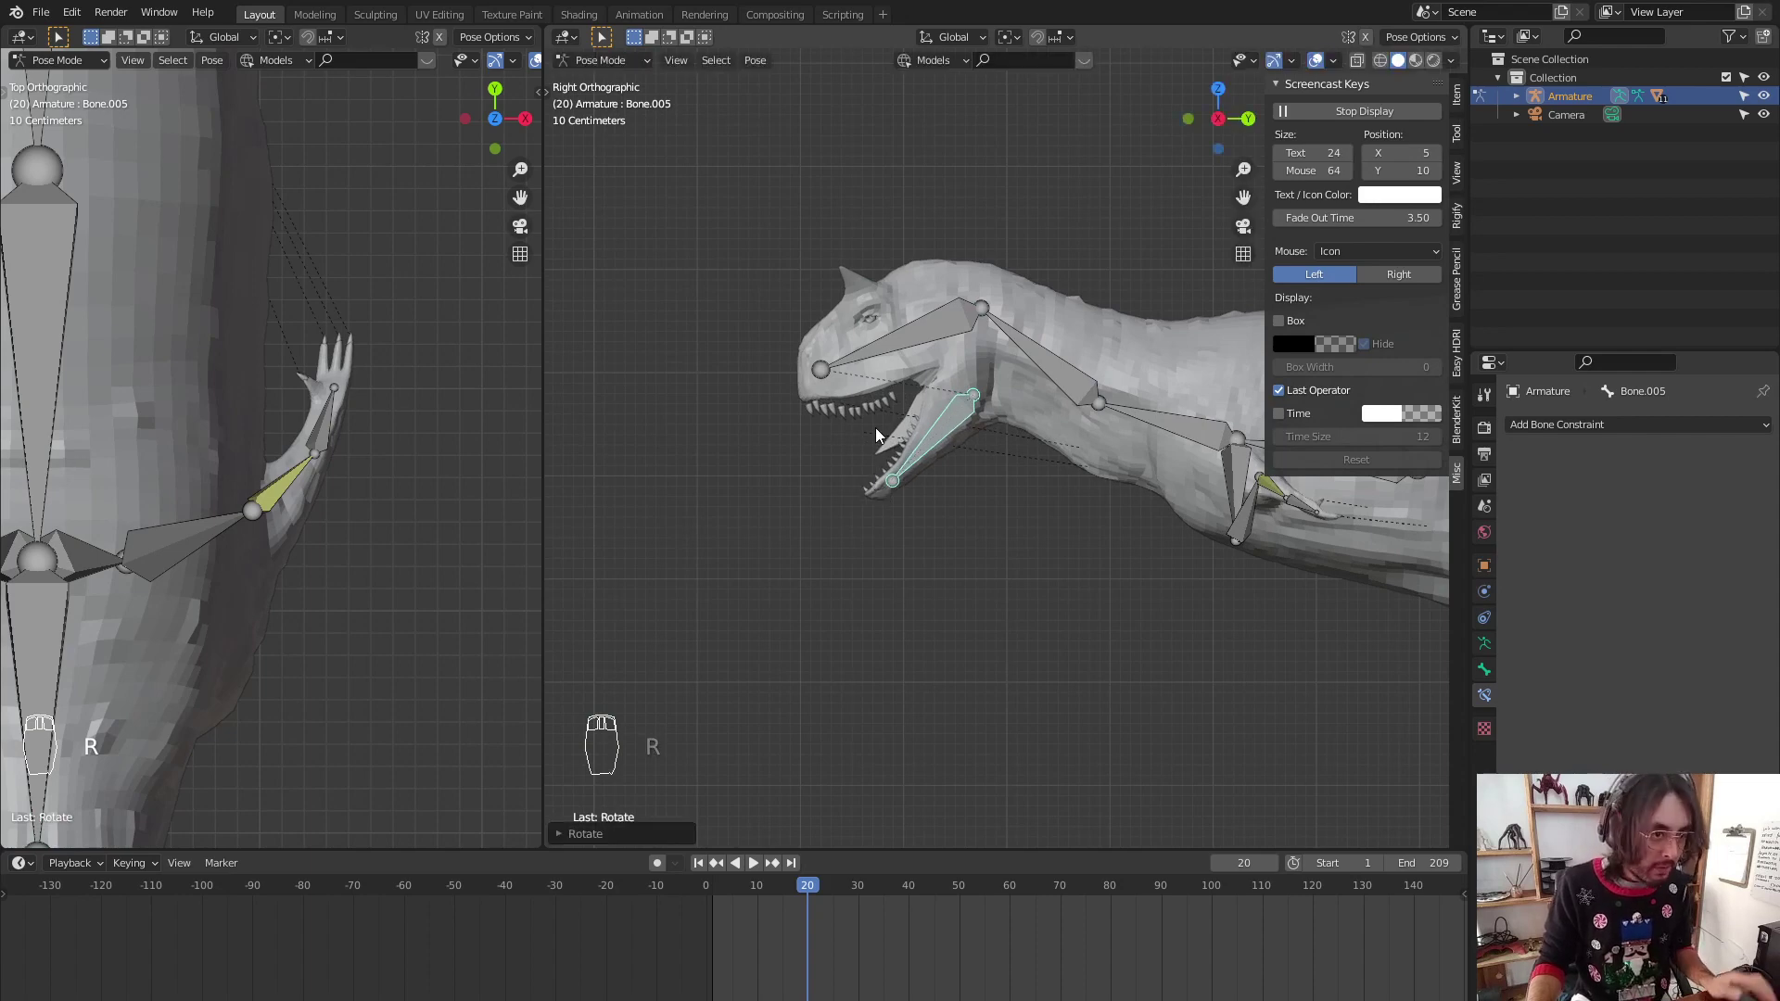
{"action": "middle_click", "coordinate": [871, 415]}
{"action": "left_click_drag", "start_coordinate": [876, 438], "coordinate": [781, 439]}
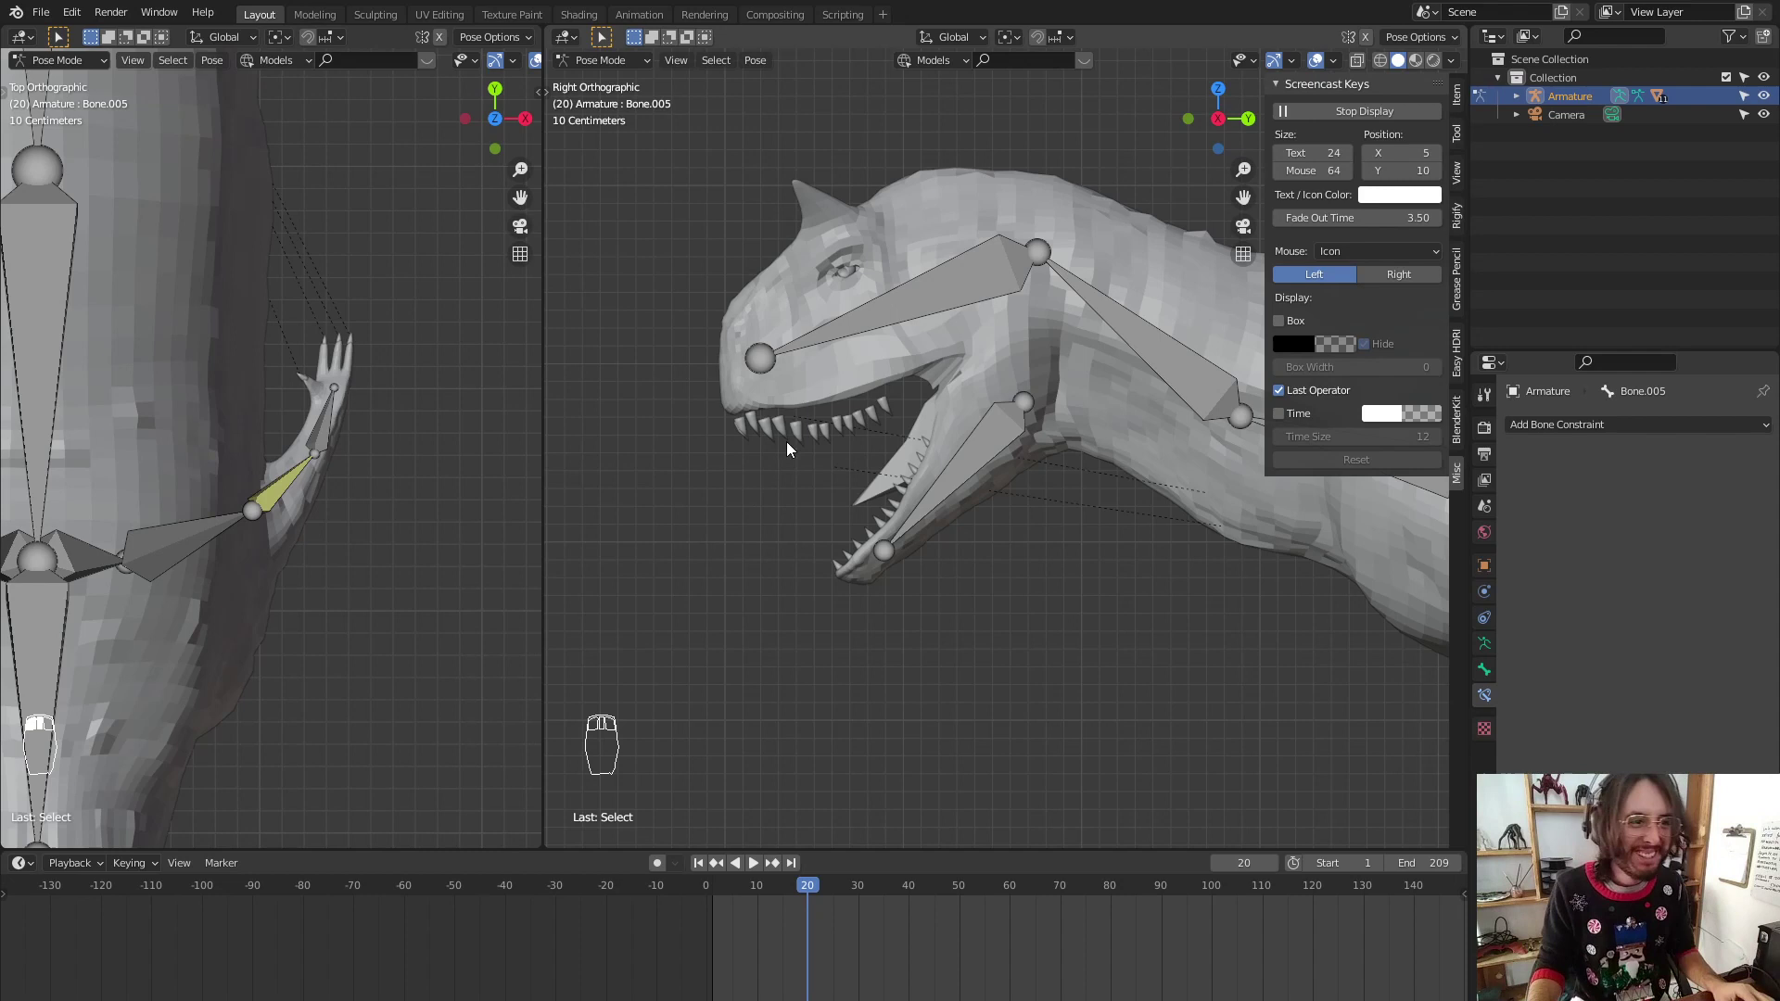
{"action": "left_click_drag", "start_coordinate": [790, 441], "coordinate": [708, 443]}
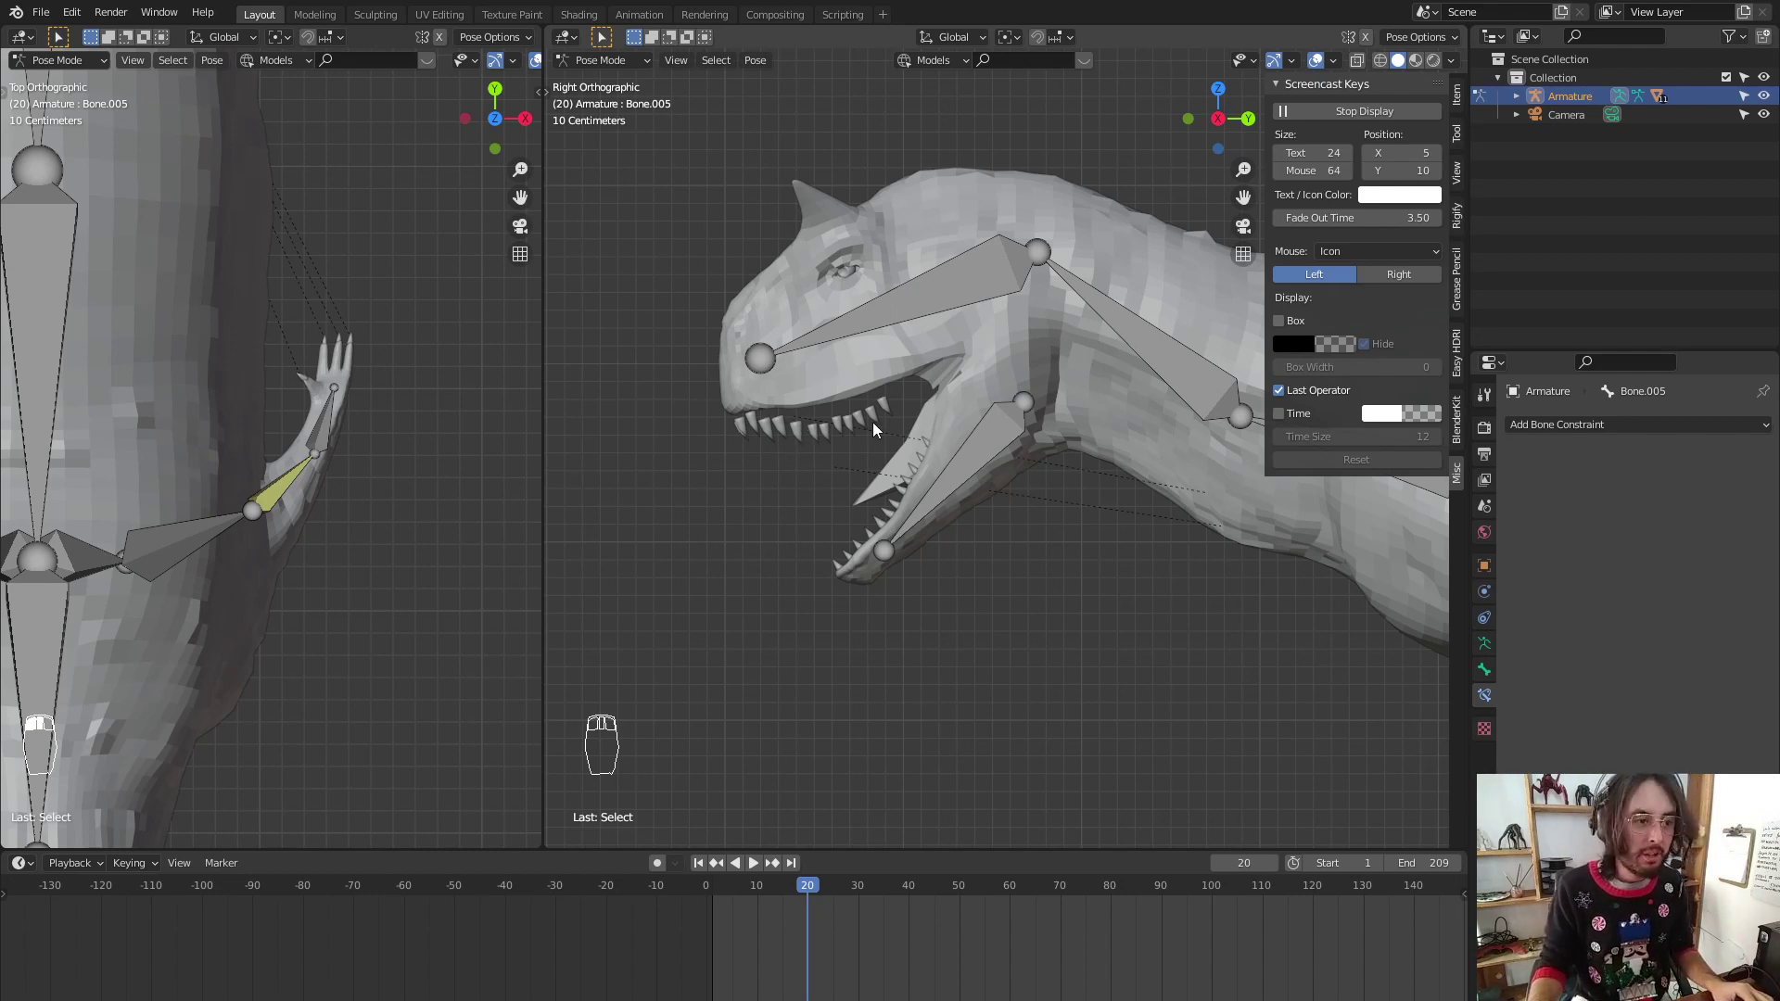
{"action": "left_click_drag", "start_coordinate": [870, 423], "coordinate": [852, 464]}
Rename the lower jaw bone Bone.005 to JAW in the Bone properties
{"action": "key", "text": "ctrl+Tab"}
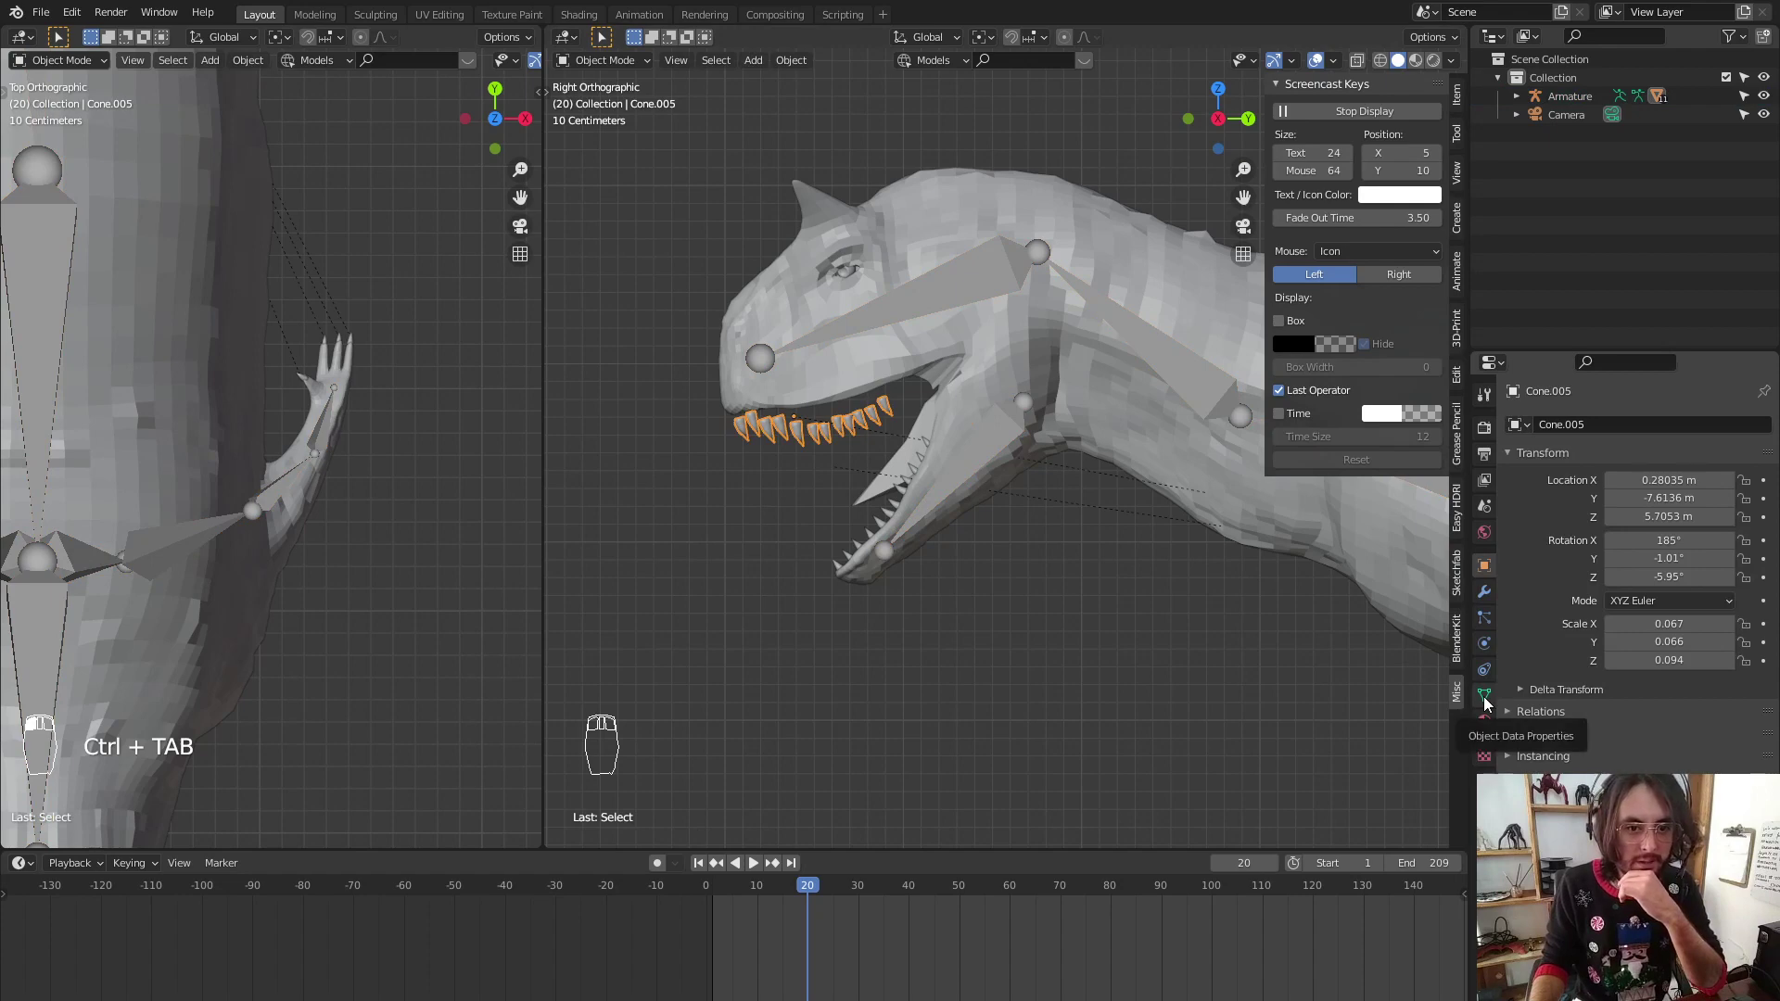
{"action": "left_click_drag", "start_coordinate": [1487, 697], "coordinate": [1545, 548]}
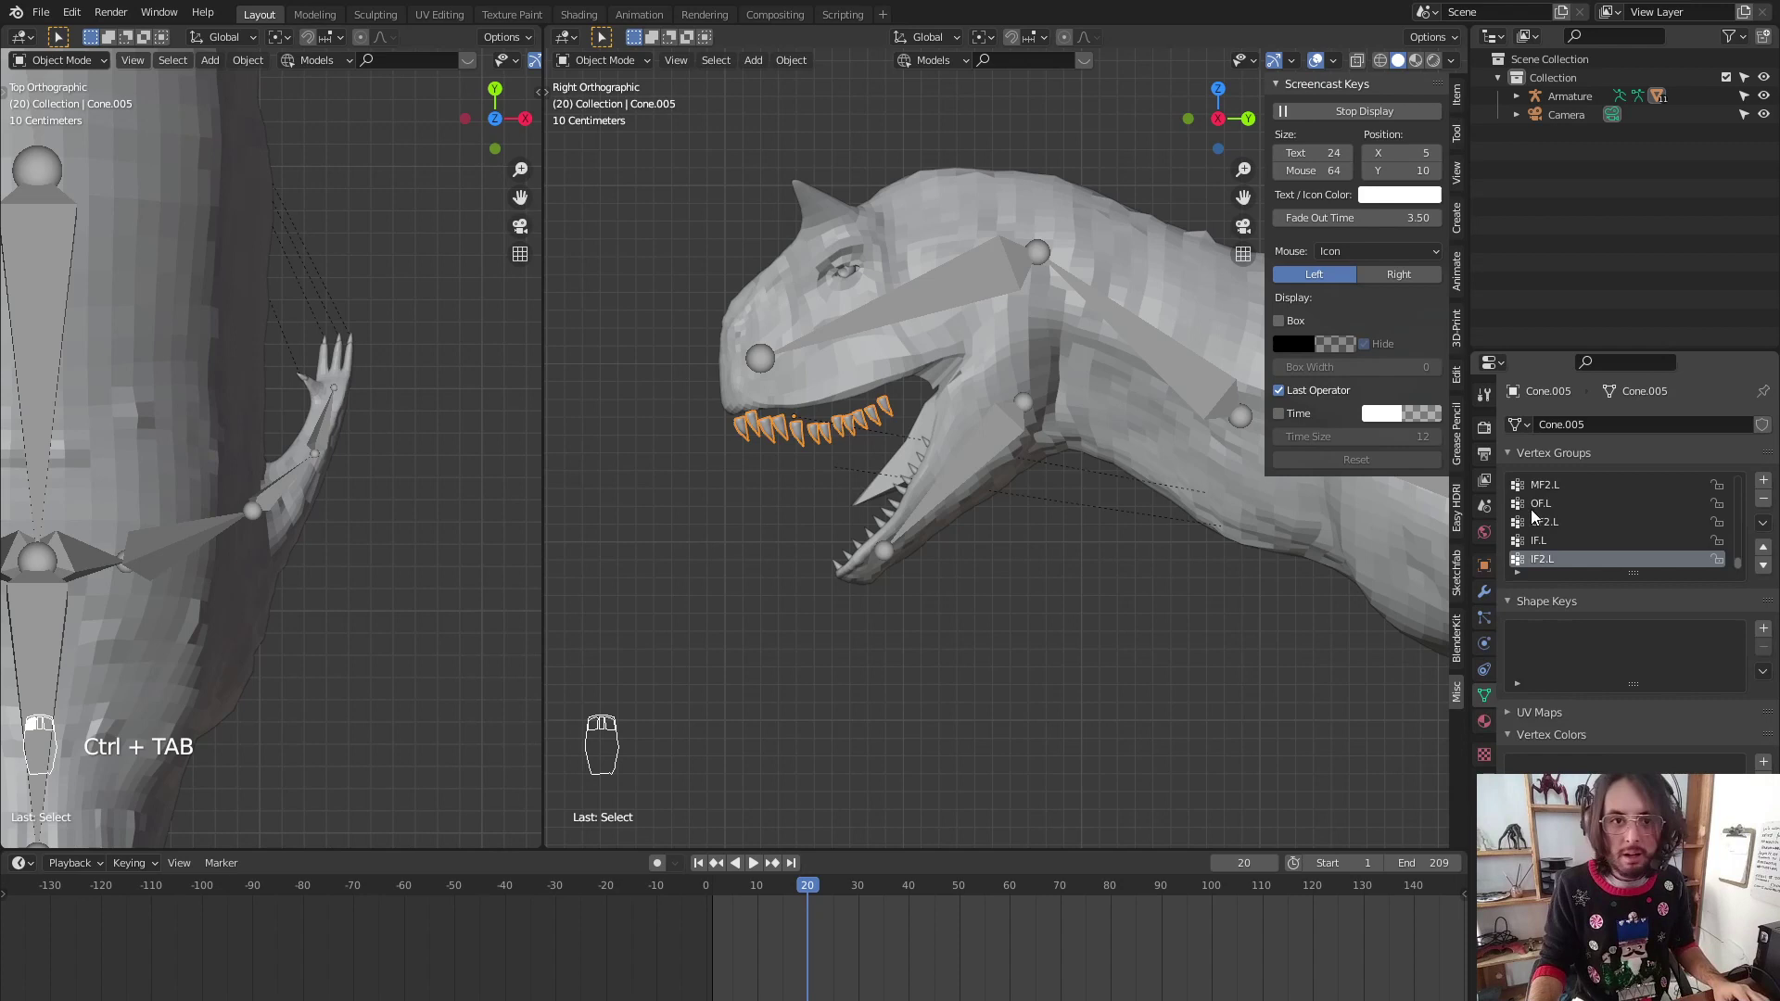
{"action": "left_click_drag", "start_coordinate": [1561, 515], "coordinate": [1589, 523]}
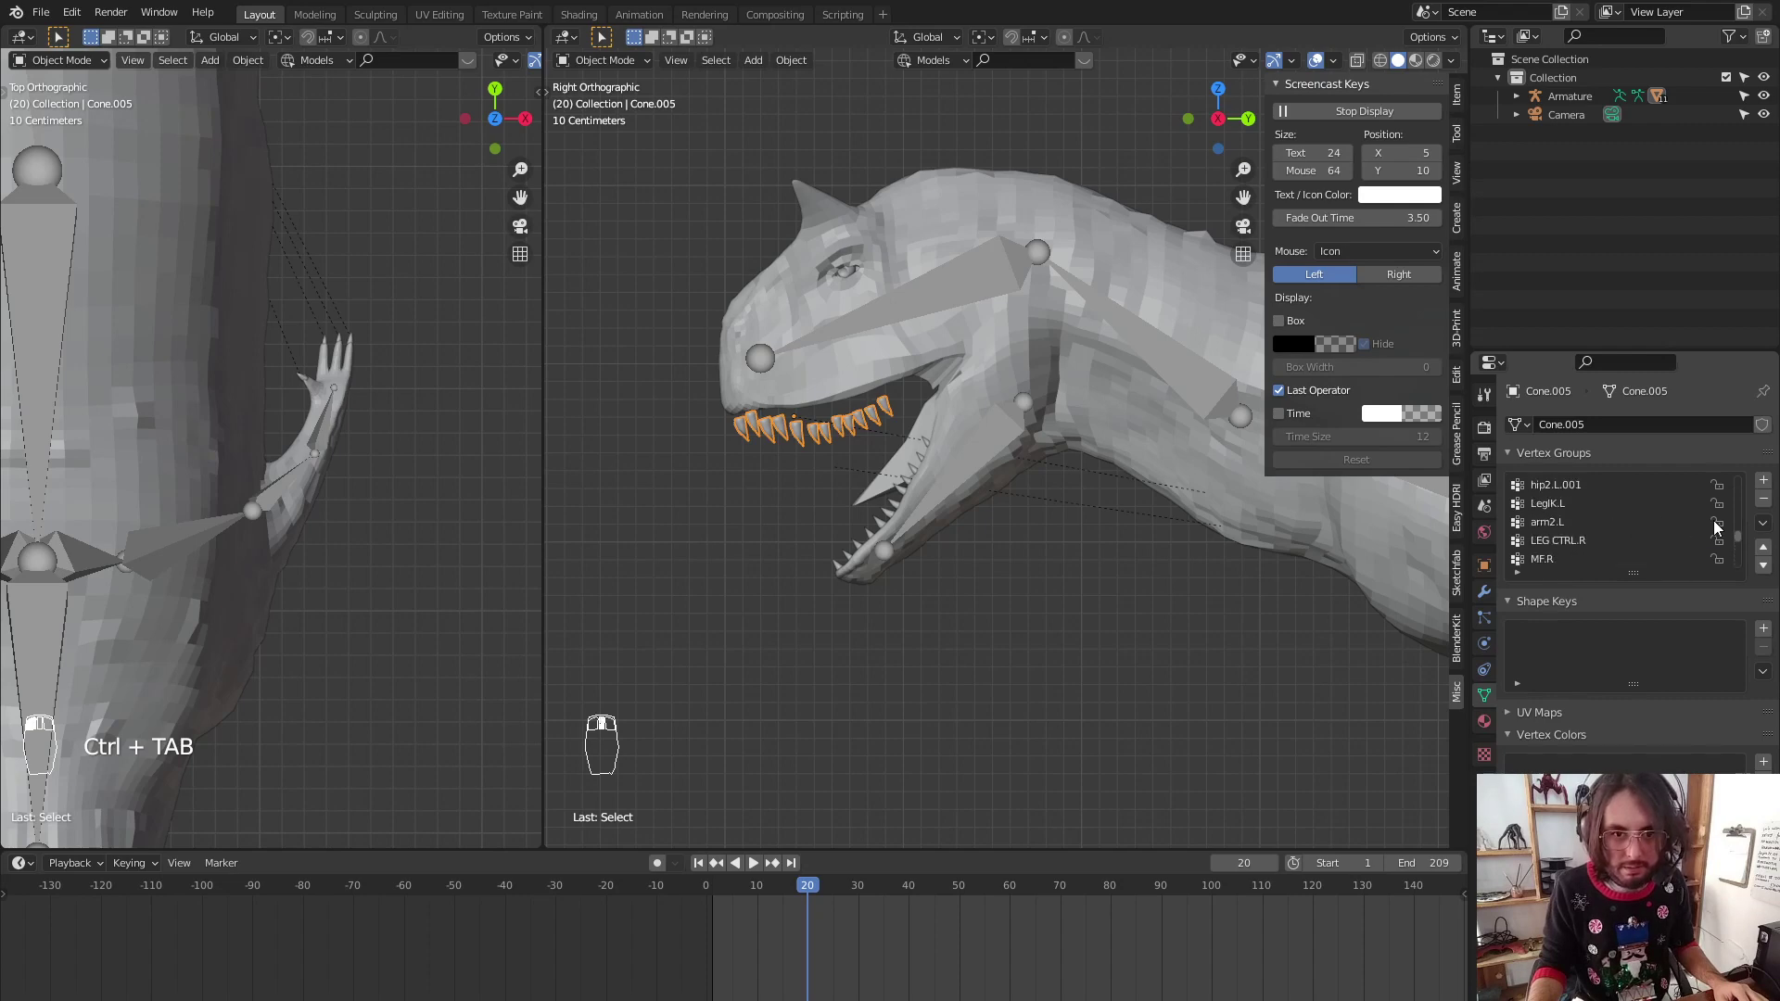
{"action": "left_click_drag", "start_coordinate": [990, 470], "coordinate": [1503, 688]}
{"action": "key", "text": "ctrl+Tab"}
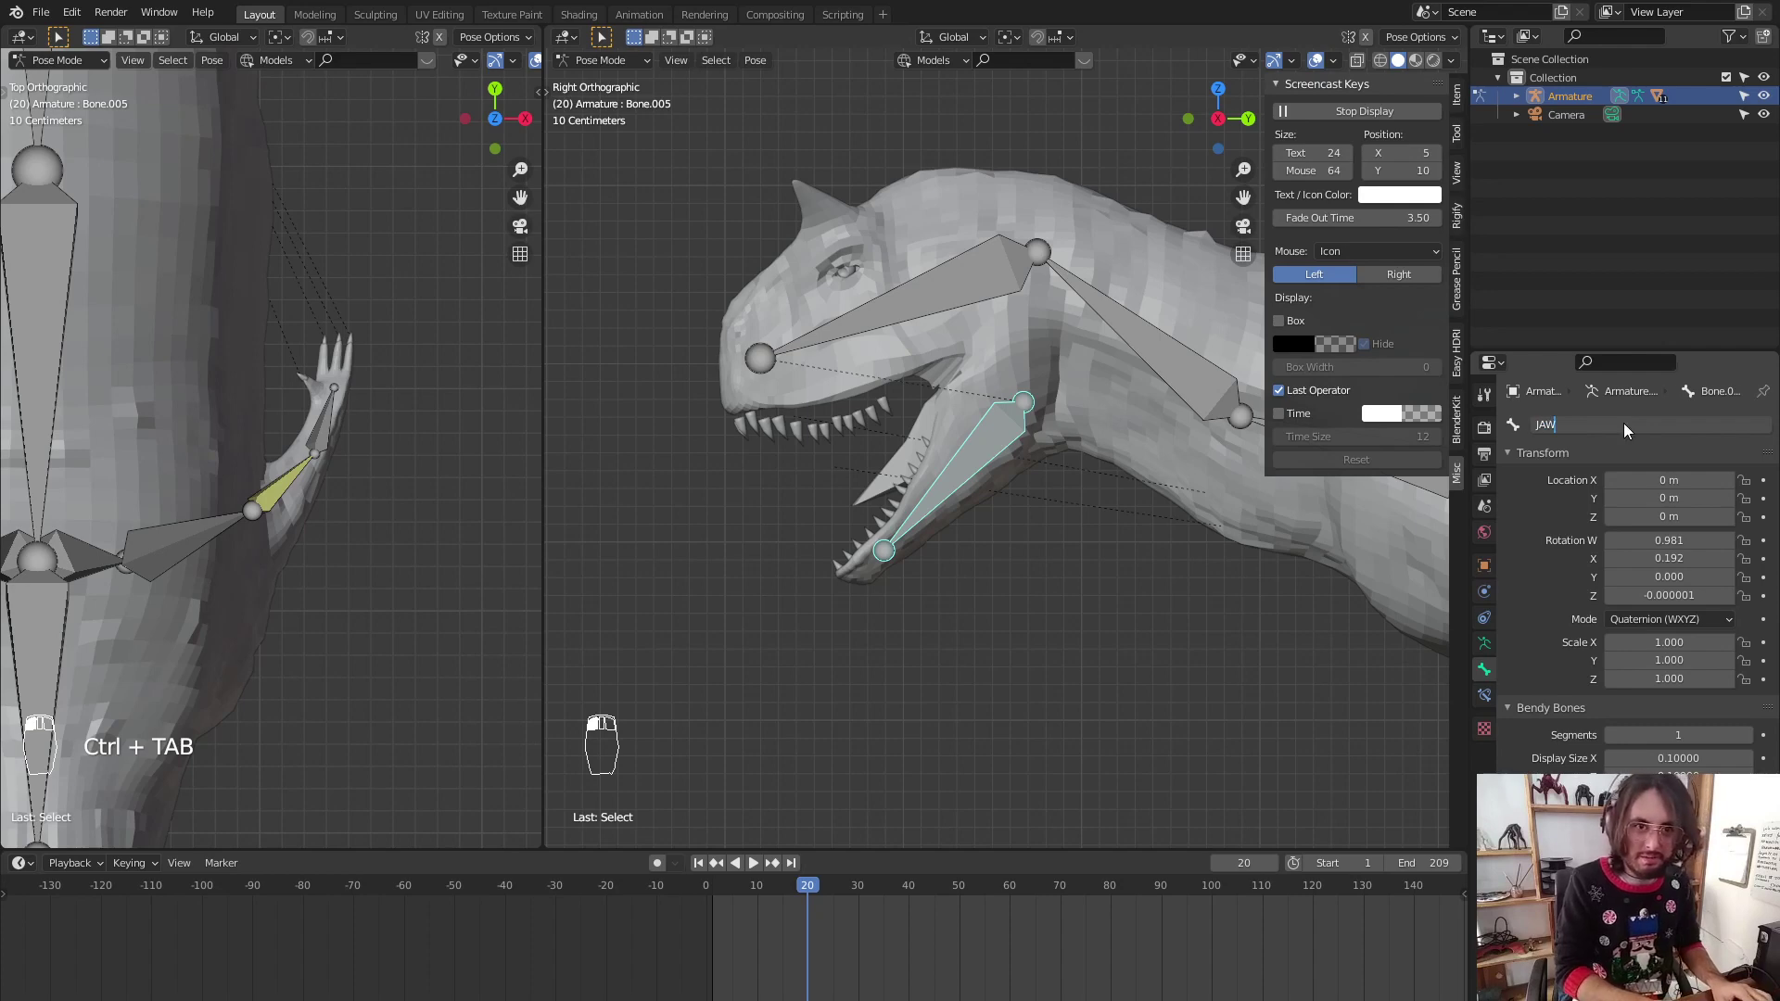
{"action": "left_click", "coordinate": [839, 450]}
Remove the unwanted JAW vertex group from the upper teeth mesh Cone.005
{"action": "key", "text": "ctrl+Tab"}
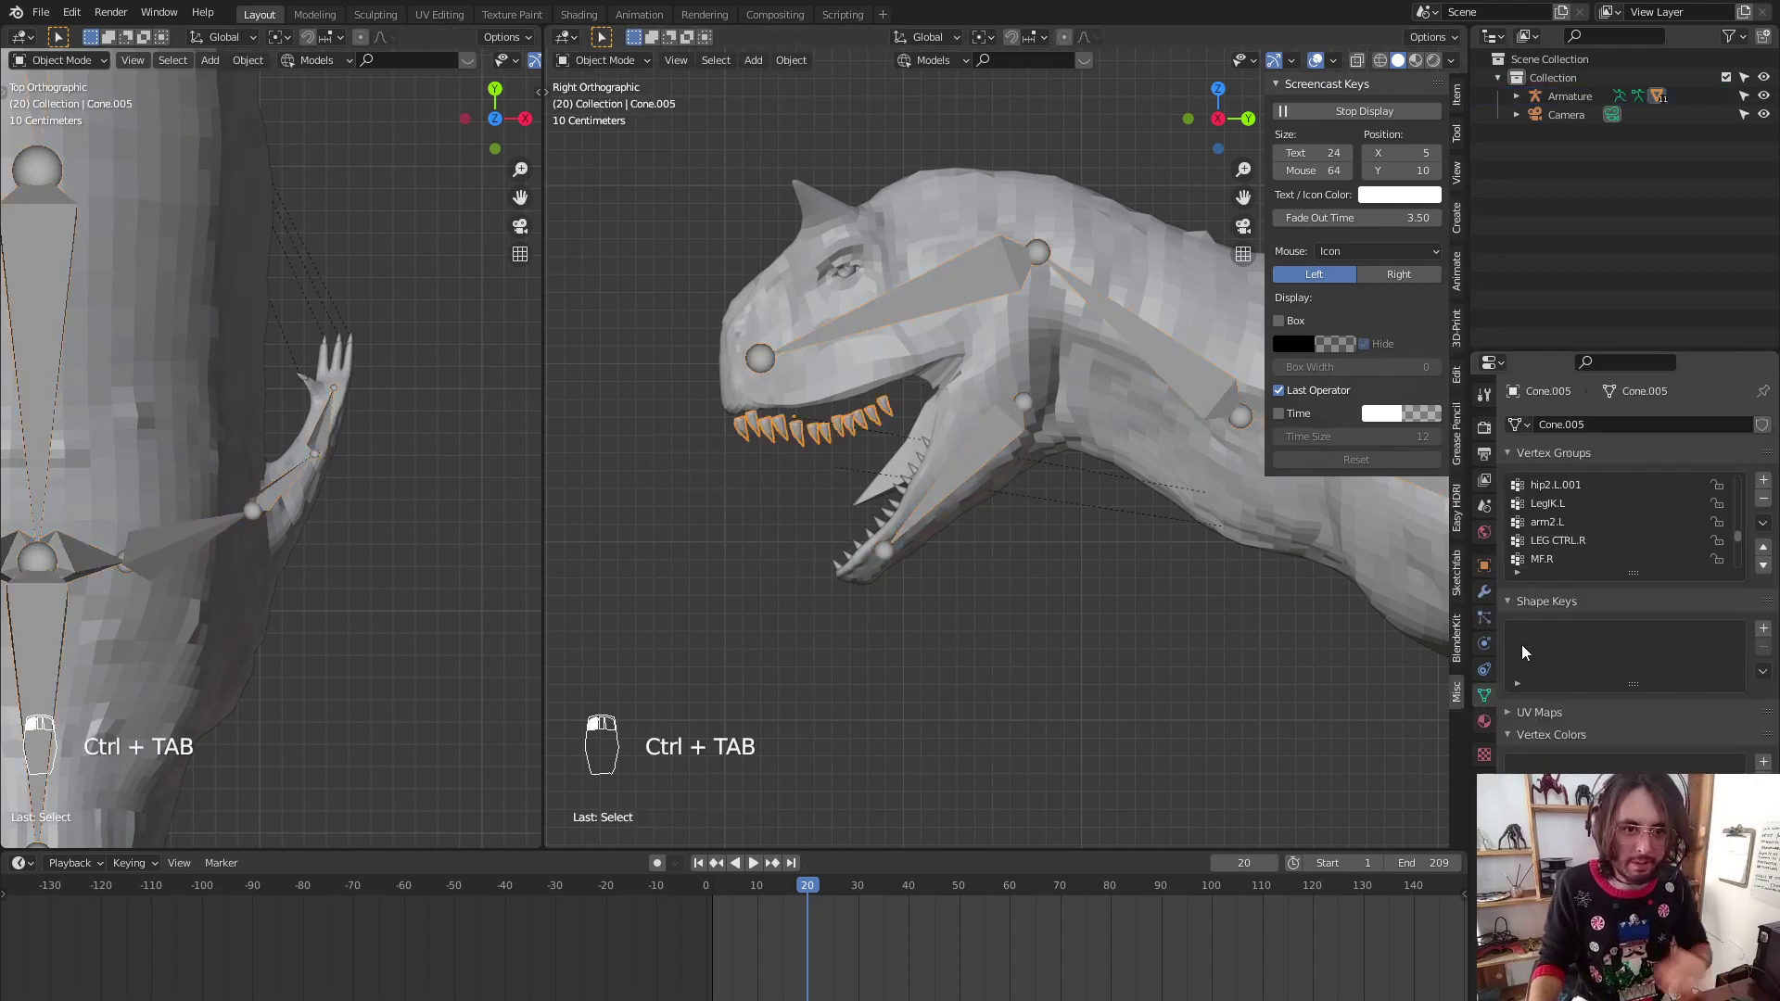
{"action": "left_click_drag", "start_coordinate": [1585, 517], "coordinate": [1545, 543]}
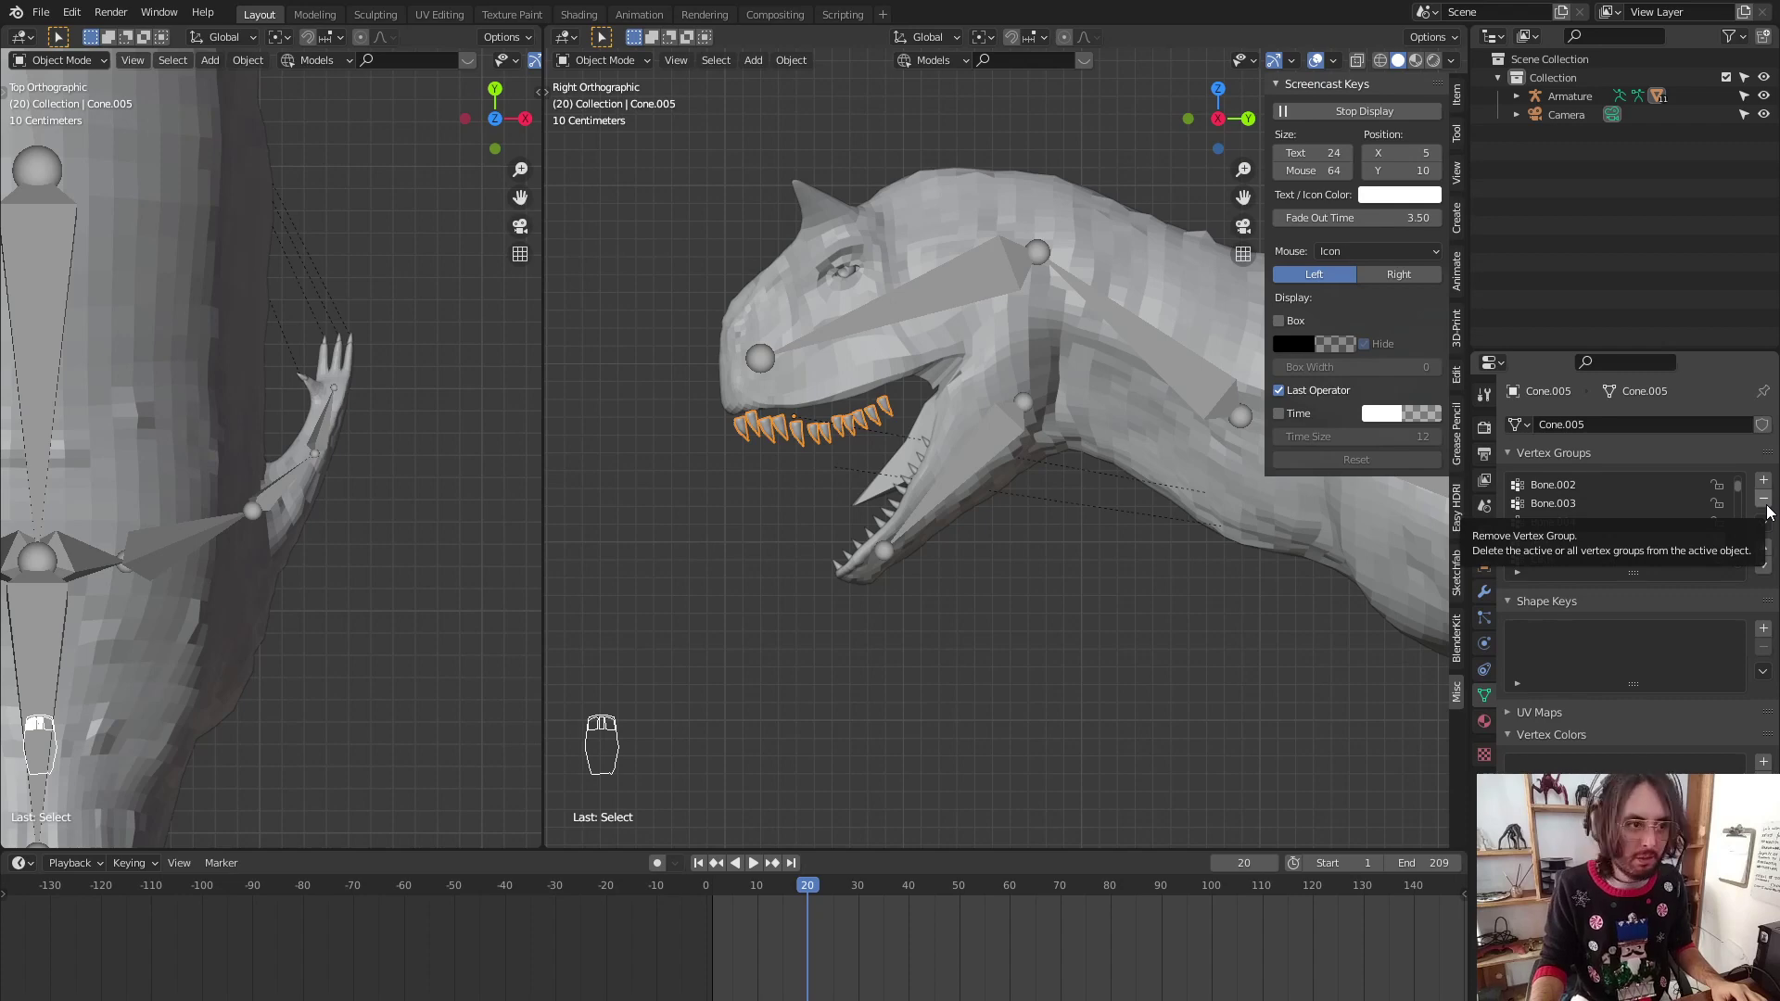
{"action": "left_click_drag", "start_coordinate": [1770, 511], "coordinate": [794, 372]}
{"action": "left_click", "coordinate": [789, 492]}
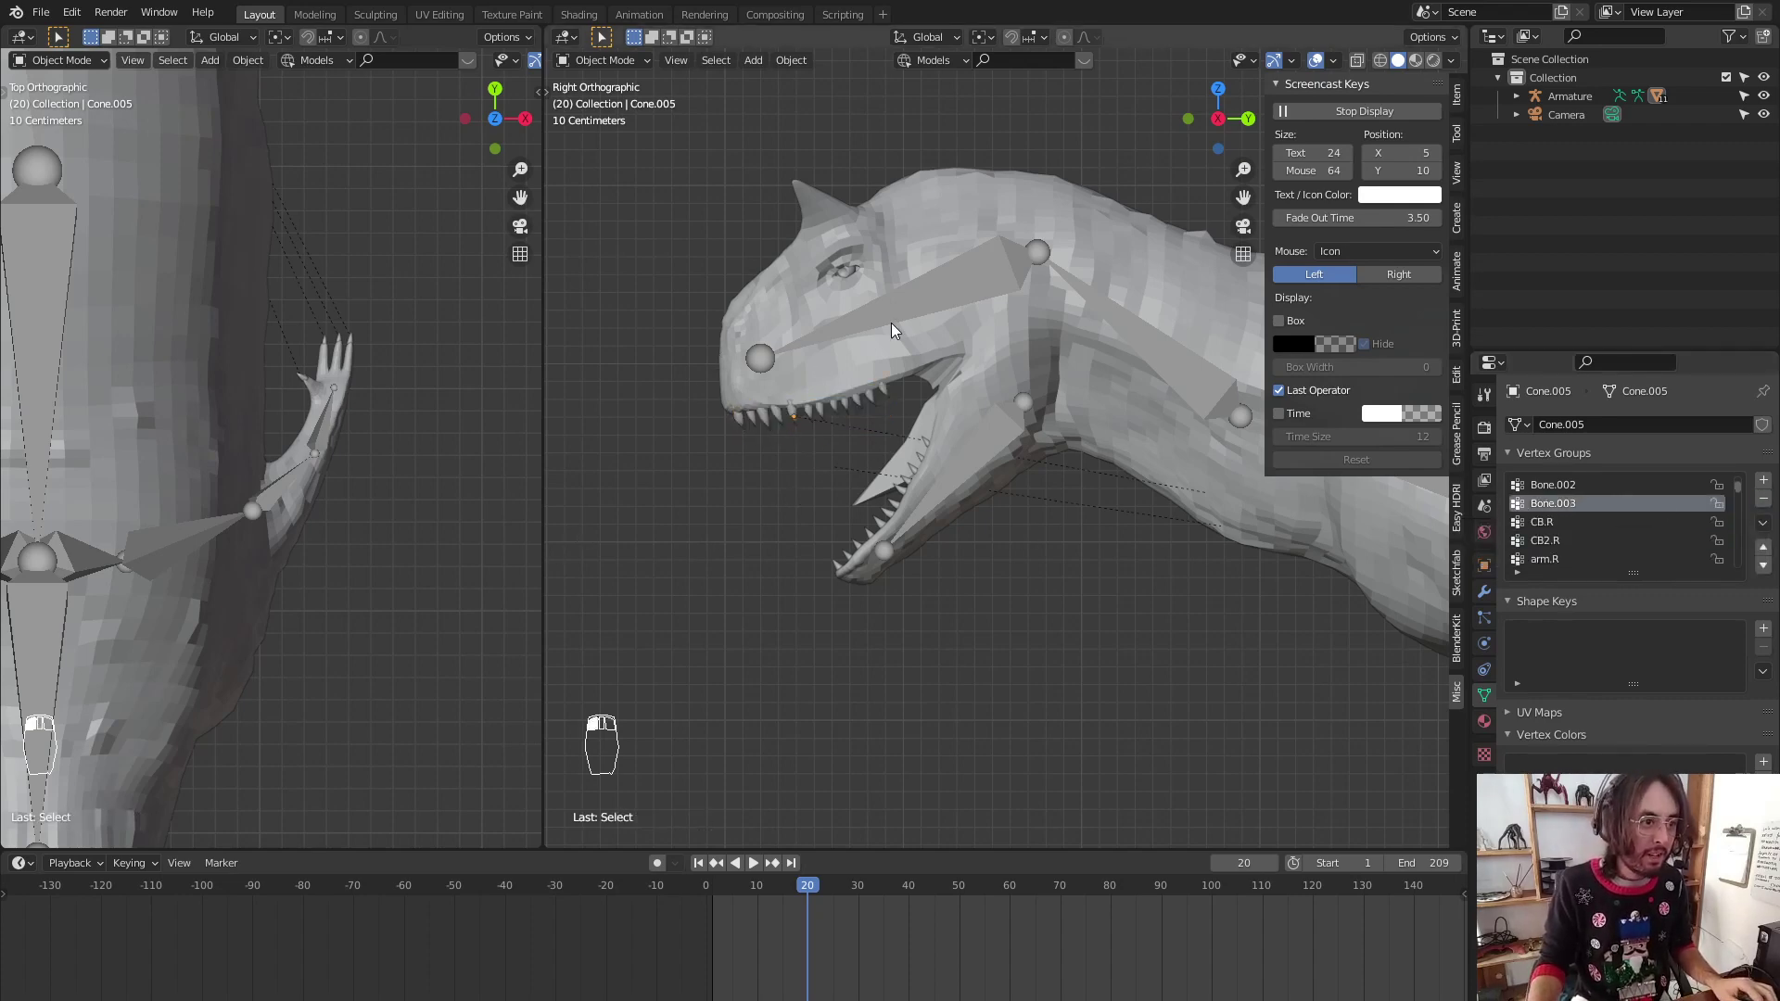
Test-rotate the JAW bone and undo the rotations back to the rest pose
{"action": "key", "text": "ctrl+Tab"}
{"action": "key", "text": "r"}
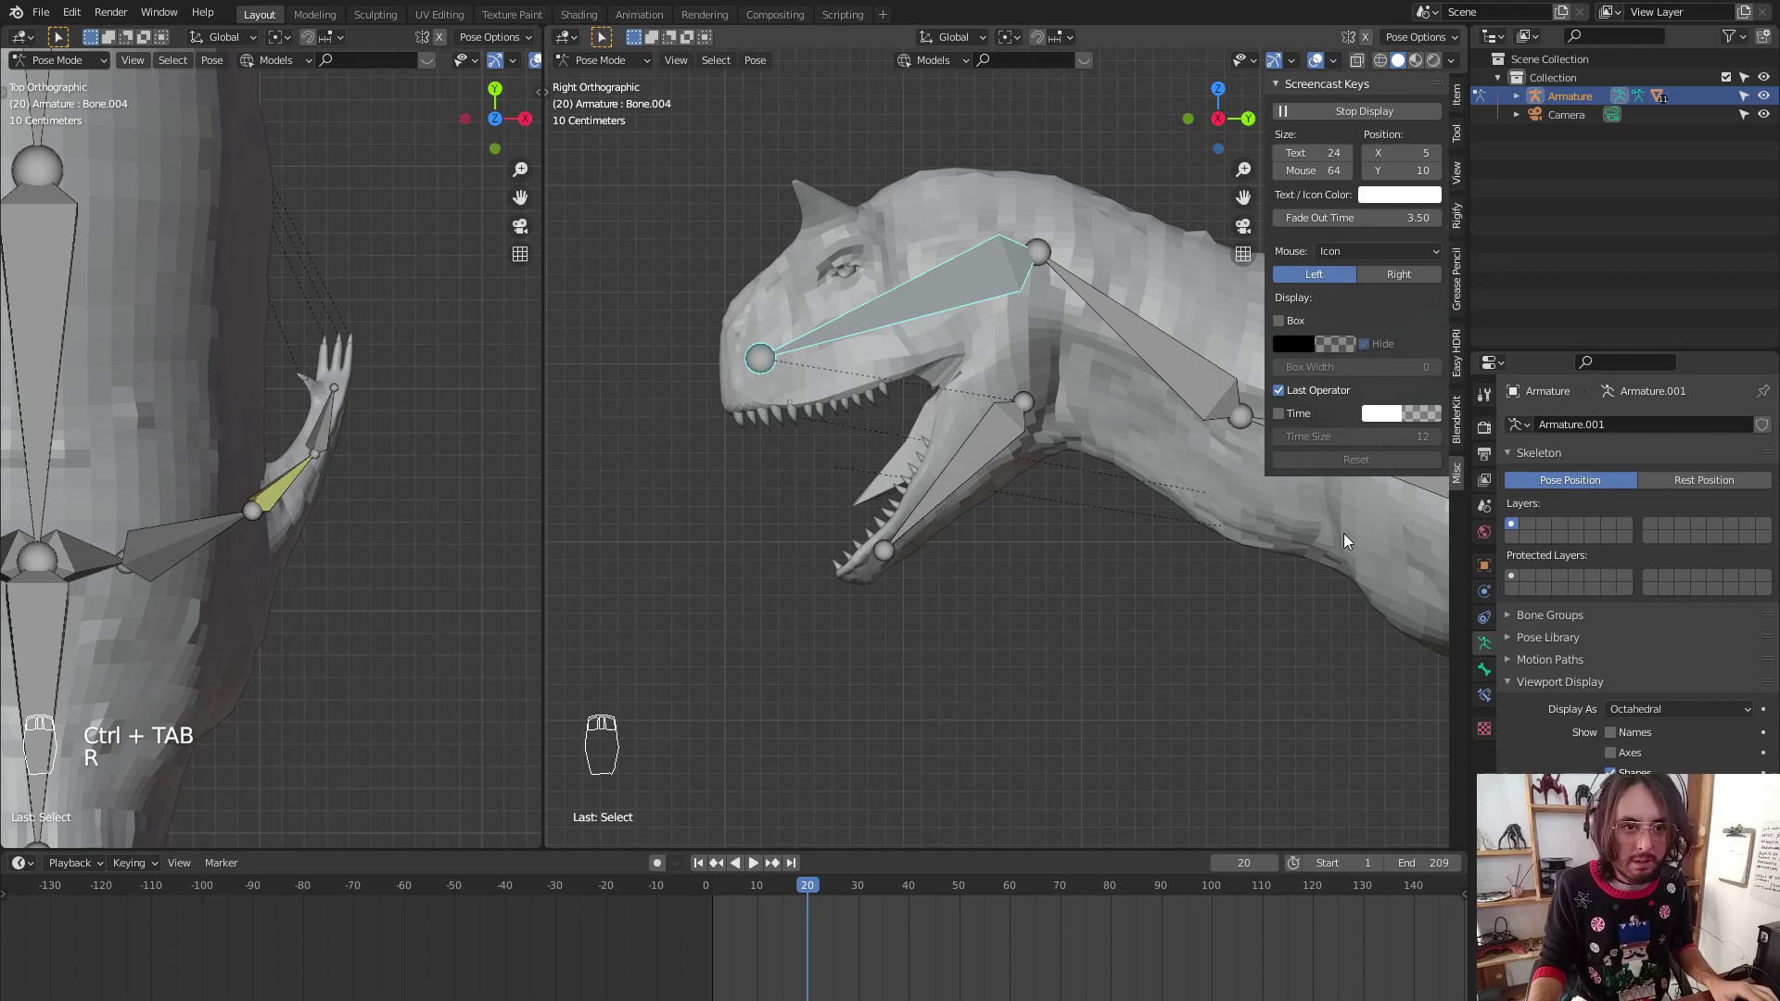
{"action": "key", "text": "ctrl+z"}
{"action": "key", "text": "ctrl+z"}
{"action": "key", "text": "ctrl+z"}
{"action": "key", "text": "ctrl+z"}
{"action": "key", "text": "ctrl+z"}
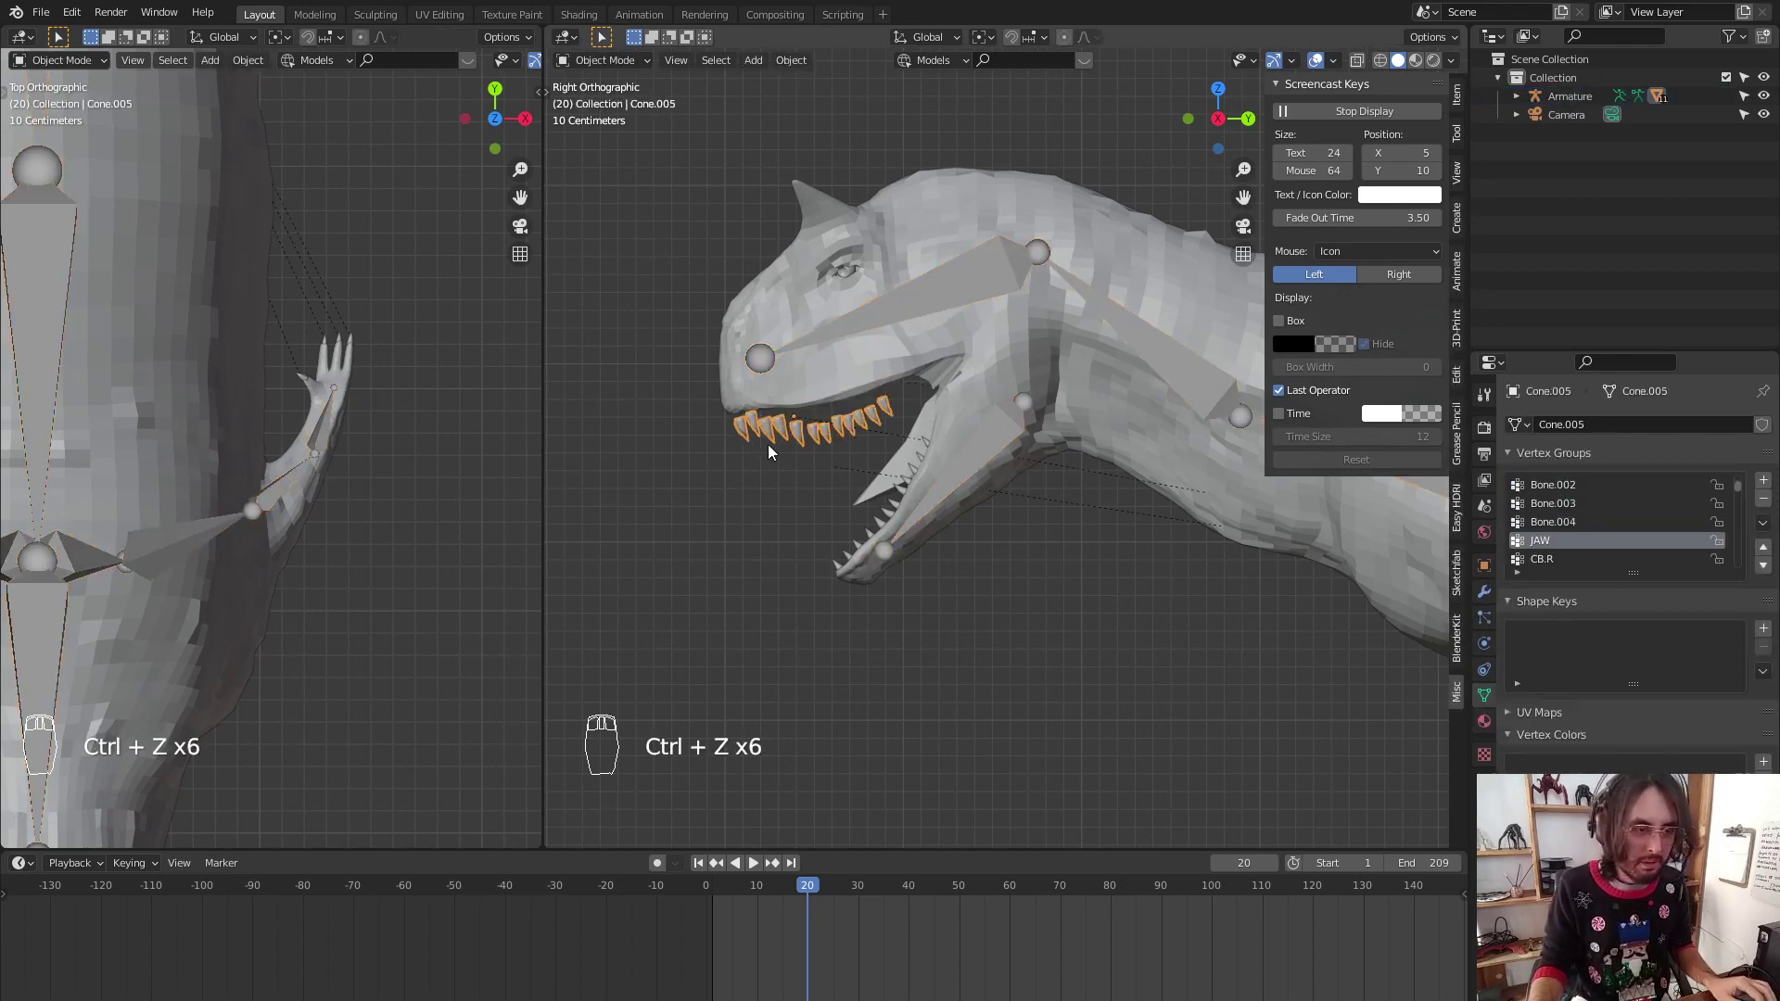
Parent the upper teeth to the skull bone Bone.004 and return to posing the armature
{"action": "left_click_drag", "start_coordinate": [834, 315], "coordinate": [965, 336]}
{"action": "key", "text": "ctrl+Tab"}
{"action": "left_click_drag", "start_coordinate": [952, 308], "coordinate": [1484, 627]}
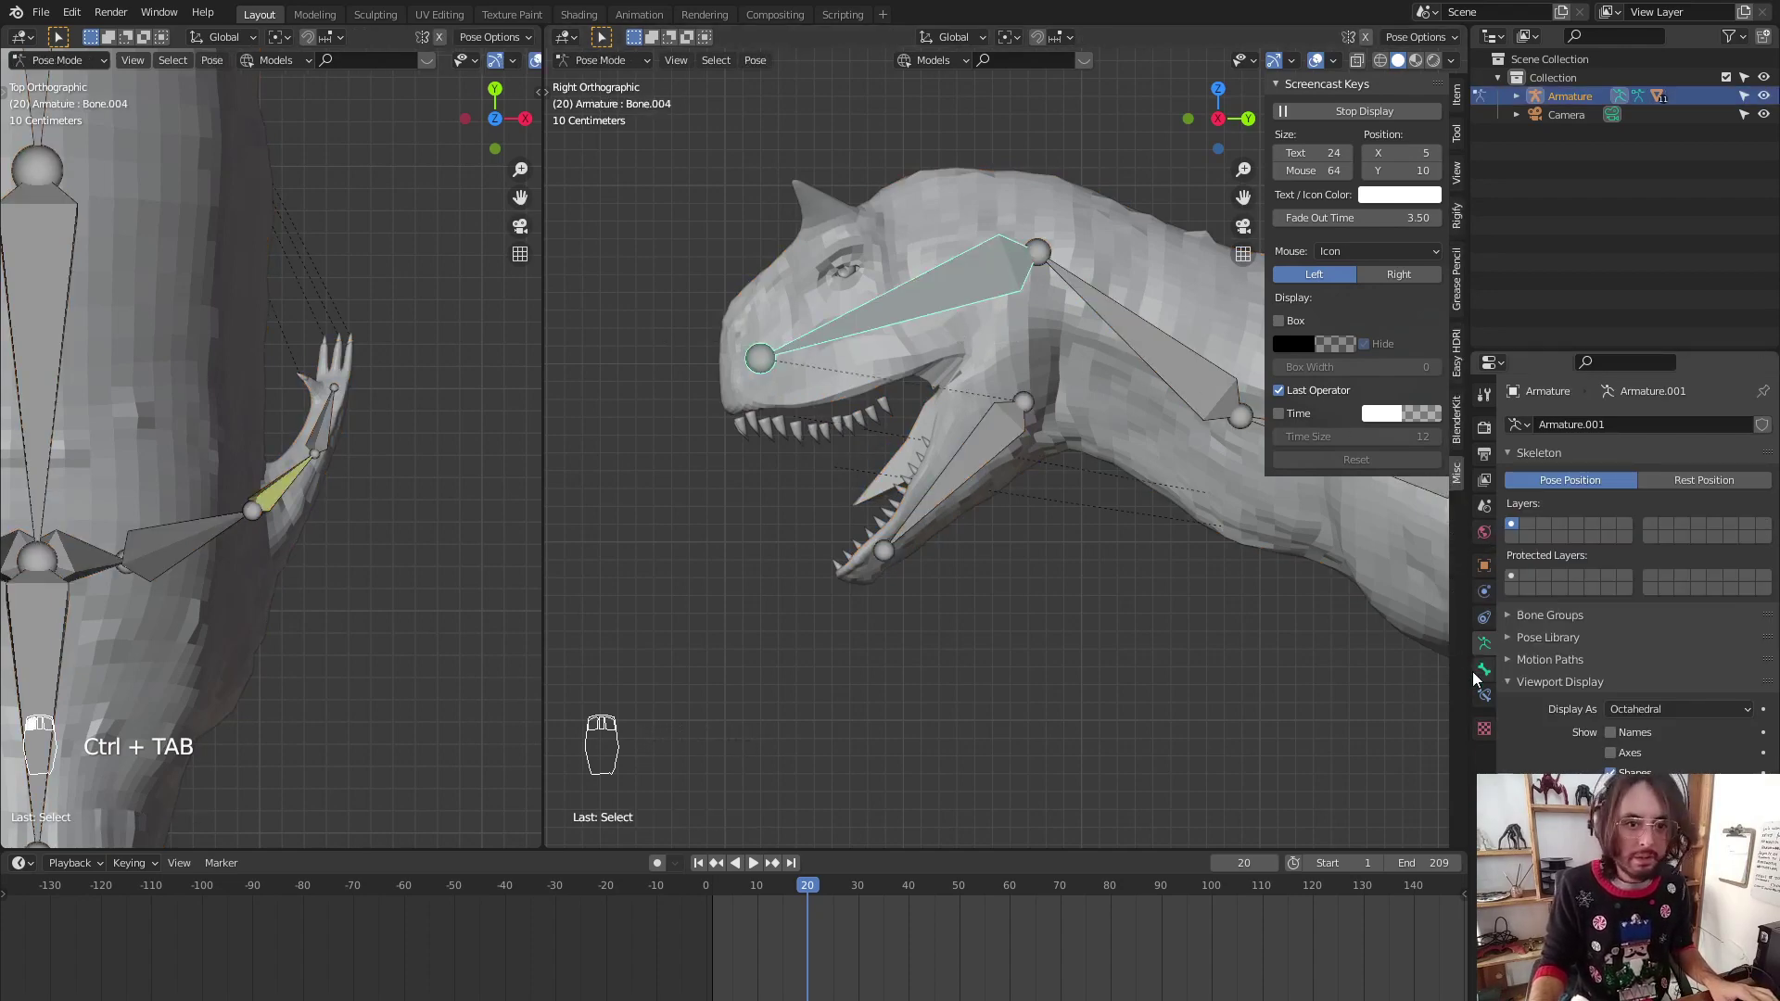
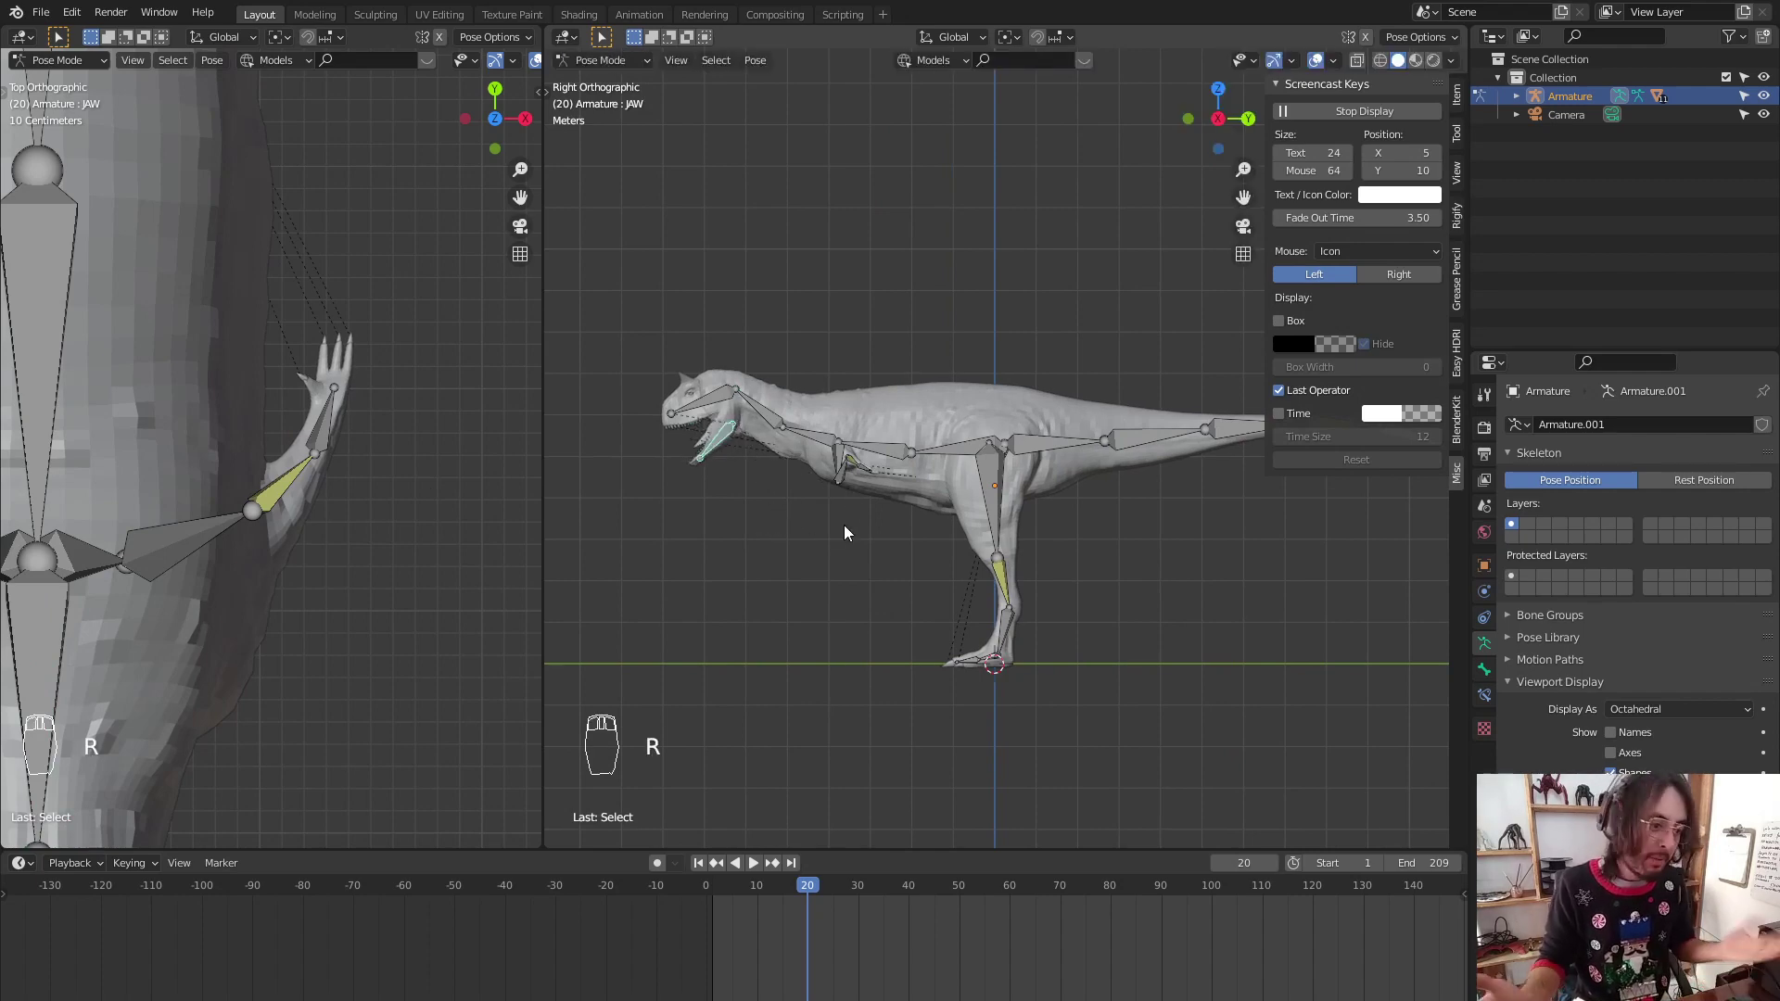
At frame 1, move the right leg control LEG CTRL.R forward along X and pose the root bone
{"action": "left_click_drag", "start_coordinate": [814, 625], "coordinate": [915, 634]}
{"action": "key", "text": "KP_3"}
{"action": "key", "text": "KP_3"}
{"action": "left_click", "coordinate": [719, 897]}
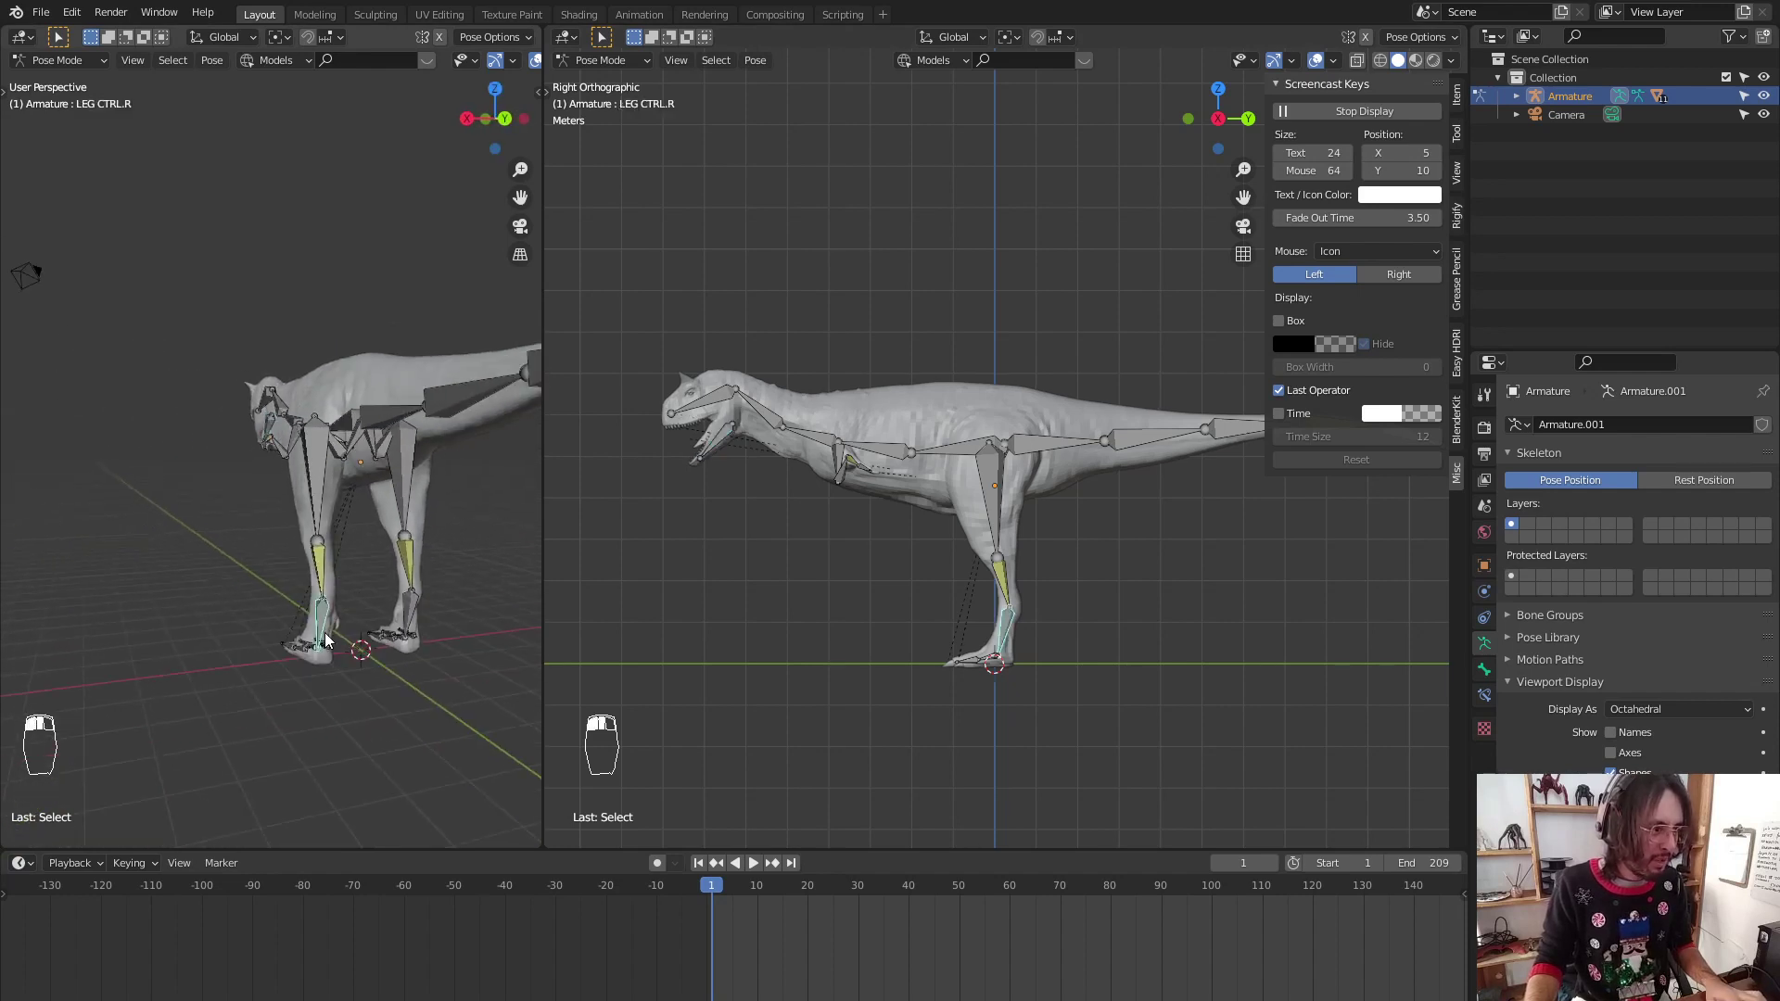
{"action": "key", "text": "g"}
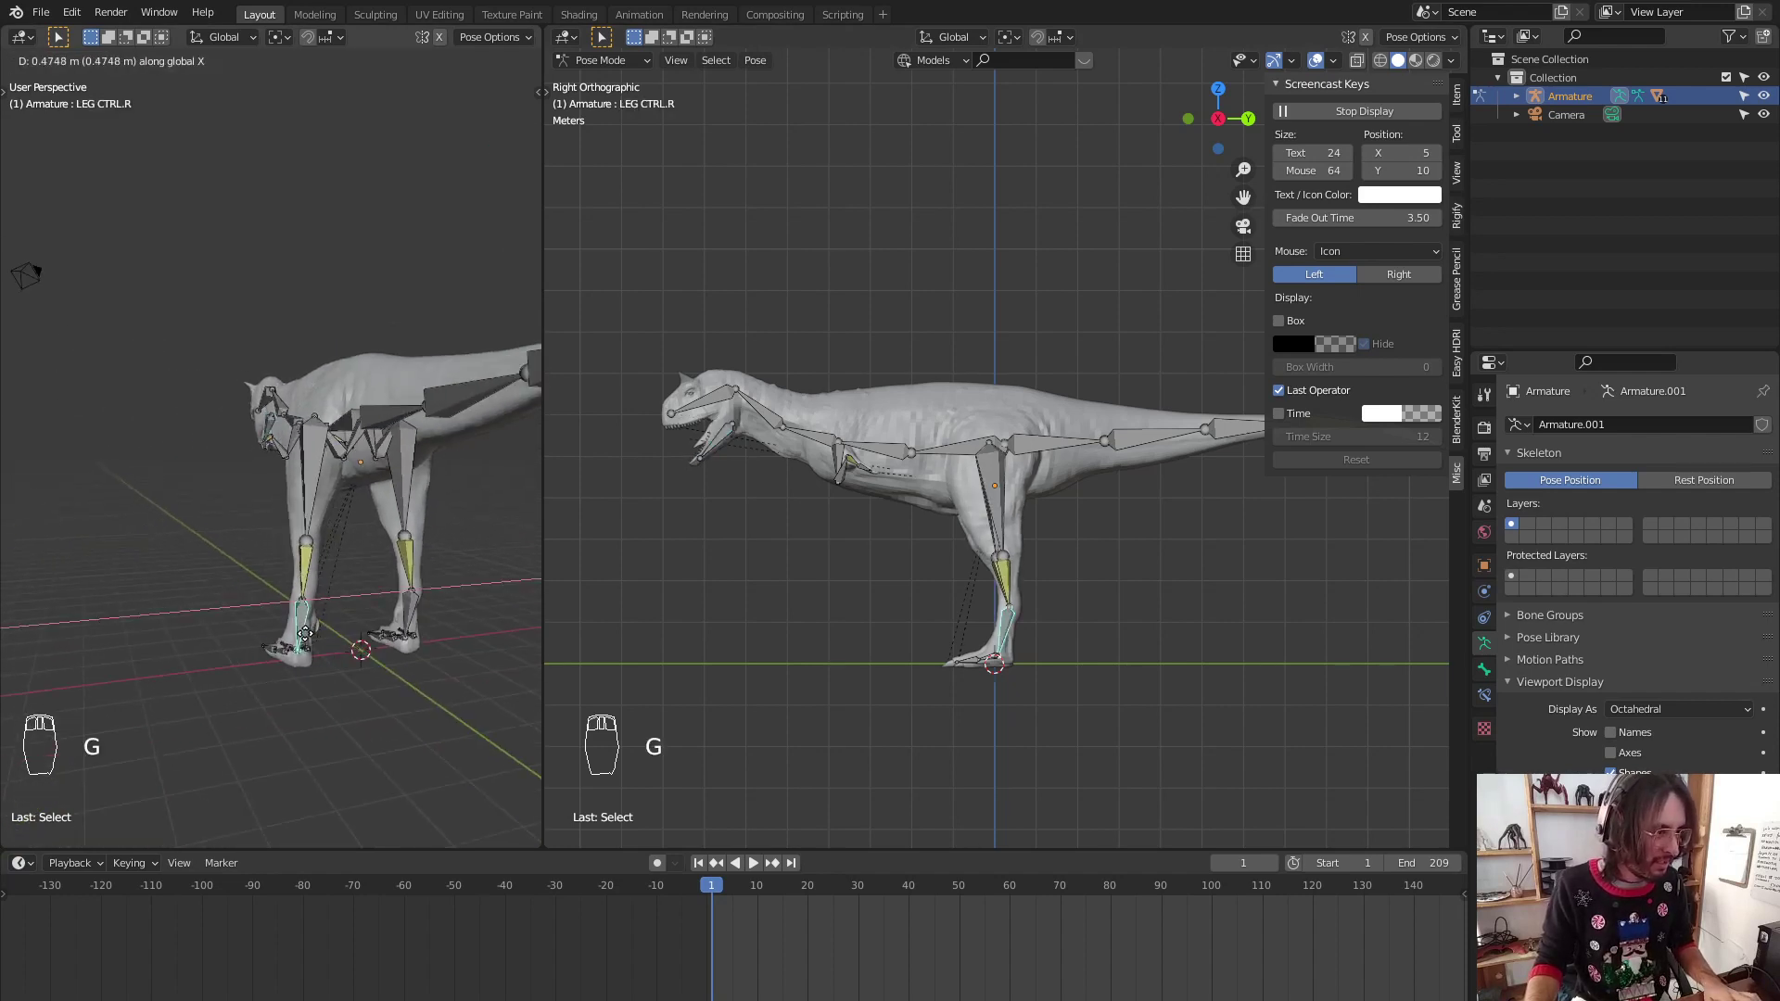
{"action": "key", "text": "g"}
{"action": "left_click_drag", "start_coordinate": [425, 587], "coordinate": [370, 464]}
{"action": "key", "text": "g"}
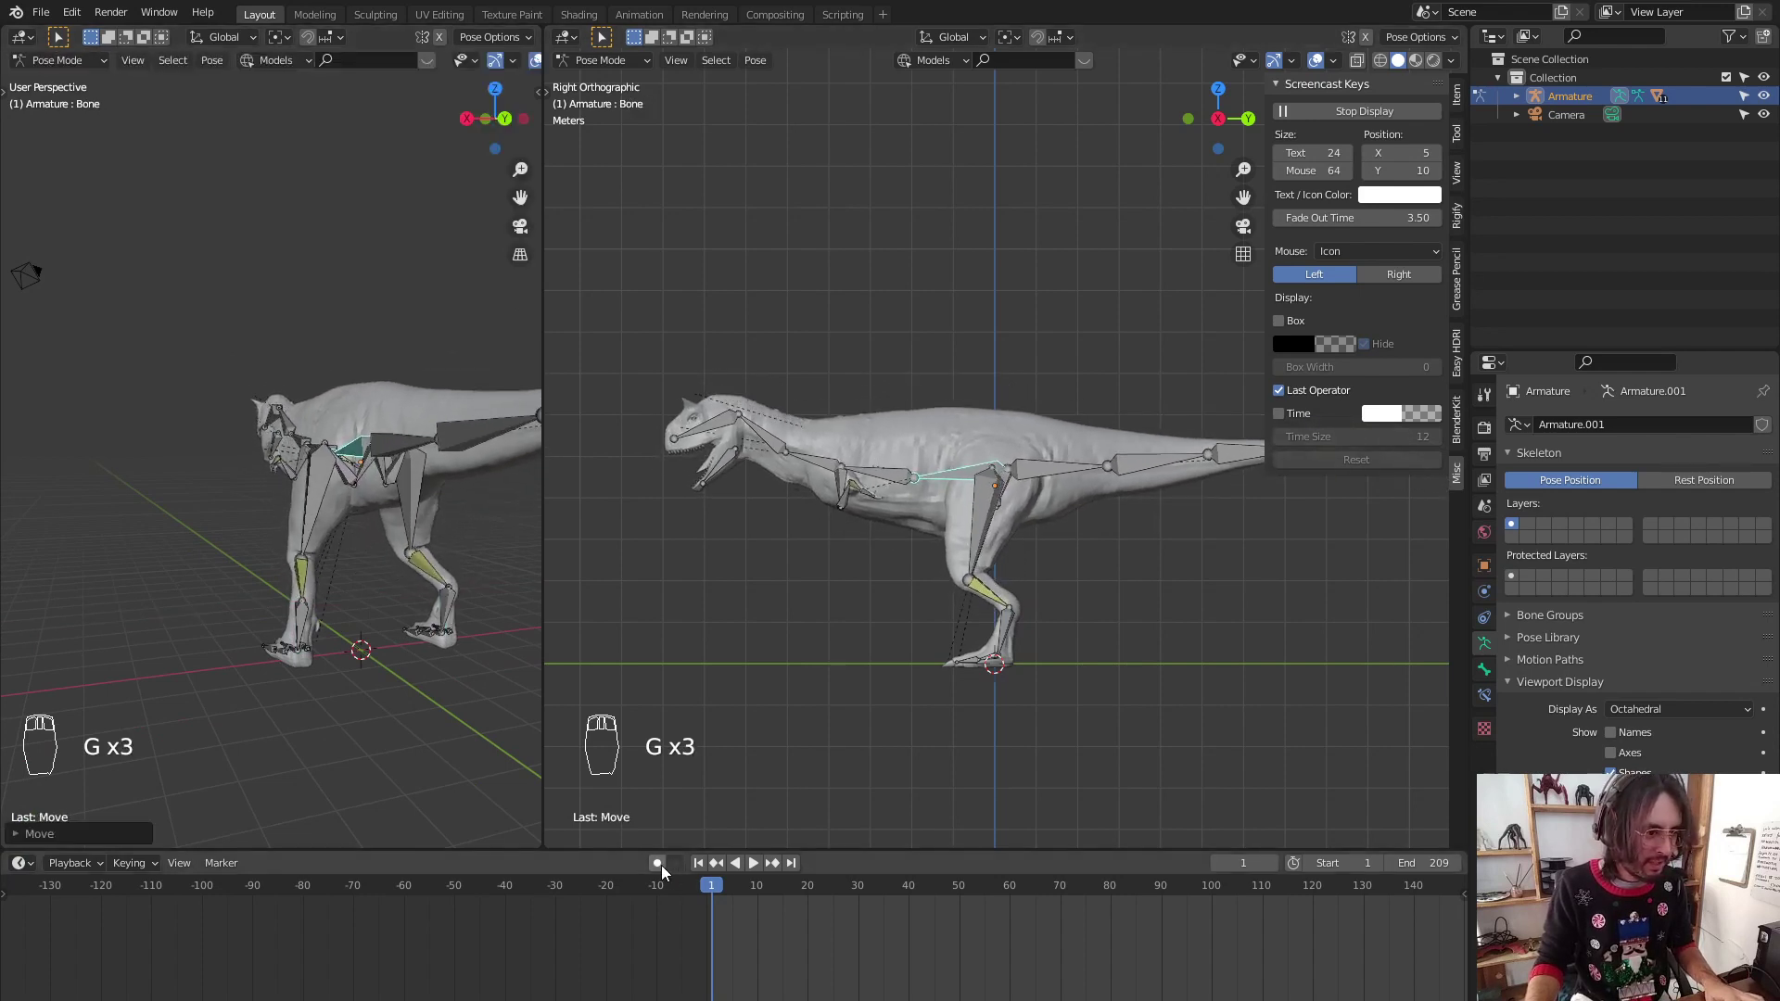
Key the first pose, enable Auto Keying and move on to pose a later frame
{"action": "left_click_drag", "start_coordinate": [665, 866], "coordinate": [1147, 923]}
{"action": "left_click_drag", "start_coordinate": [1146, 924], "coordinate": [746, 855]}
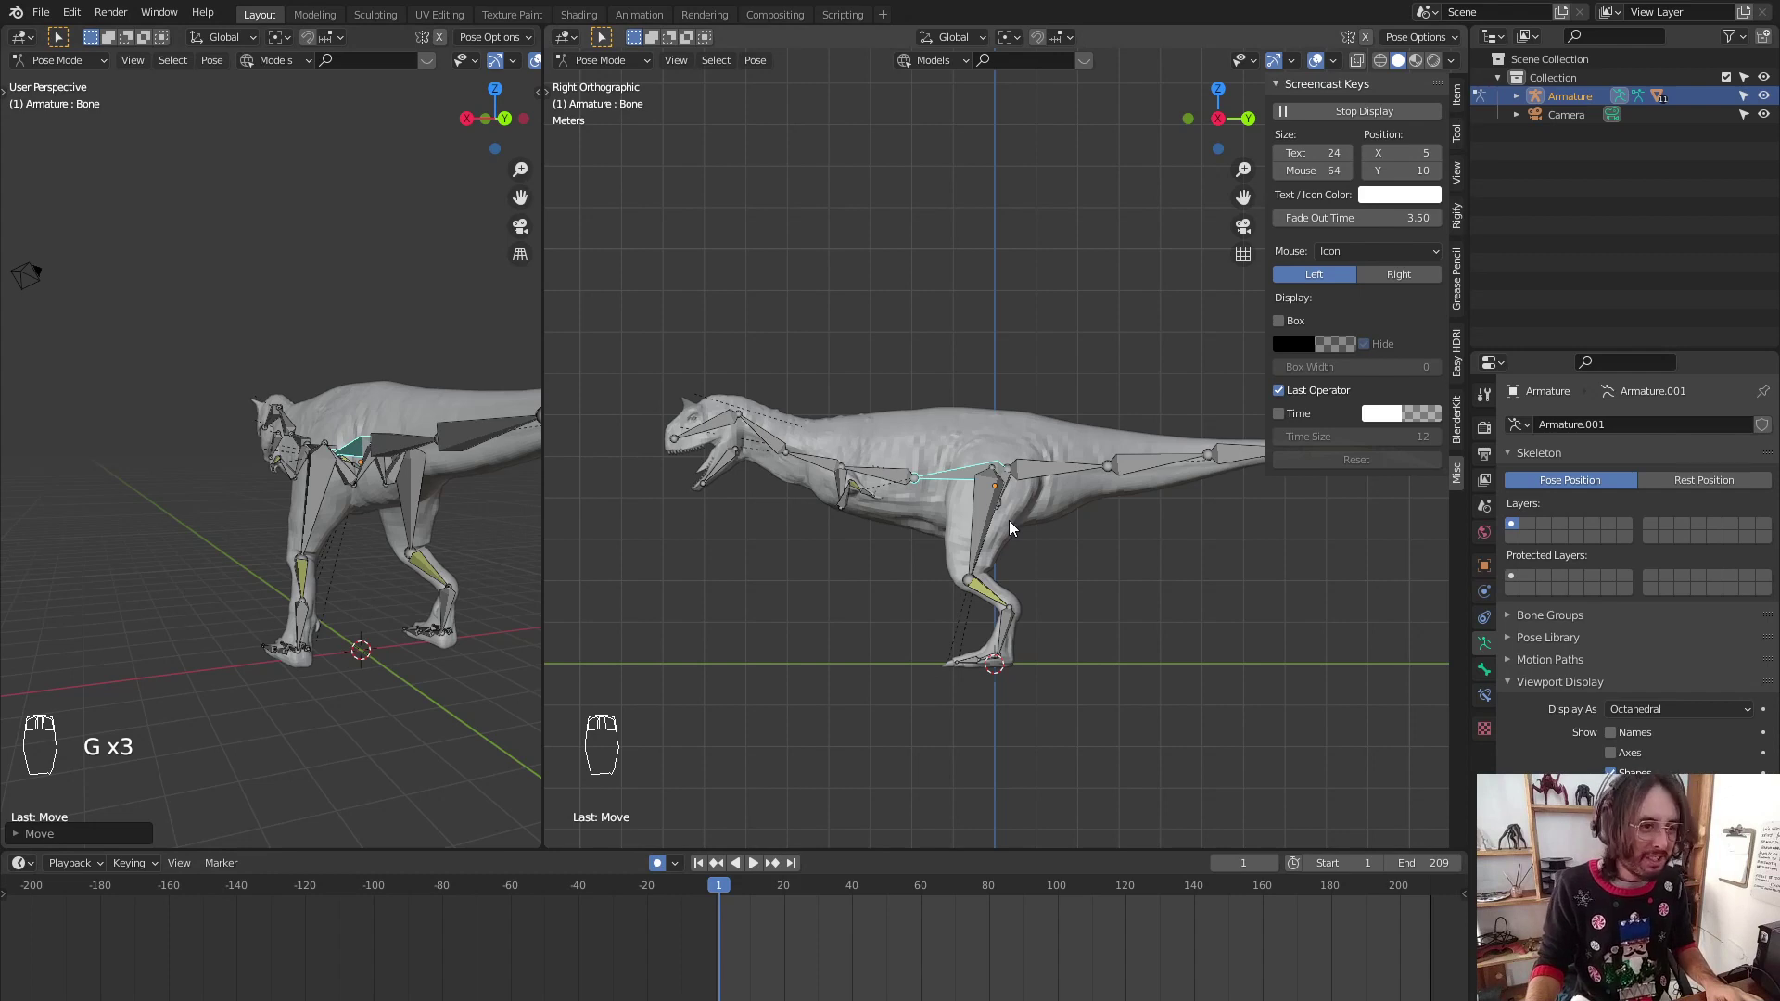
{"action": "key", "text": "g"}
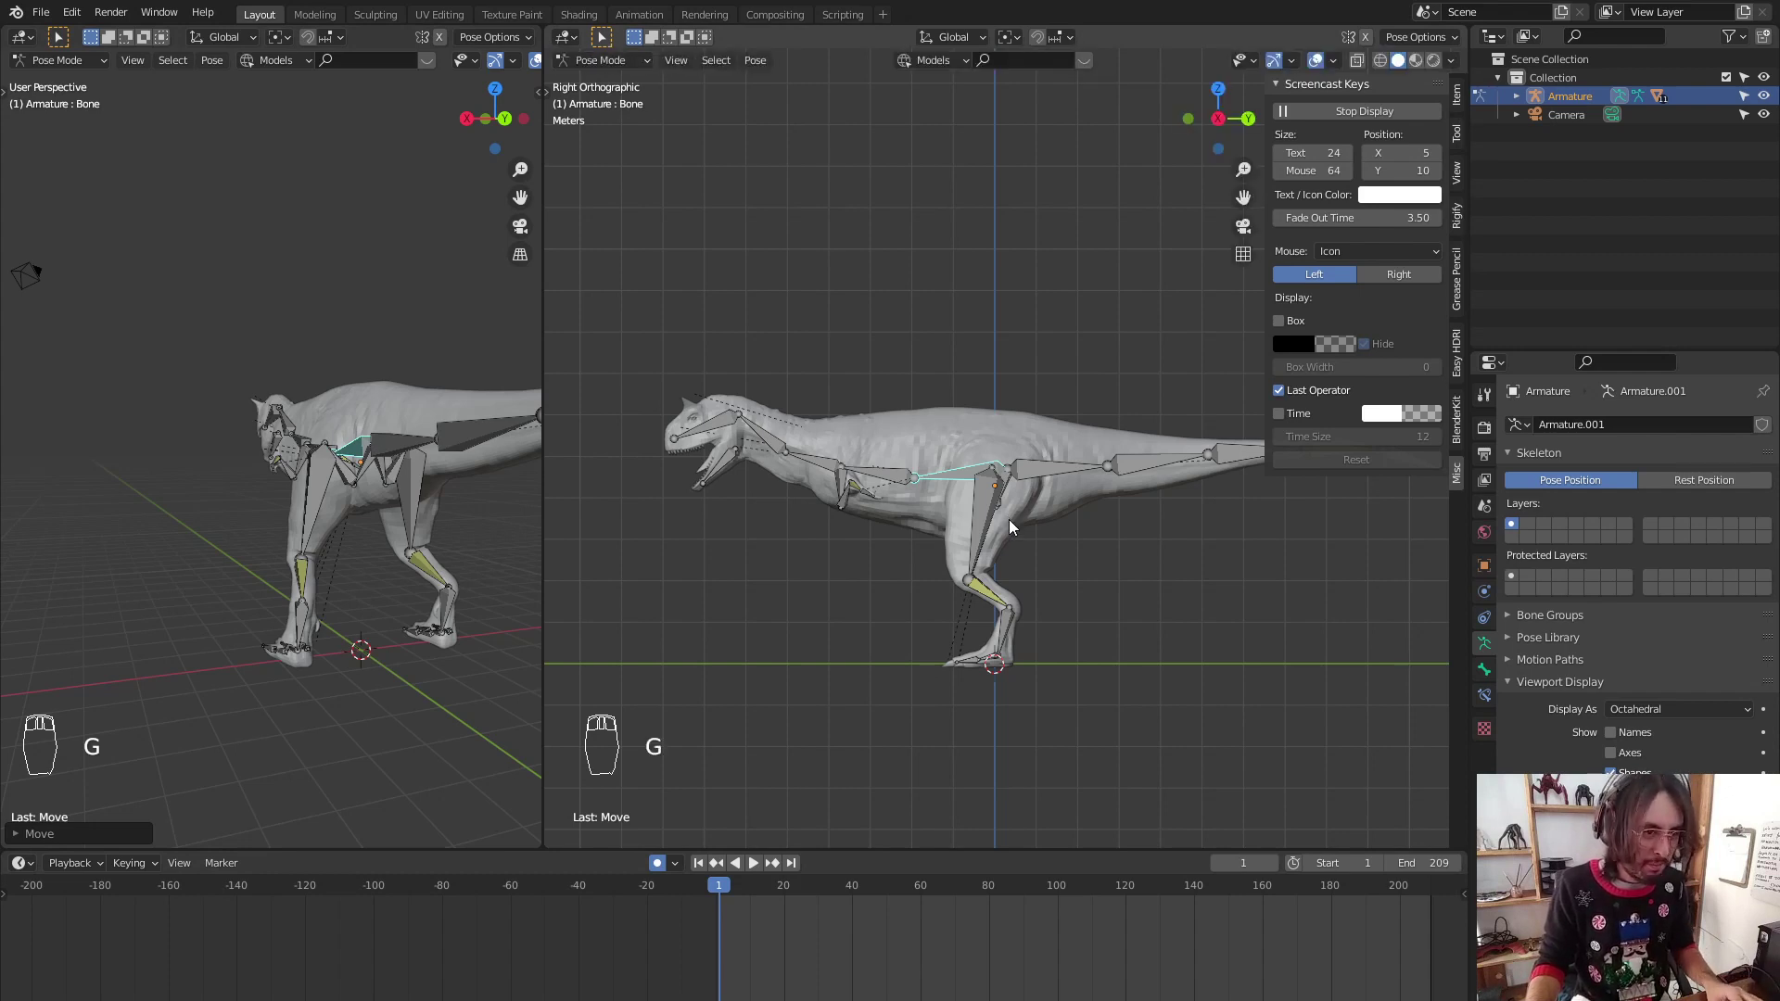
{"action": "key", "text": "space"}
Pose the body bone, then set the timeline to end at frame 73 and start at frame 8
{"action": "key", "text": "g"}
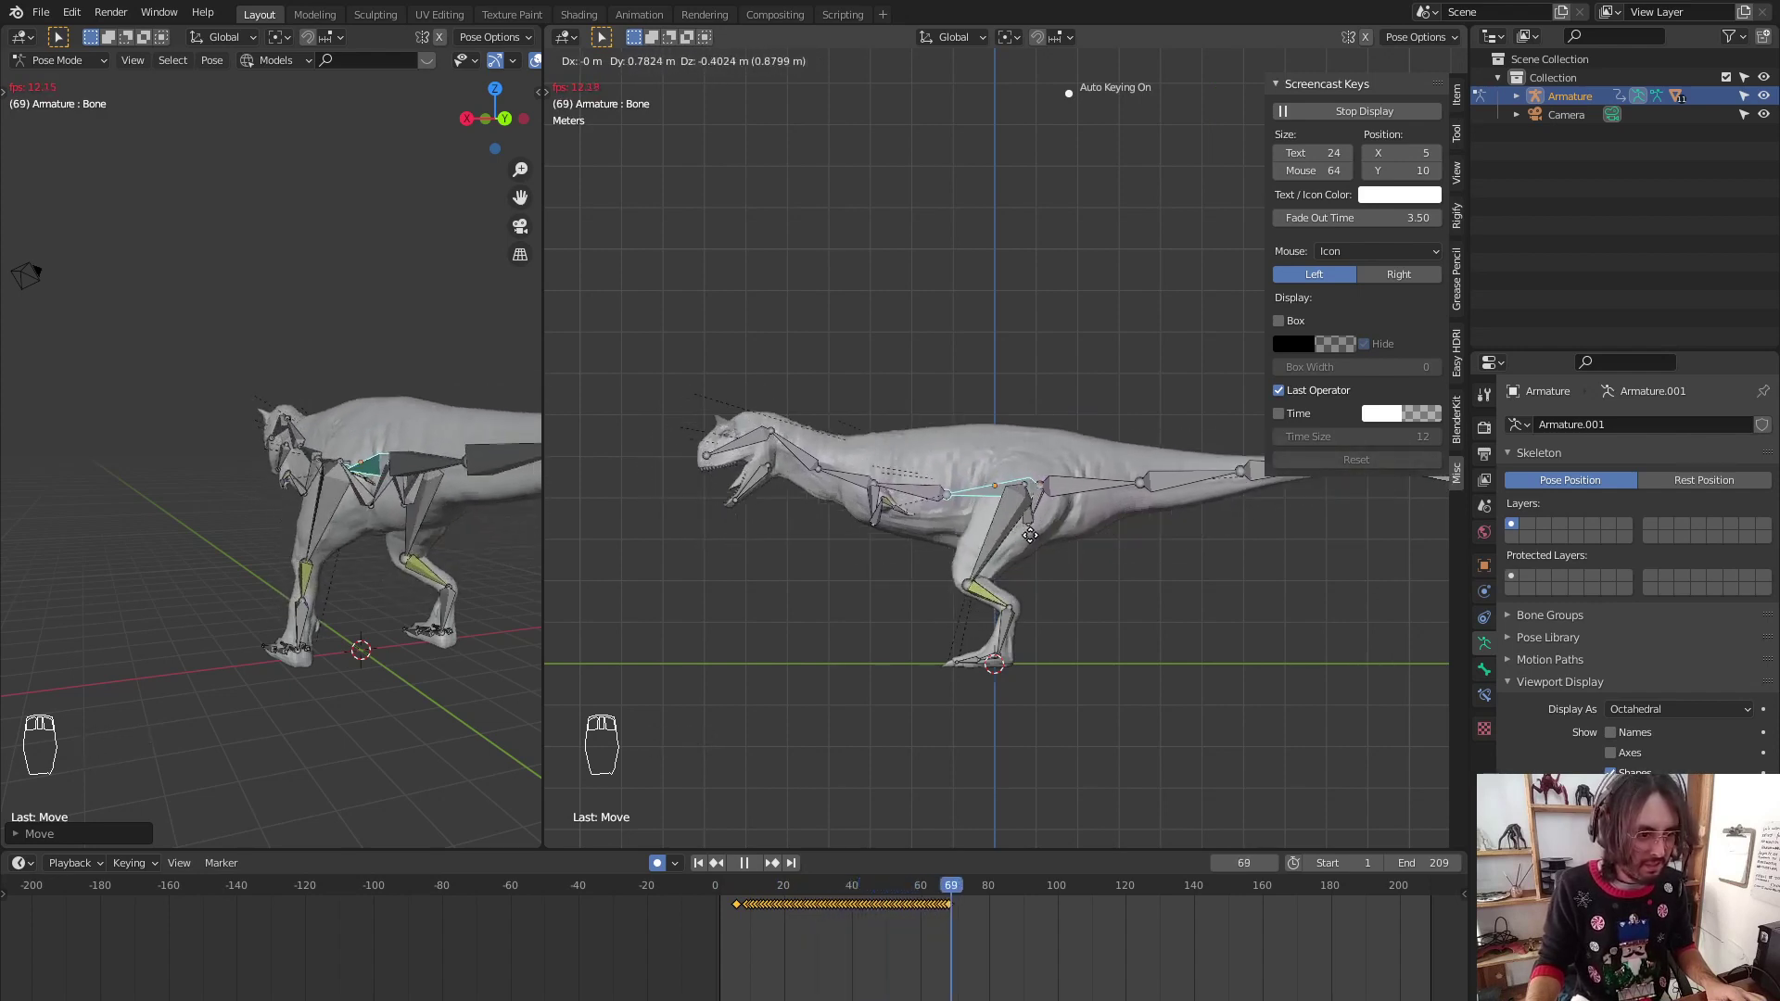
{"action": "left_click", "coordinate": [1012, 546]}
{"action": "key", "text": "space"}
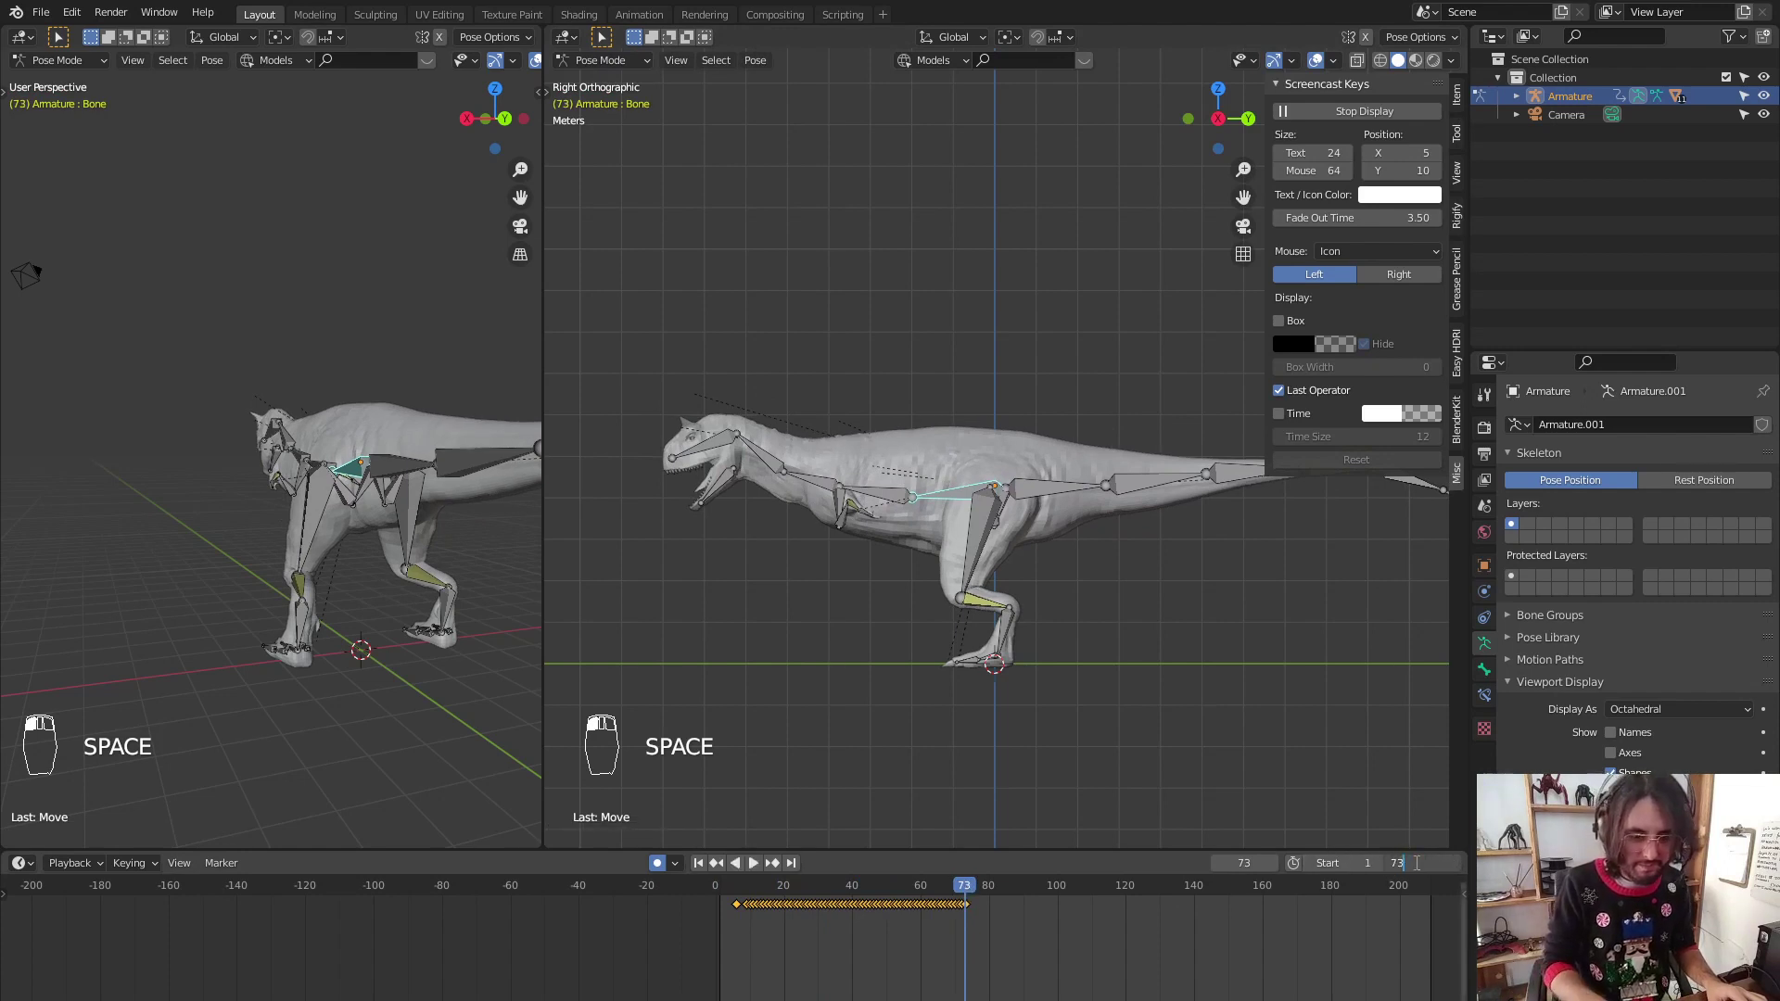
{"action": "key", "text": "space"}
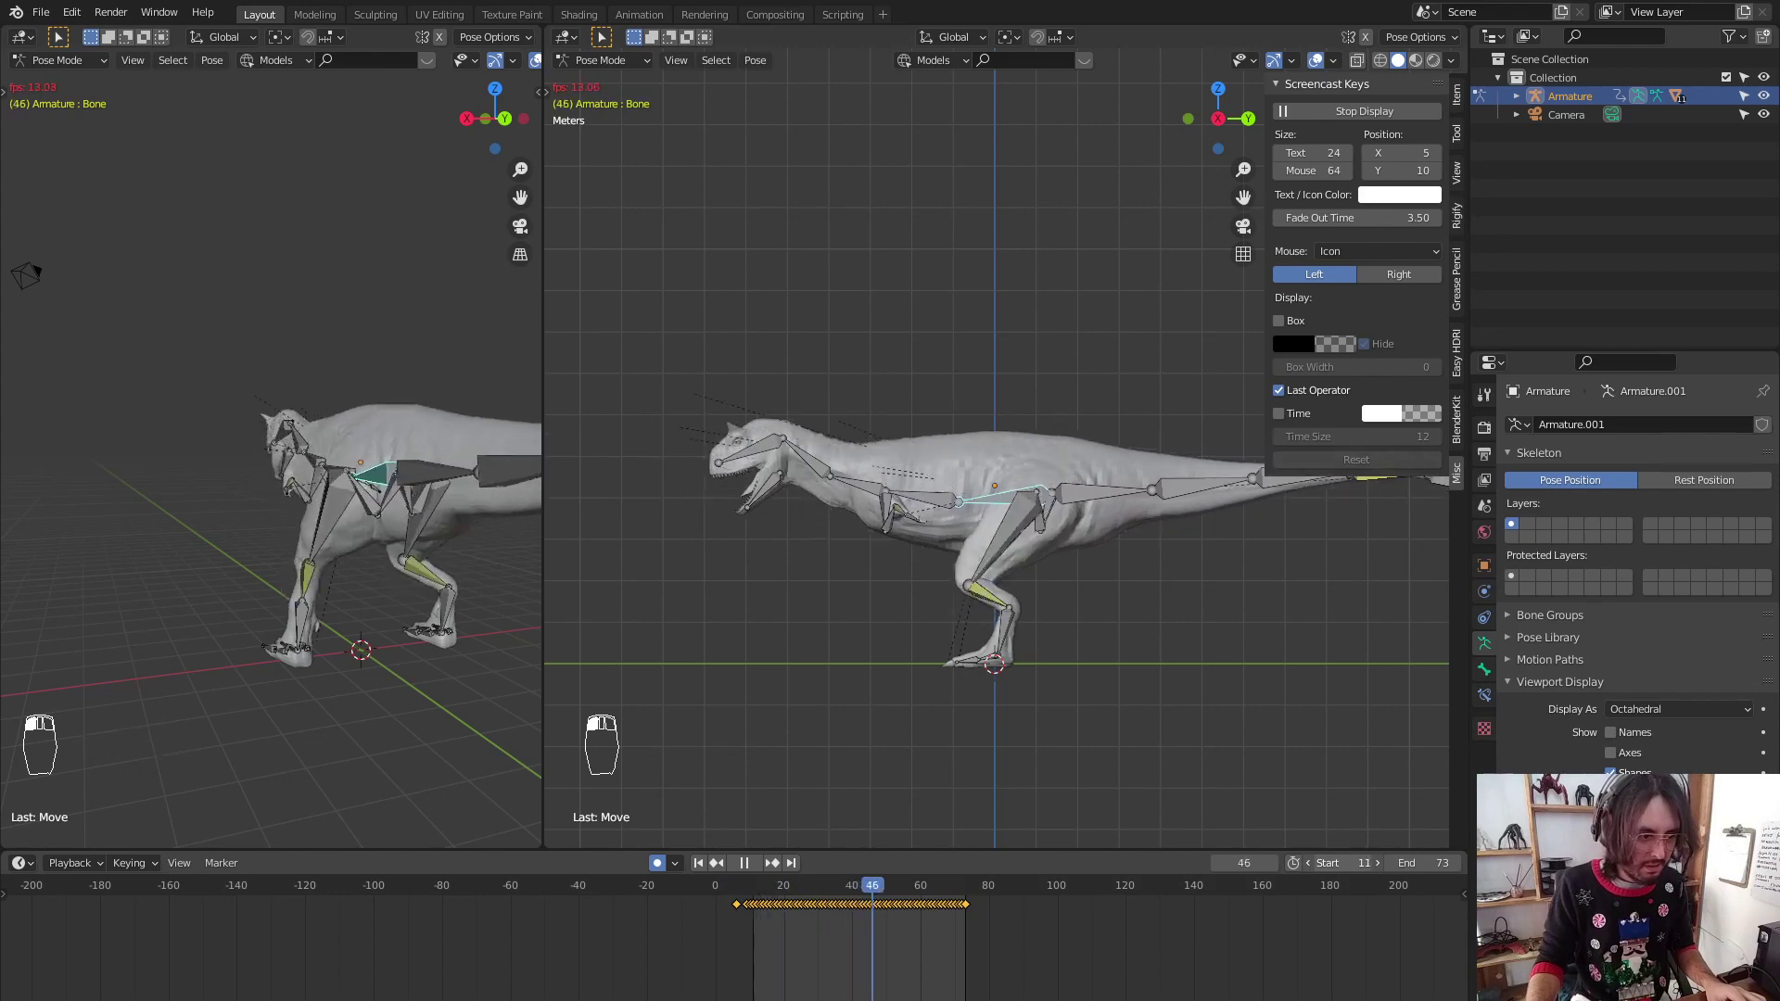
{"action": "left_click_drag", "start_coordinate": [845, 592], "coordinate": [823, 485]}
{"action": "right_click", "coordinate": [823, 485]}
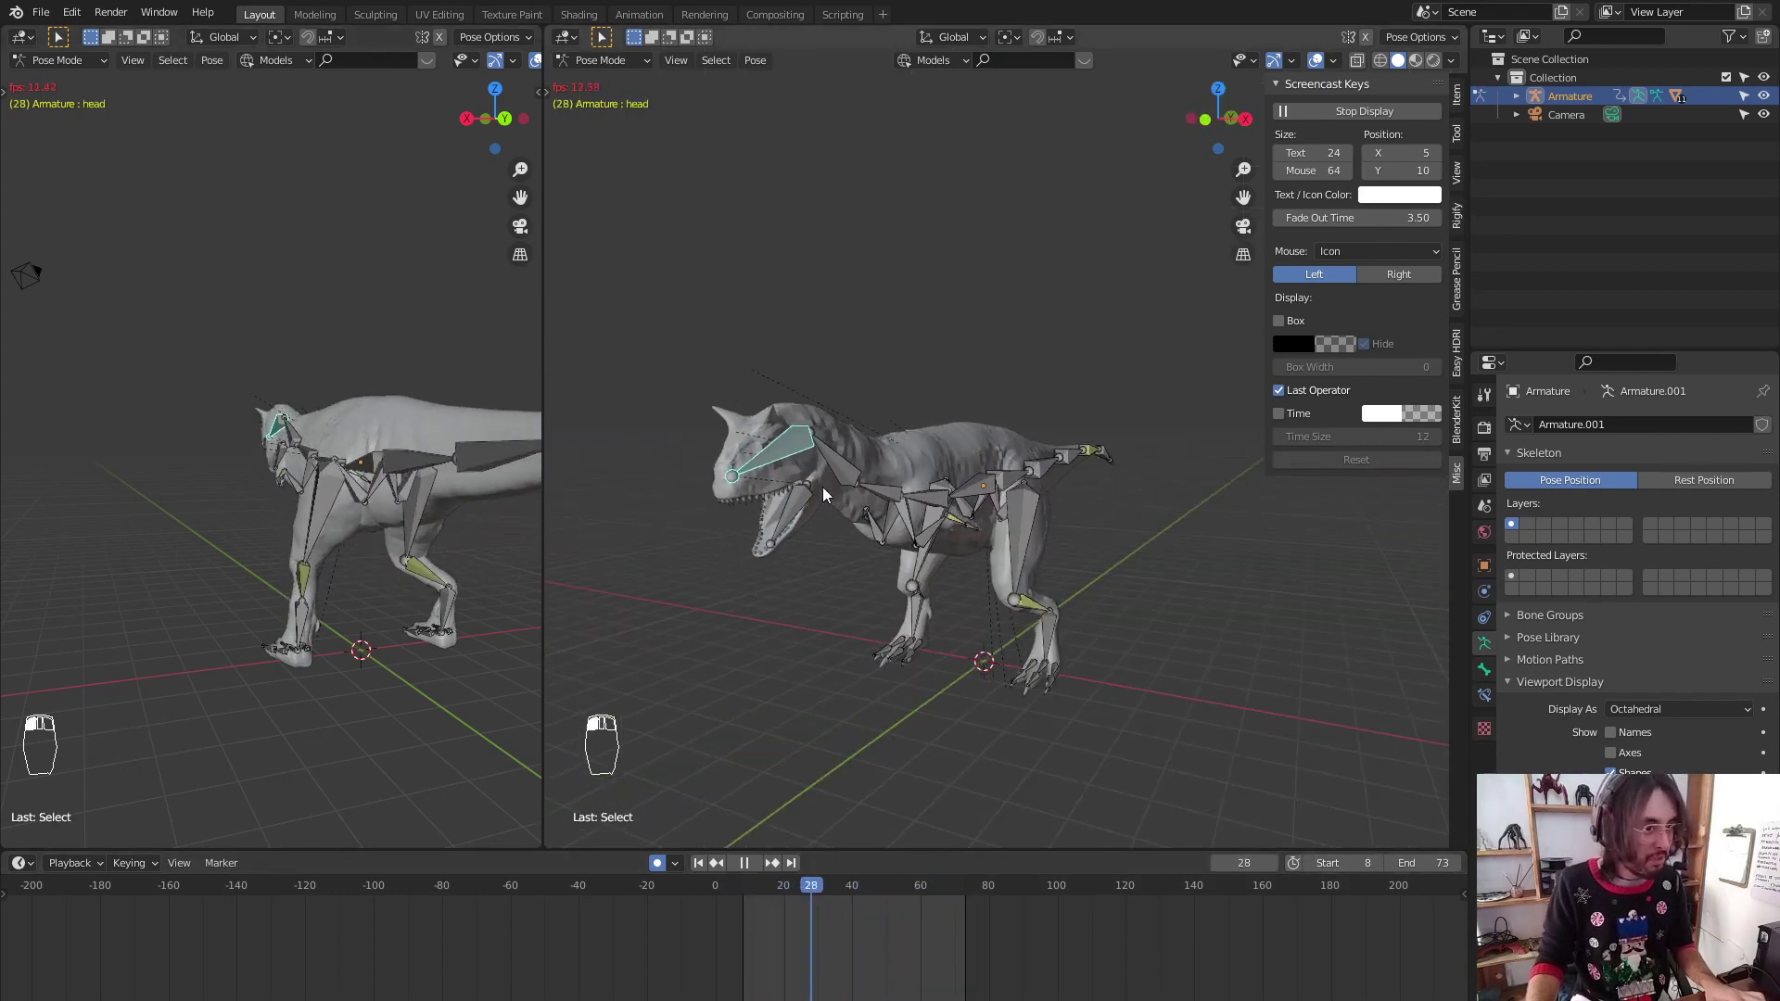
{"action": "key", "text": "space"}
Rotate the JAW and tail bones to animate the mouth and tail sway with auto keying
{"action": "key", "text": "KP_3"}
{"action": "key", "text": "r"}
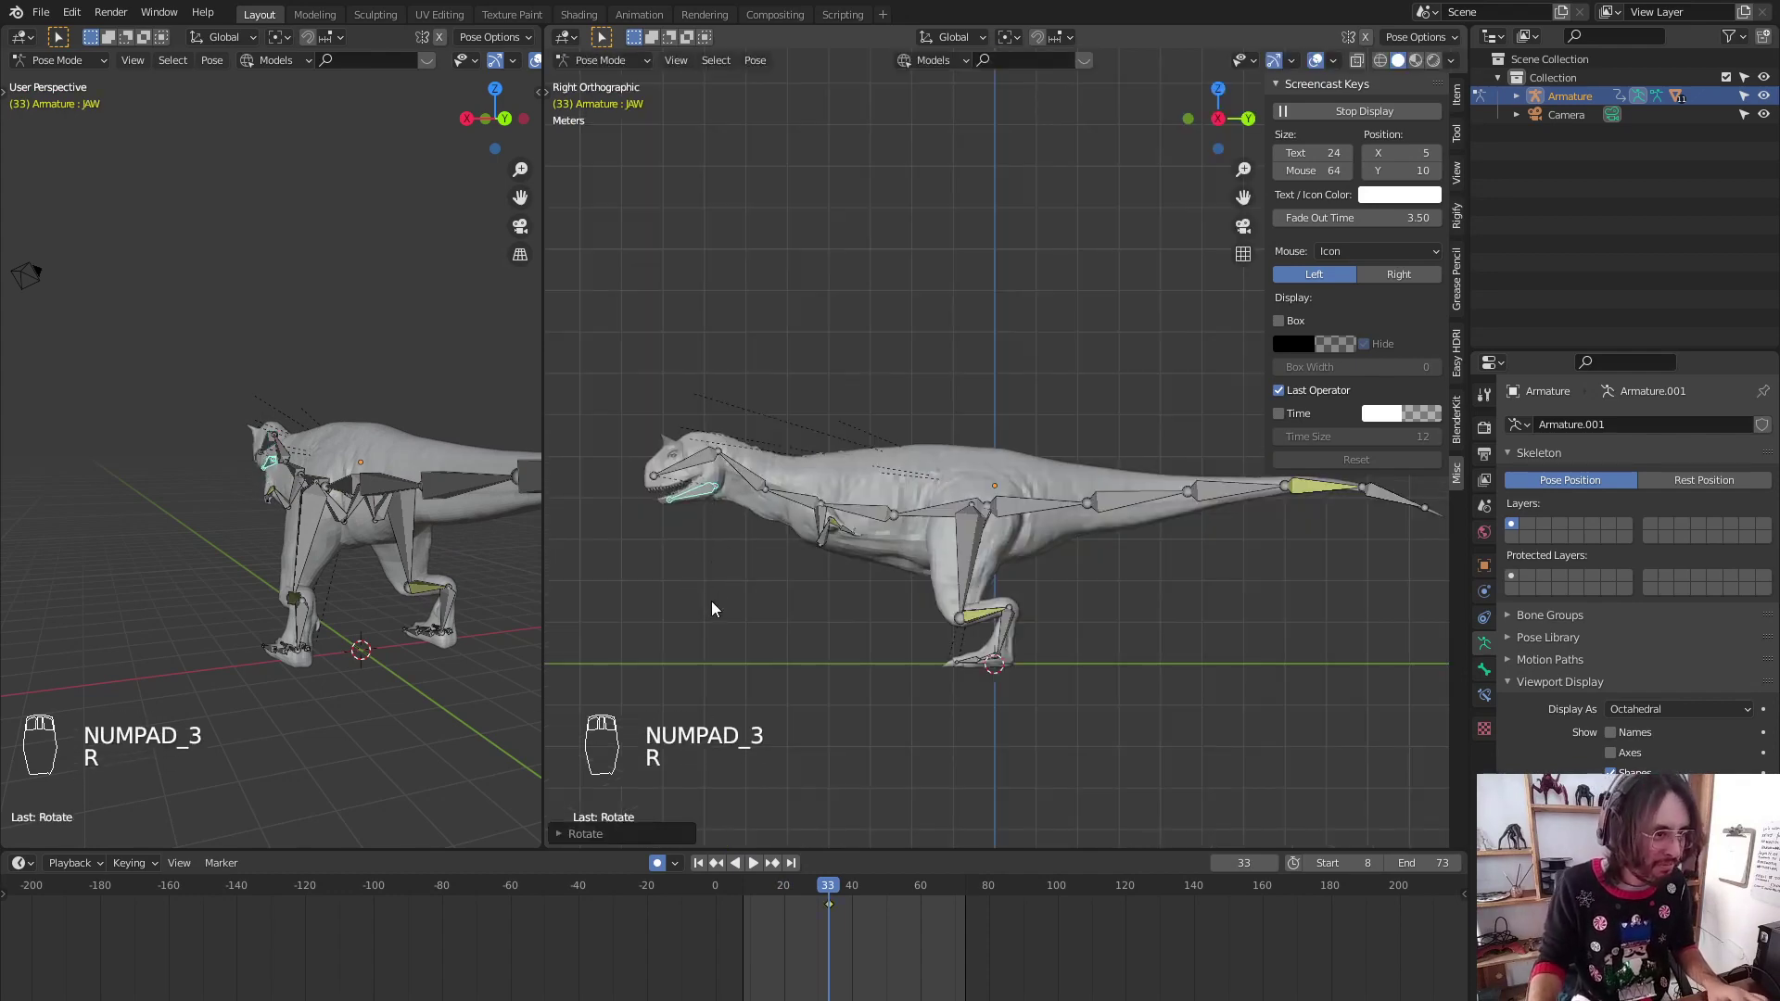
{"action": "key", "text": "g"}
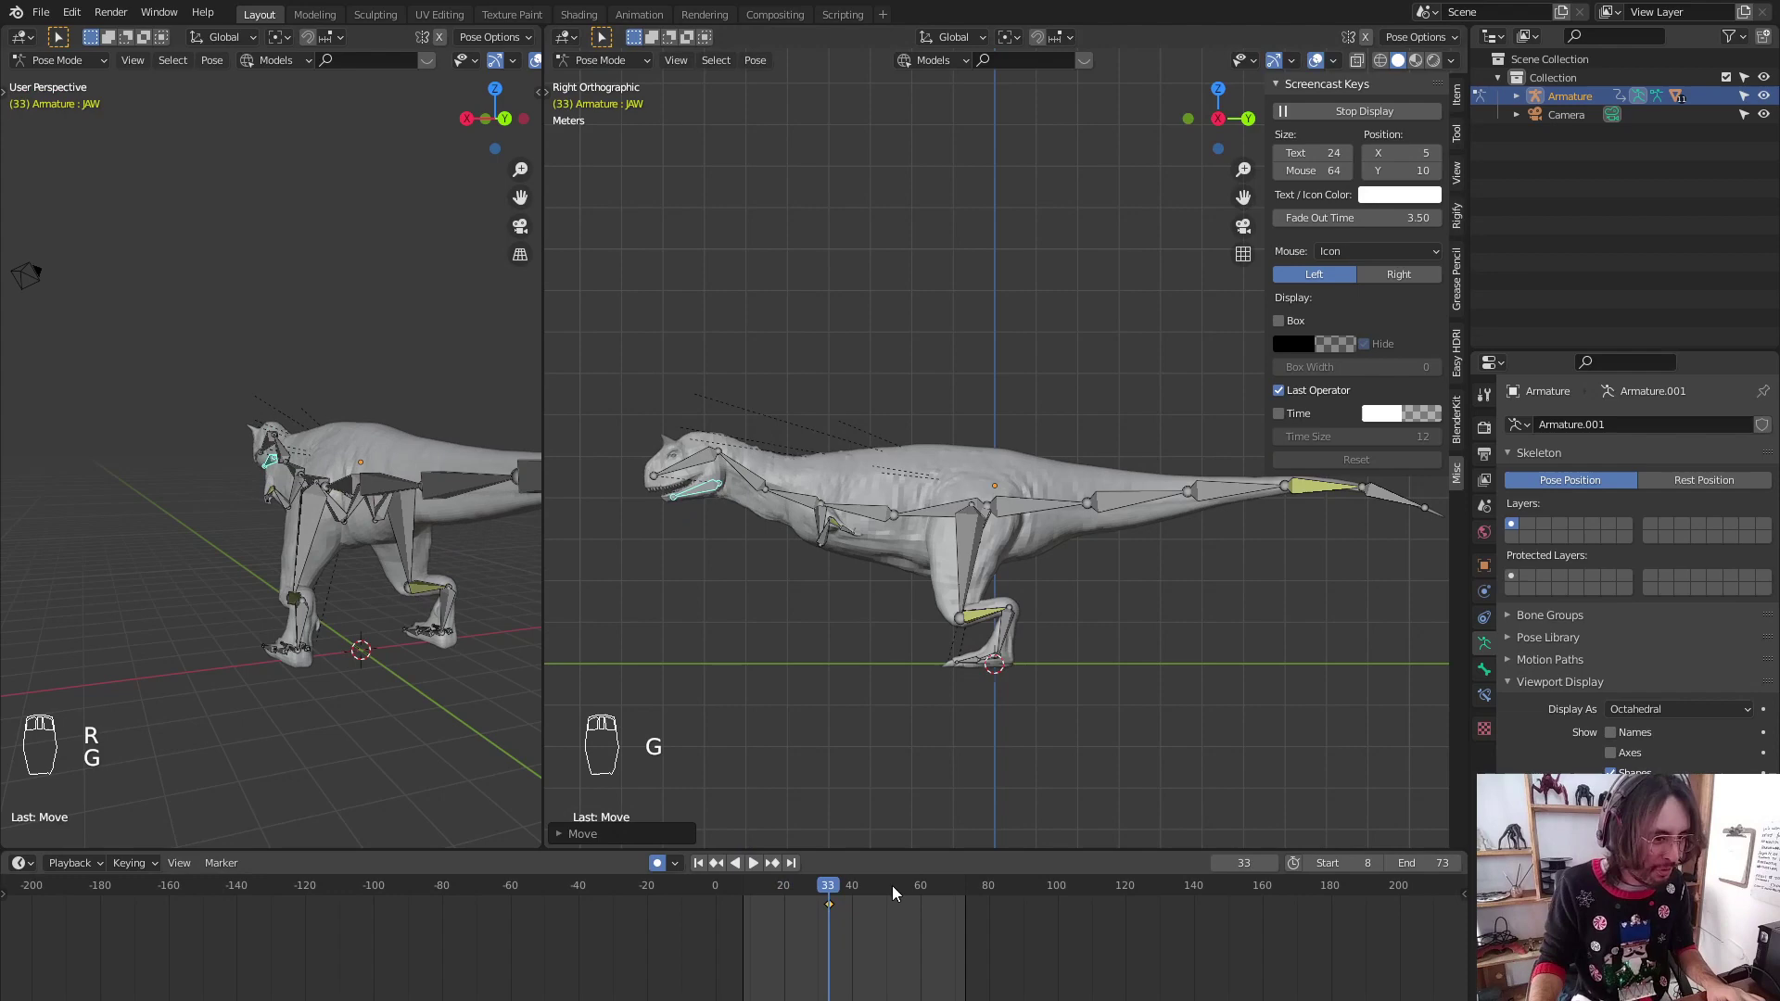
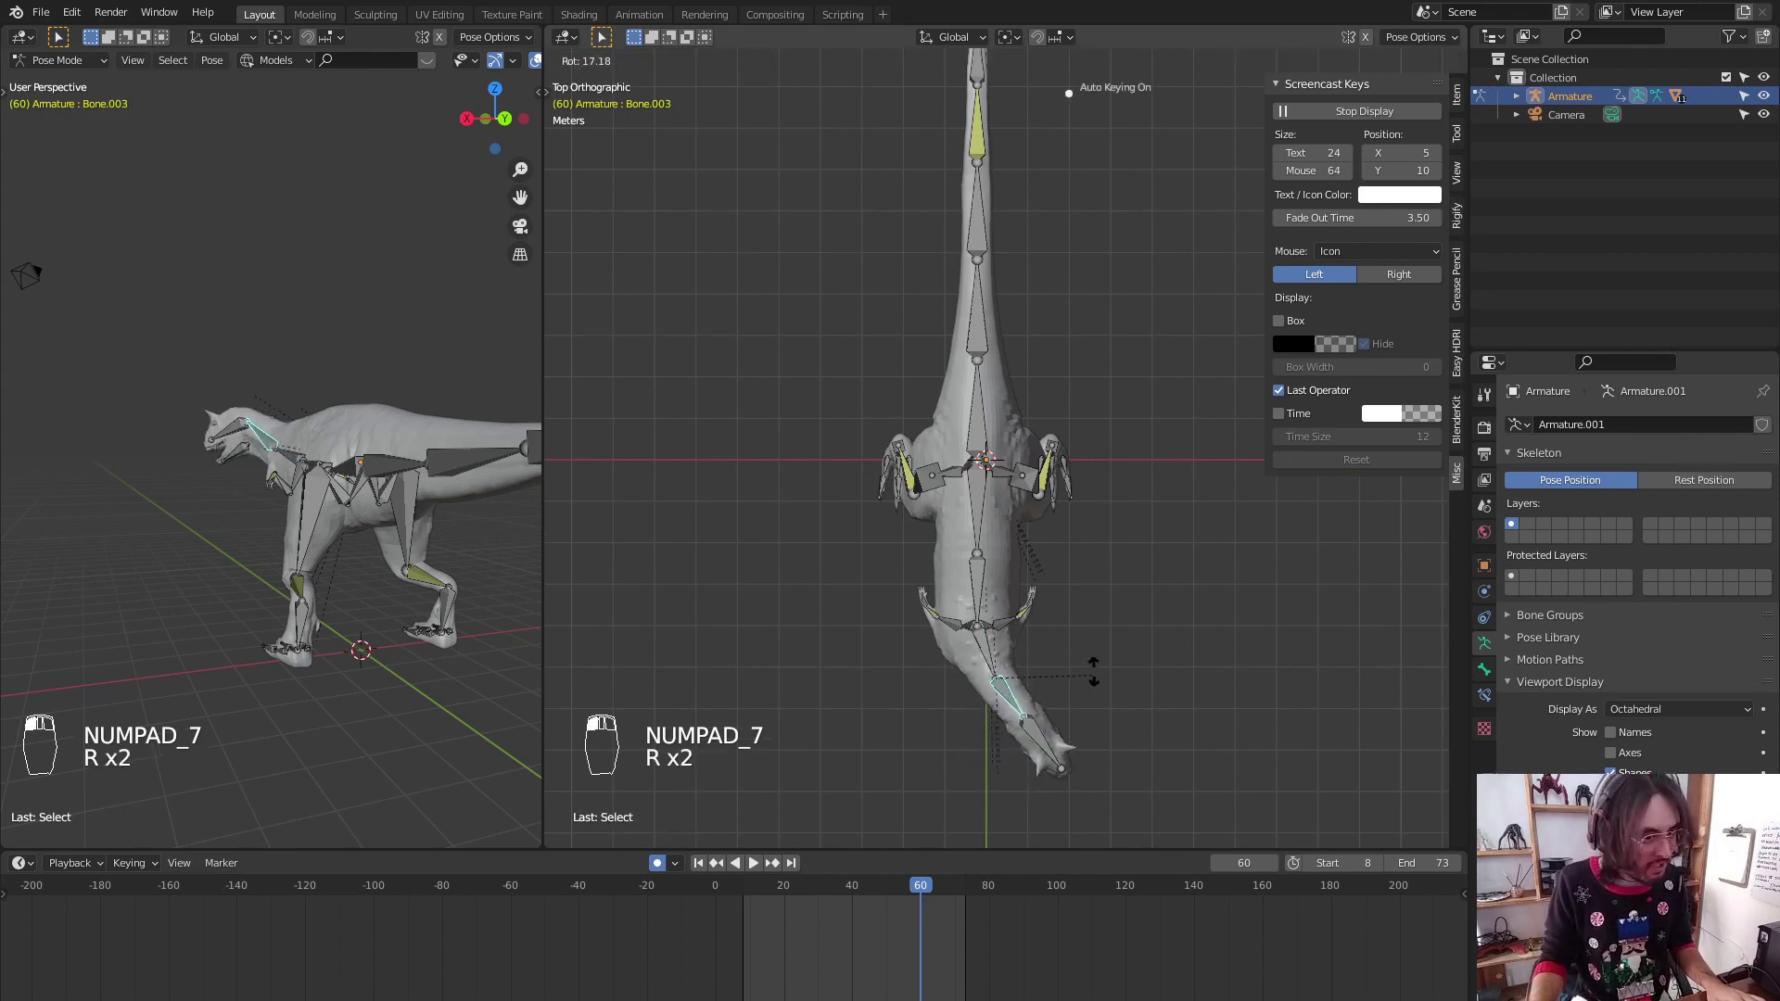
{"action": "key", "text": "c"}
{"action": "left_click", "coordinate": [1054, 747]}
{"action": "key", "text": "c"}
{"action": "key", "text": "r"}
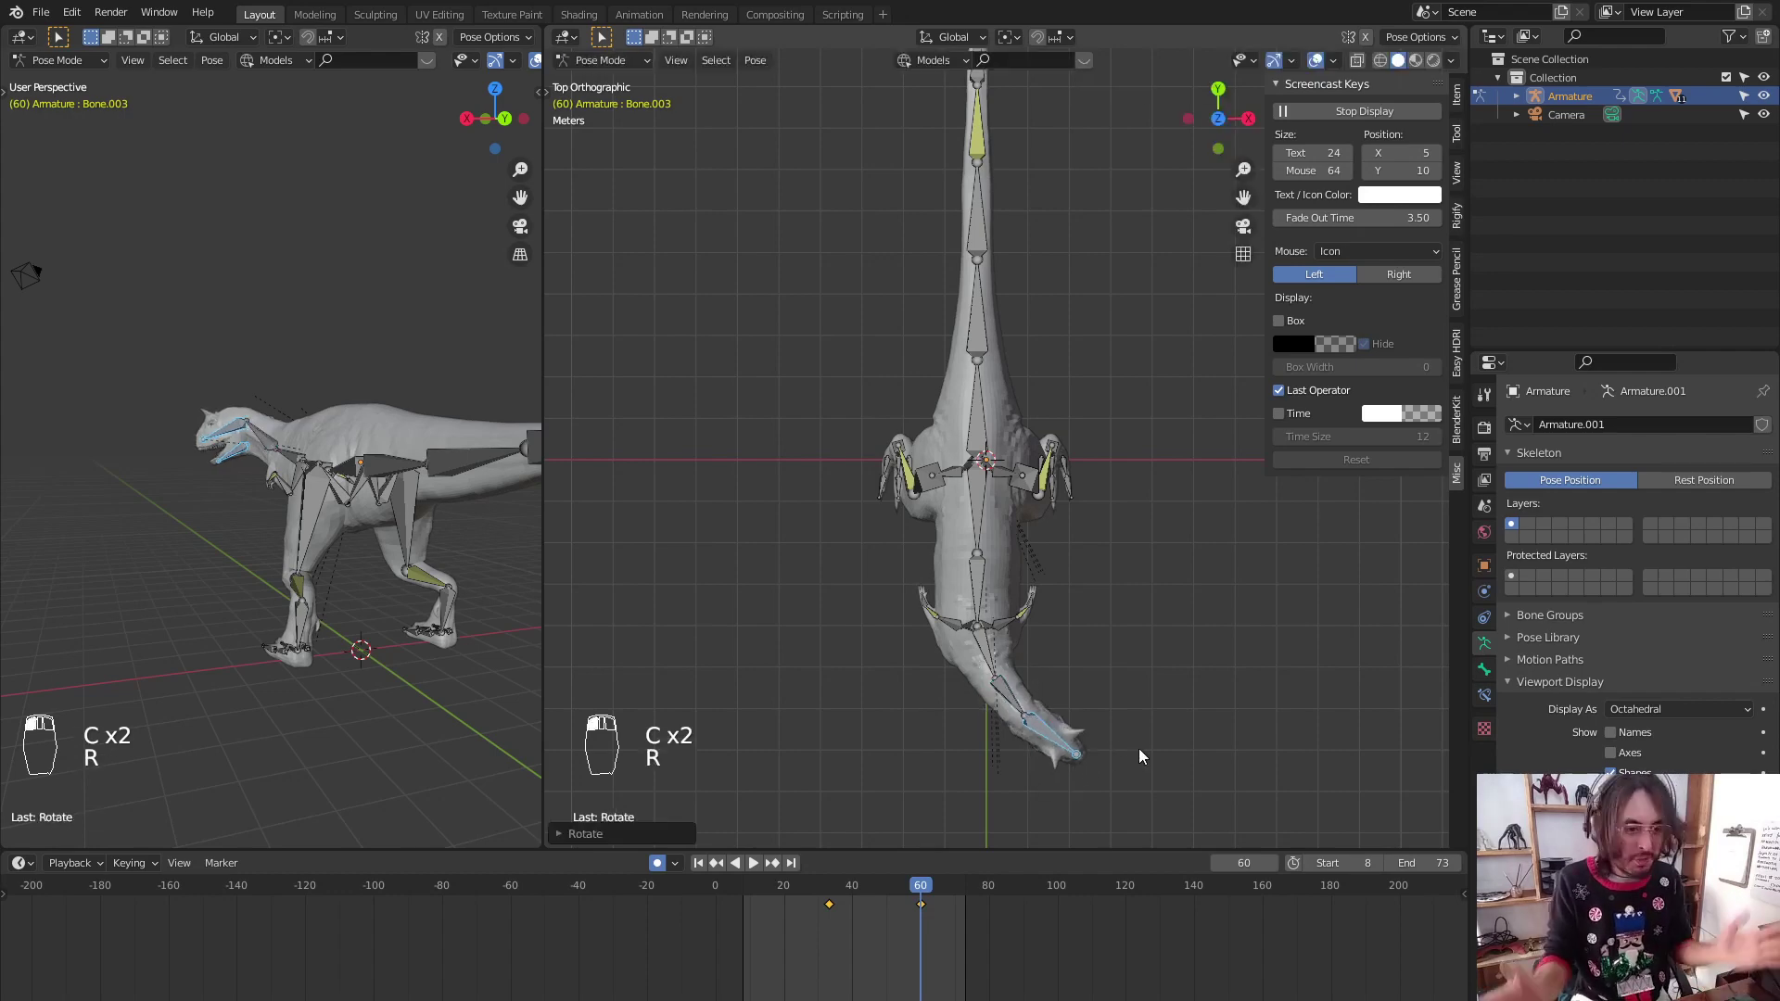
{"action": "key", "text": "space"}
{"action": "key", "text": "space"}
{"action": "left_click_drag", "start_coordinate": [1042, 638], "coordinate": [1018, 587]}
Add a camera, look through it and align it to frame the Carnotaurus
{"action": "key", "text": "ctrl+Tab"}
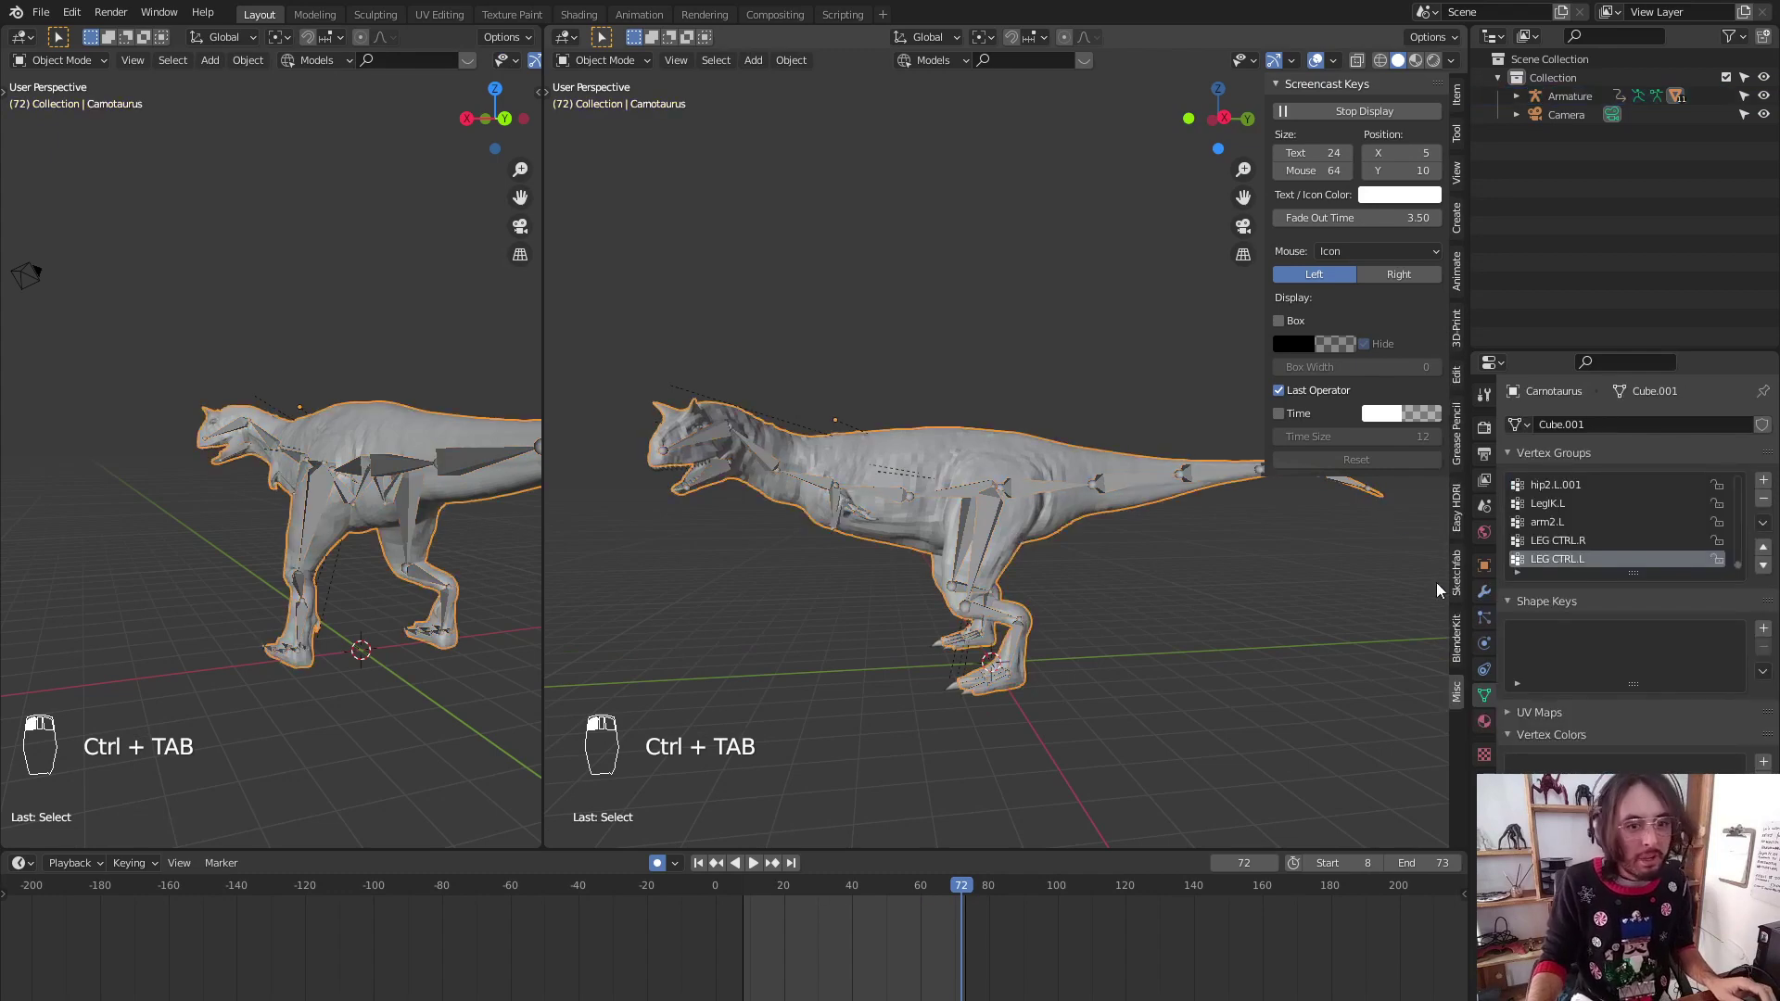
{"action": "key", "text": "shift+a"}
{"action": "key", "text": "shift+a"}
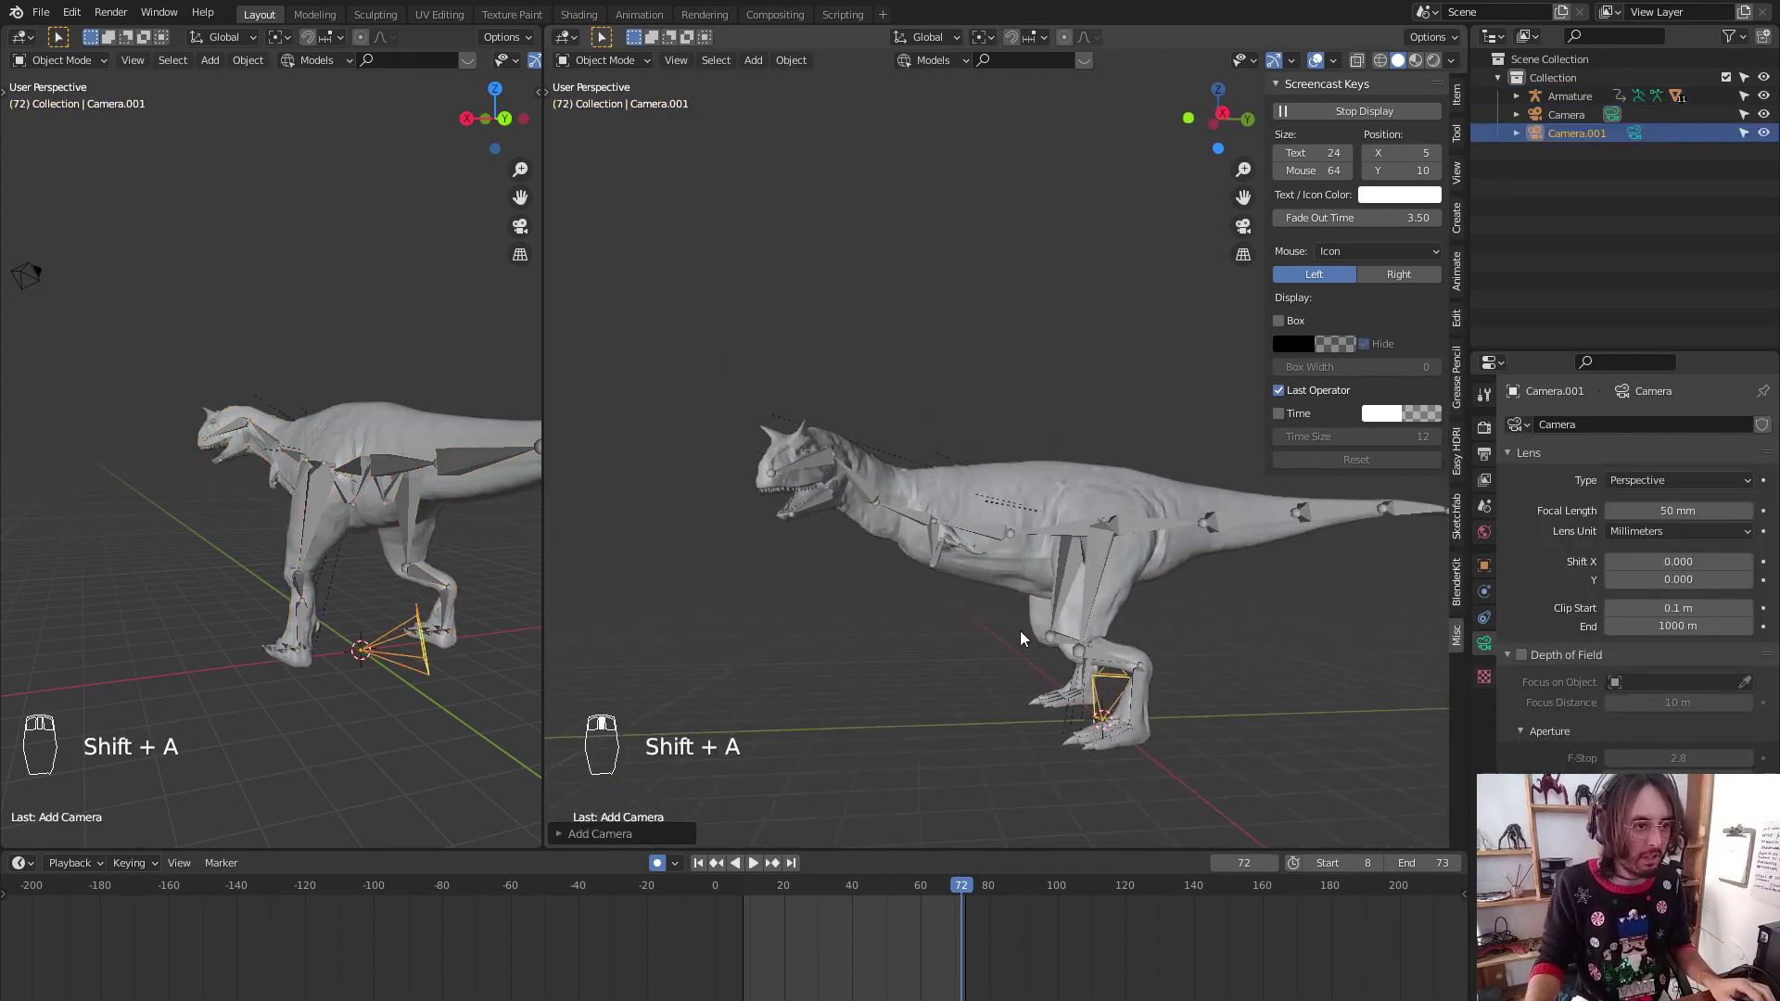
{"action": "left_click_drag", "start_coordinate": [1066, 669], "coordinate": [1066, 664]}
{"action": "key", "text": "shift+KP_0"}
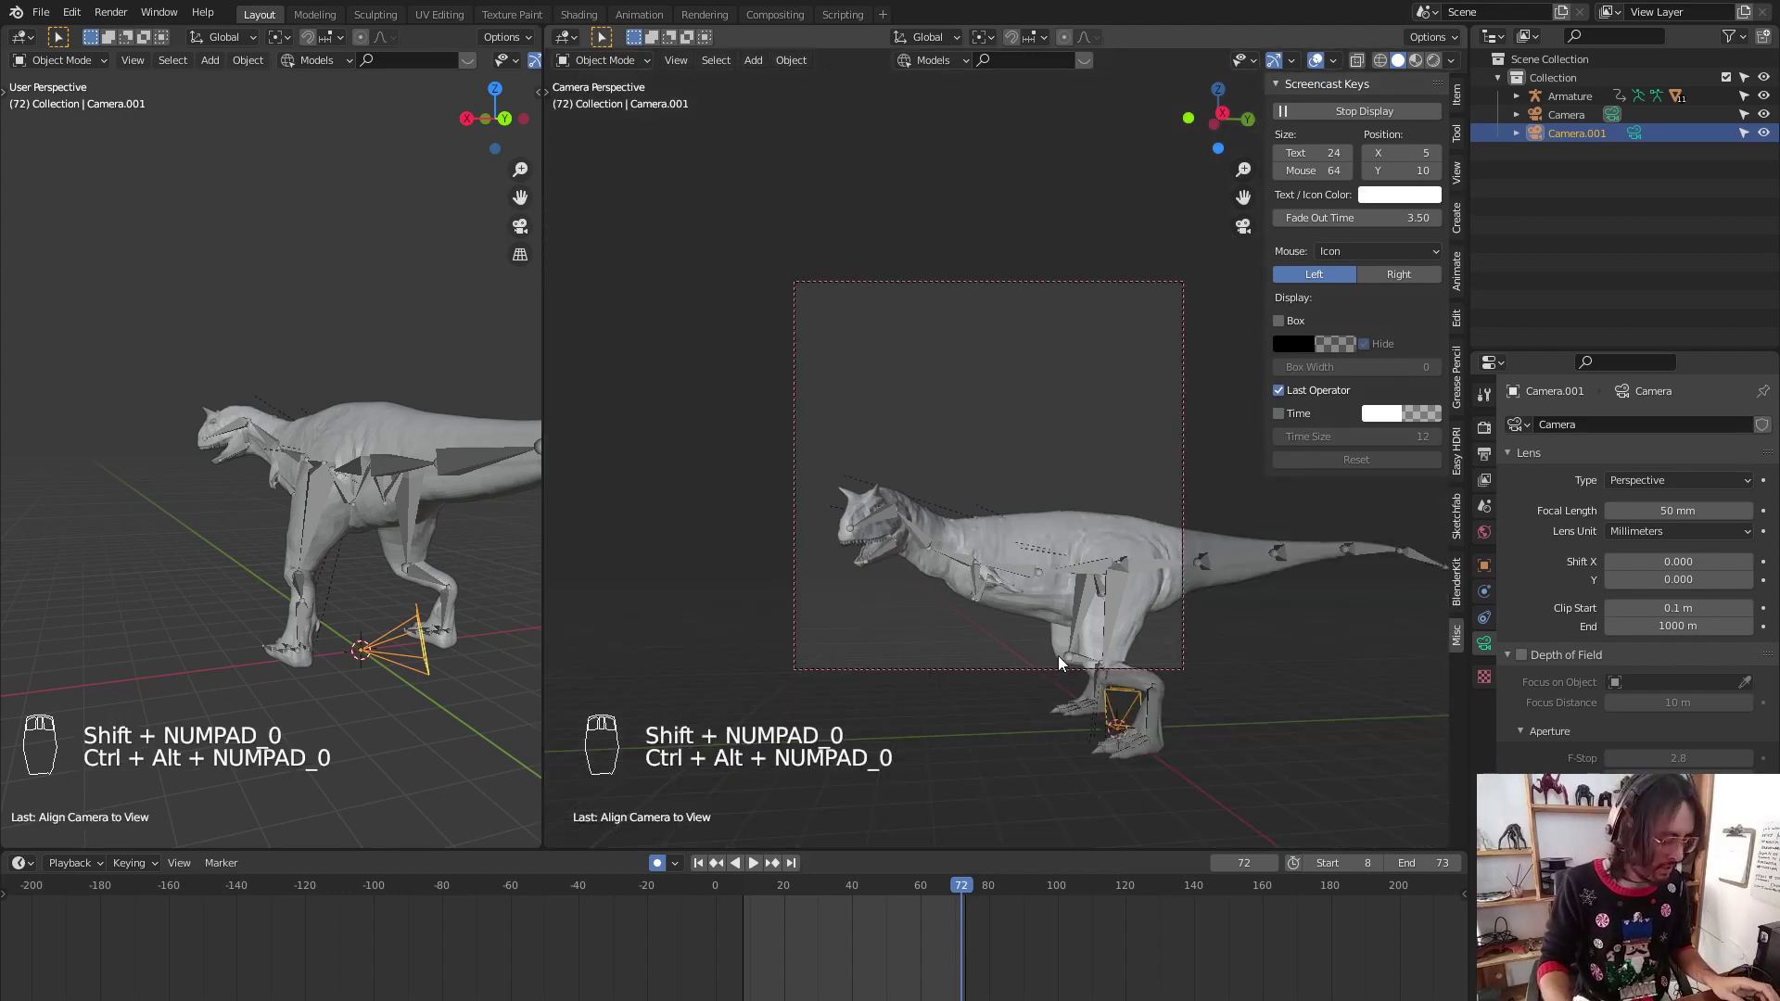
{"action": "key", "text": "ctrl+alt+KP_0"}
{"action": "key", "text": "g"}
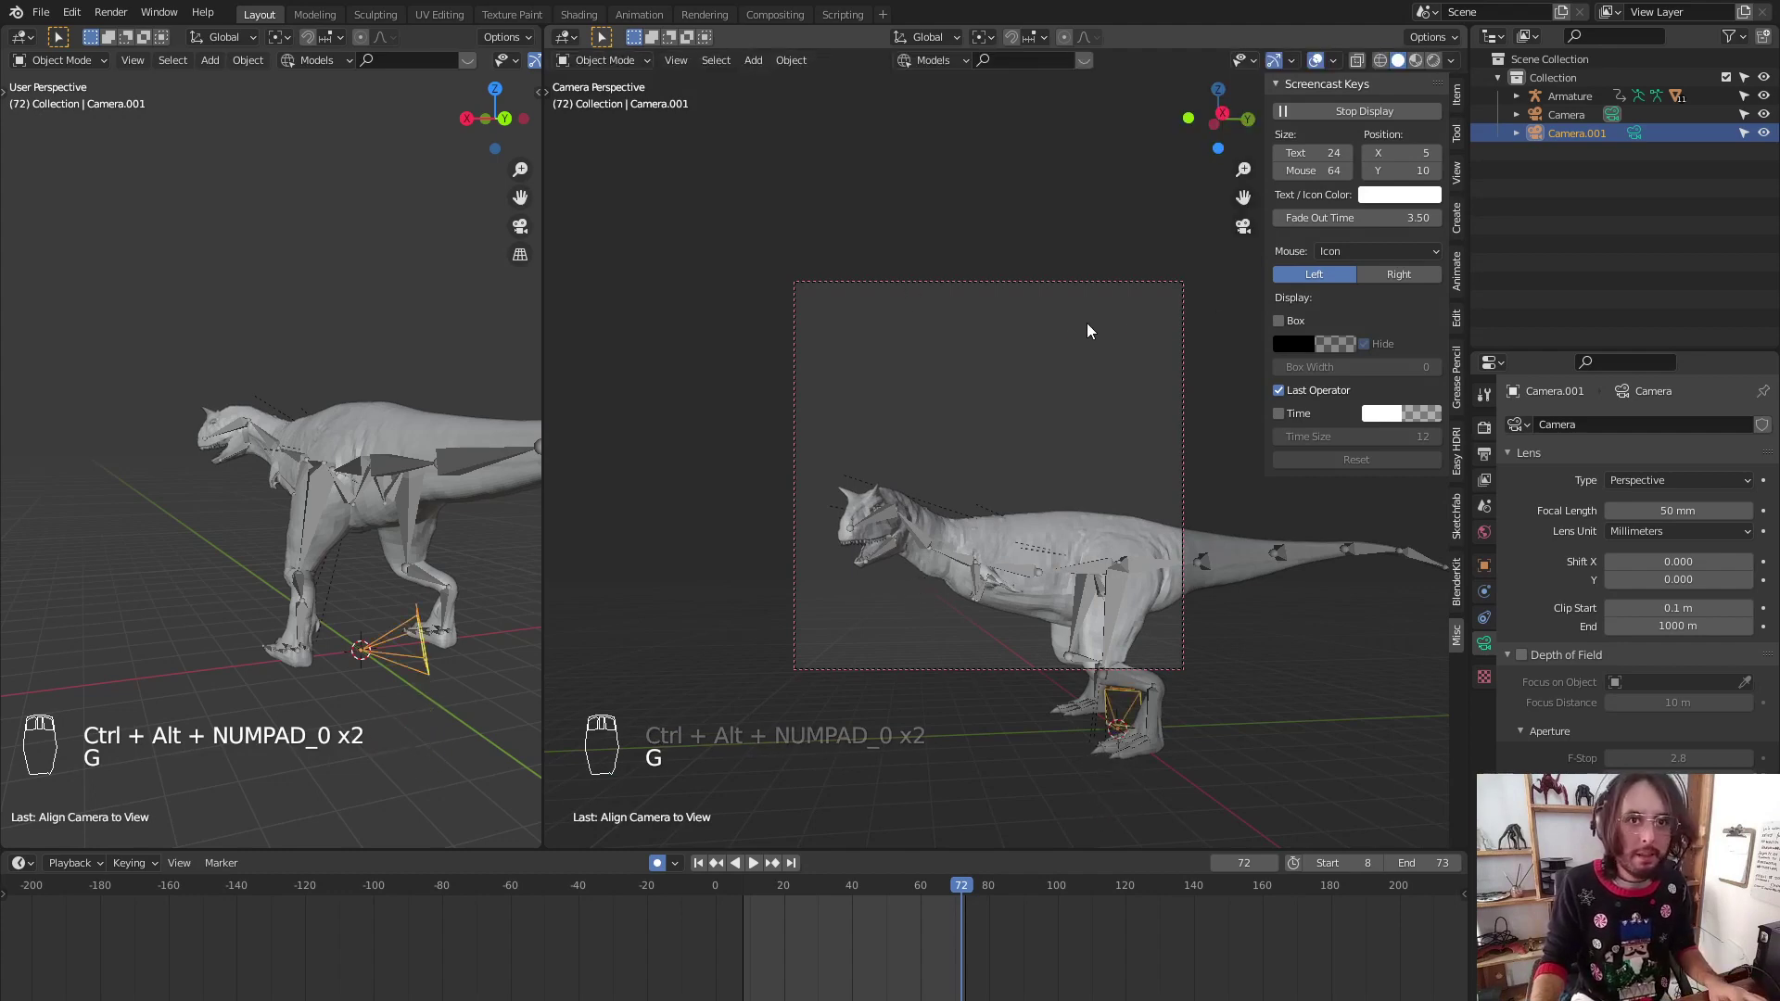
Delete the duplicate camera and keep the original Camera with depth of field at 6.3 m
{"action": "key", "text": "Delete"}
{"action": "left_click", "coordinate": [1562, 126]}
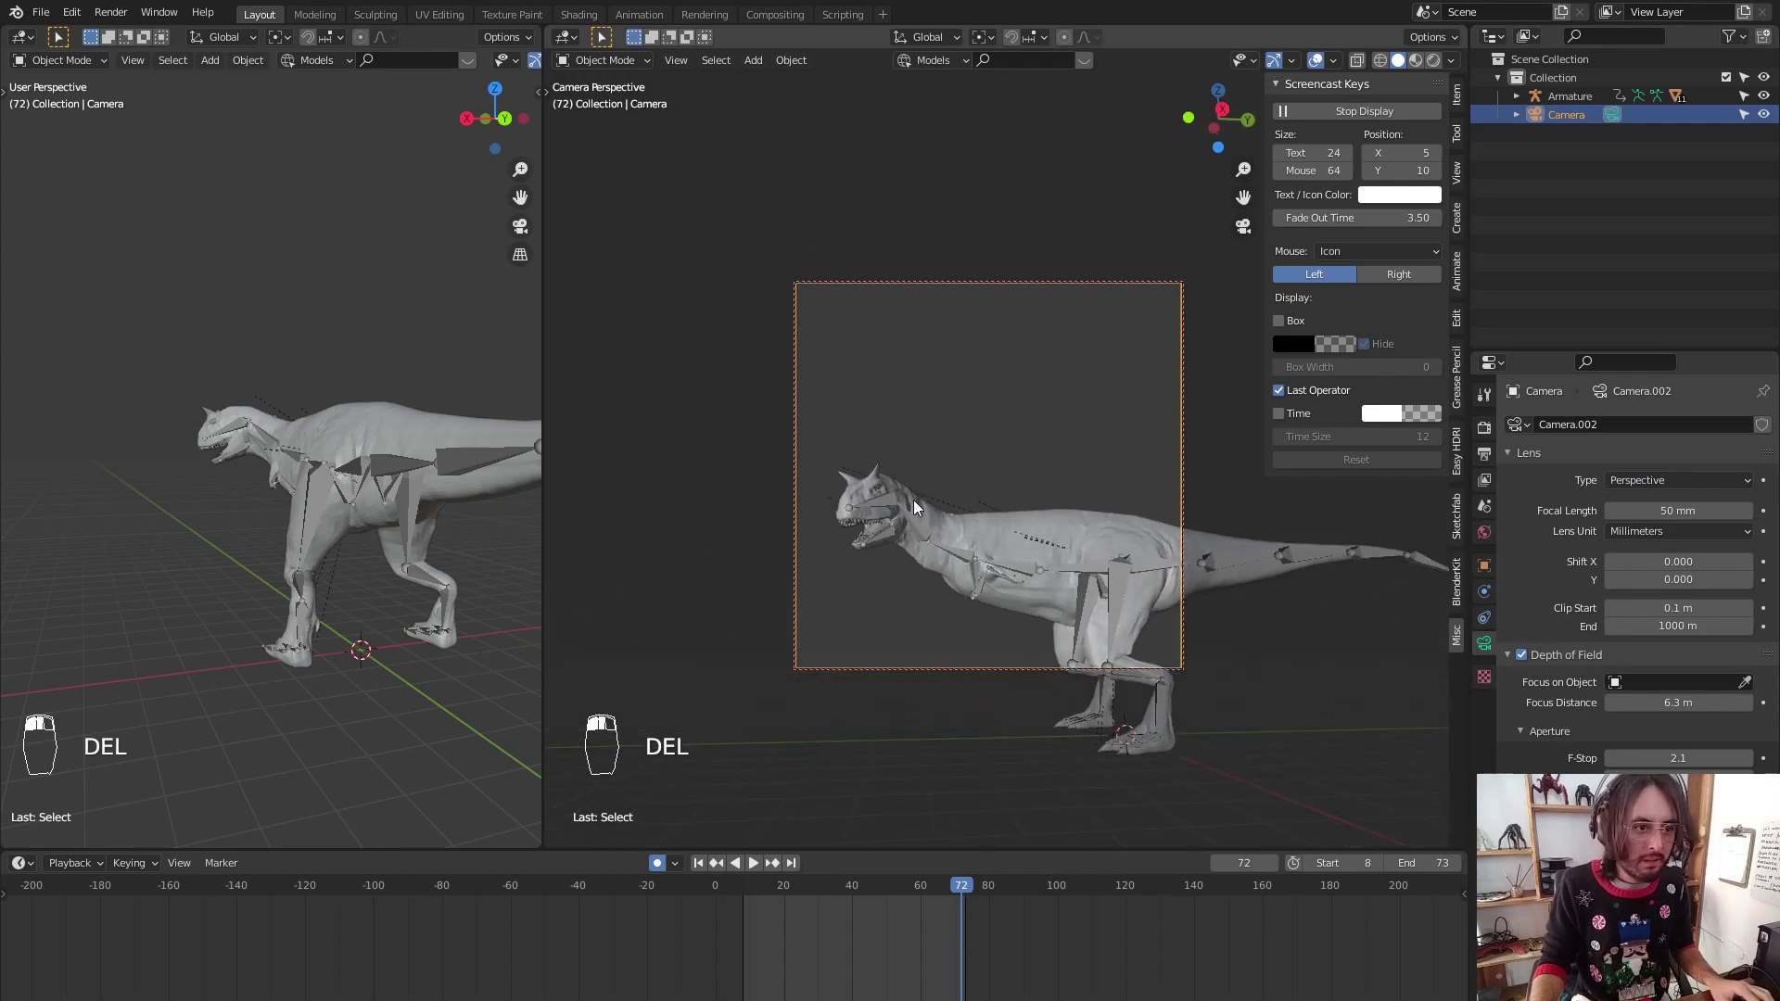
{"action": "left_click_drag", "start_coordinate": [931, 481], "coordinate": [1180, 286]}
{"action": "left_click_drag", "start_coordinate": [1180, 287], "coordinate": [1184, 285]}
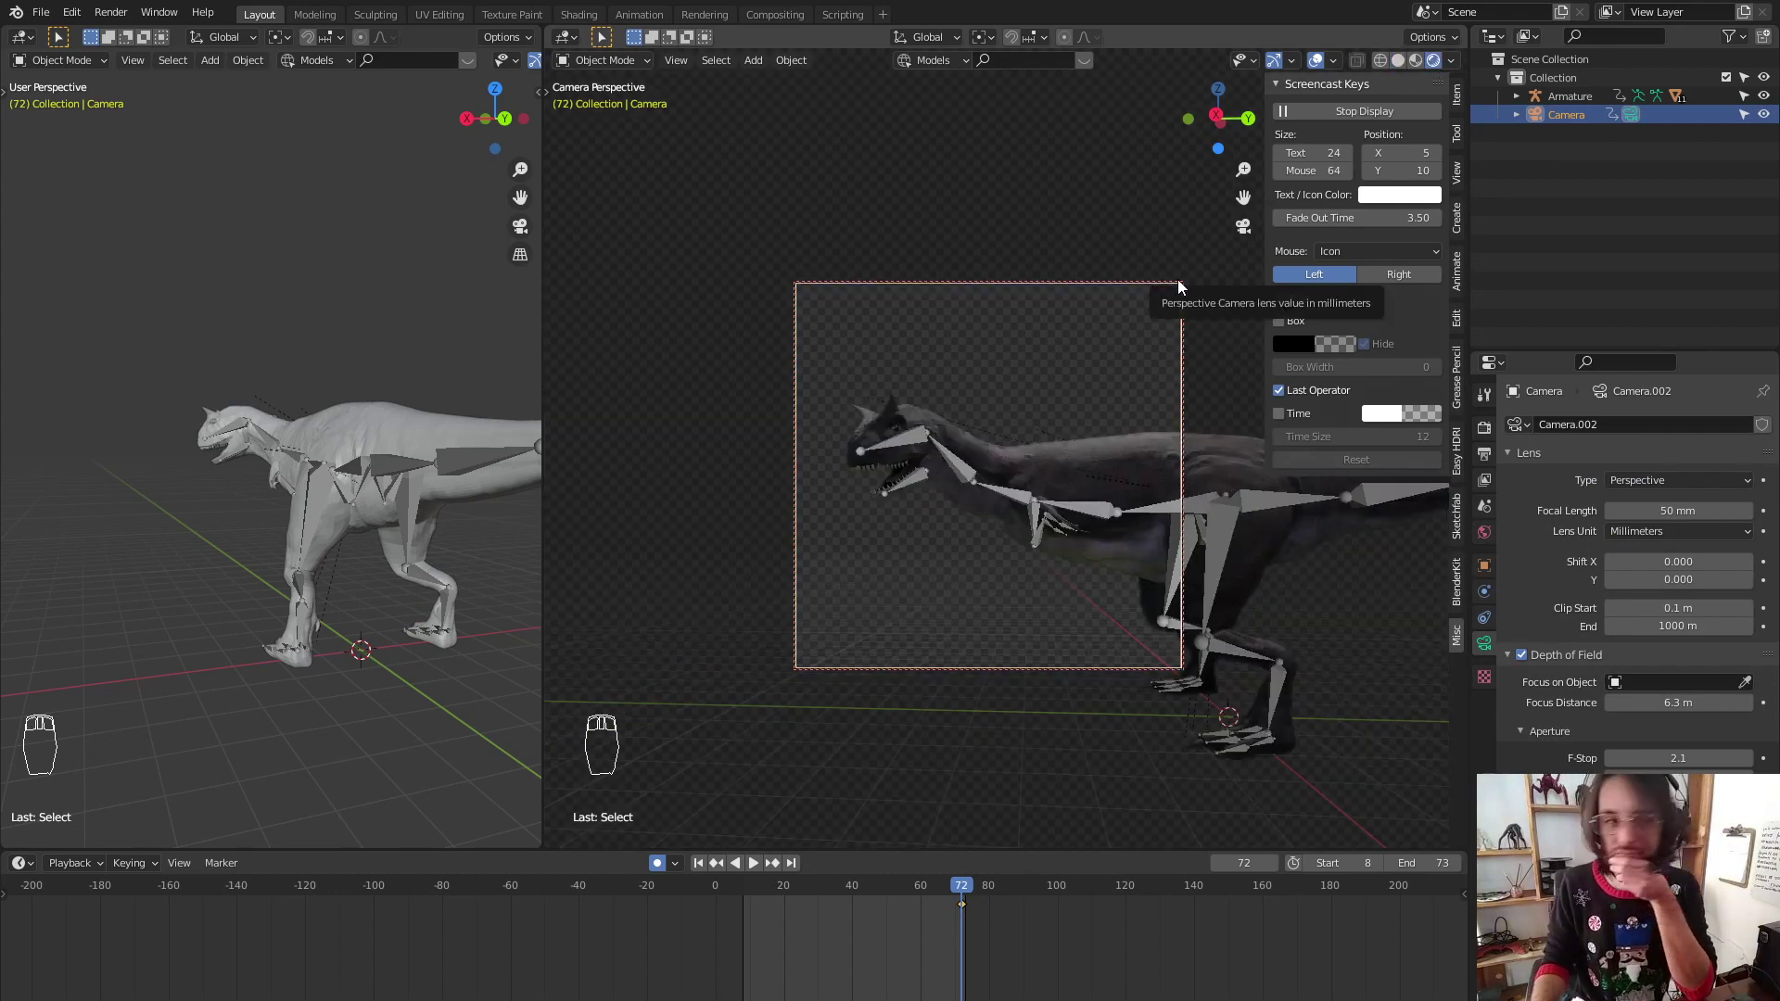
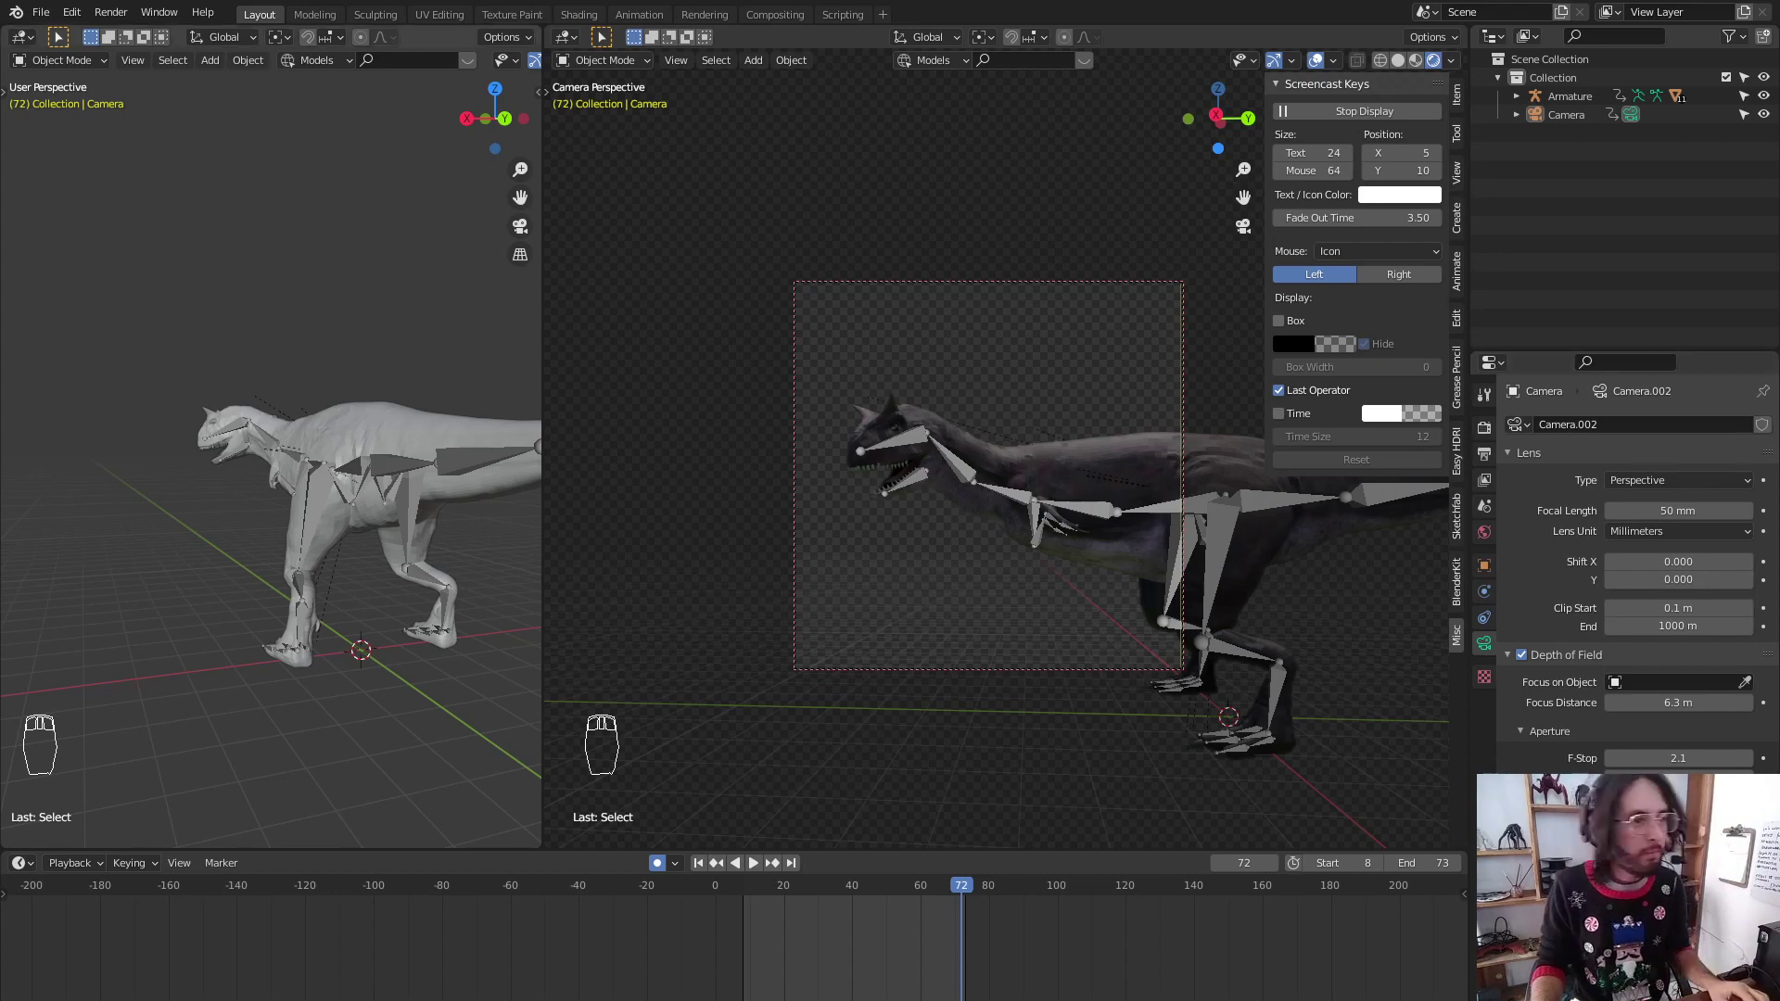
Switch the left editor to Image Editor and render frame 72 to show the Render Result
{"action": "left_click_drag", "start_coordinate": [26, 50], "coordinate": [312, 46]}
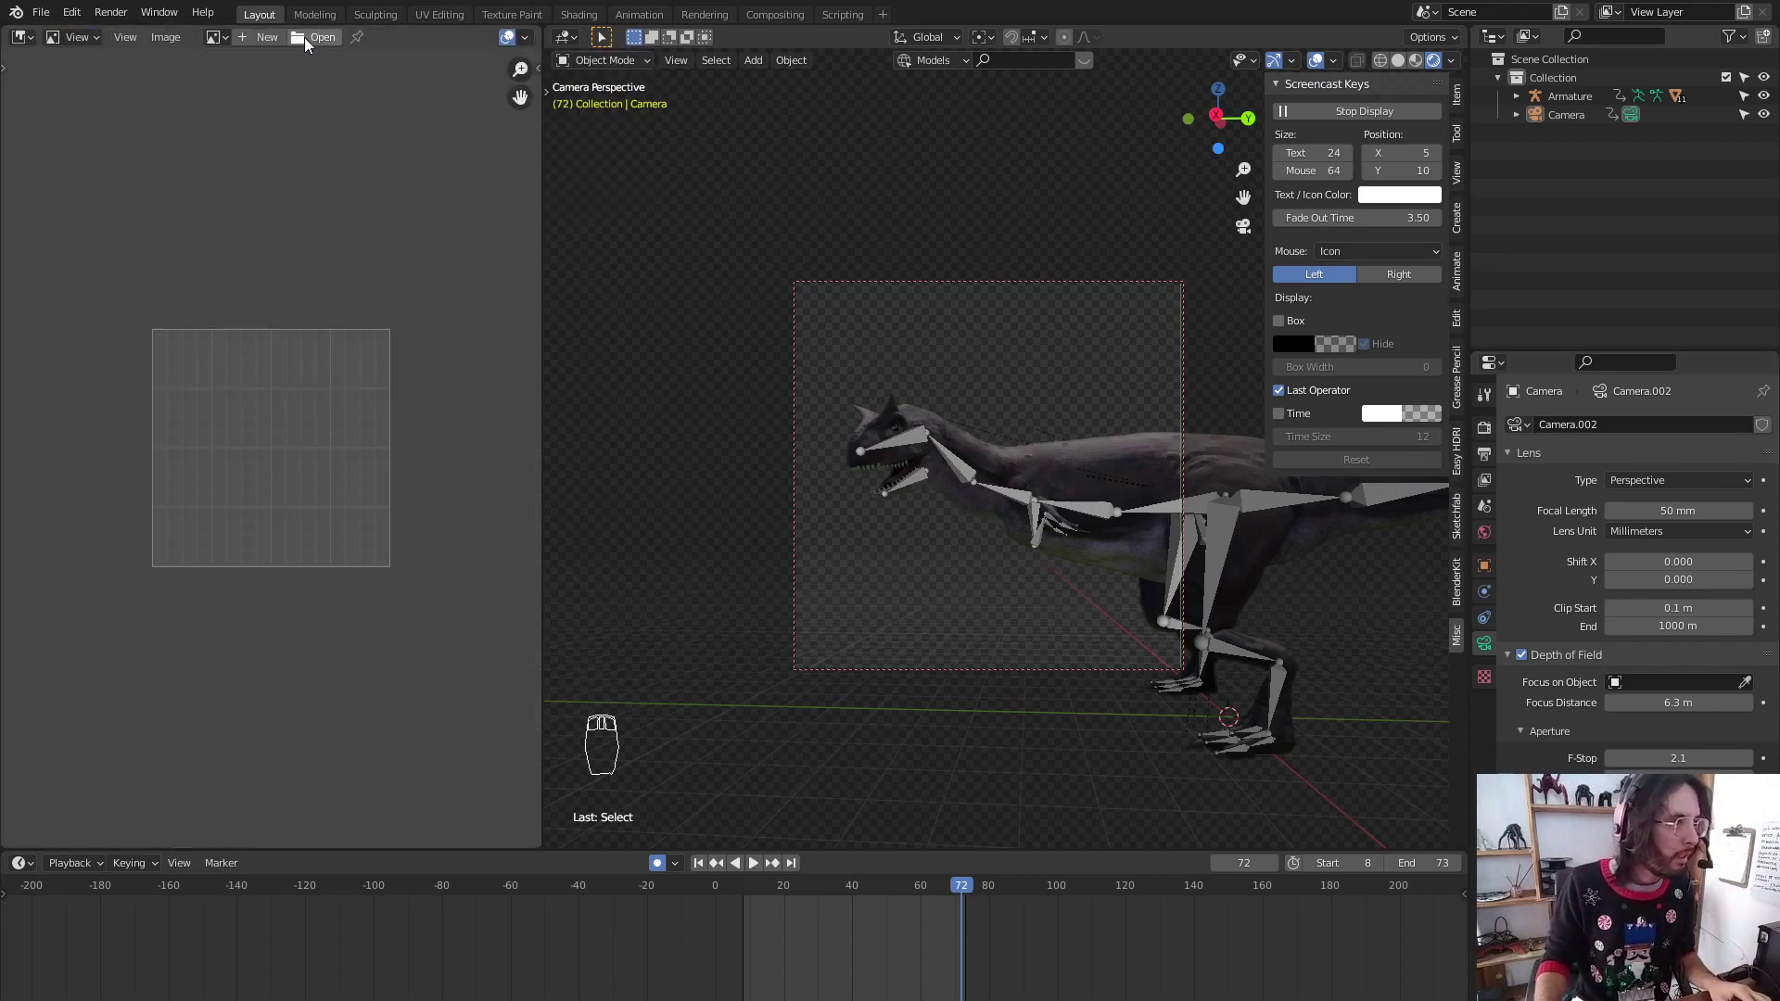
{"action": "left_click_drag", "start_coordinate": [272, 347], "coordinate": [1059, 325]}
{"action": "key", "text": "KP_1"}
{"action": "key", "text": "KP_3"}
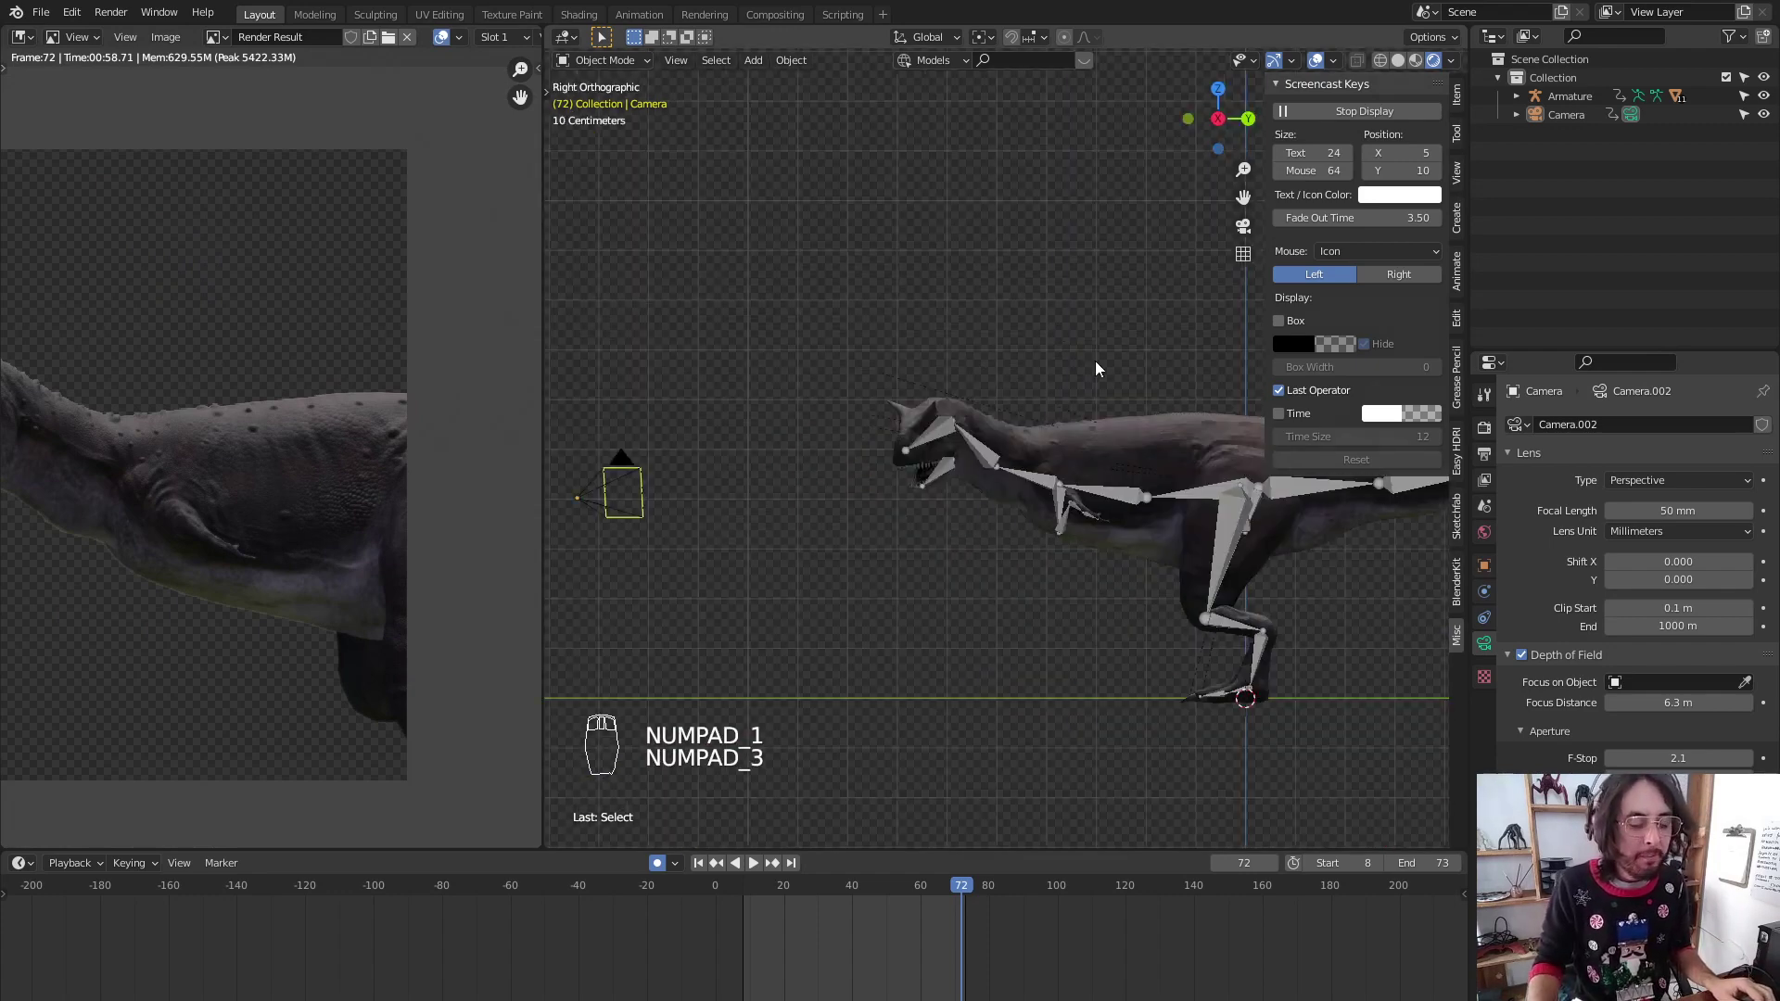
{"action": "left_click_drag", "start_coordinate": [1124, 479], "coordinate": [1090, 453]}
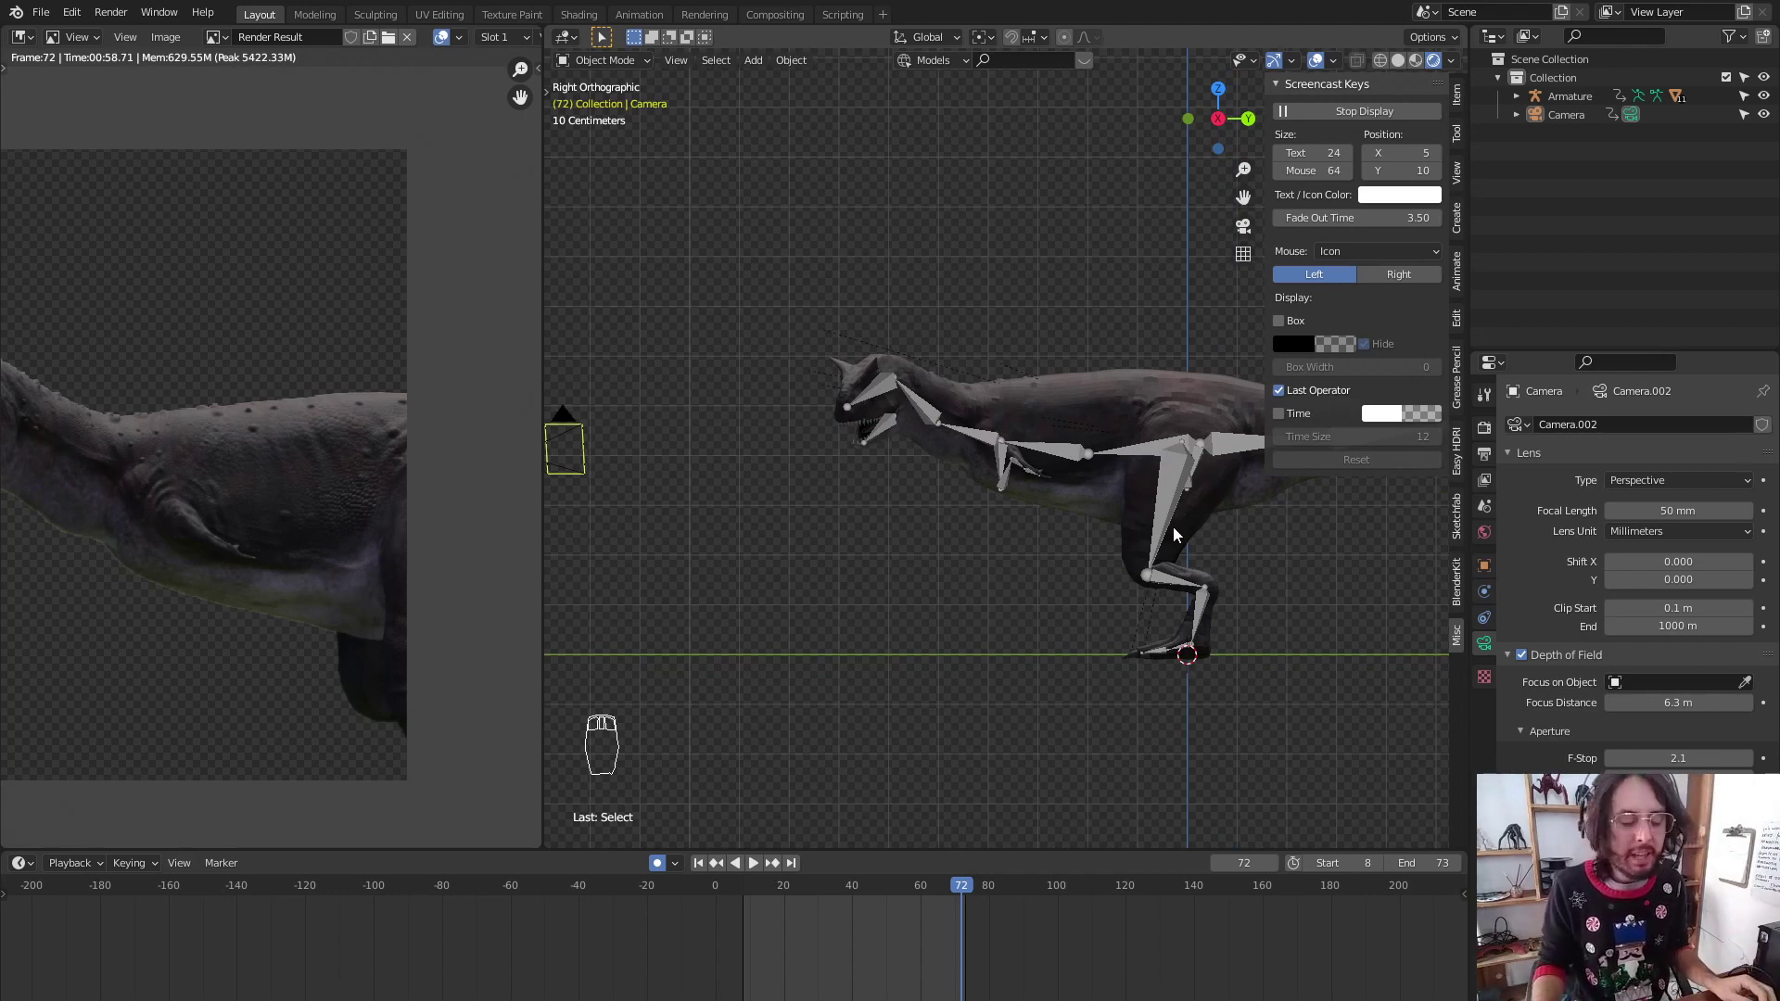